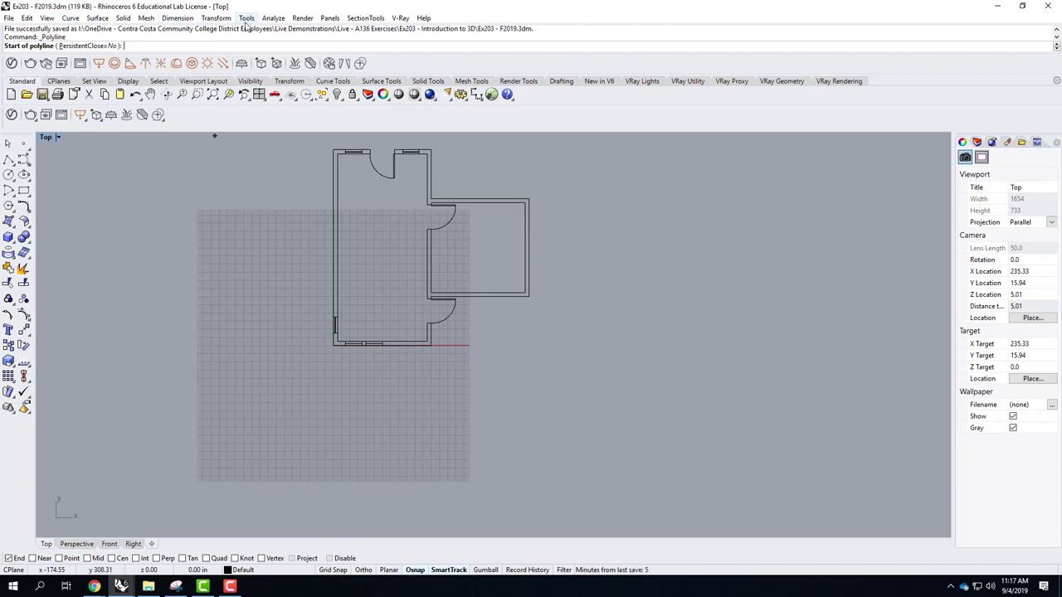
# Adjust the OpenGL display settings in Rhino Options and accept them
pyautogui.click(248, 26)
pyautogui.click(284, 265)
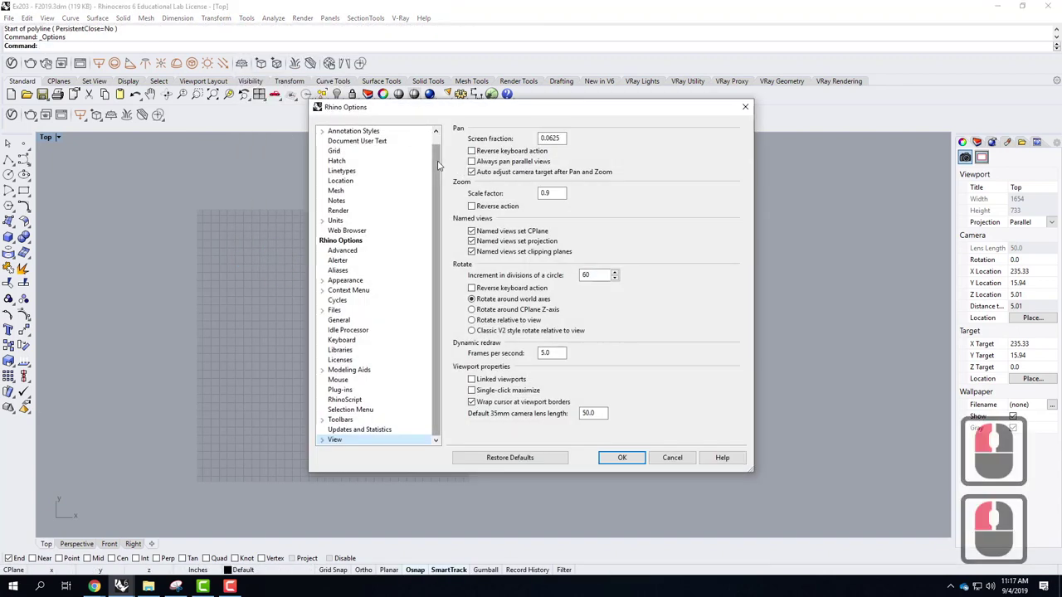
pyautogui.click(372, 433)
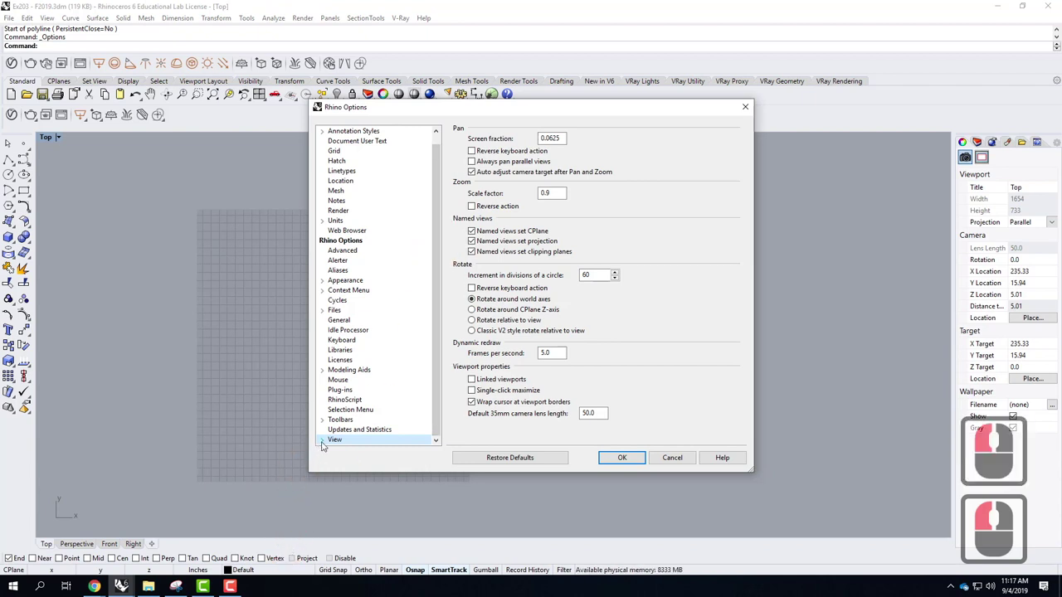
pyautogui.click(325, 445)
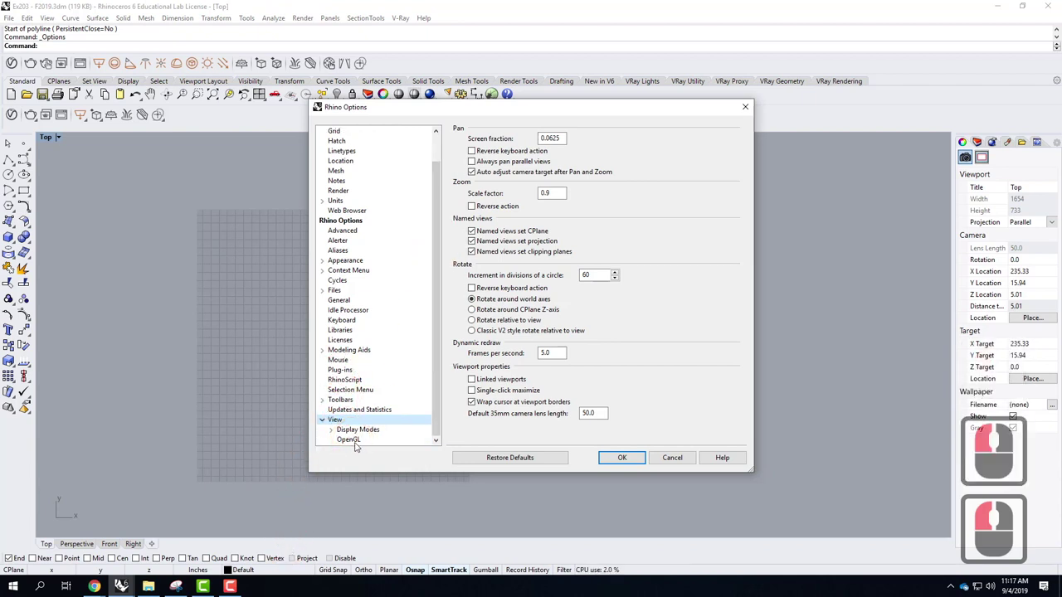
pyautogui.click(357, 445)
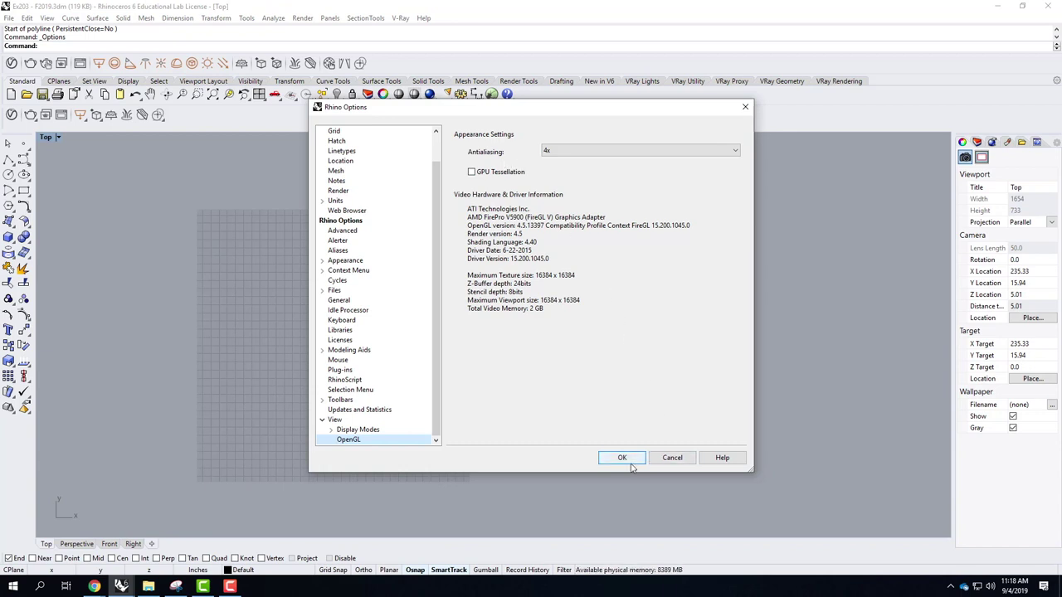
pyautogui.click(631, 458)
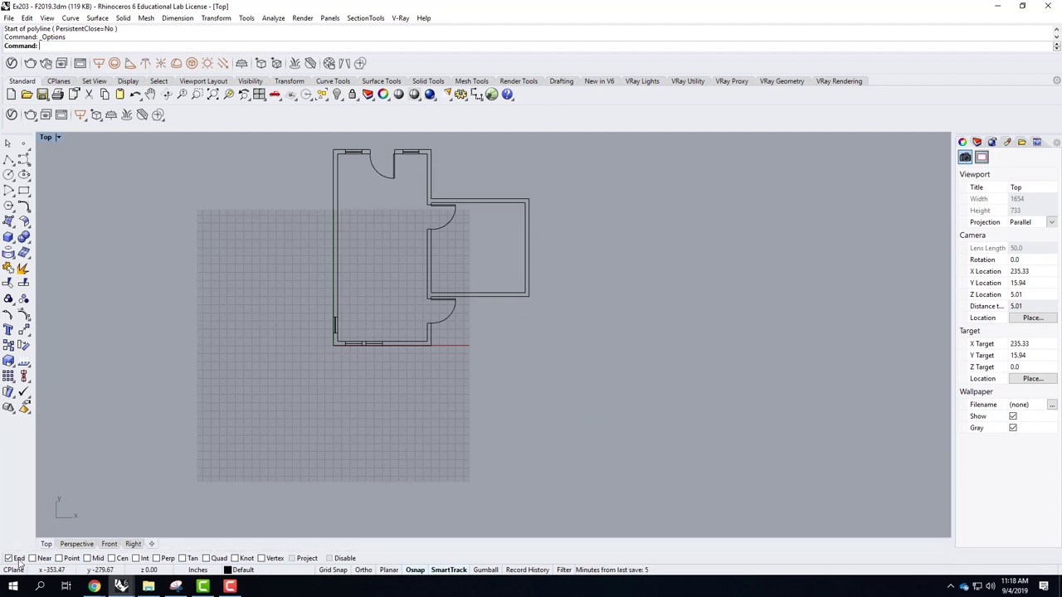
# Enable Mid and Perp osnaps and draw a horizontal polyline below the floor plan, then select it
pyautogui.click(85, 581)
pyautogui.click(17, 560)
pyautogui.click(91, 556)
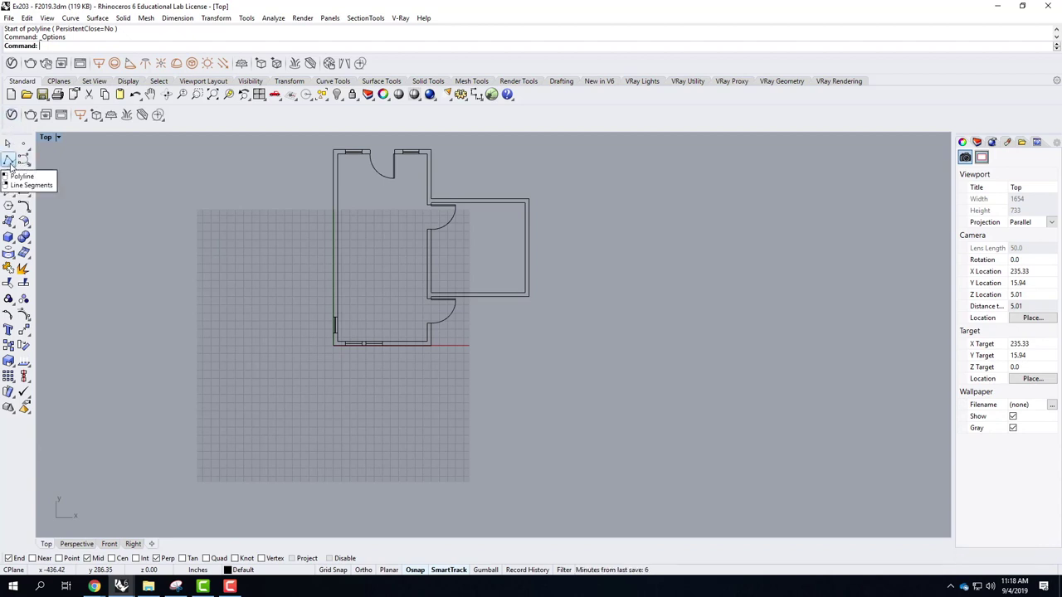
pyautogui.click(13, 167)
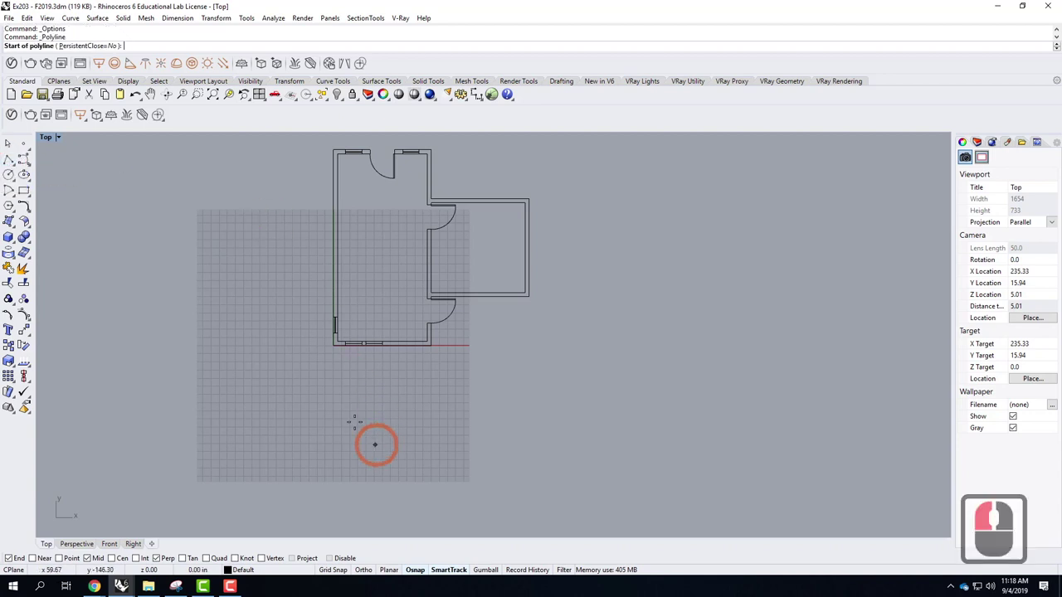
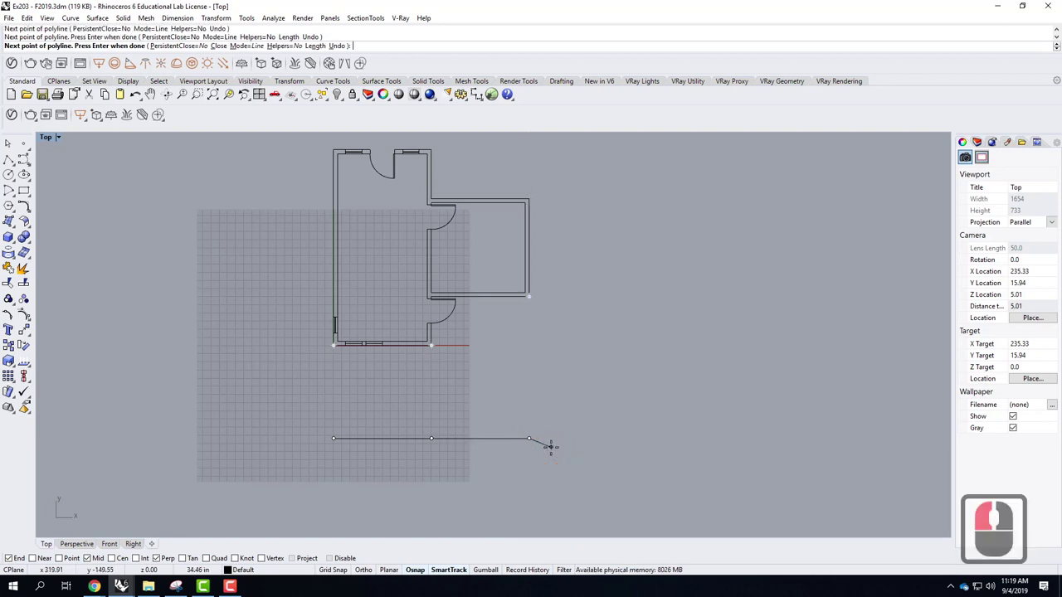
pyautogui.press('Return')
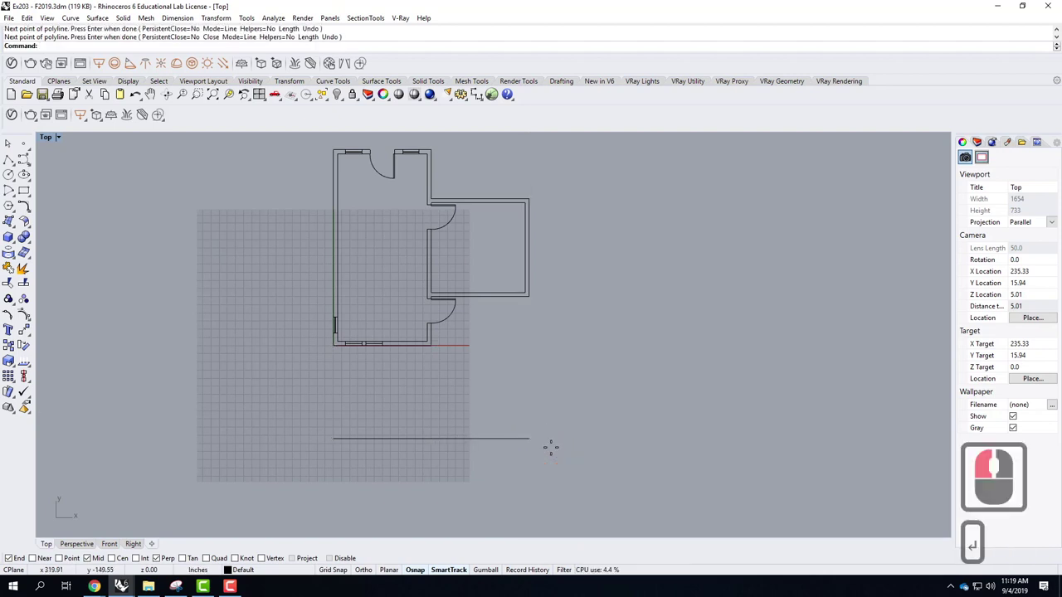
pyautogui.click(510, 445)
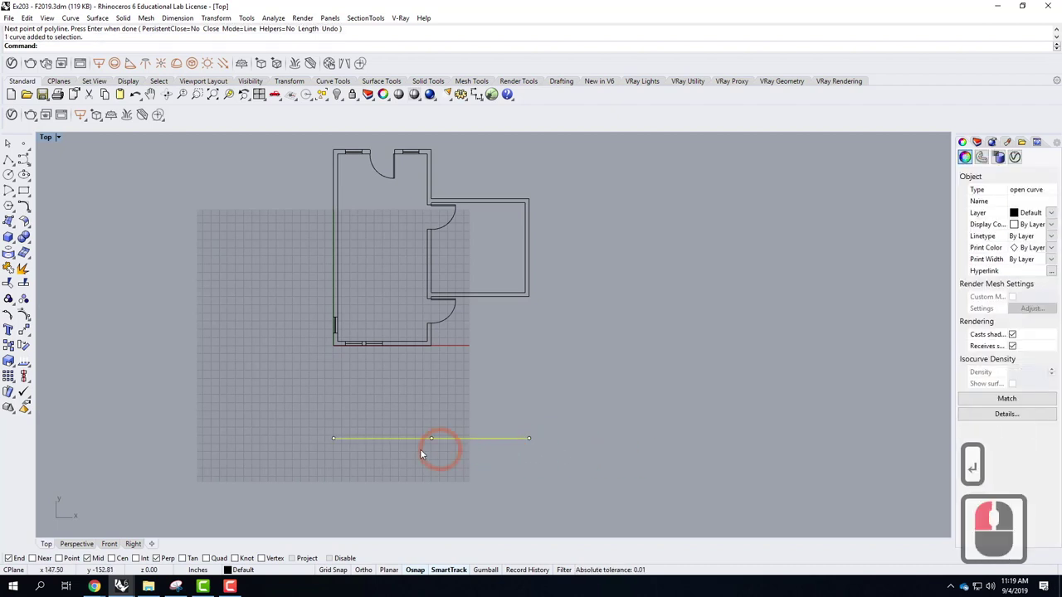
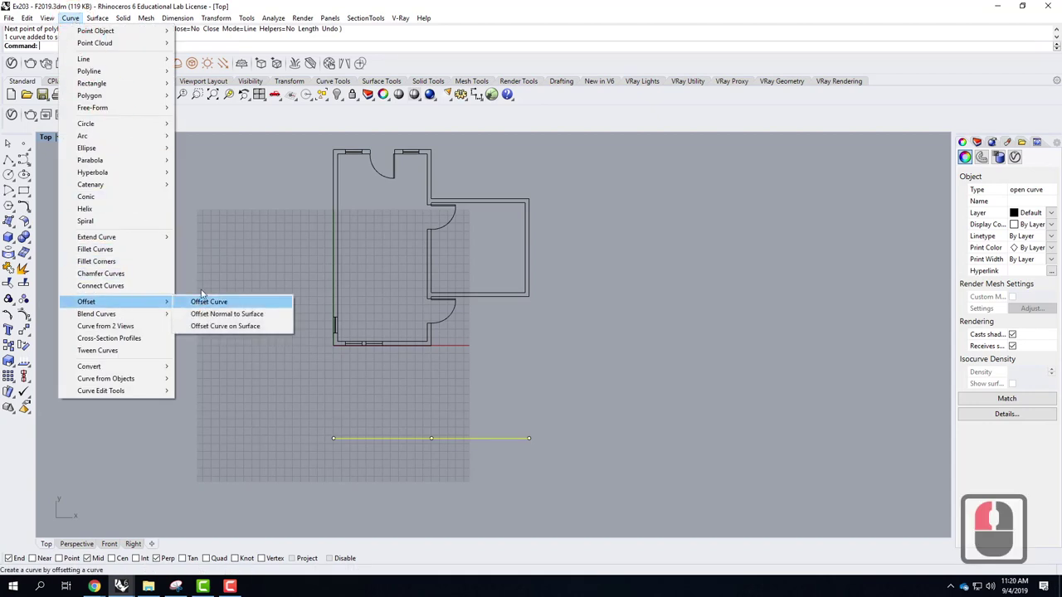
# Offset the line 9' (108") upward to get a parallel copy, then reselect the lower line
pyautogui.click(68, 25)
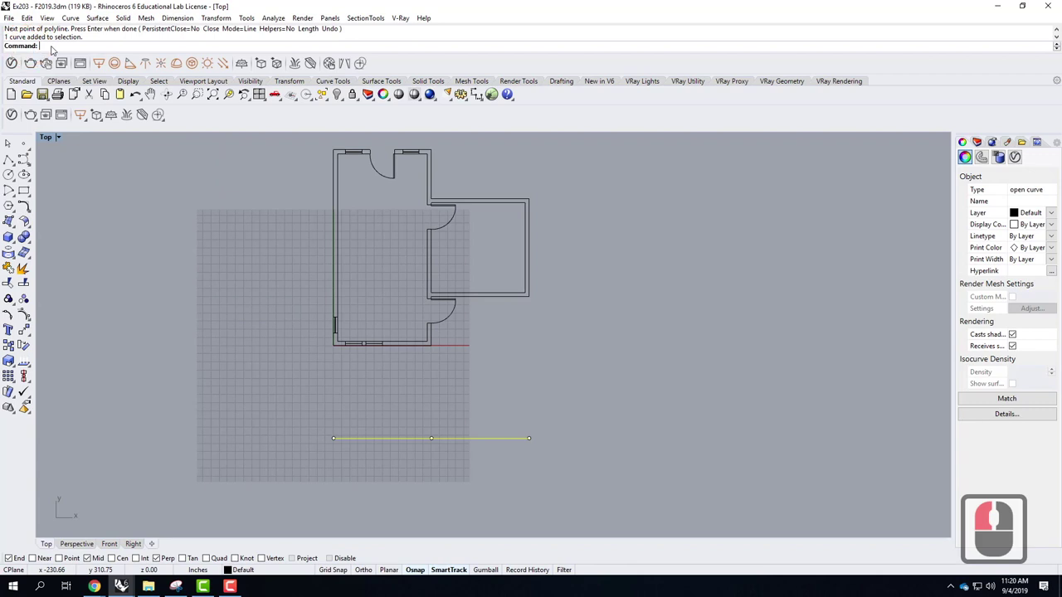
pyautogui.write('offset')
pyautogui.press('Return')
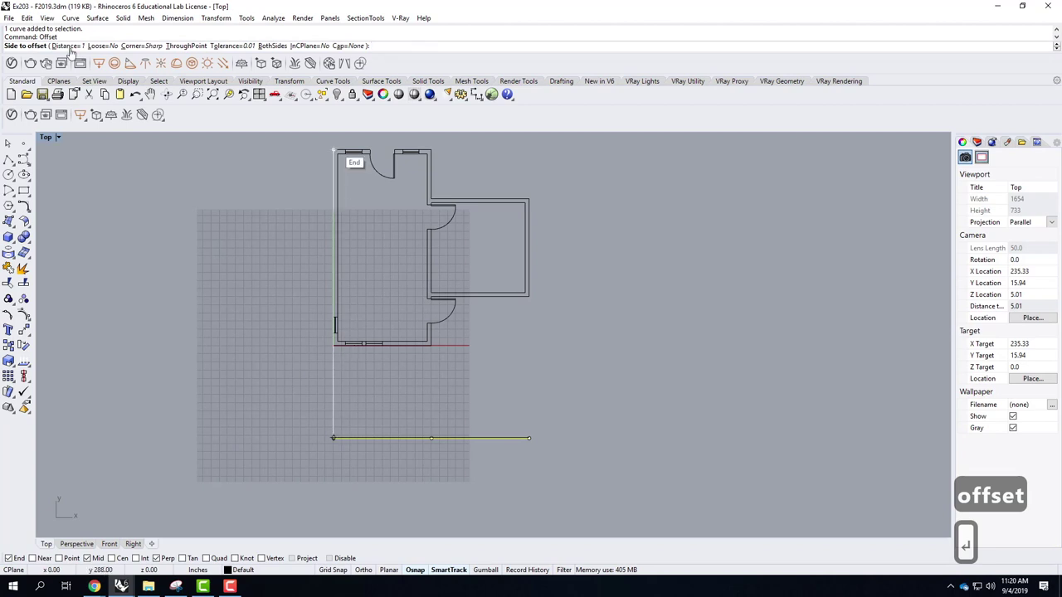
pyautogui.press('Return')
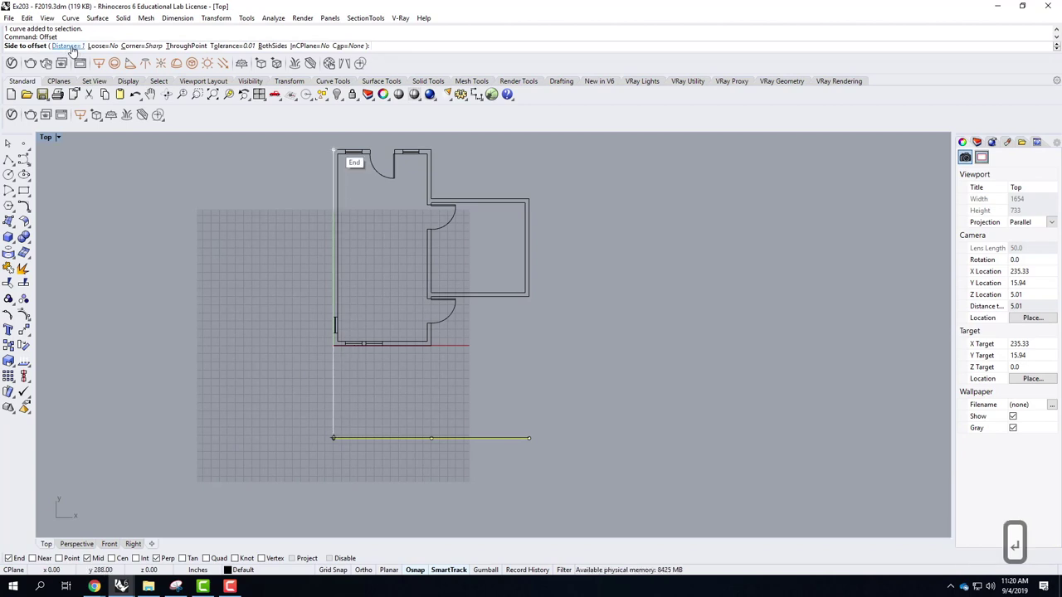
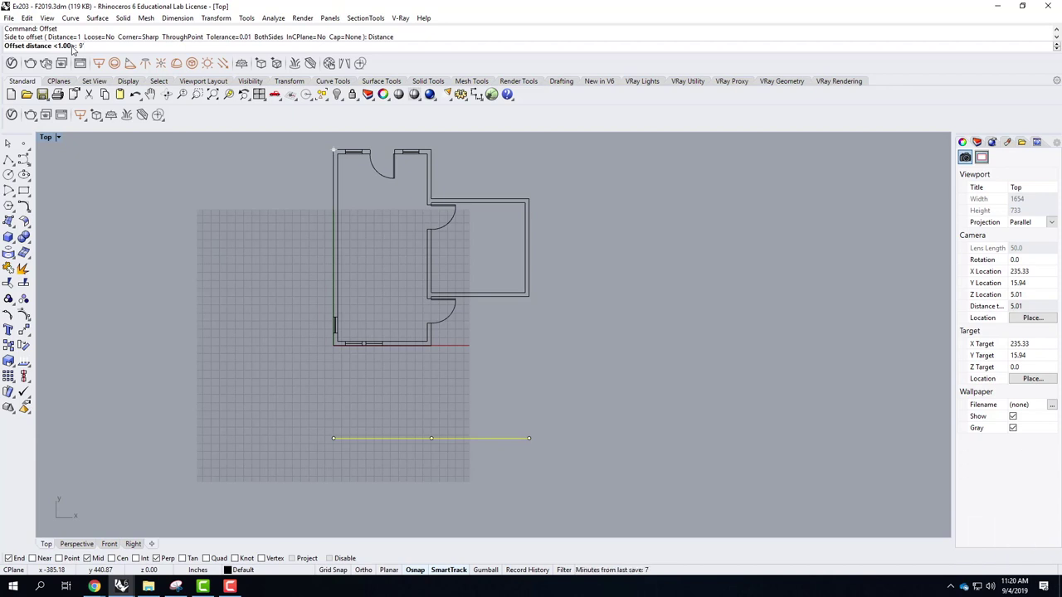
pyautogui.press('Return')
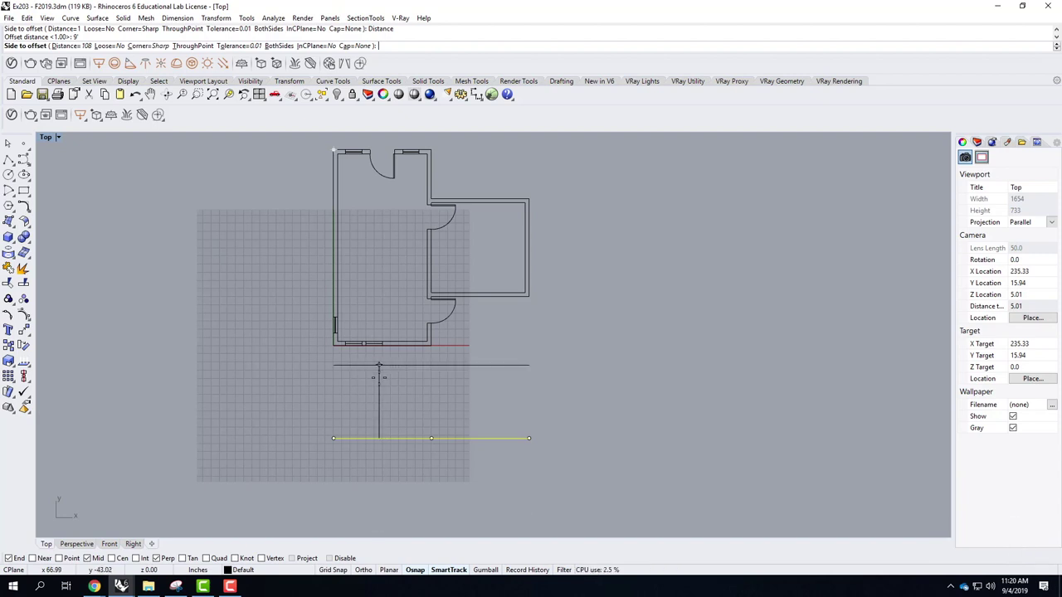
pyautogui.click(391, 380)
pyautogui.click(544, 387)
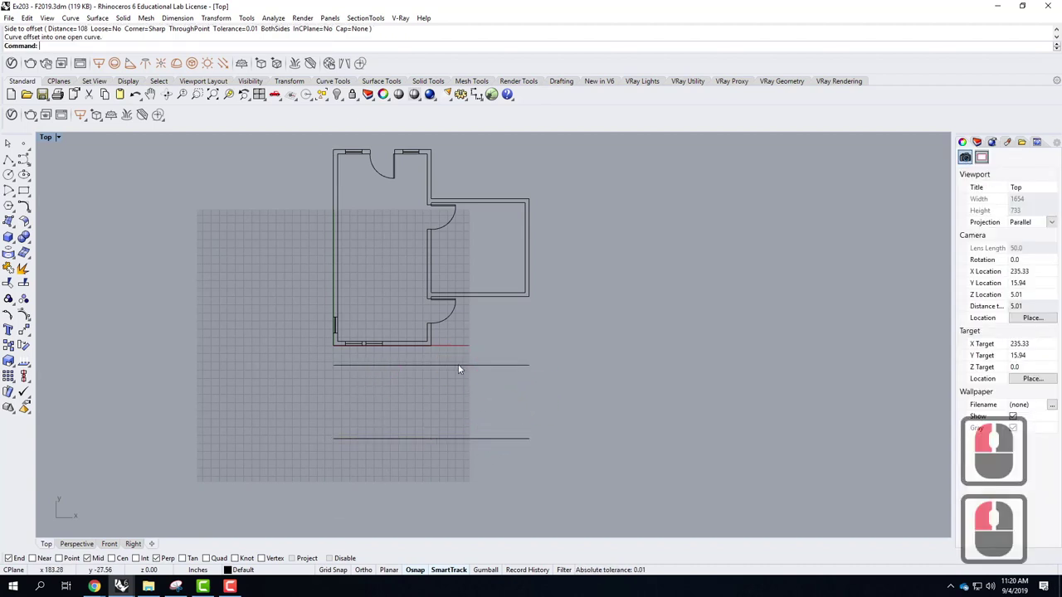
pyautogui.click(464, 376)
pyautogui.click(513, 470)
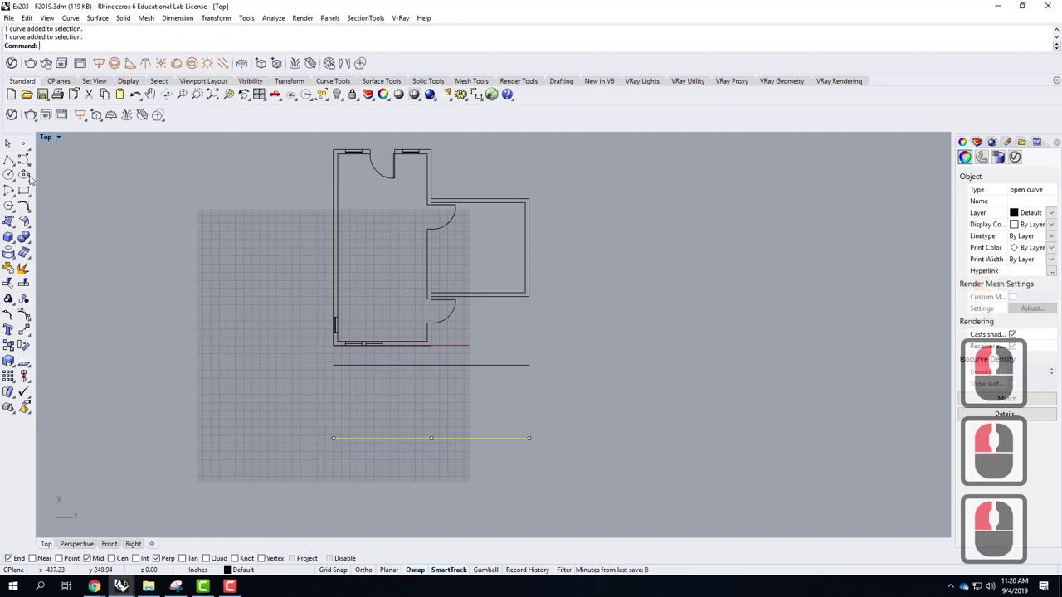
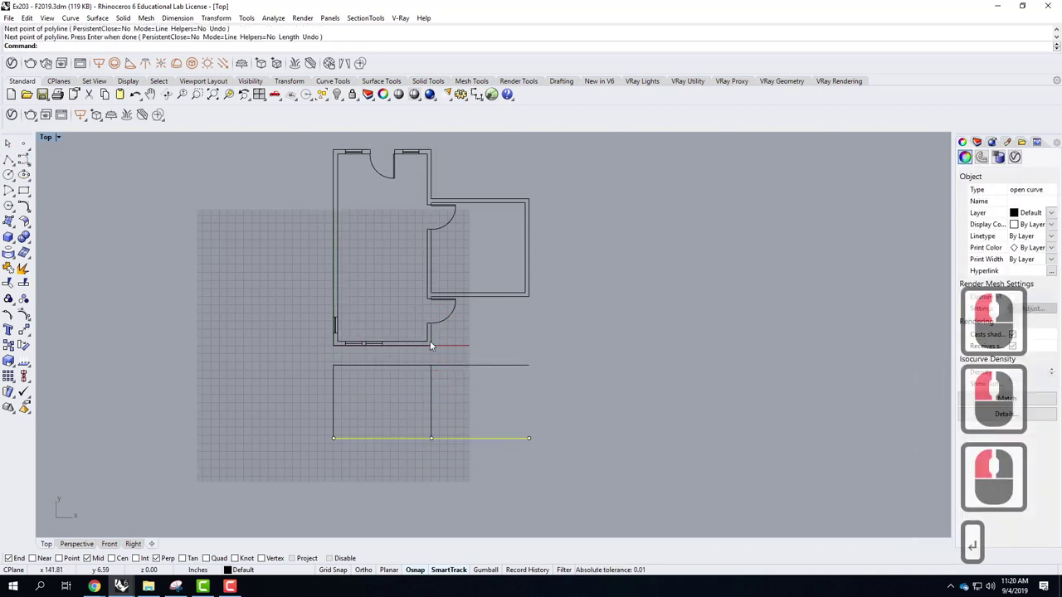
# Draw end and middle verticals between the lines, then a head line starting 1' below the top-left corner
pyautogui.click(25, 161)
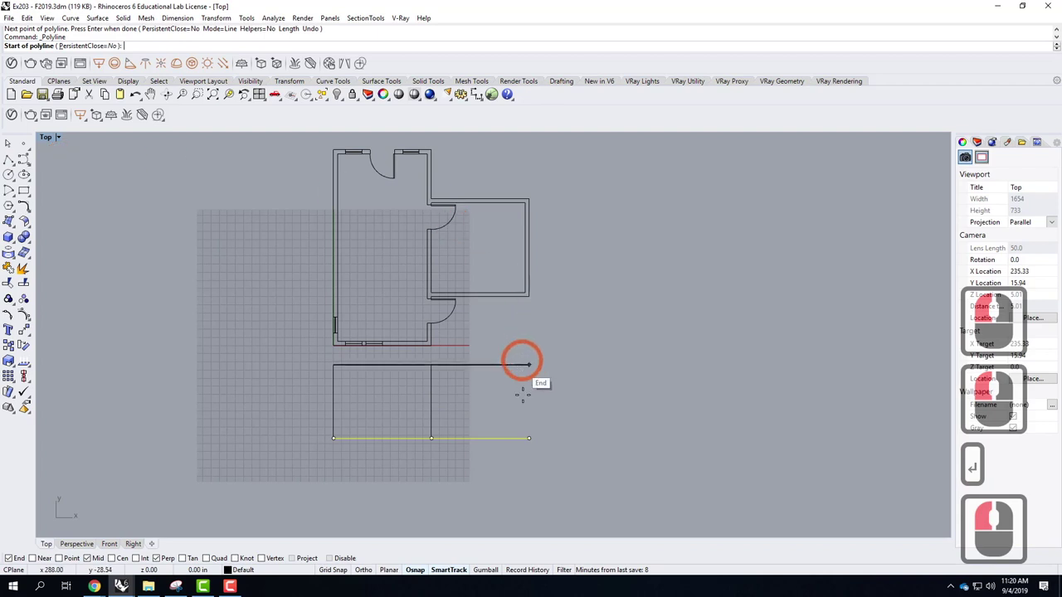
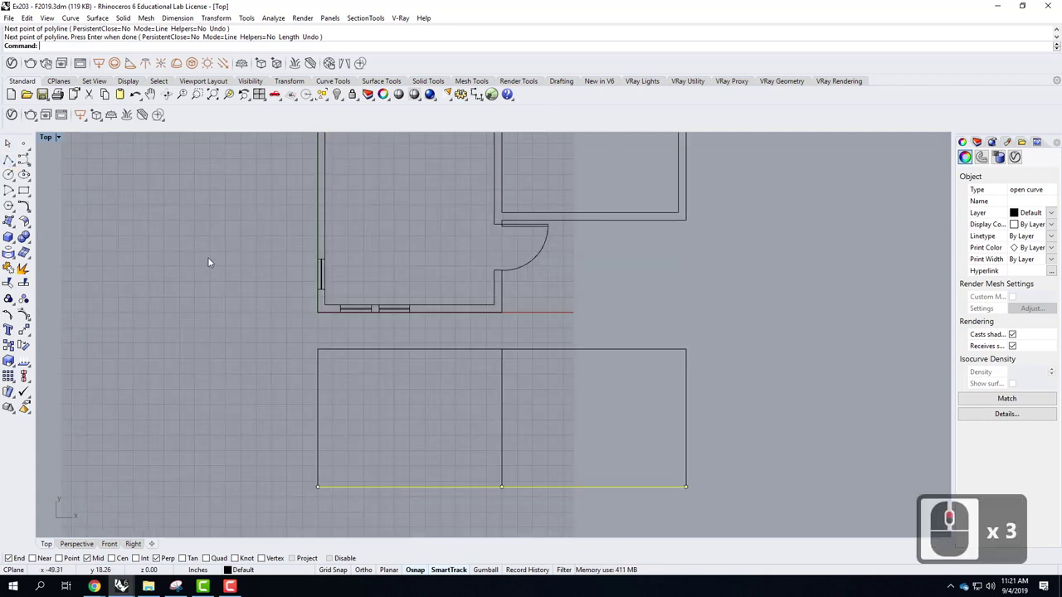
pyautogui.click(20, 163)
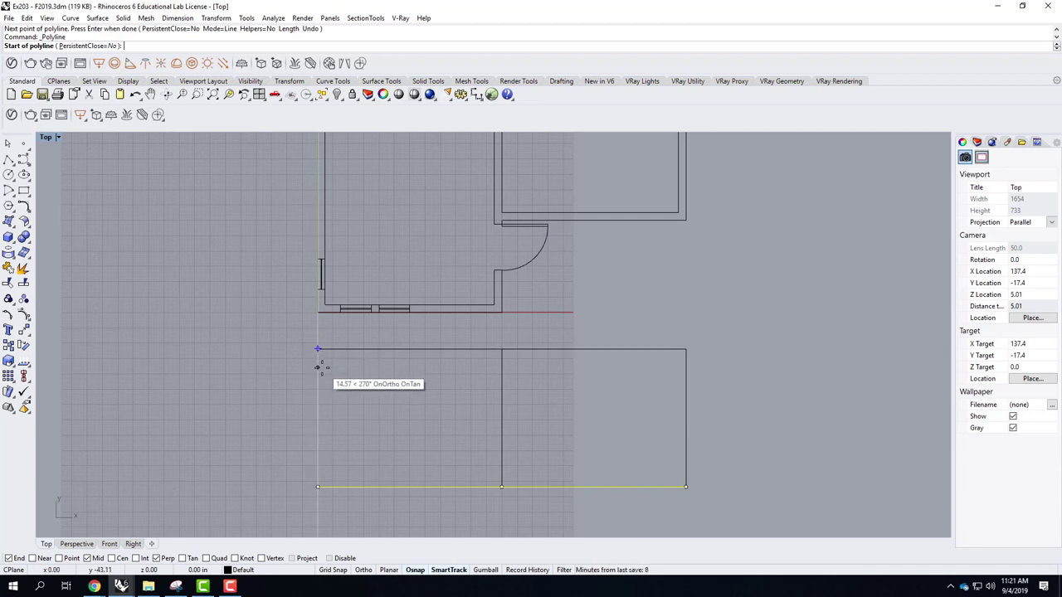
pyautogui.write("1'")
pyautogui.press('Return')
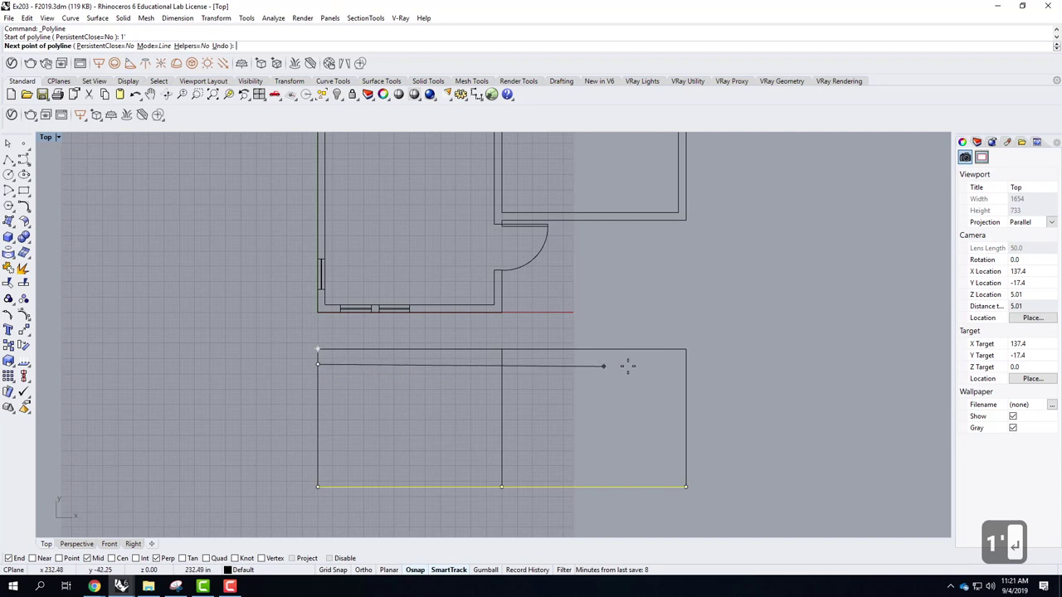
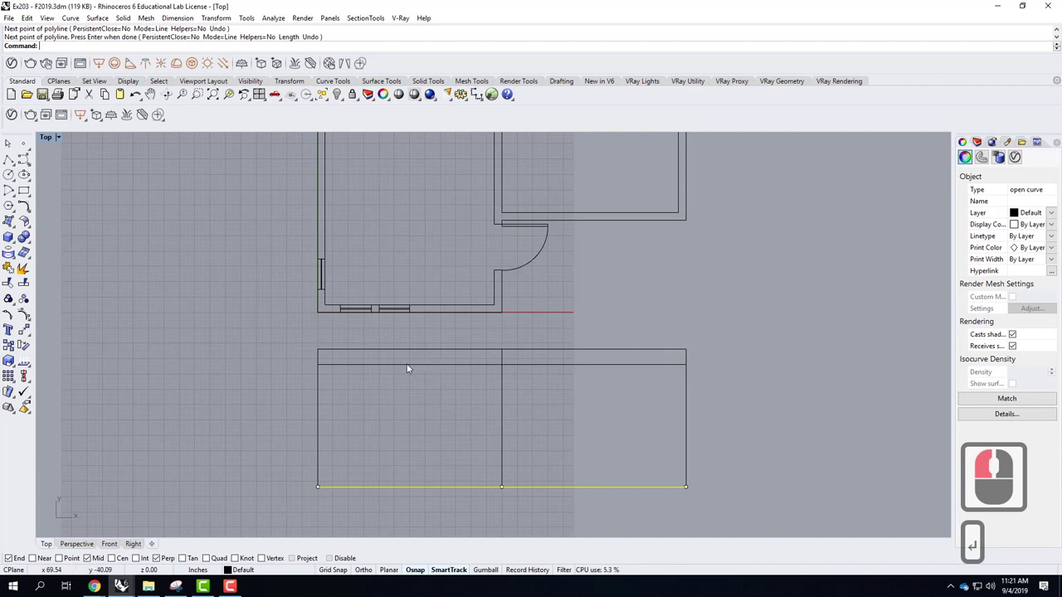
pyautogui.click(409, 369)
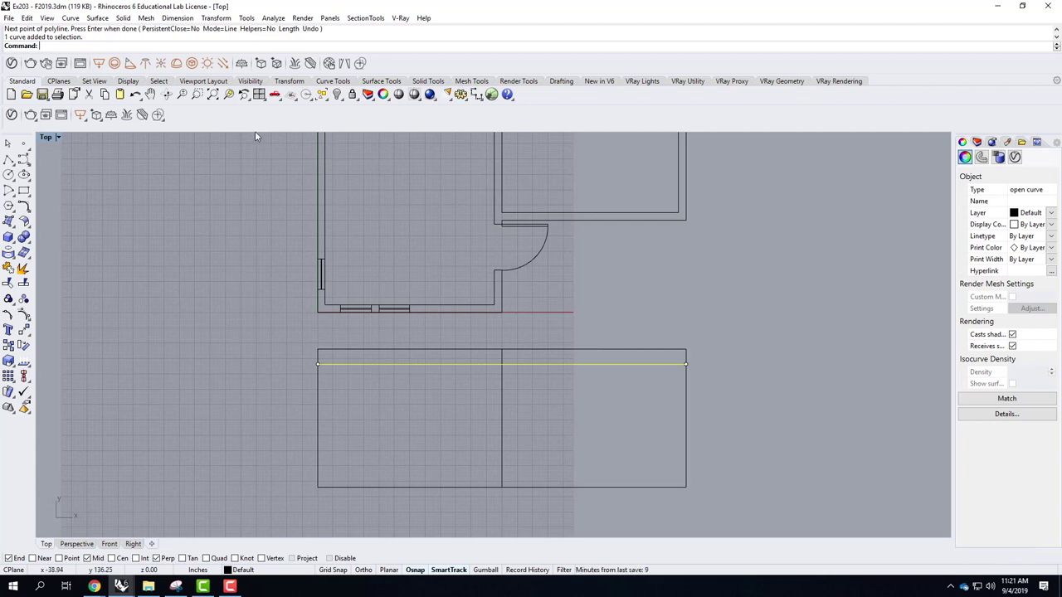
# Offset the head line 5' downward for the sill and outline the first narrow window rectangle
pyautogui.click(96, 21)
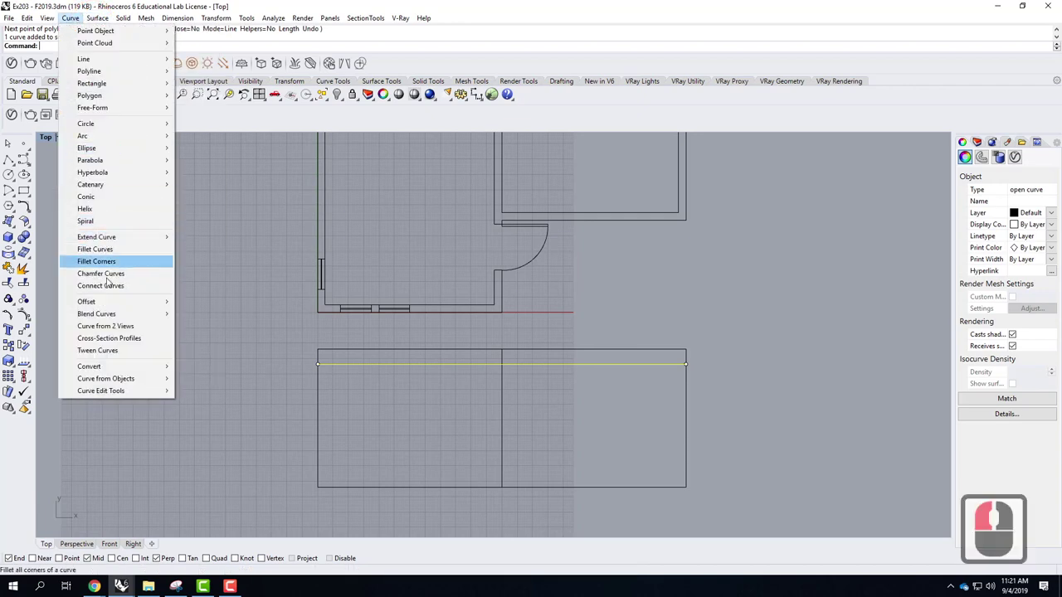
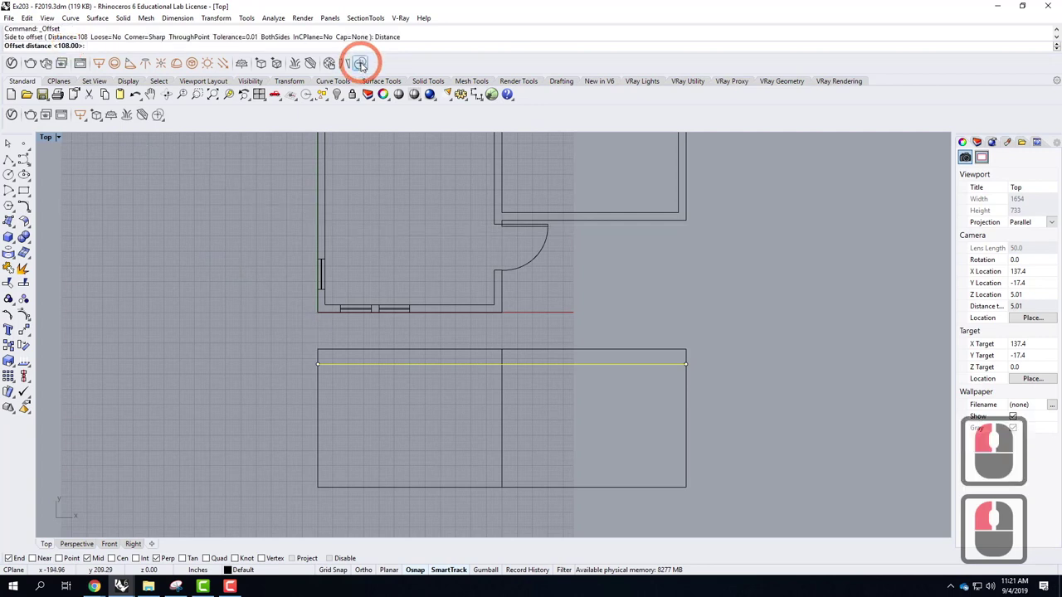
pyautogui.write("5'")
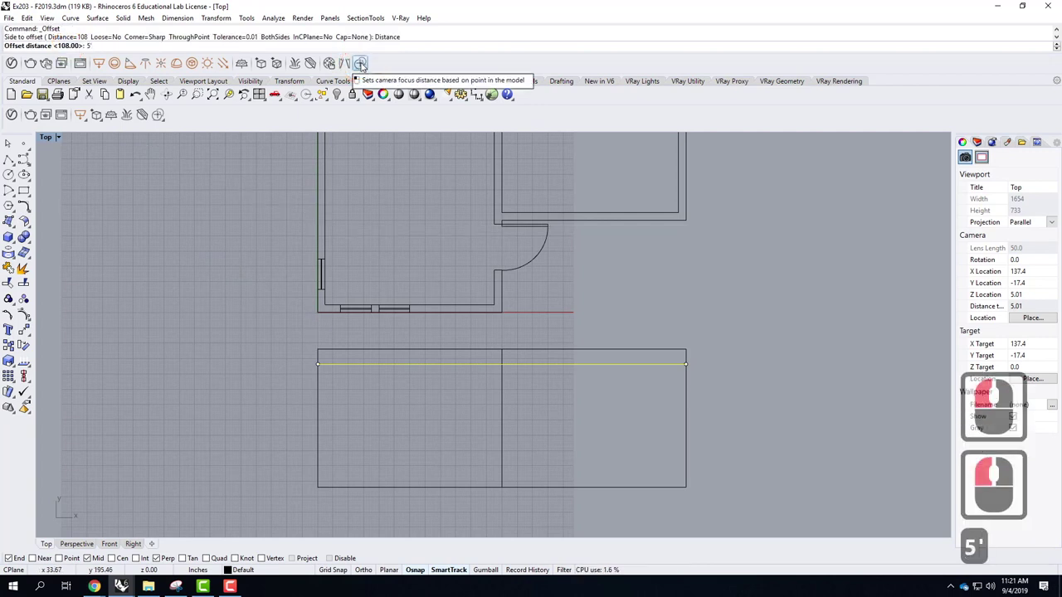
pyautogui.press('Return')
pyautogui.moveTo(496, 461); pyautogui.dragTo(380, 443)
pyautogui.moveTo(395, 402); pyautogui.dragTo(400, 444)
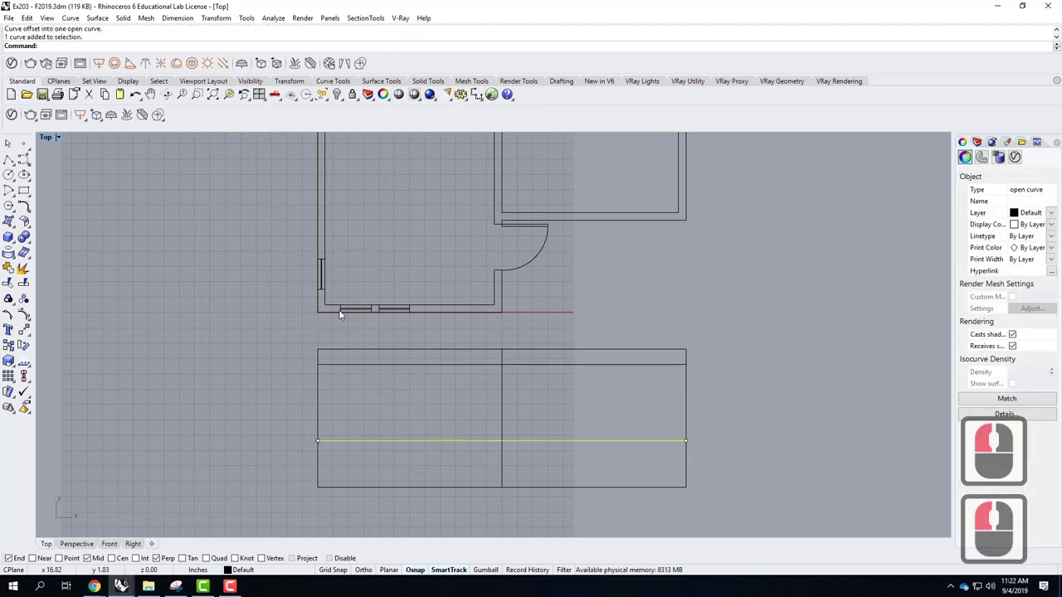
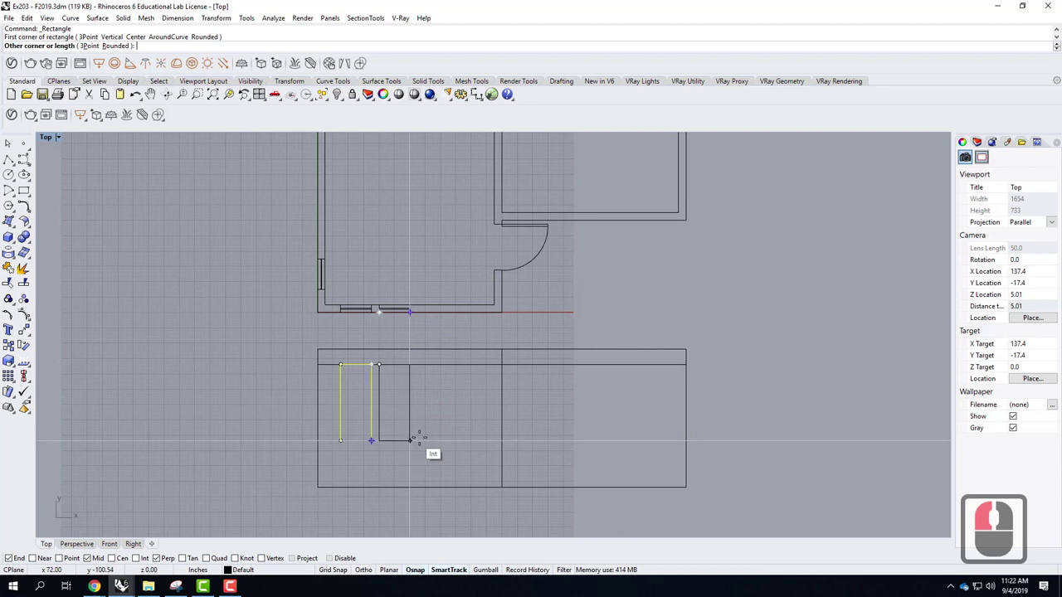
# Draw the second narrow window rectangle beside the first between head and sill lines
pyautogui.click(502, 463)
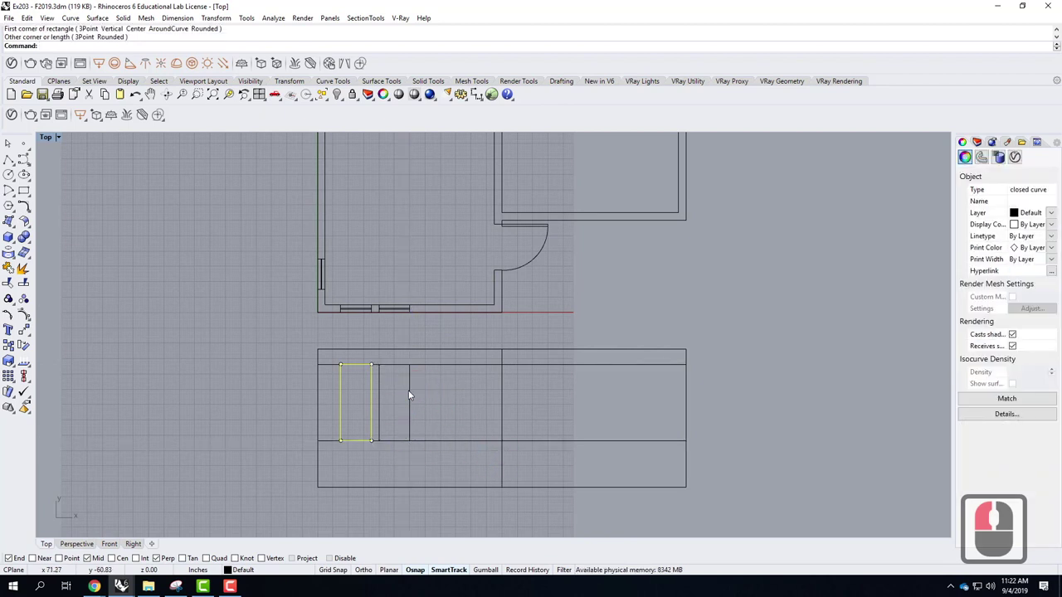
pyautogui.click(446, 395)
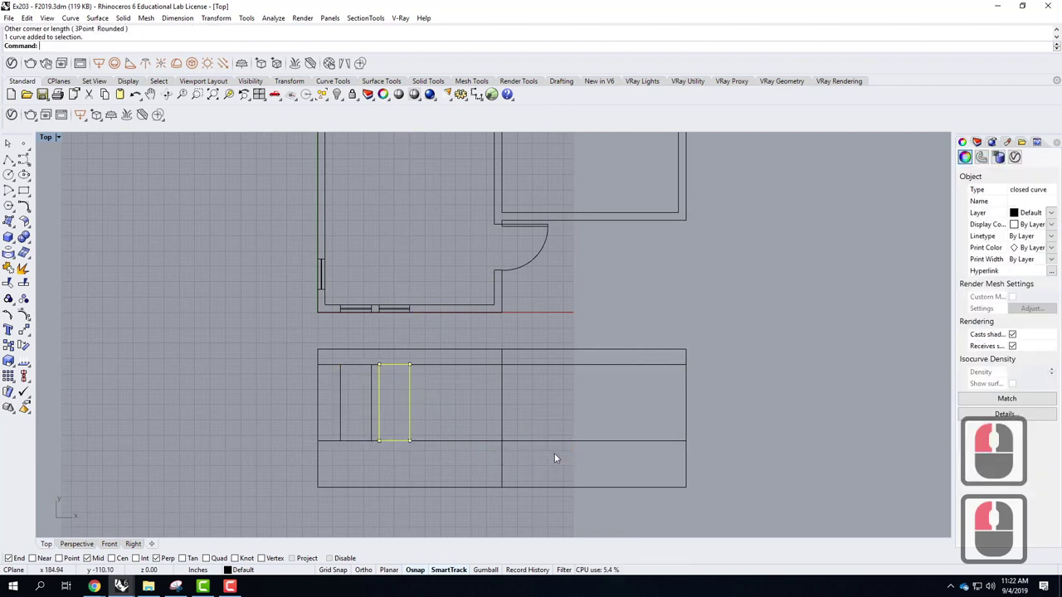
pyautogui.middleClick(375, 487)
pyautogui.middleClick(616, 282)
pyautogui.middleClick(585, 281)
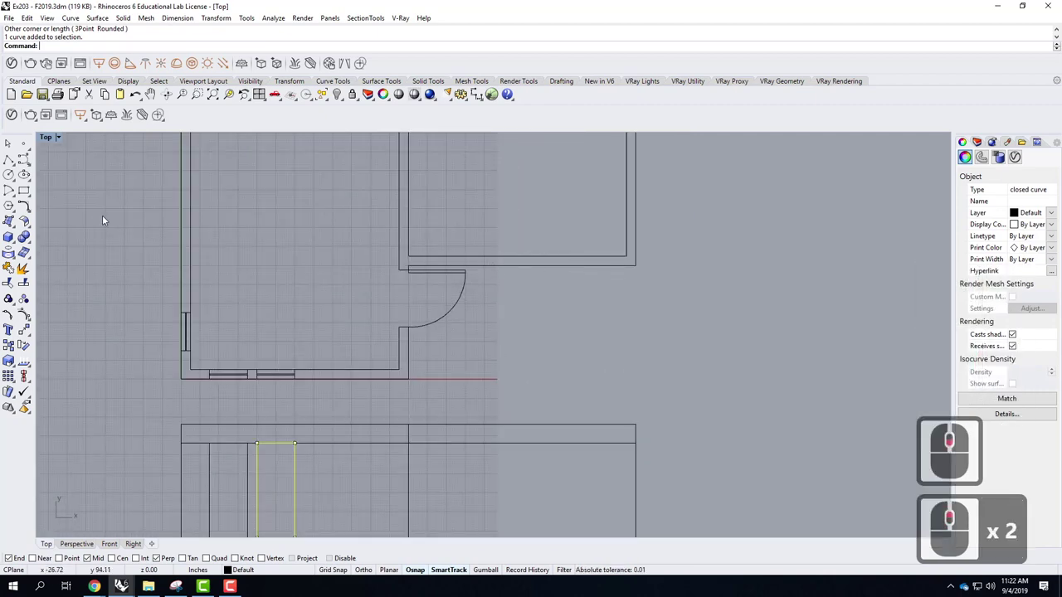
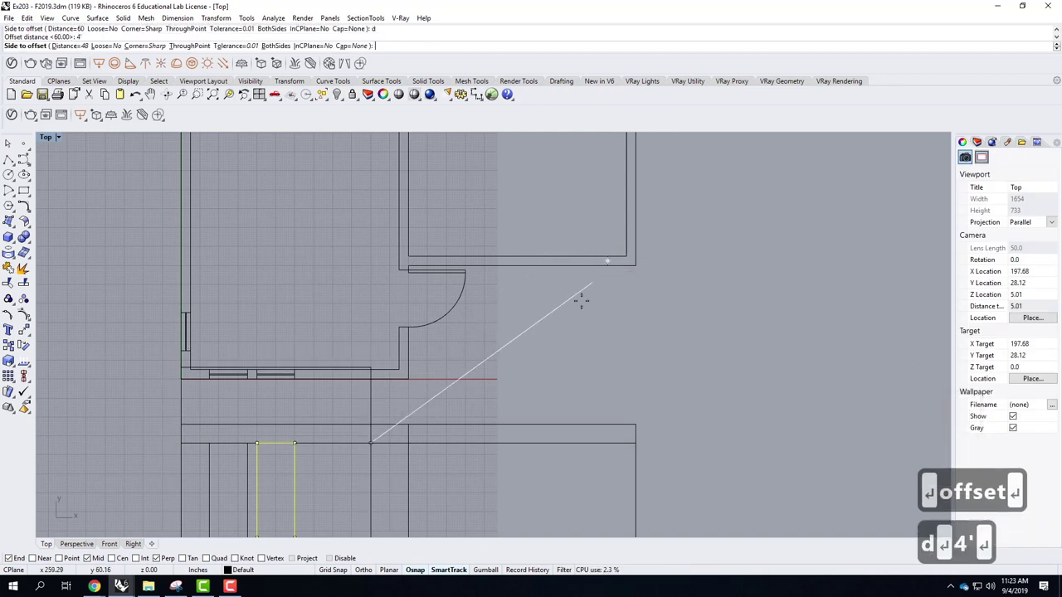
# Offset short window edge marks 4' apart across the right room's lower wall in the plan
pyautogui.write("d ↵ 4' ↵")
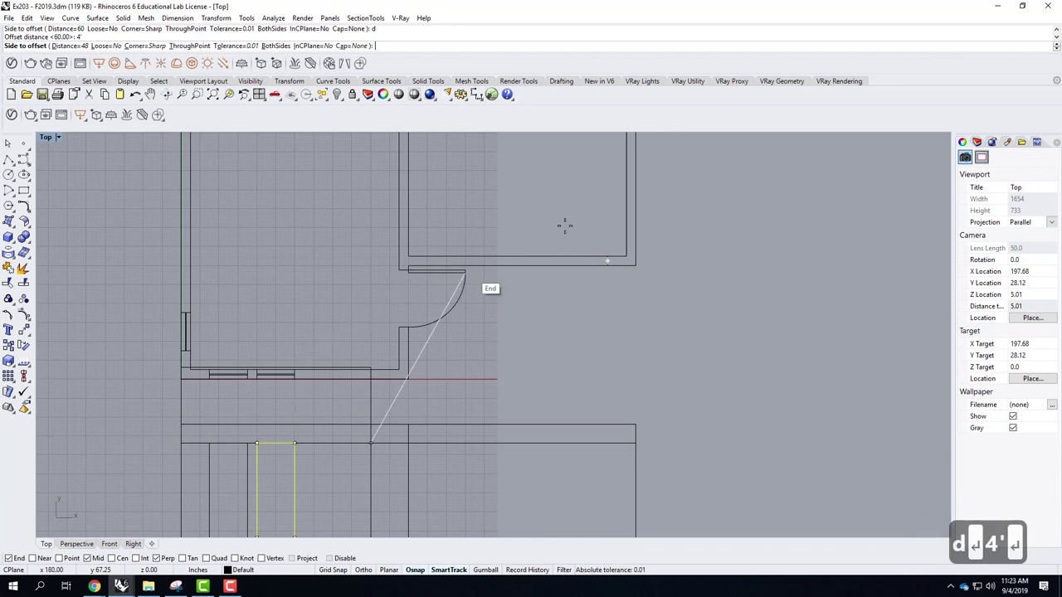
pyautogui.press('Escape')
pyautogui.press('Escape')
pyautogui.click(623, 259)
pyautogui.write('offset')
pyautogui.press('Return')
pyautogui.click(537, 295)
pyautogui.press('Escape')
pyautogui.press('Escape')
# Copy the window marks over by 6" along the wall
pyautogui.click(615, 302)
pyautogui.write('opy')
pyautogui.press('Return')
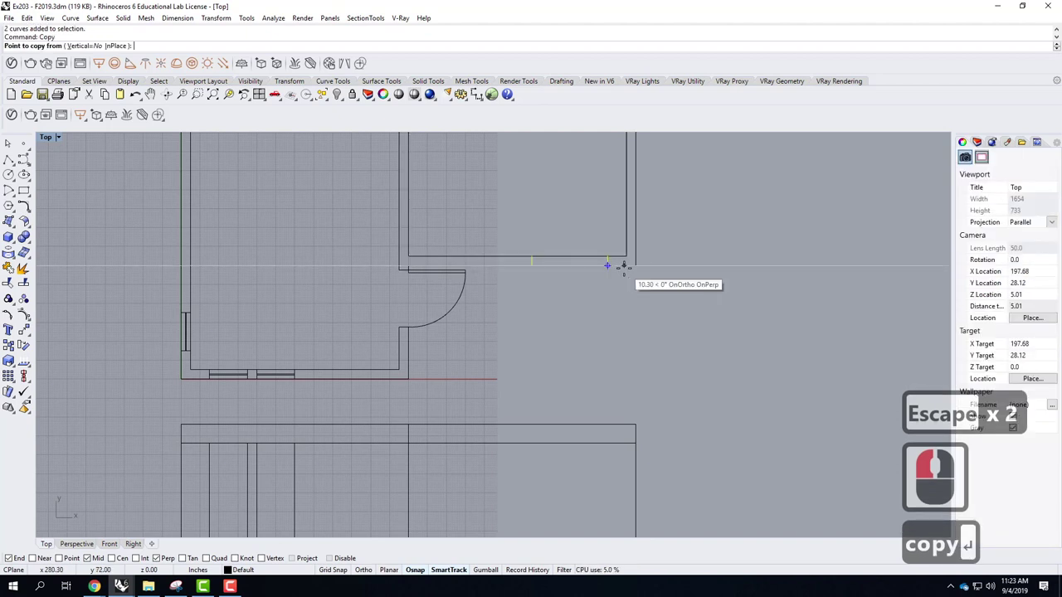
pyautogui.press('6')
pyautogui.press("shift+'")
pyautogui.press('Return')
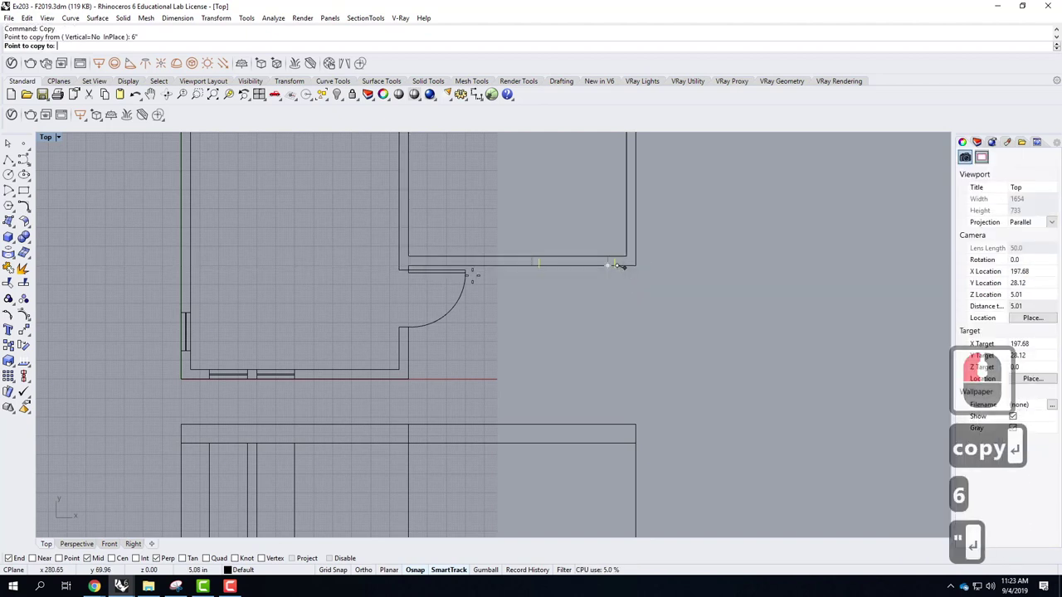
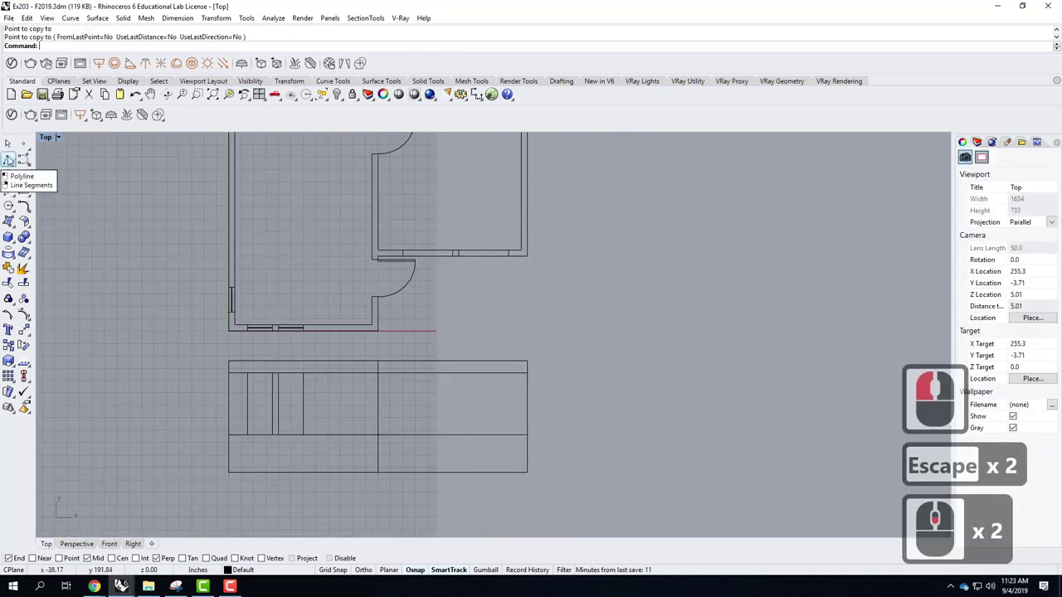
# Draw a closed polyline outlining the first larger window between head and sill lines
pyautogui.click(35, 166)
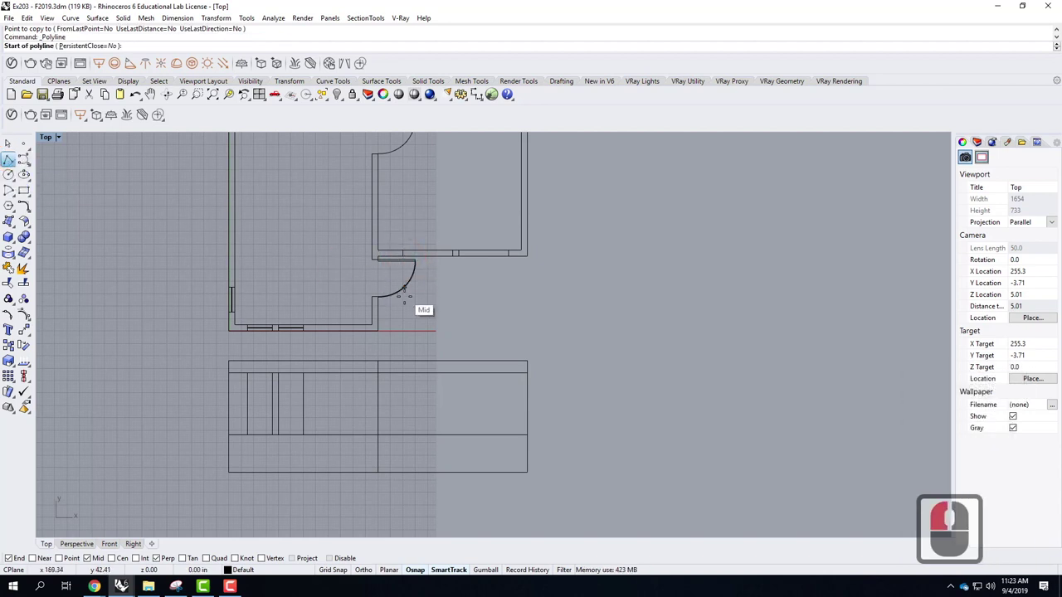
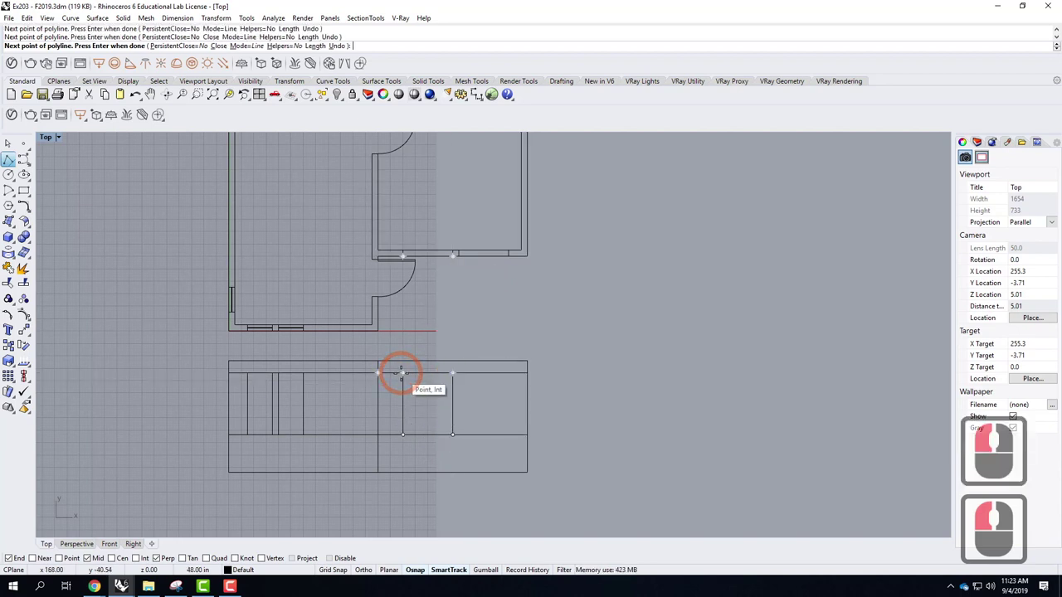
pyautogui.doubleClick(456, 397)
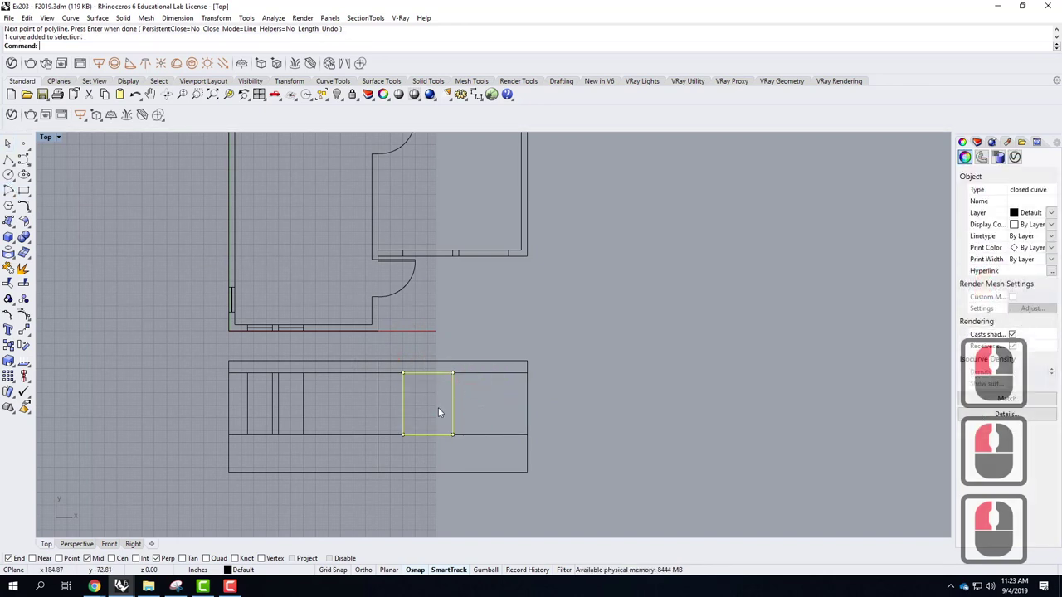
# Copy the window outline 6" over to place the second larger window
pyautogui.write('copy')
pyautogui.press('Return')
pyautogui.scroll(3)
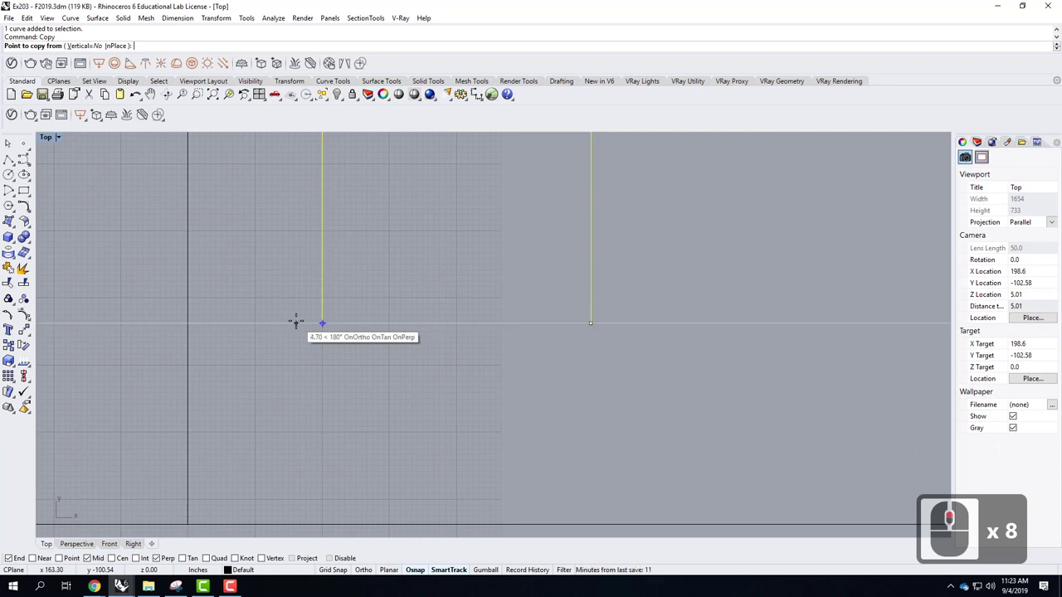
pyautogui.press('6')
pyautogui.press("shift+'")
pyautogui.press('Return')
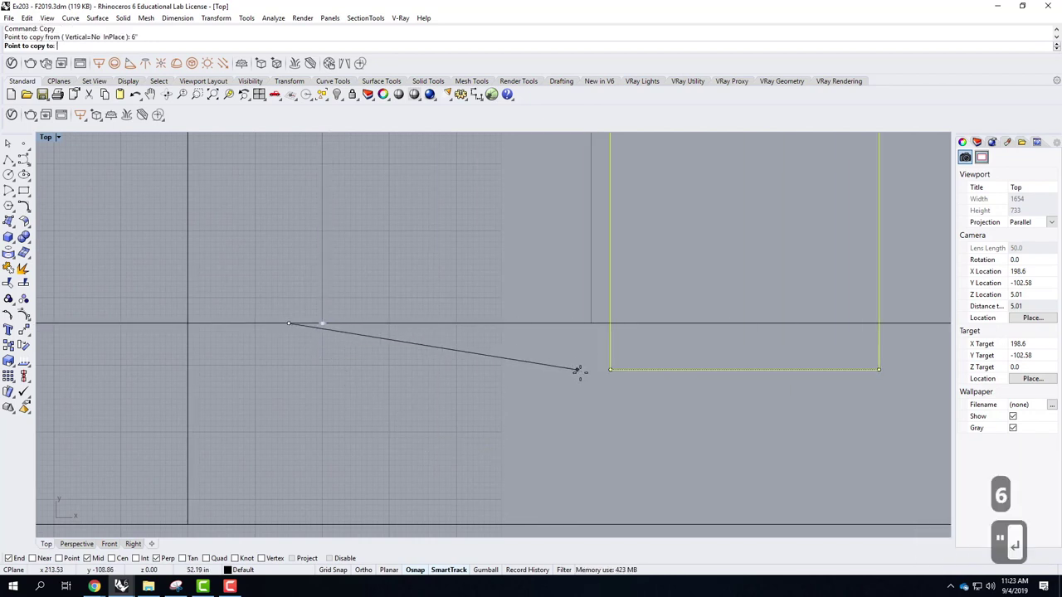
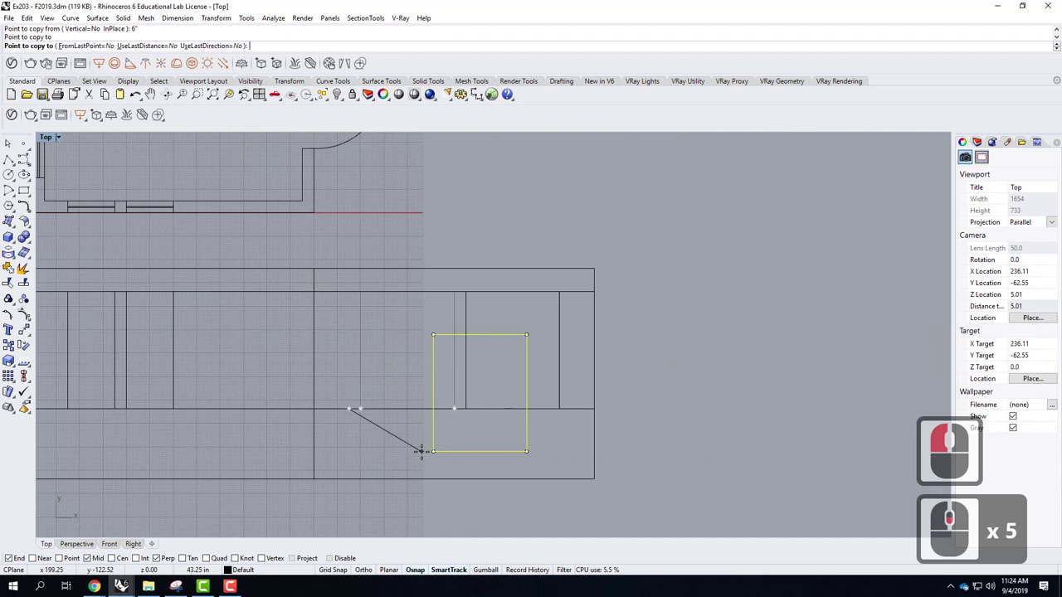
pyautogui.press('Return')
pyautogui.click(663, 427)
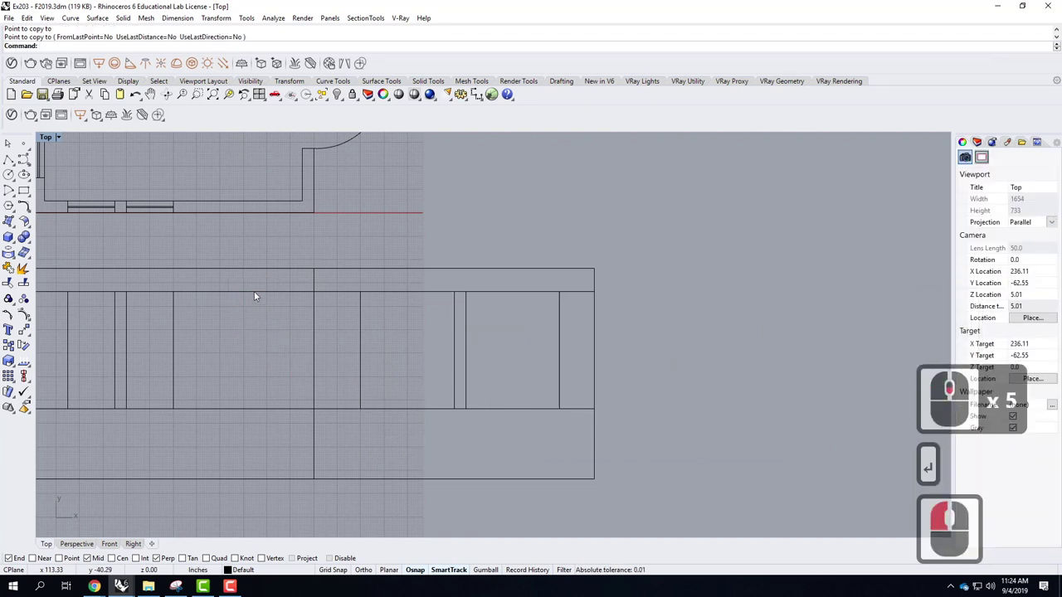
# Delete the head, sill and guide construction lines, leaving four clean window rectangles
pyautogui.click(257, 295)
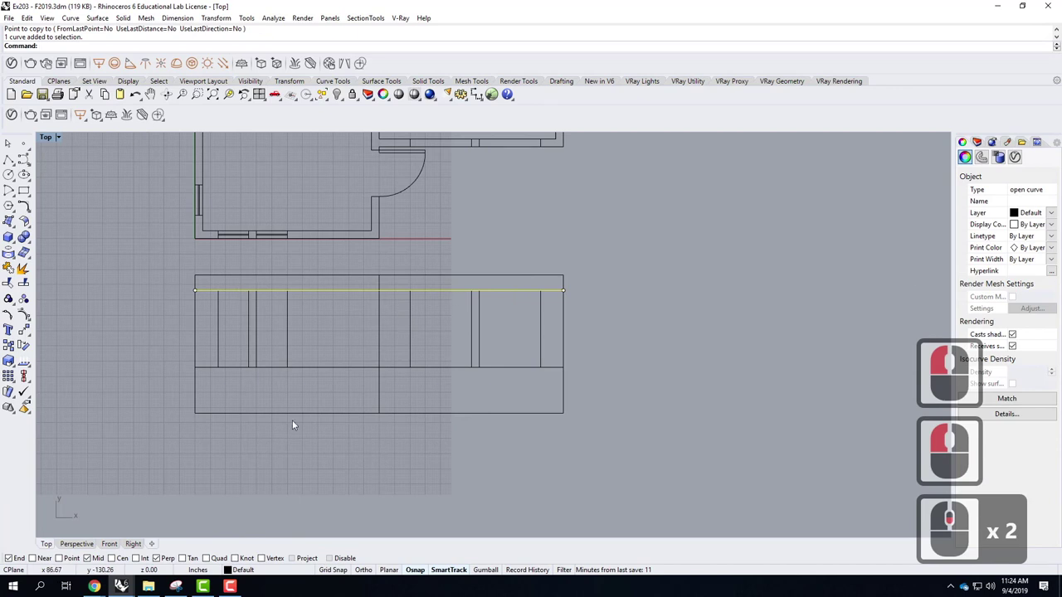
pyautogui.click(335, 375)
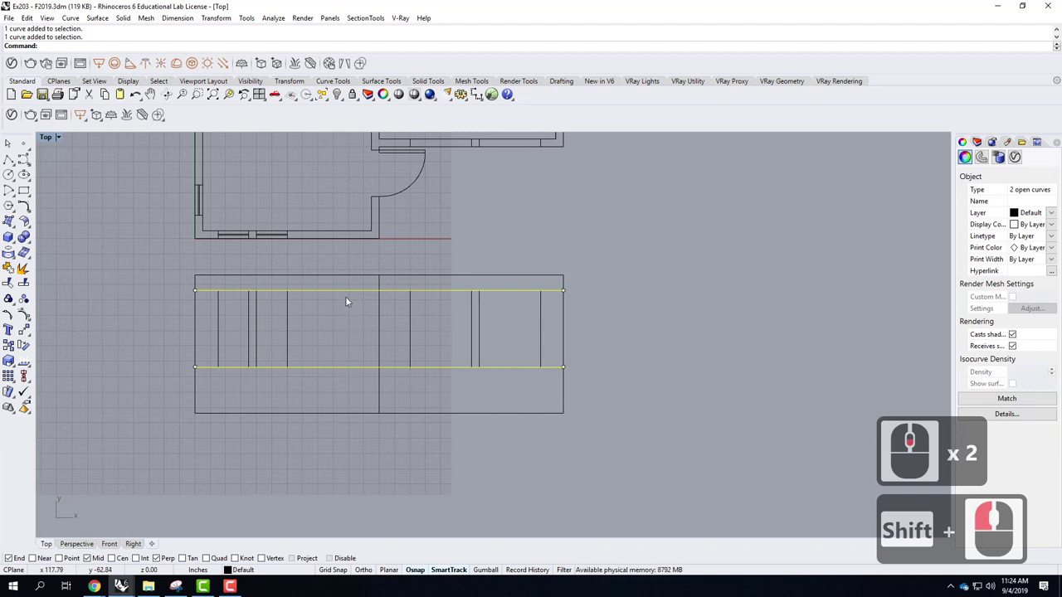
pyautogui.click(356, 308)
pyautogui.click(352, 294)
pyautogui.click(403, 388)
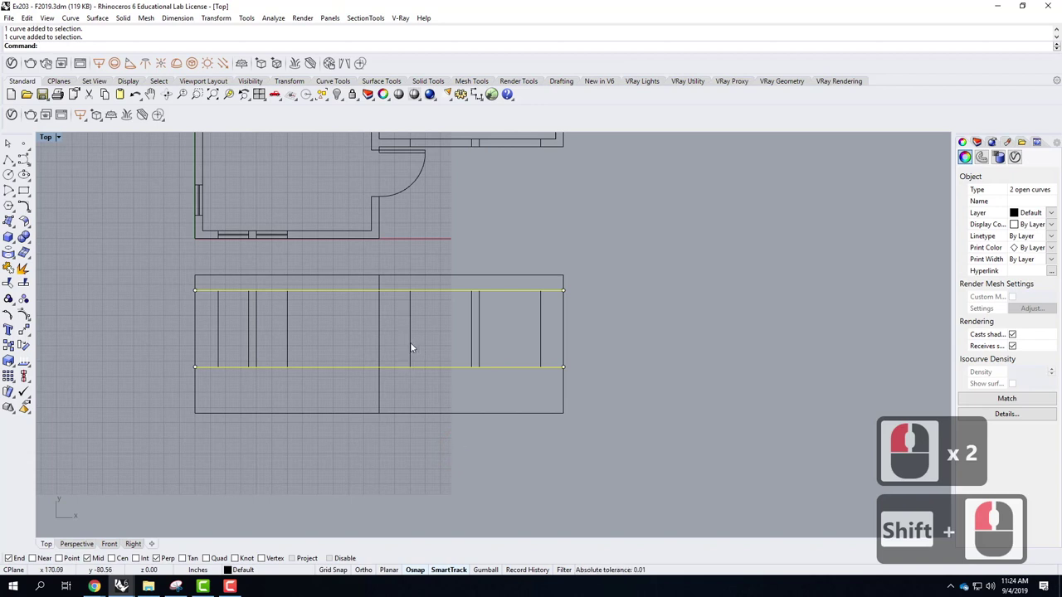
pyautogui.doubleClick(475, 354)
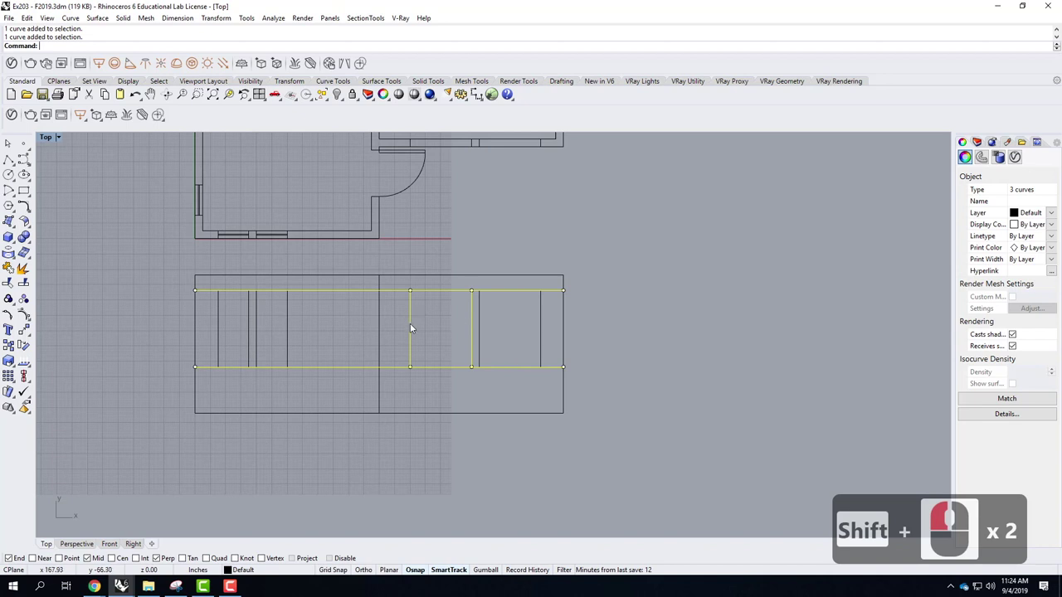
pyautogui.click(414, 325)
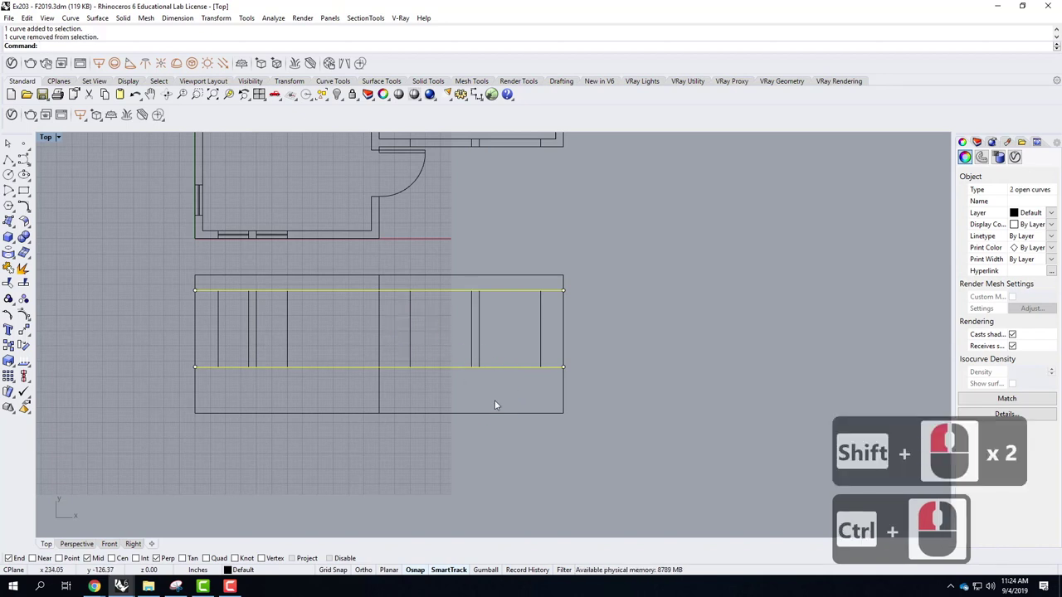
pyautogui.press('Delete')
pyautogui.middleClick(231, 321)
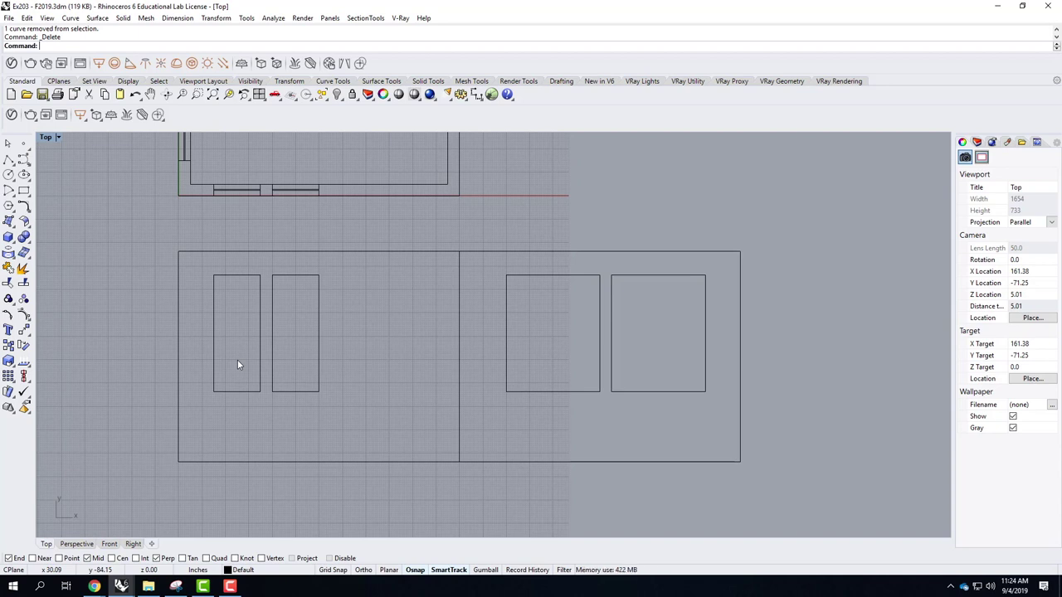
pyautogui.middleClick(530, 389)
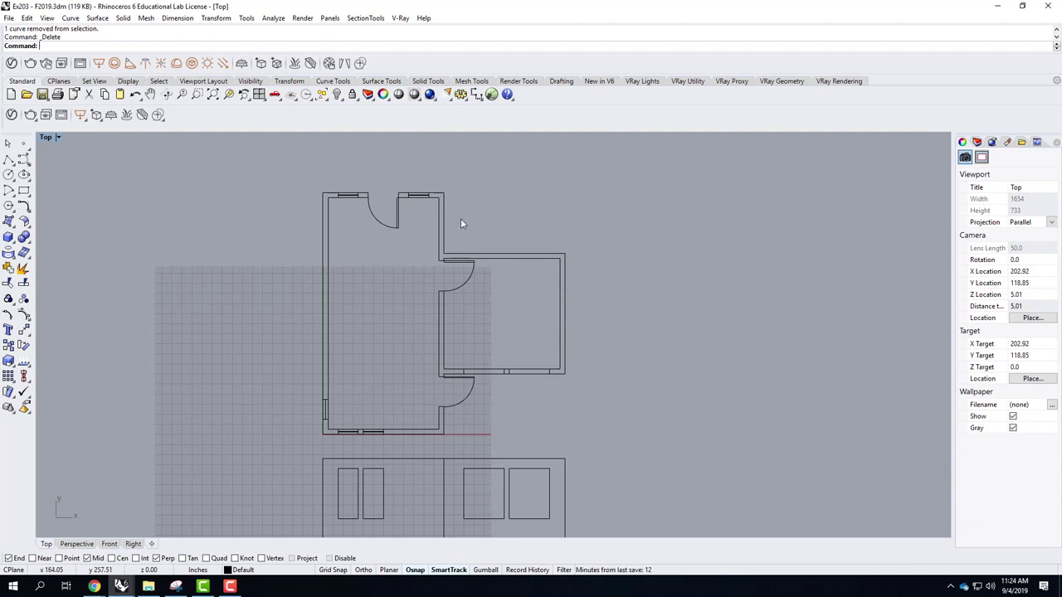
pyautogui.moveTo(435, 242); pyautogui.dragTo(506, 253)
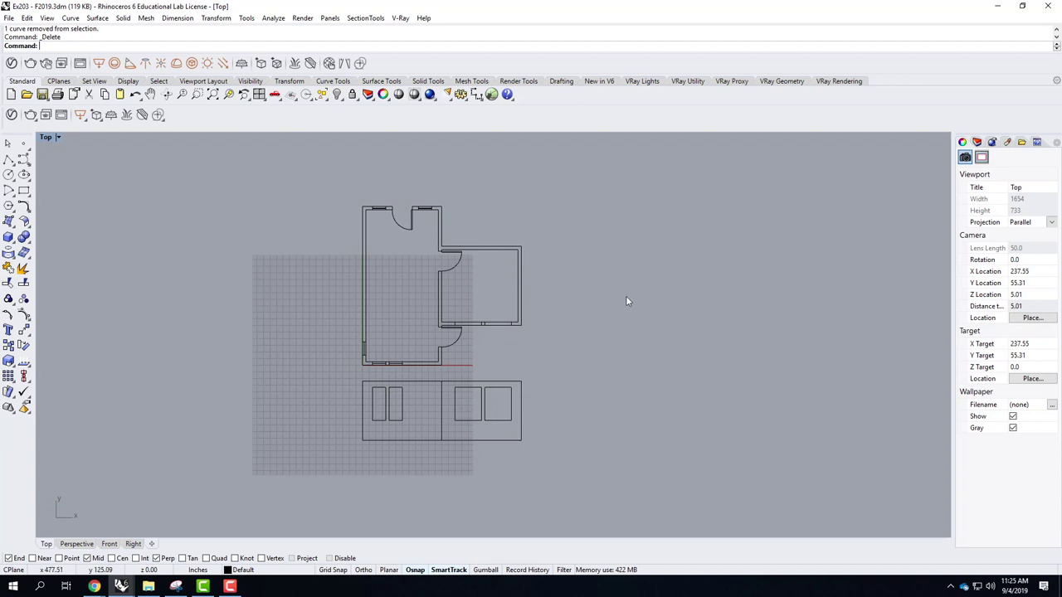
pyautogui.click(630, 298)
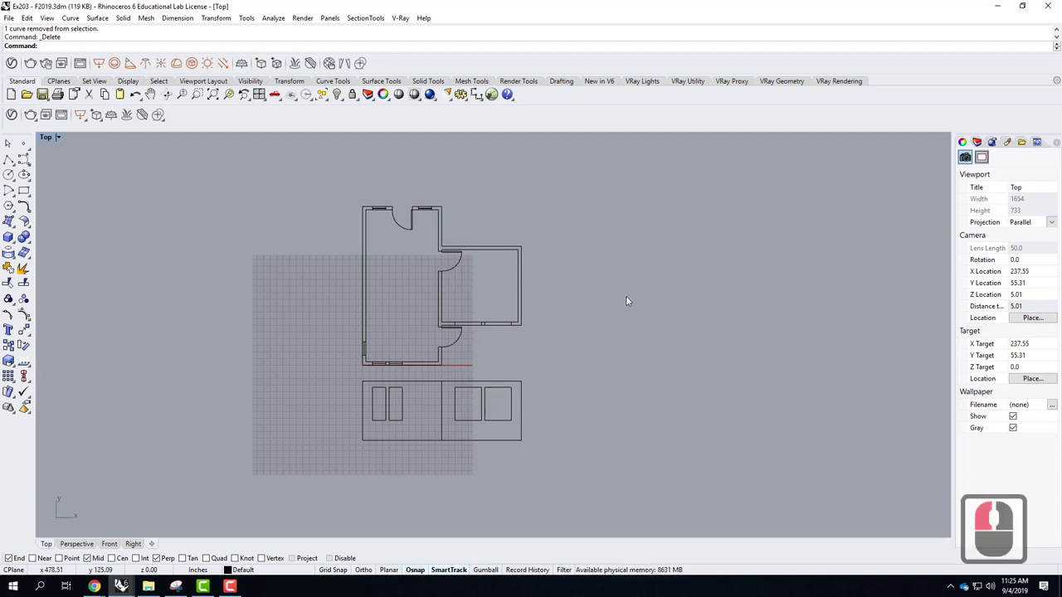
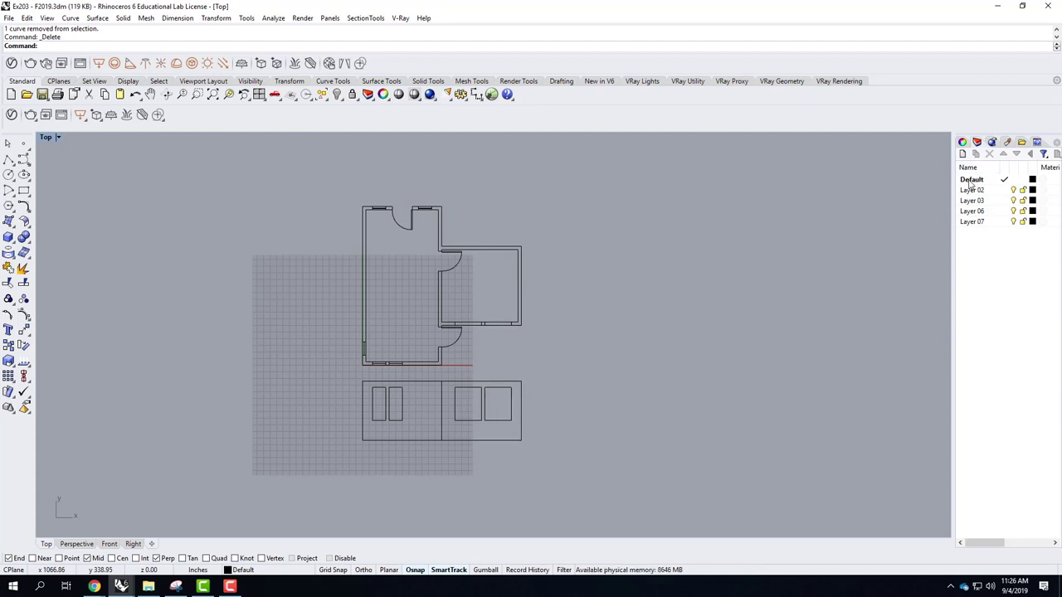
# Rename a layer to '2D Drawing' in the Layers panel and make it current
pyautogui.click(972, 182)
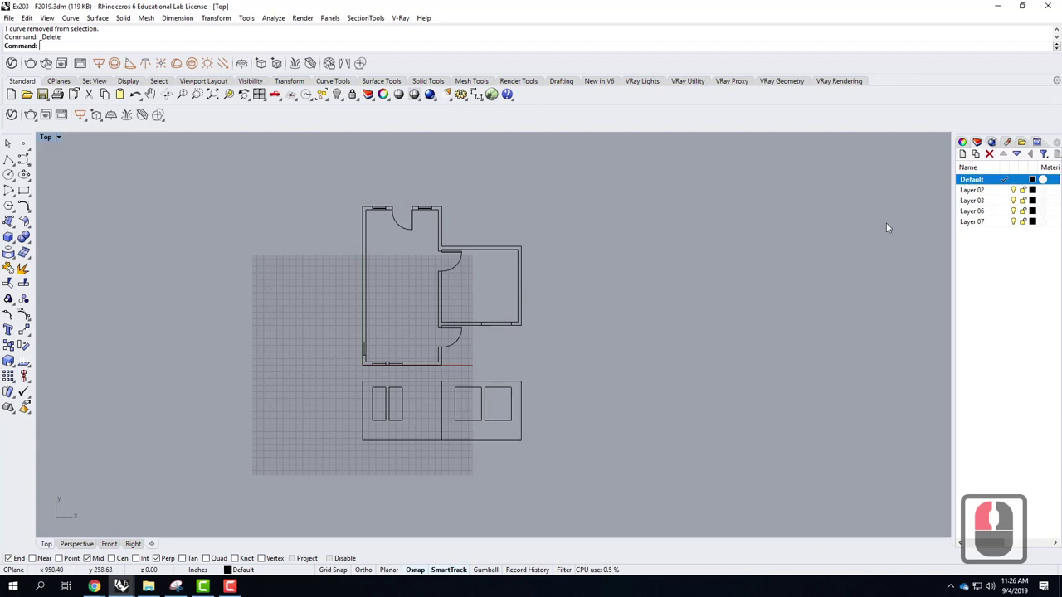
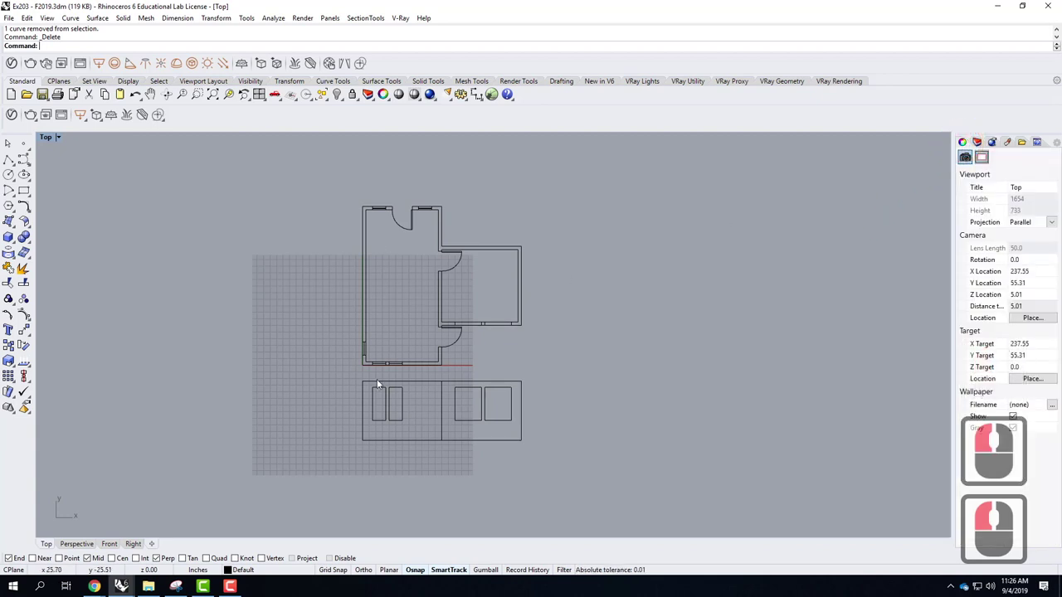
pyautogui.click(380, 383)
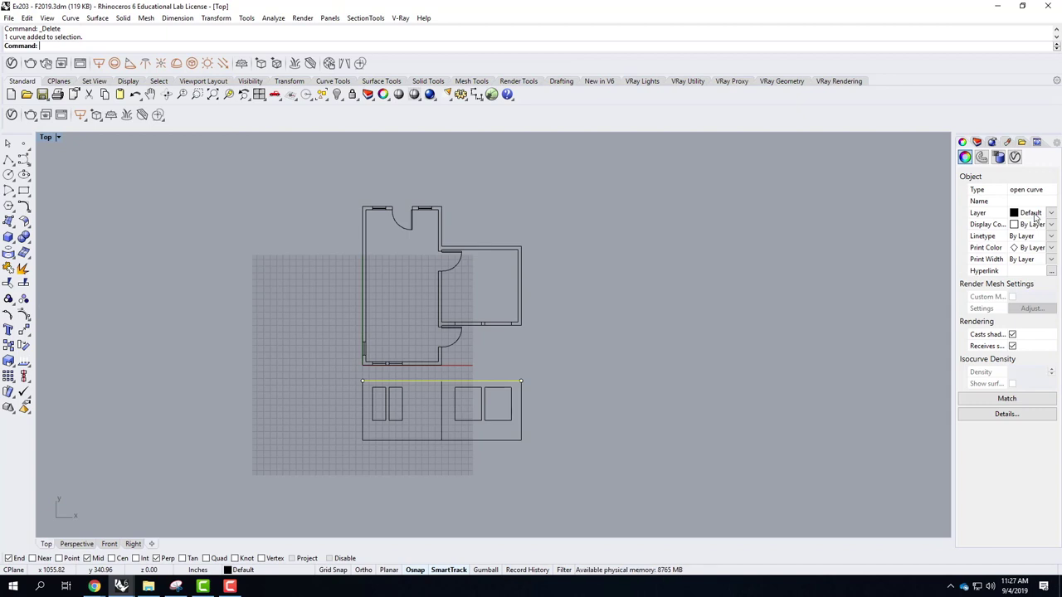
pyautogui.click(977, 144)
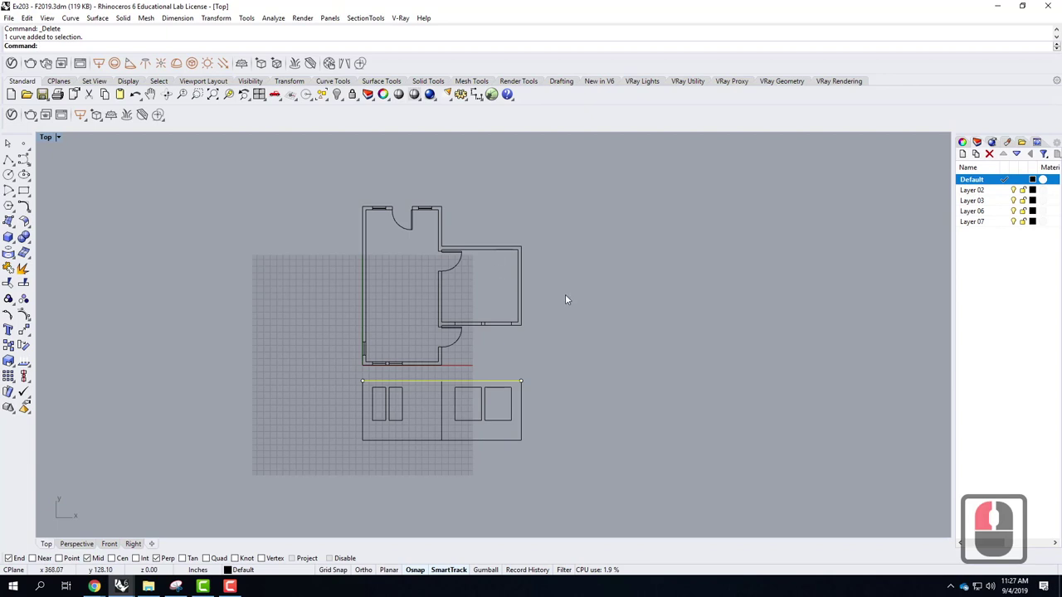
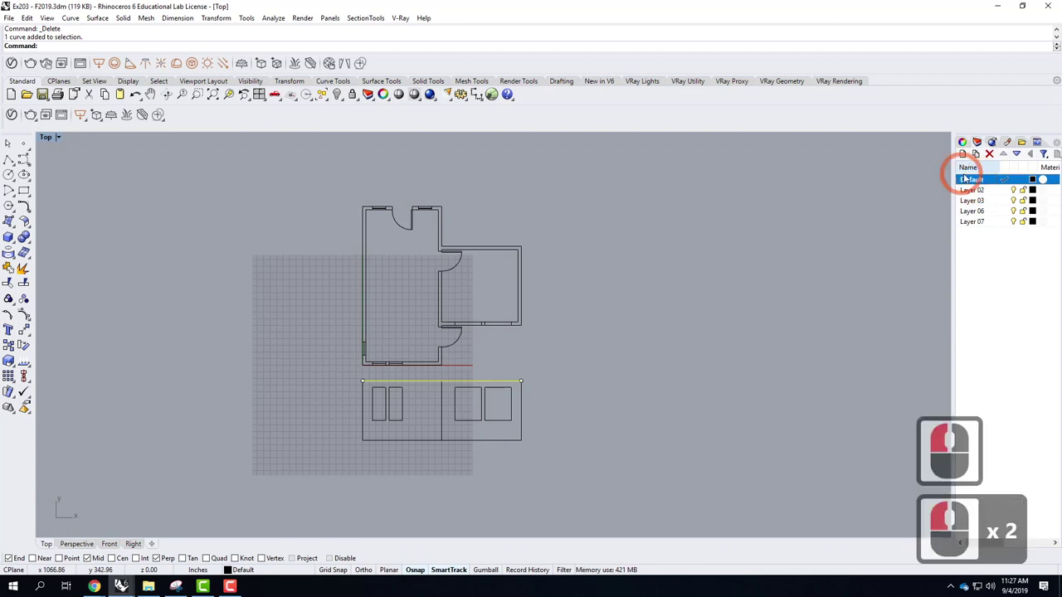
pyautogui.click(977, 179)
pyautogui.click(987, 184)
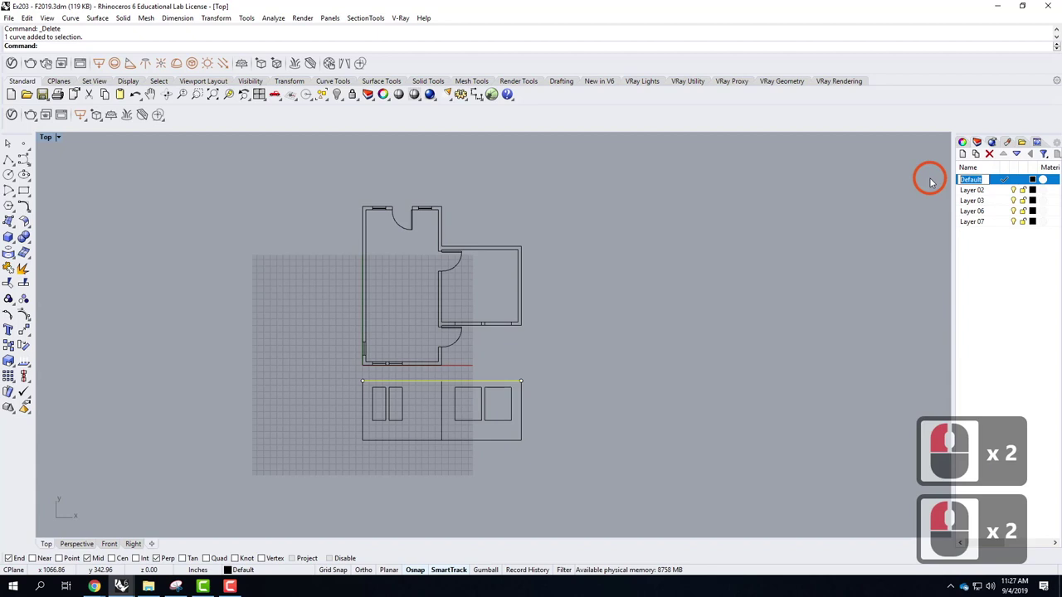
pyautogui.click(933, 181)
pyautogui.press('2')
pyautogui.write('drawing')
pyautogui.press('Return')
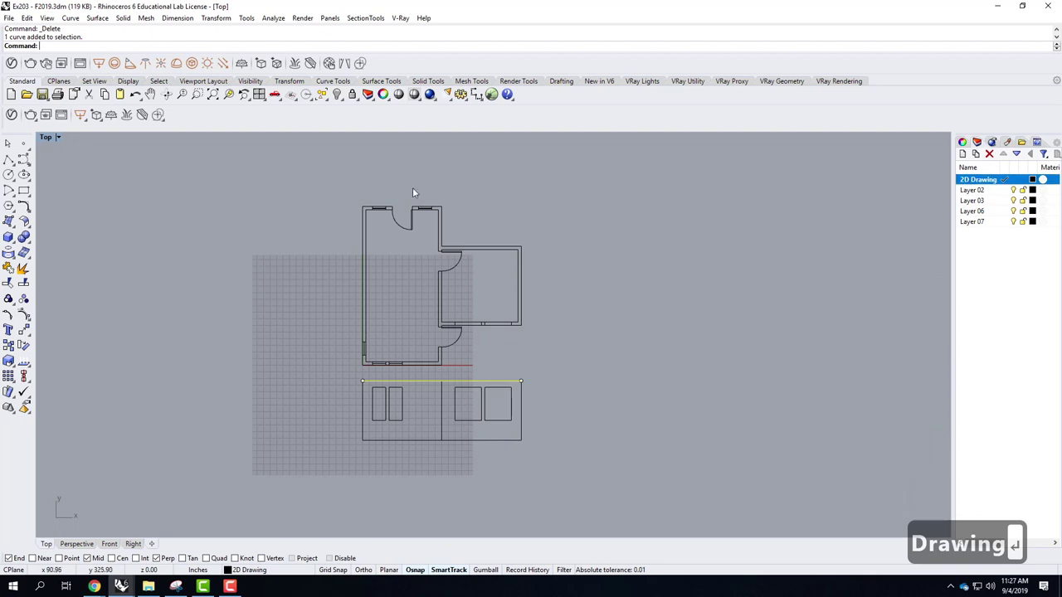
# Window-select all 41 curves and change their object layer to 2D Drawing
pyautogui.click(342, 186)
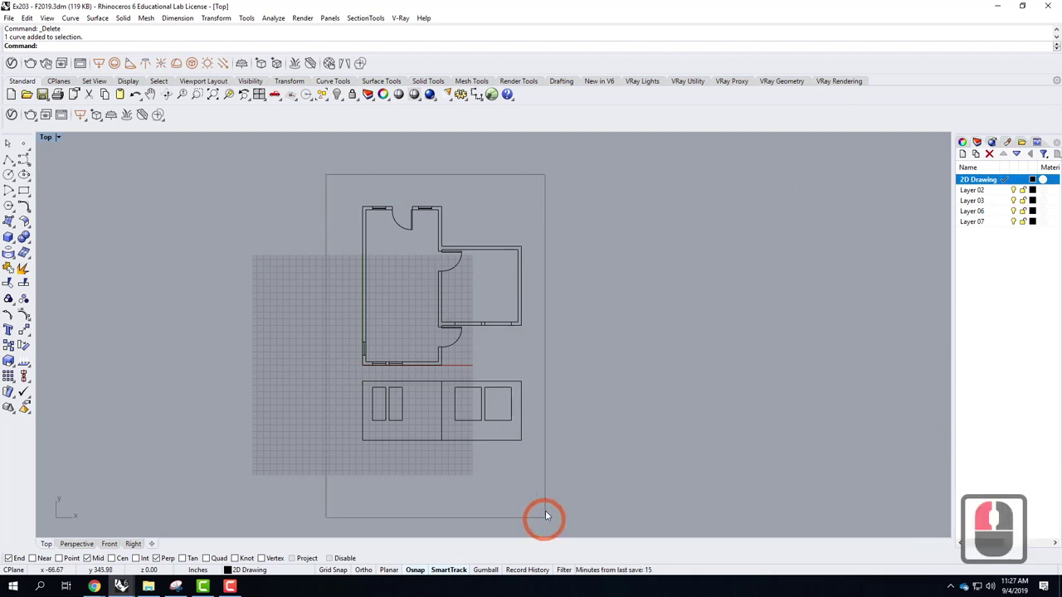
pyautogui.click(550, 508)
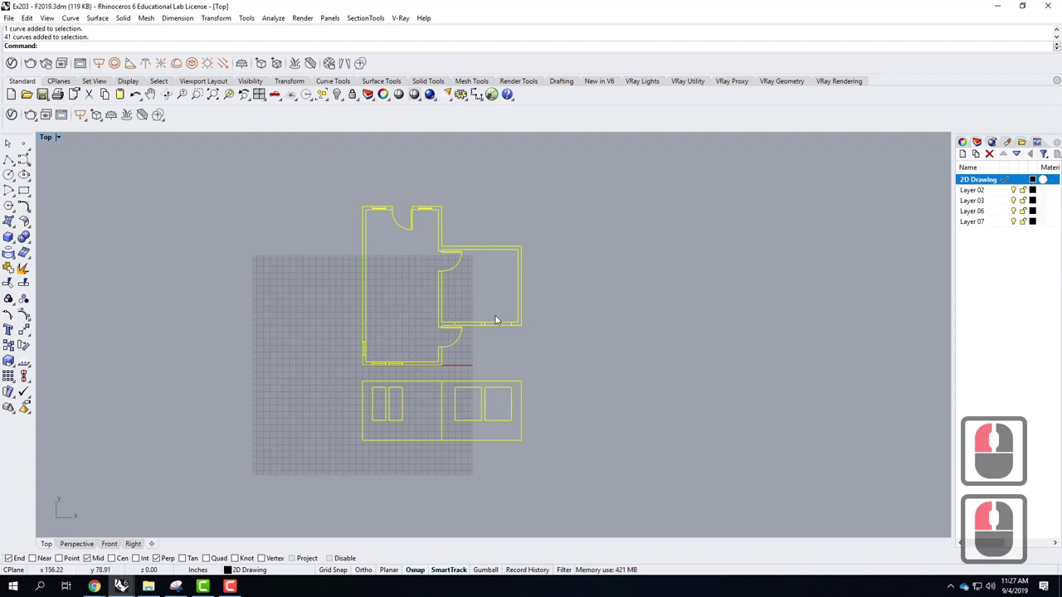
pyautogui.click(310, 167)
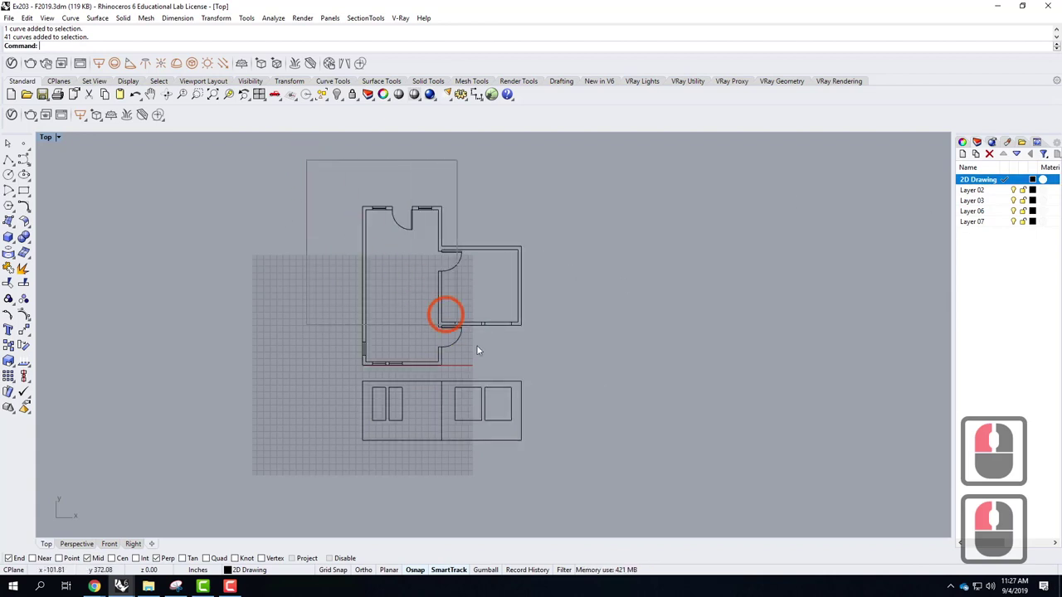
pyautogui.click(580, 488)
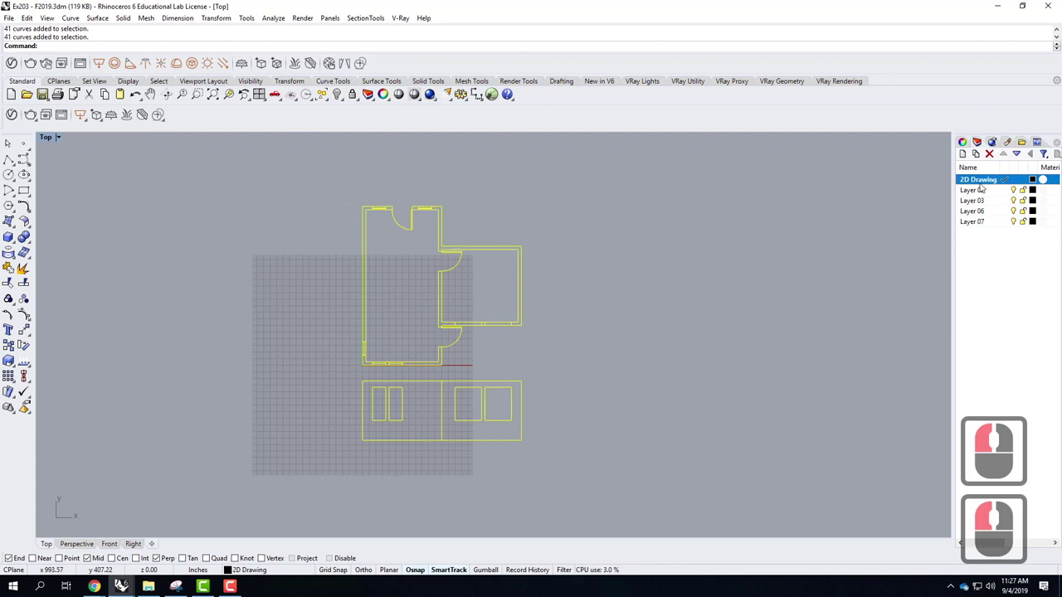
pyautogui.rightClick(984, 182)
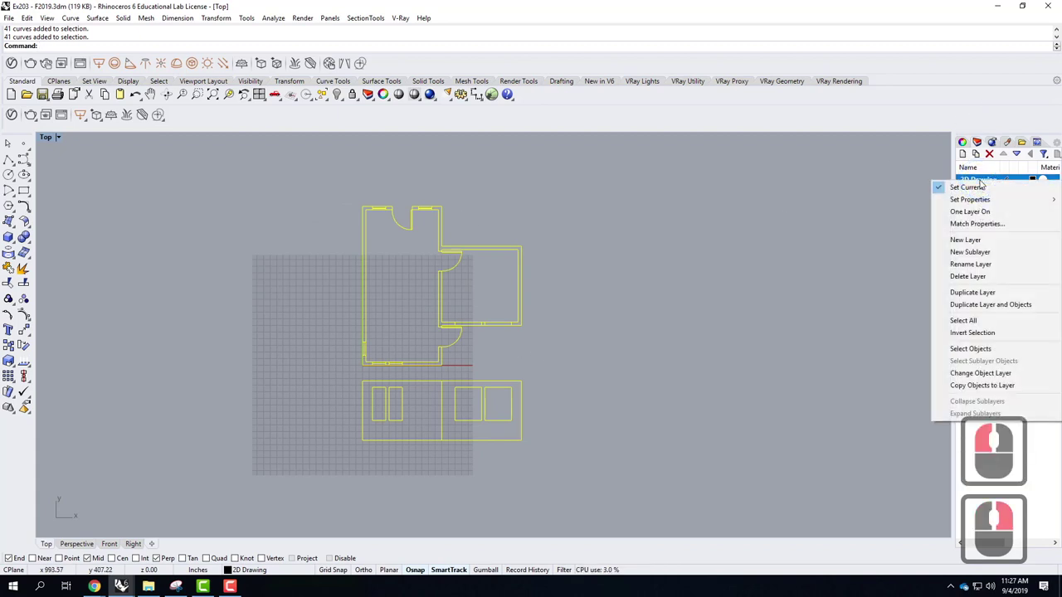
pyautogui.moveTo(985, 355); pyautogui.dragTo(982, 375)
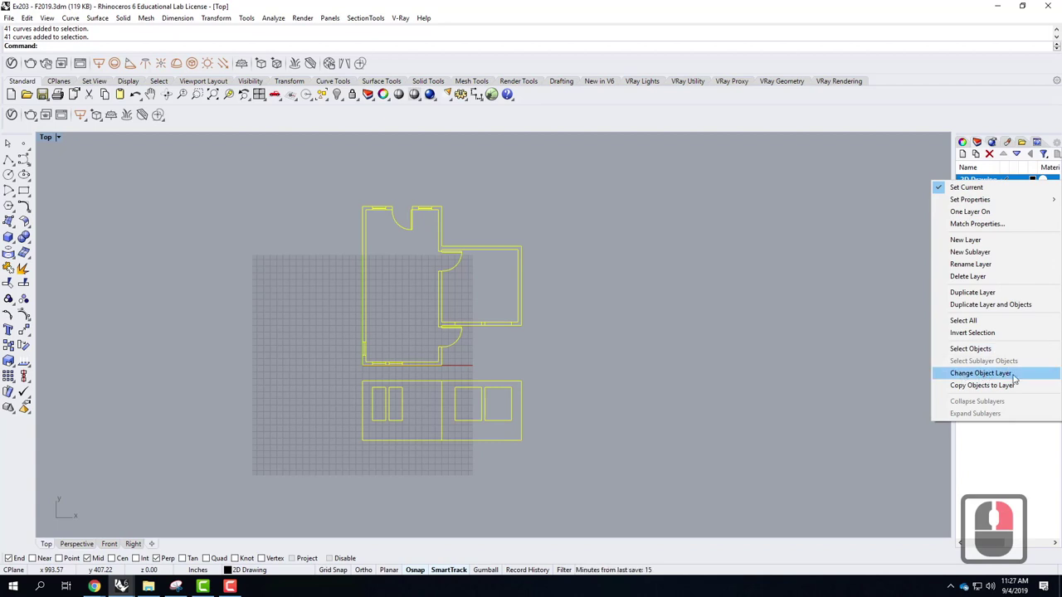
pyautogui.click(1017, 376)
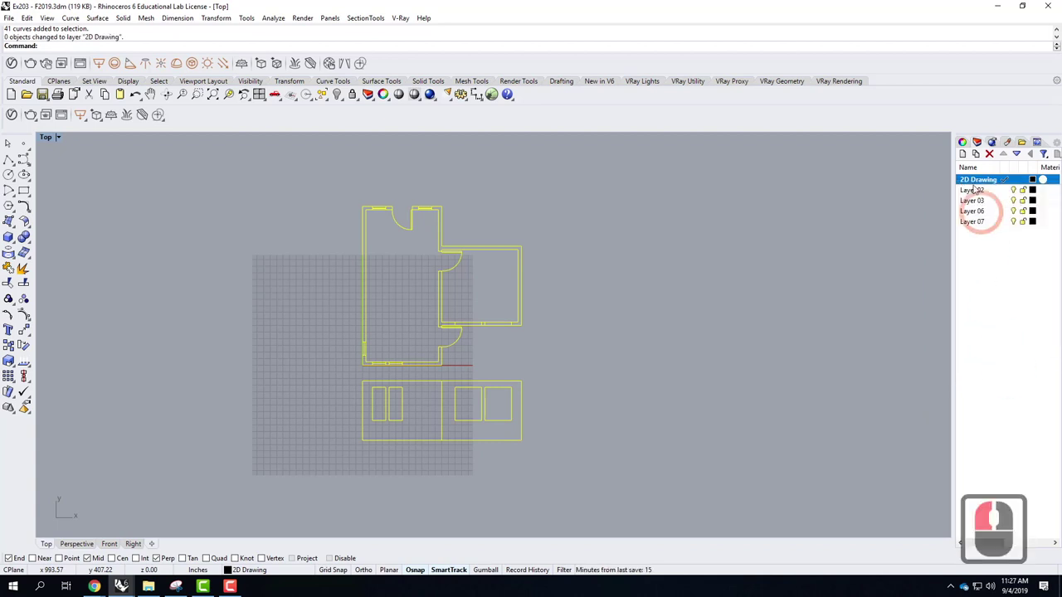
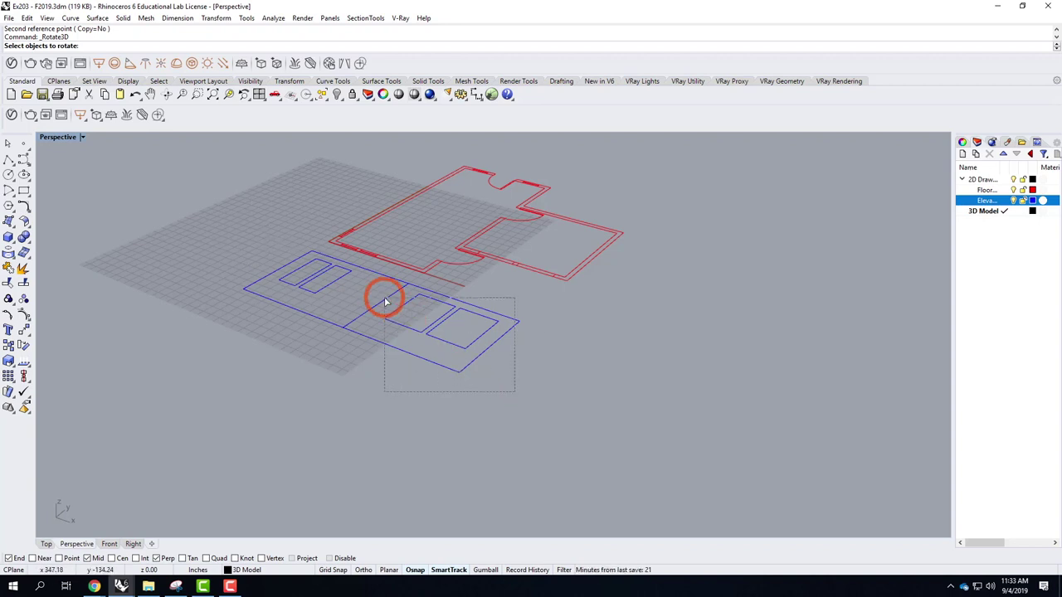
pyautogui.click(387, 301)
pyautogui.click(277, 273)
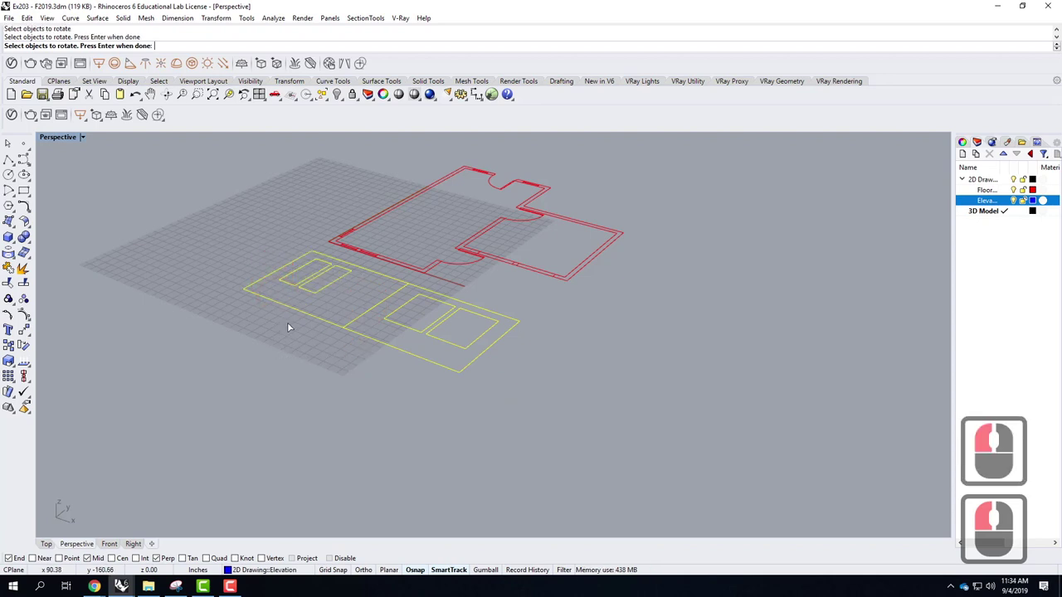
pyautogui.press('Escape')
pyautogui.rightClick(279, 297)
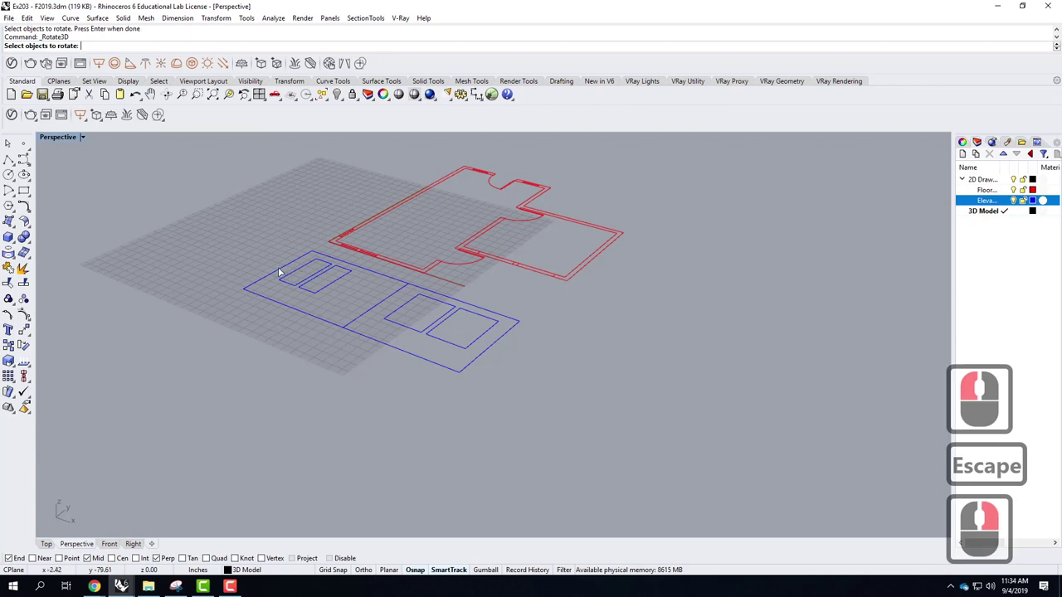
pyautogui.rightClick(335, 304)
pyautogui.scroll(3)
pyautogui.scroll(-3)
pyautogui.scroll(3)
pyautogui.rightClick(271, 297)
pyautogui.click(657, 413)
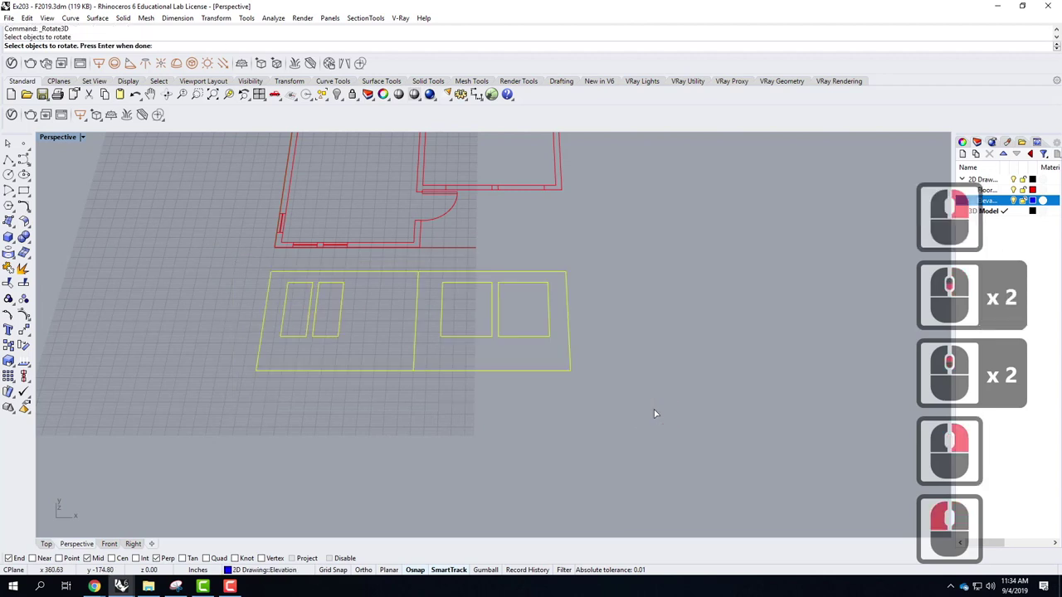
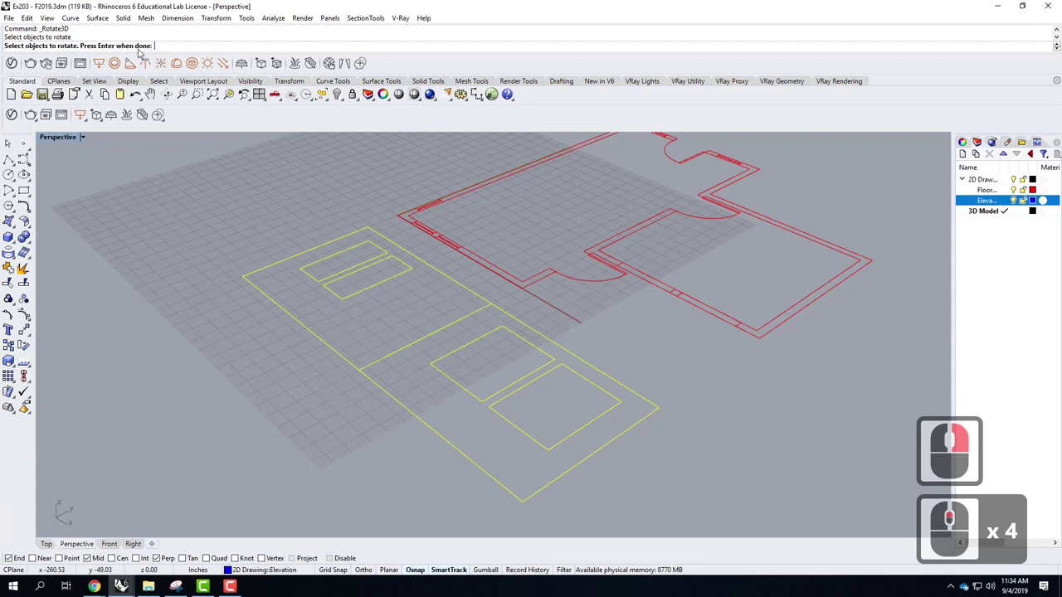
pyautogui.press('Return')
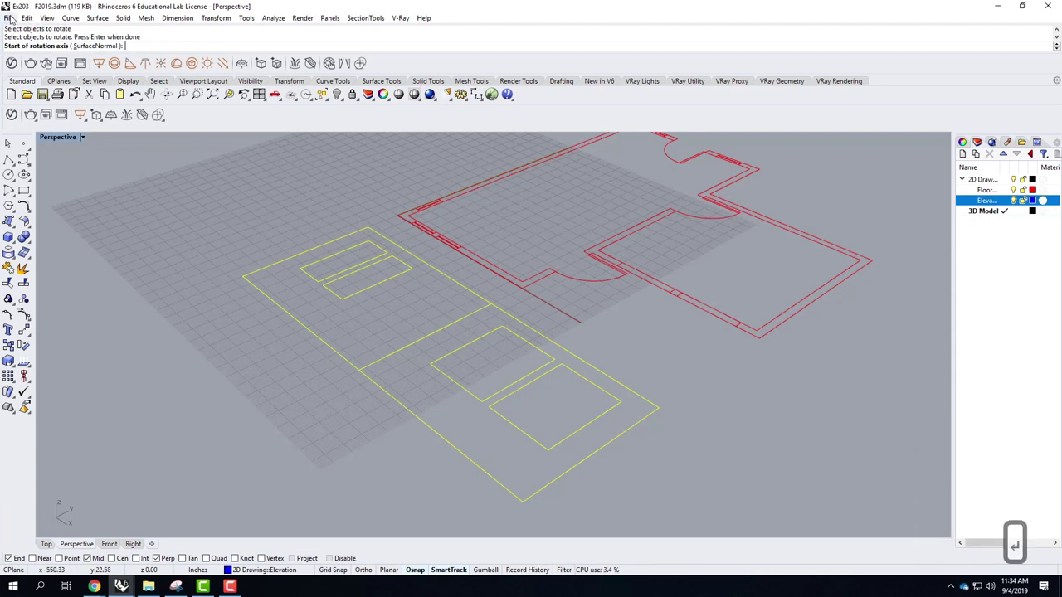
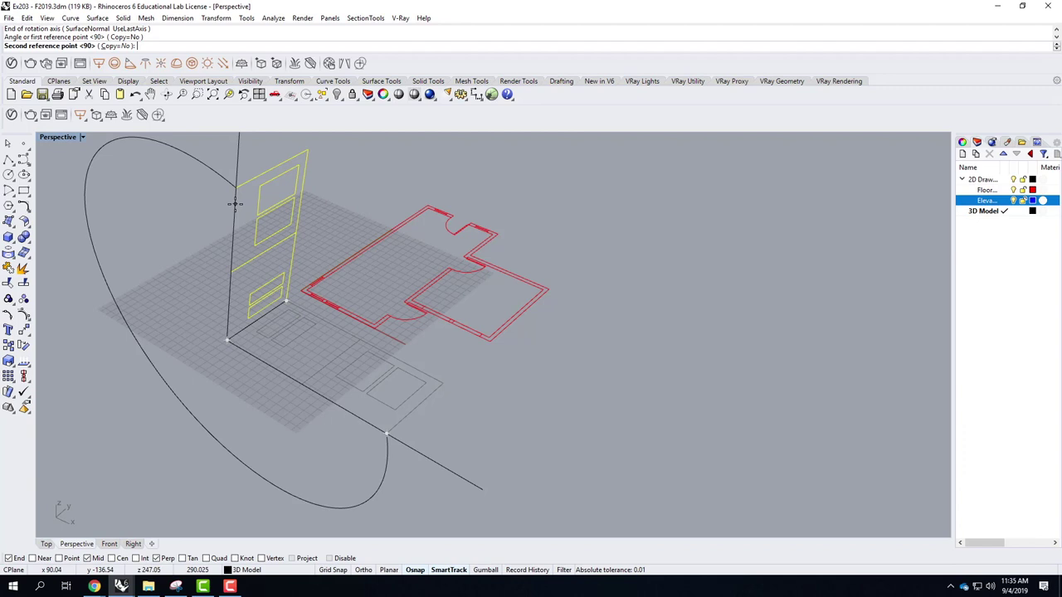
pyautogui.press('Escape')
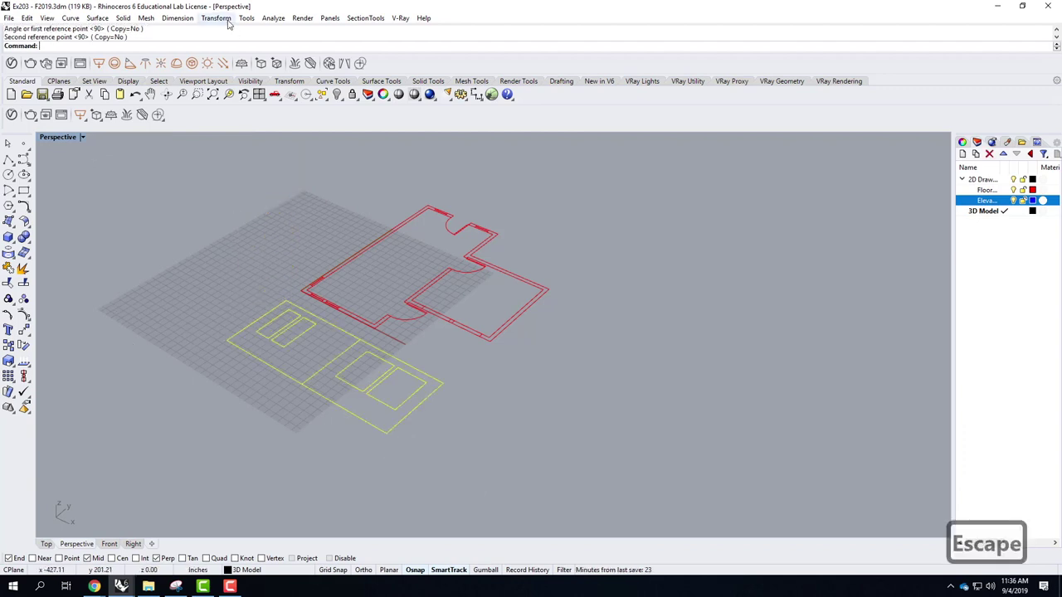
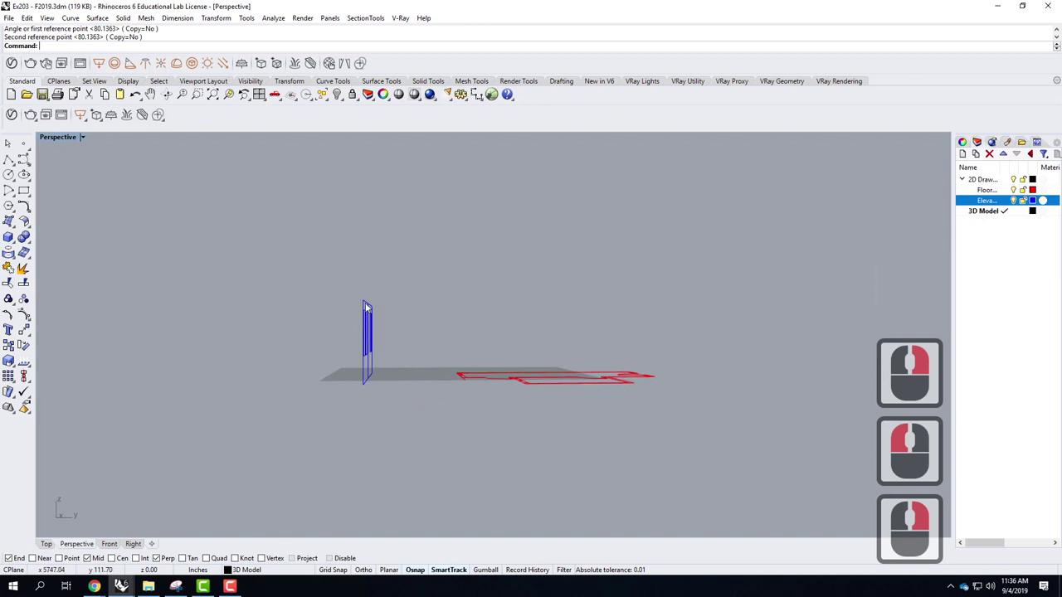
# Repeat the last command on the window outlines with a viewport right-click
pyautogui.rightClick(510, 448)
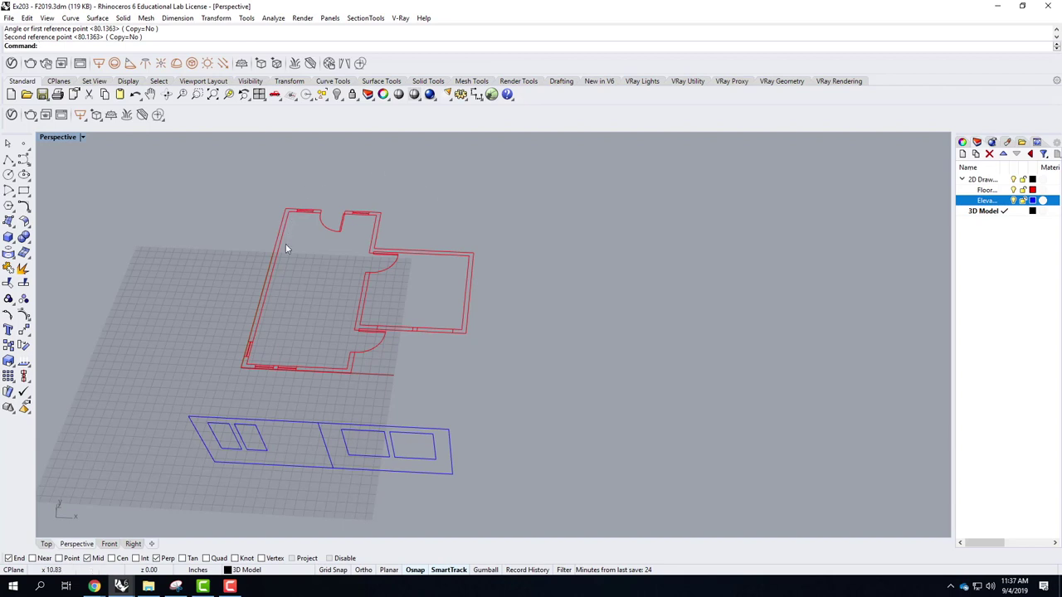
# Select the left room's wall outline and explode it into separate segments
pyautogui.rightClick(292, 250)
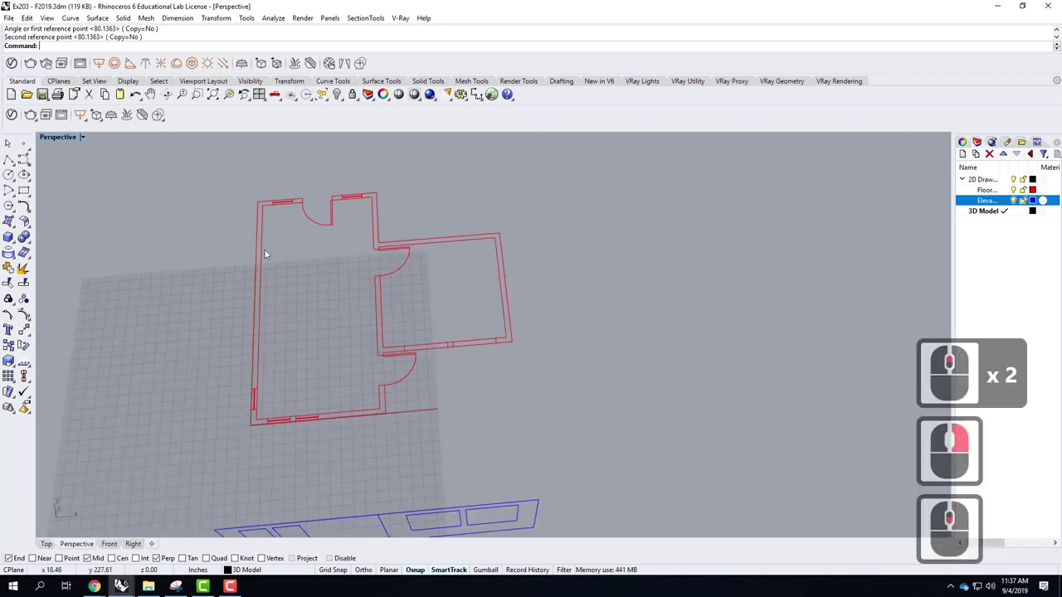
pyautogui.click(265, 257)
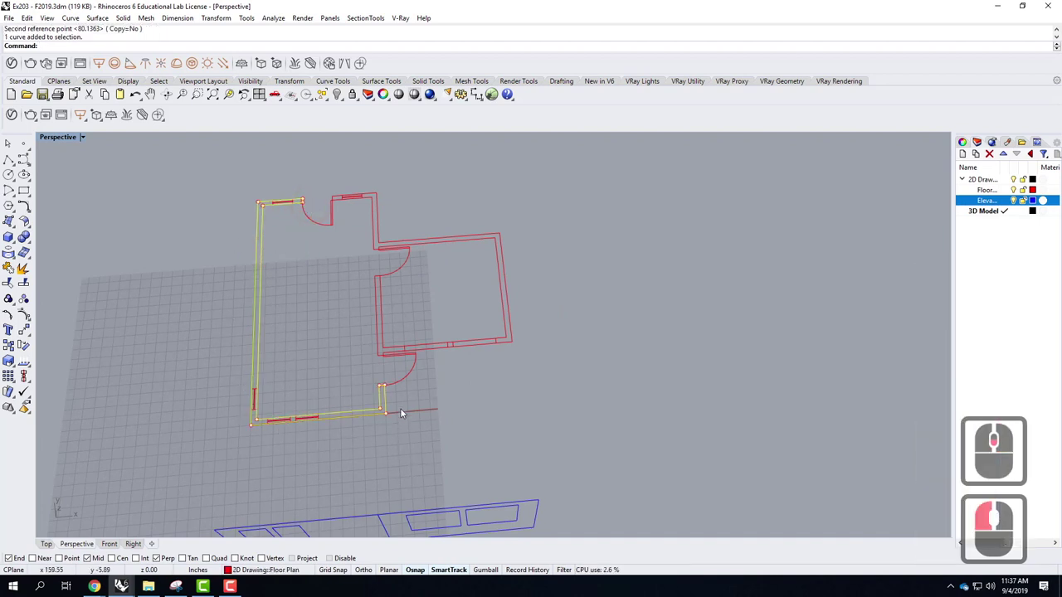
pyautogui.click(289, 293)
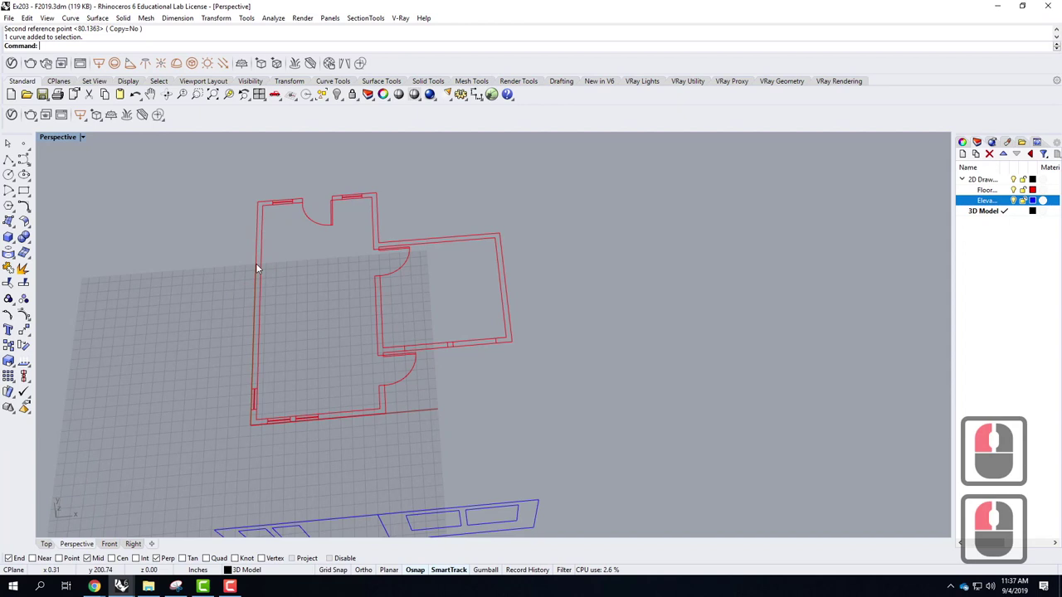
pyautogui.click(266, 265)
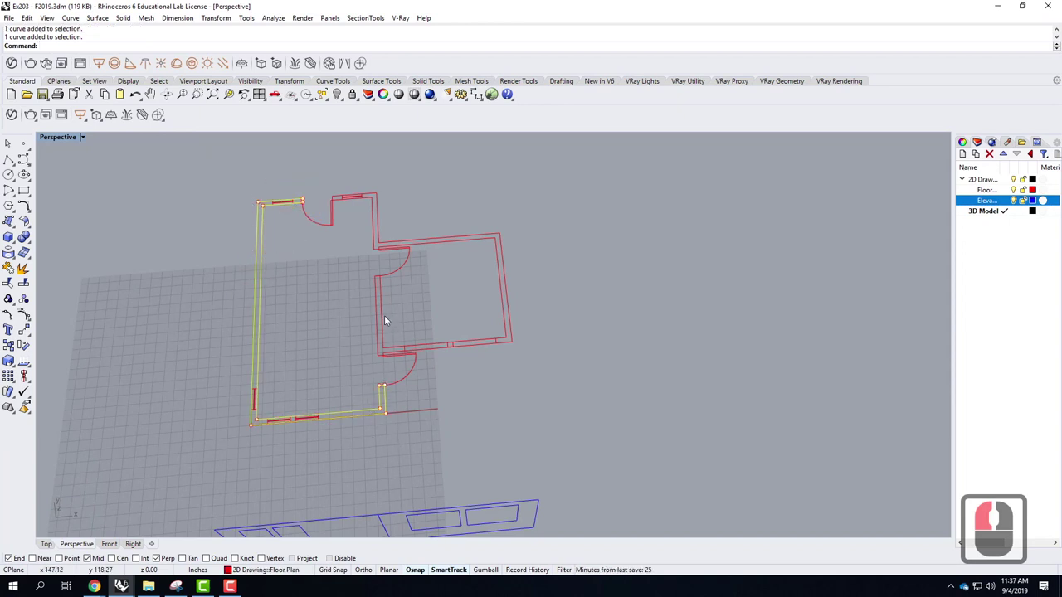
pyautogui.click(387, 319)
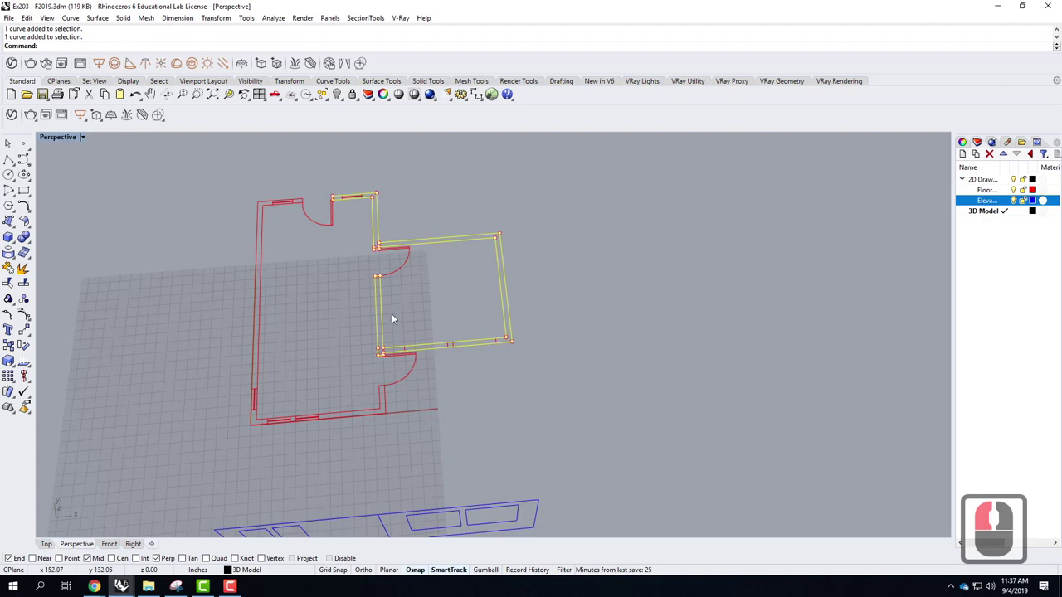
pyautogui.click(273, 276)
pyautogui.click(258, 274)
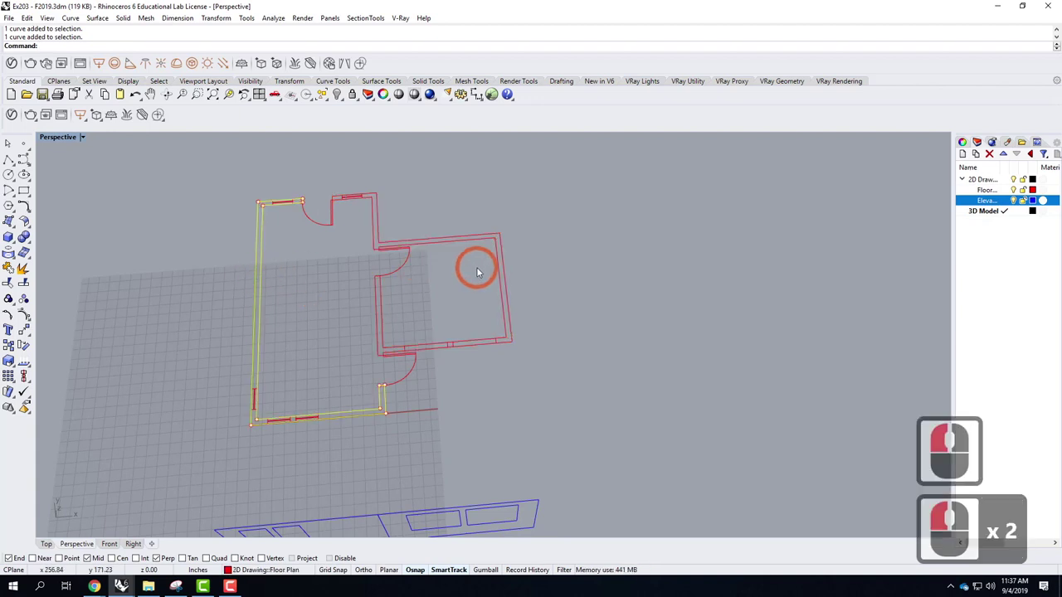
pyautogui.write('exp')
pyautogui.press('Return')
# Join the long left wall segment with the top wall segments into one curve
pyautogui.click(343, 284)
pyautogui.click(284, 295)
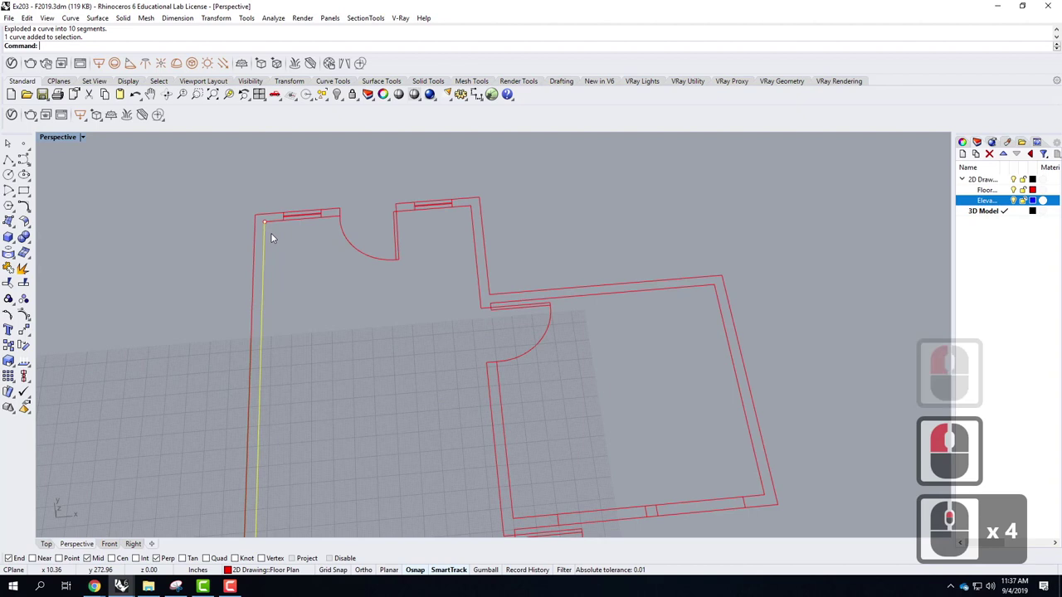
pyautogui.click(247, 190)
pyautogui.scroll(-3)
pyautogui.click(347, 214)
pyautogui.write('join')
pyautogui.press('Return')
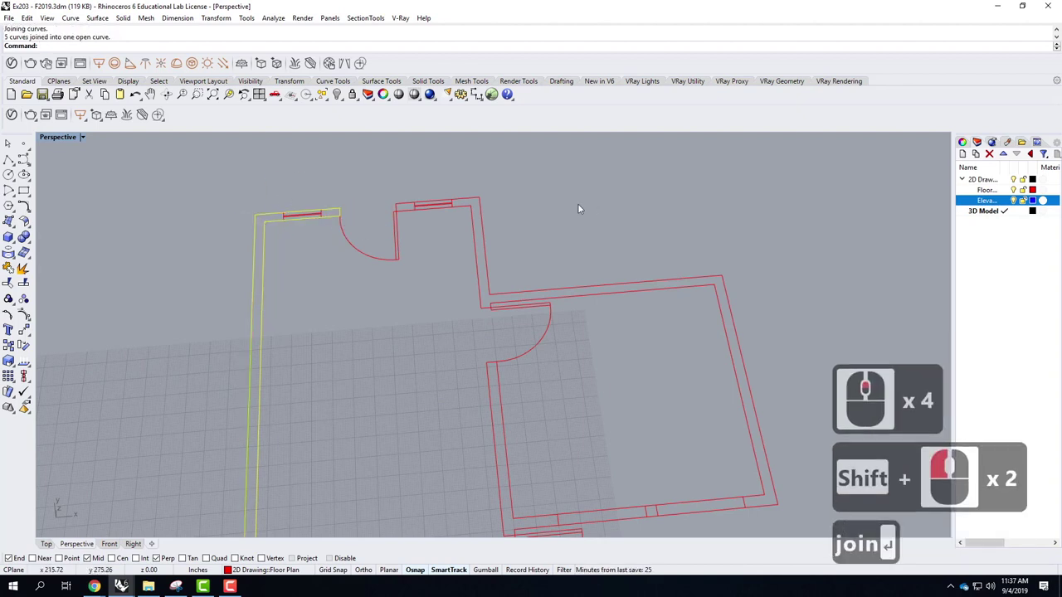
# Join the left wall curve with the bottom segments up to the door corner
pyautogui.click(445, 272)
pyautogui.scroll(-3)
pyautogui.click(434, 269)
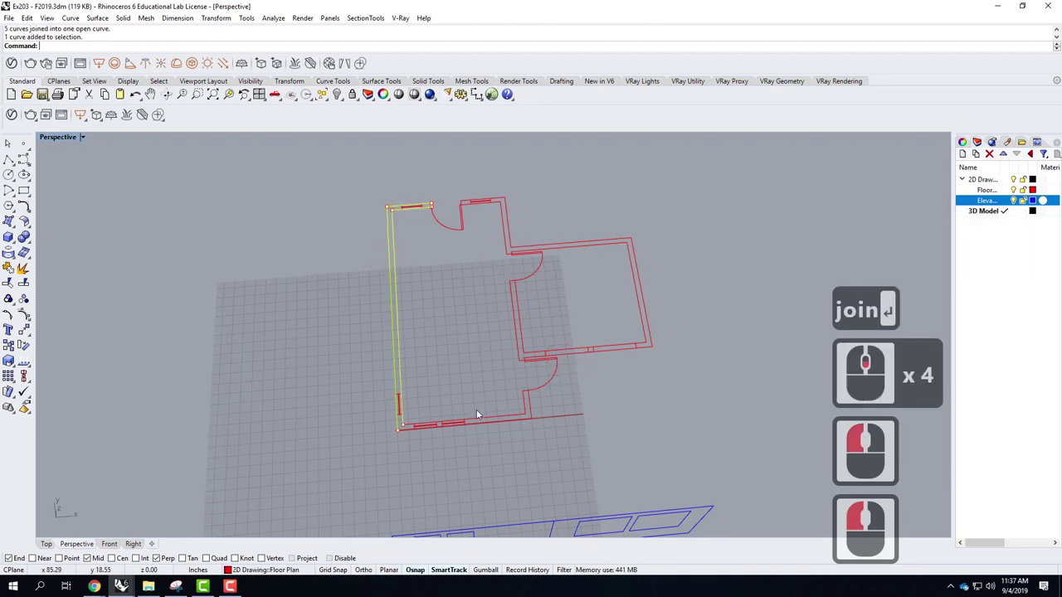
pyautogui.click(491, 417)
pyautogui.doubleClick(527, 413)
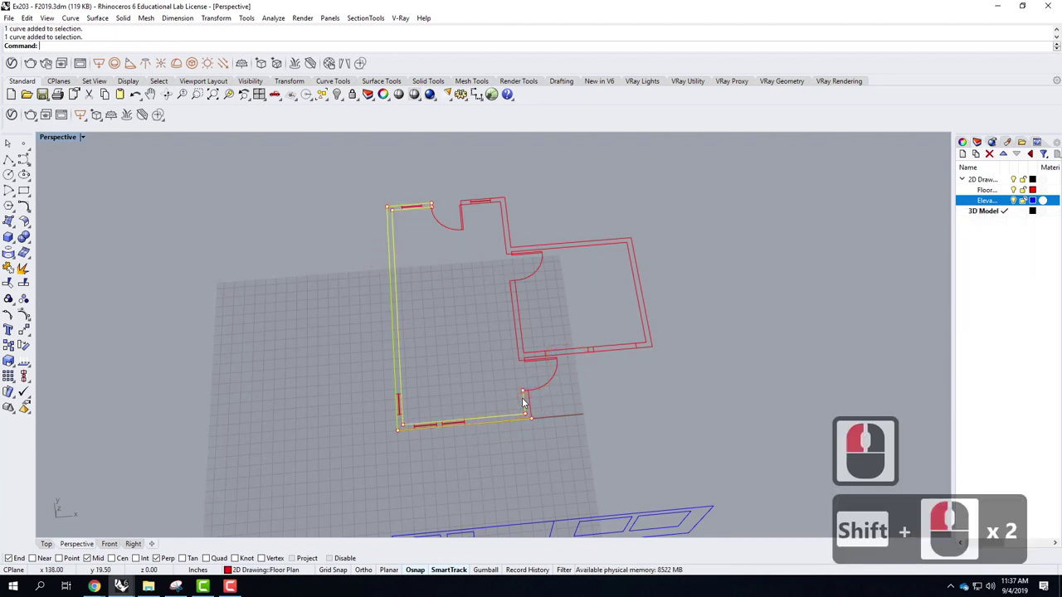
pyautogui.doubleClick(531, 400)
pyautogui.doubleClick(545, 402)
pyautogui.write('join')
pyautogui.press('Return')
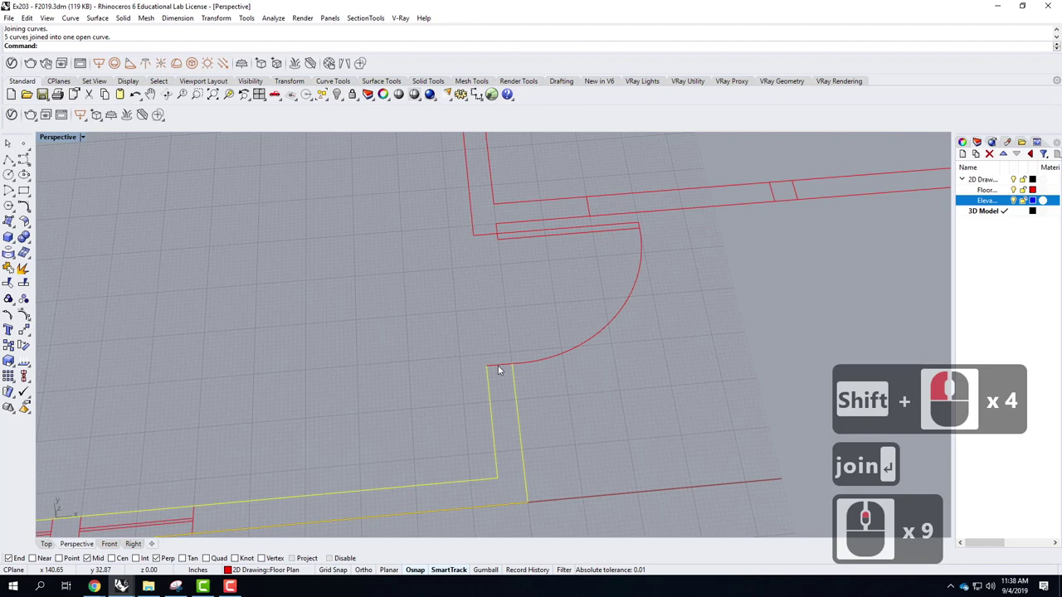
# Select the door-corner wall curve and short wall end, ready for an Edit-menu Join
pyautogui.scroll(-3)
pyautogui.scroll(3)
pyautogui.click(480, 347)
pyautogui.scroll(3)
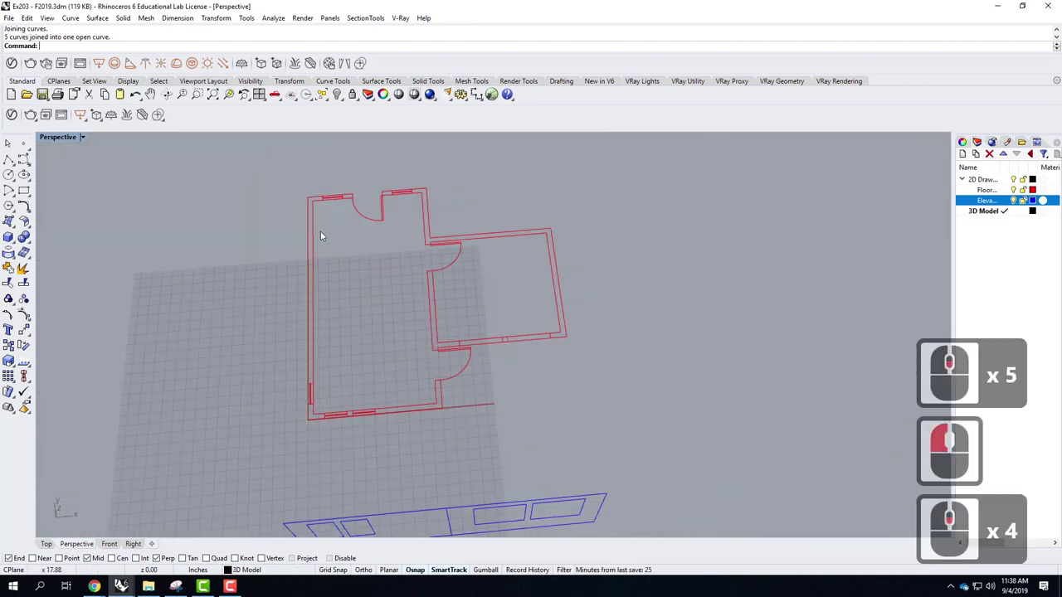
pyautogui.click(322, 242)
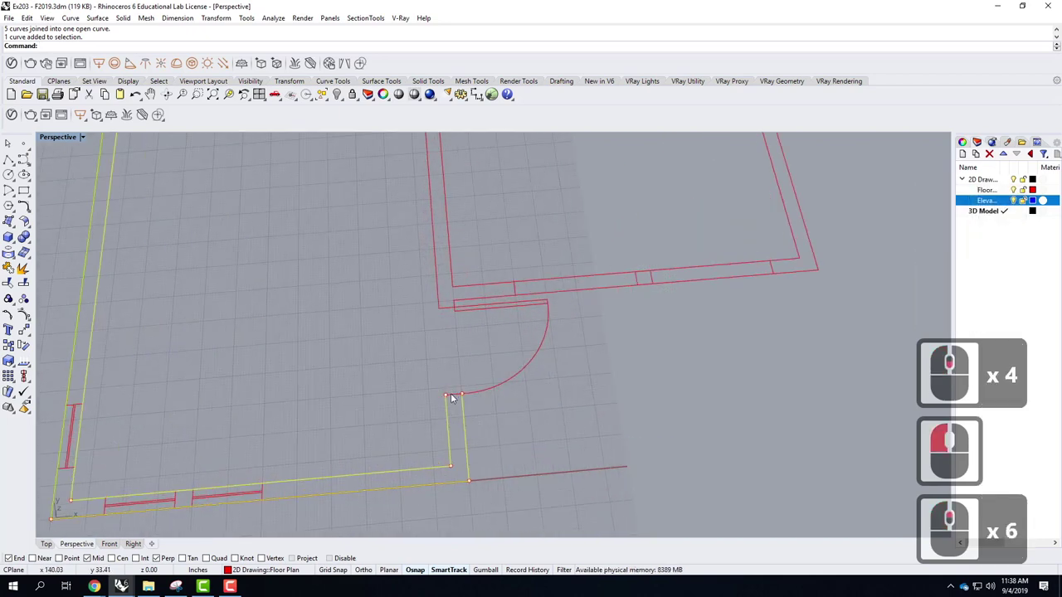
pyautogui.click(453, 398)
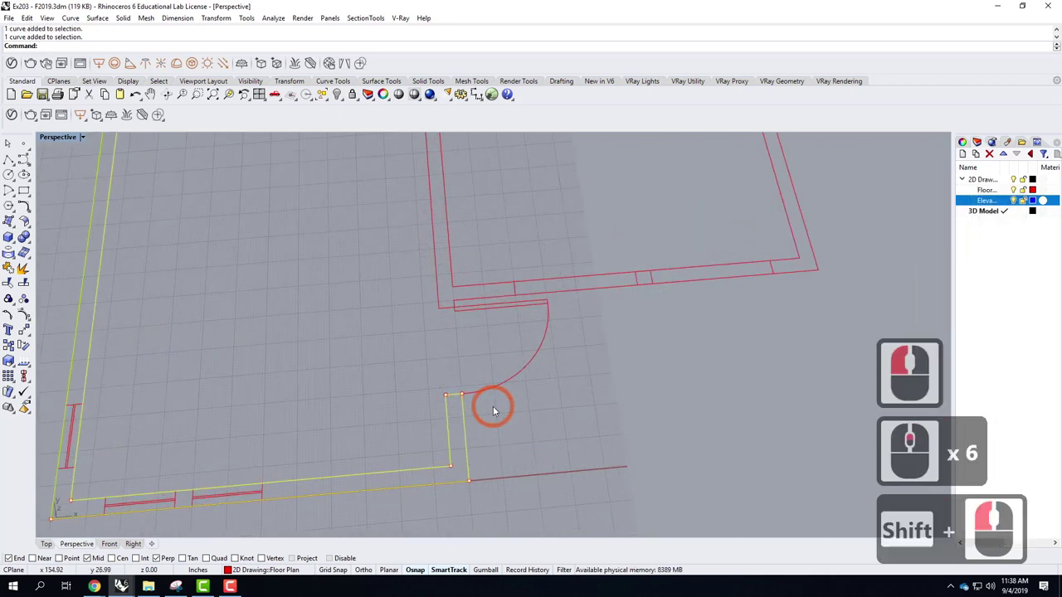
pyautogui.click(28, 21)
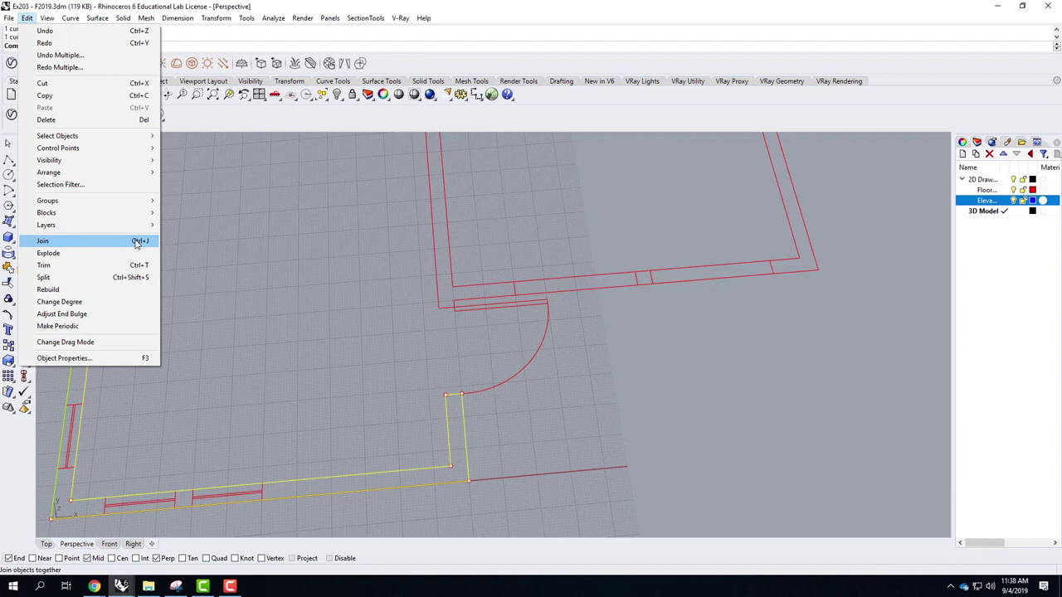
# Join the selected curves via the Edit menu, then explode the outline again
pyautogui.moveTo(140, 242); pyautogui.dragTo(9, 43)
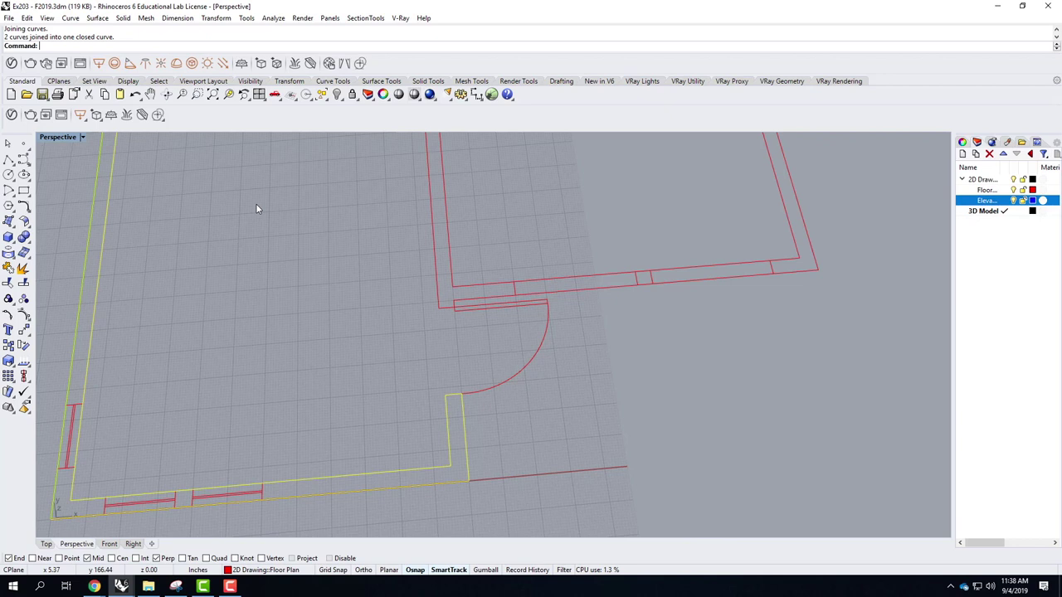
pyautogui.write('expl')
pyautogui.press('Return')
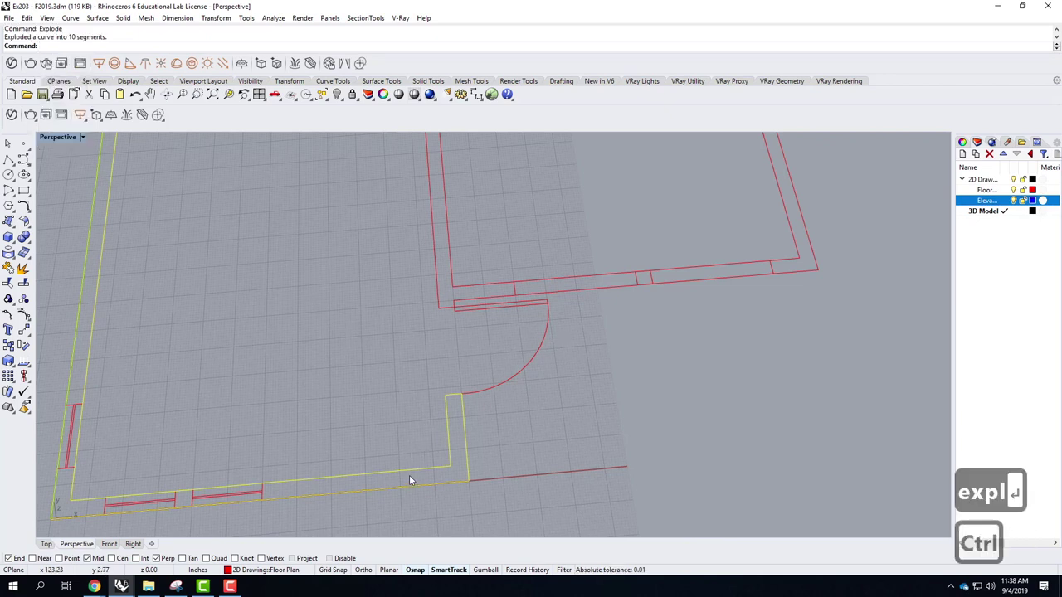
# Window-select the left room's wall segments and join them into one curve
pyautogui.moveTo(419, 466); pyautogui.dragTo(507, 377)
pyautogui.write('oin')
pyautogui.press('Return')
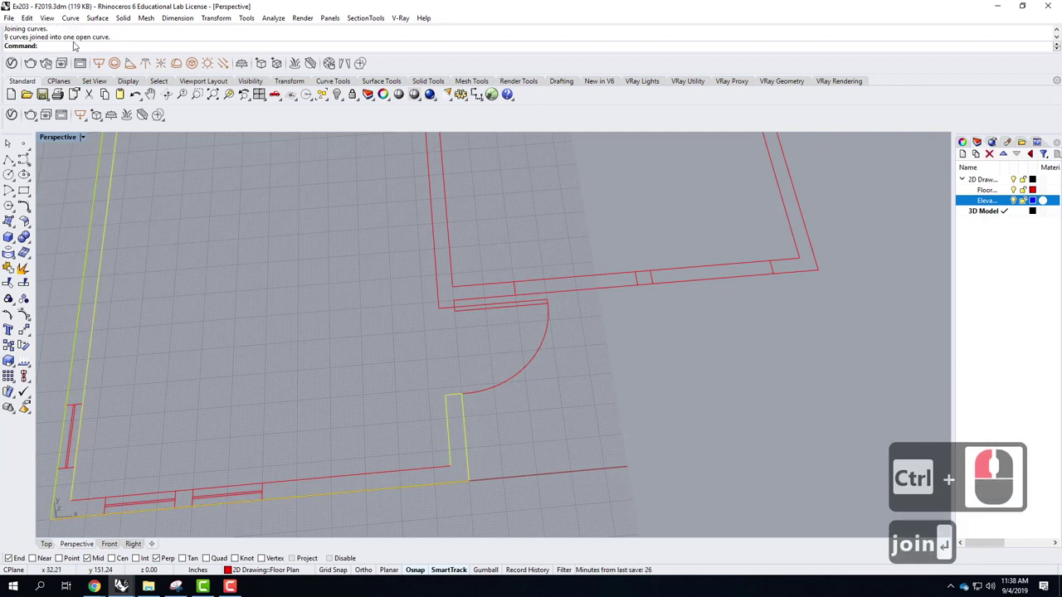
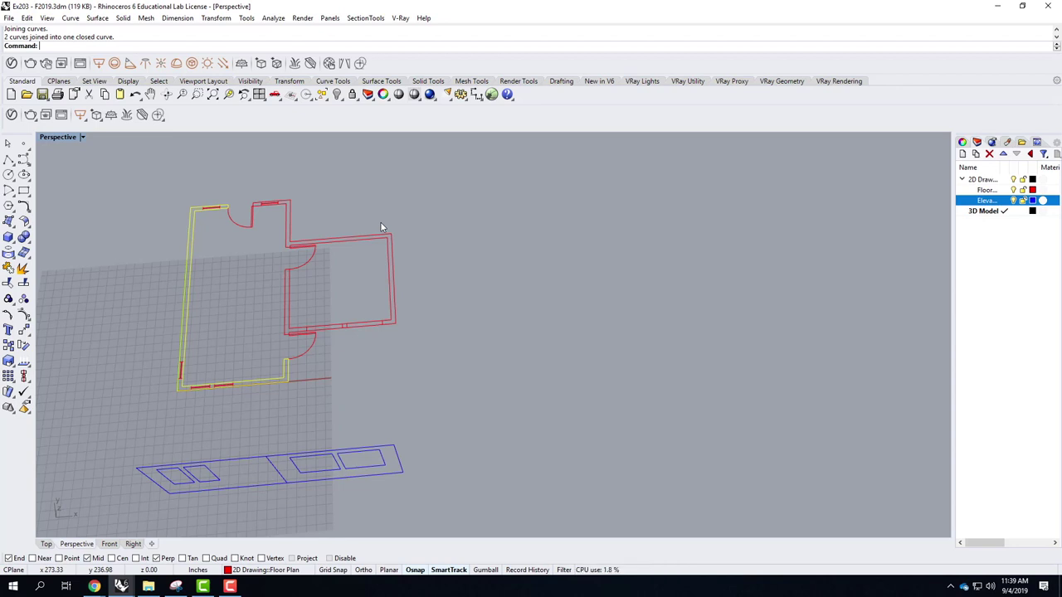
# Explode the selected wall outline into segments, correcting a mistyped Explode
pyautogui.write('ex')
pyautogui.scroll(3)
pyautogui.write('p;lo')
pyautogui.press('BackSpace')
pyautogui.press('BackSpace')
pyautogui.press('BackSpace')
pyautogui.press('BackSpace')
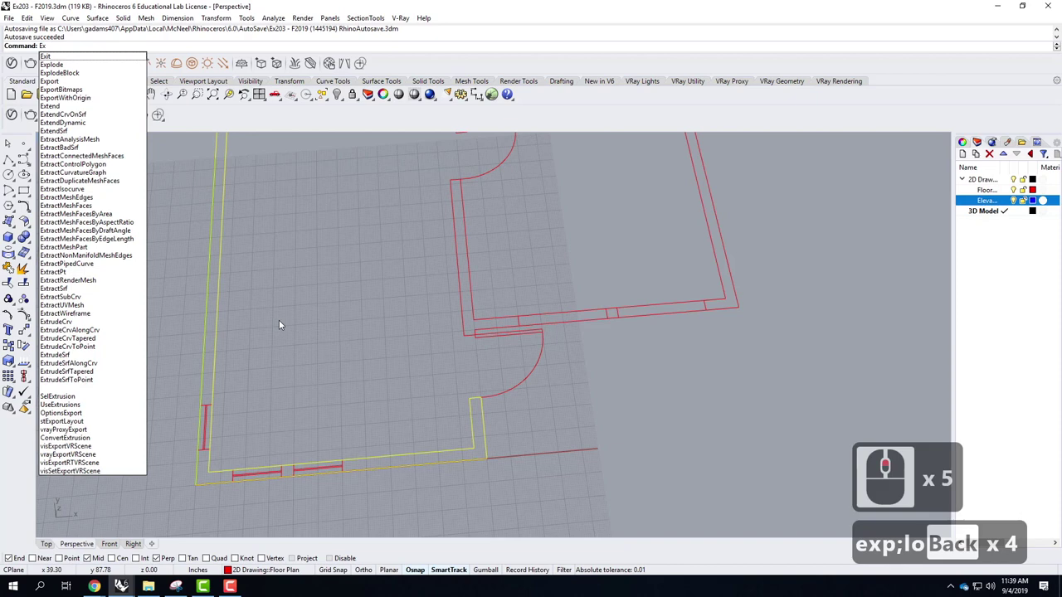
pyautogui.write('lo')
pyautogui.press('Return')
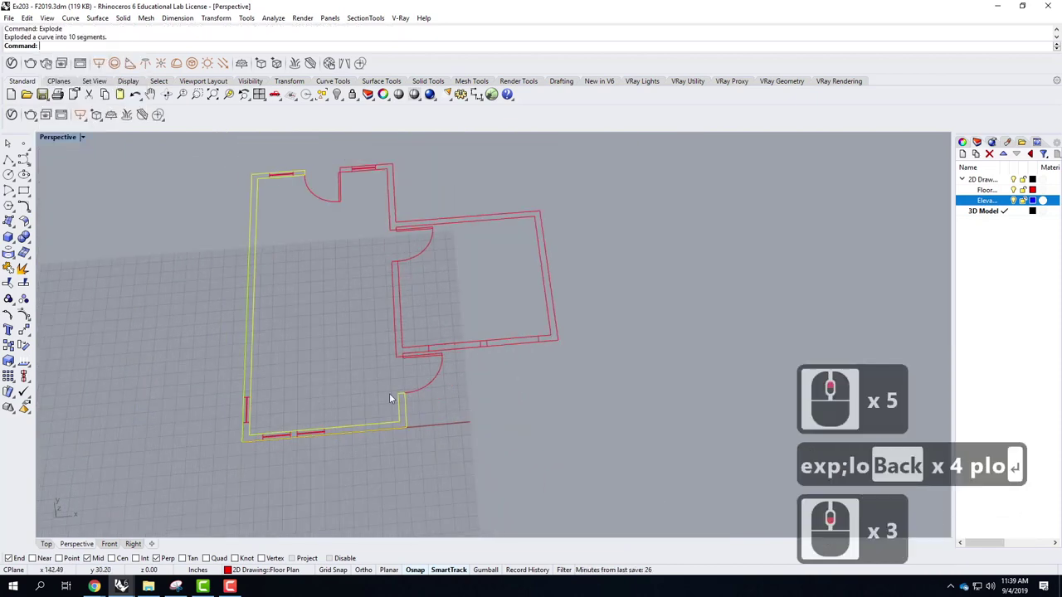
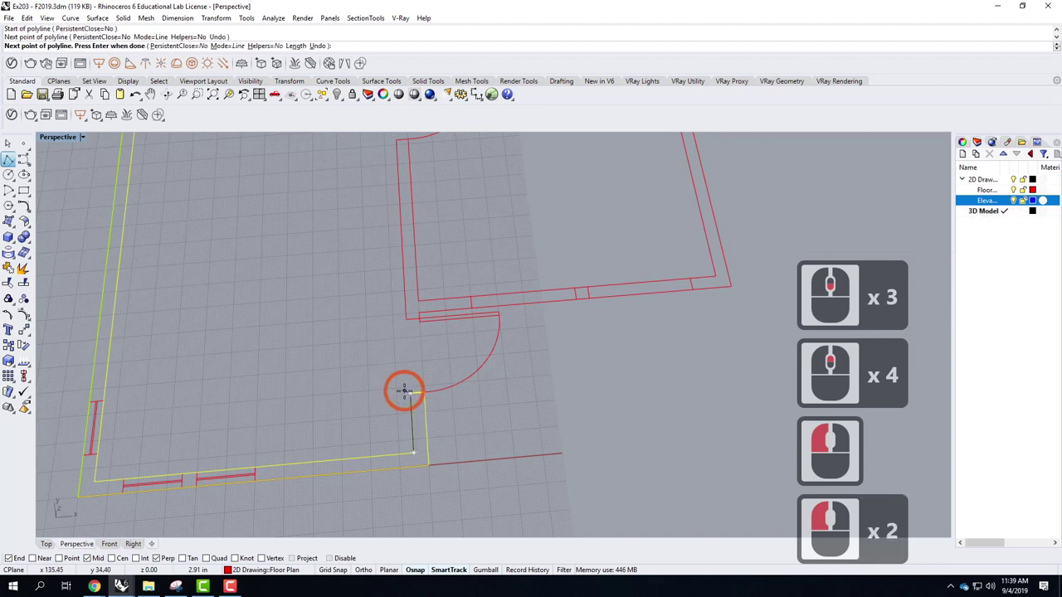
# Draw a line closing the gap from the door wall end to the lower corner
pyautogui.click(532, 444)
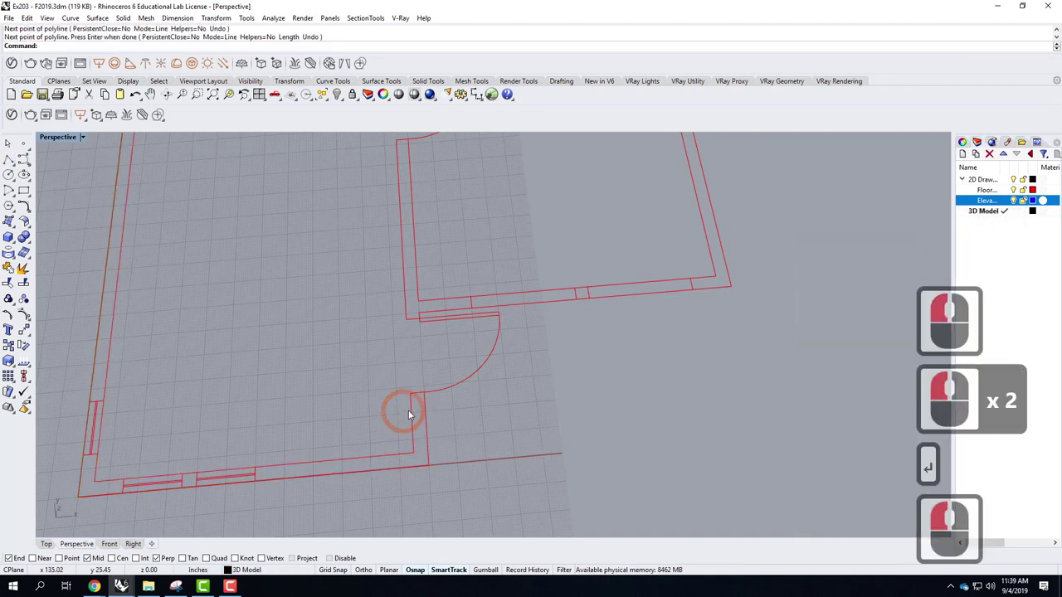
pyautogui.click(395, 446)
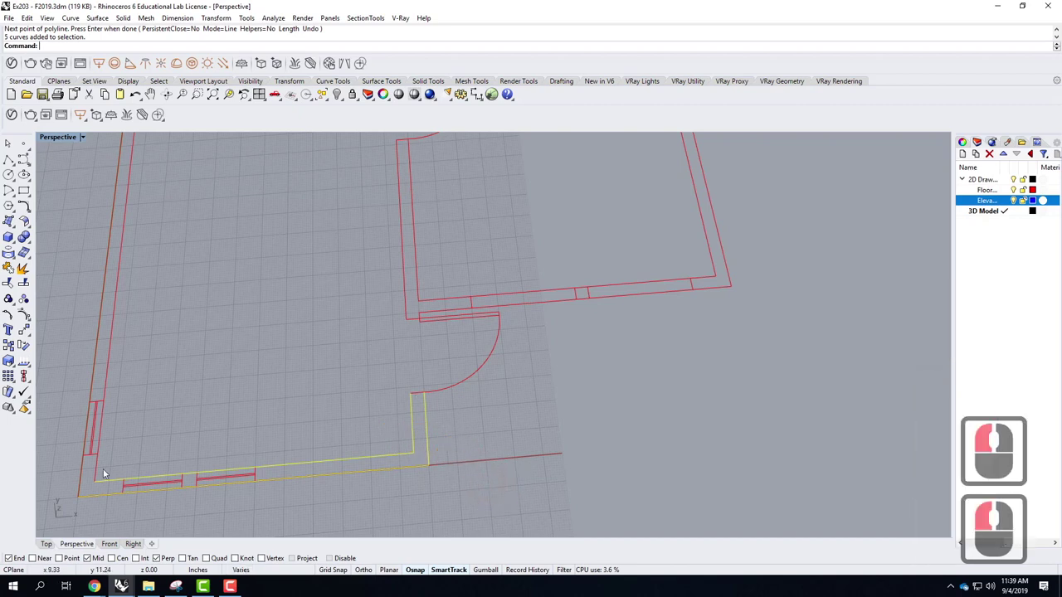
# Select the left room's wall curves and top segments and join them together
pyautogui.doubleClick(101, 469)
pyautogui.click(116, 472)
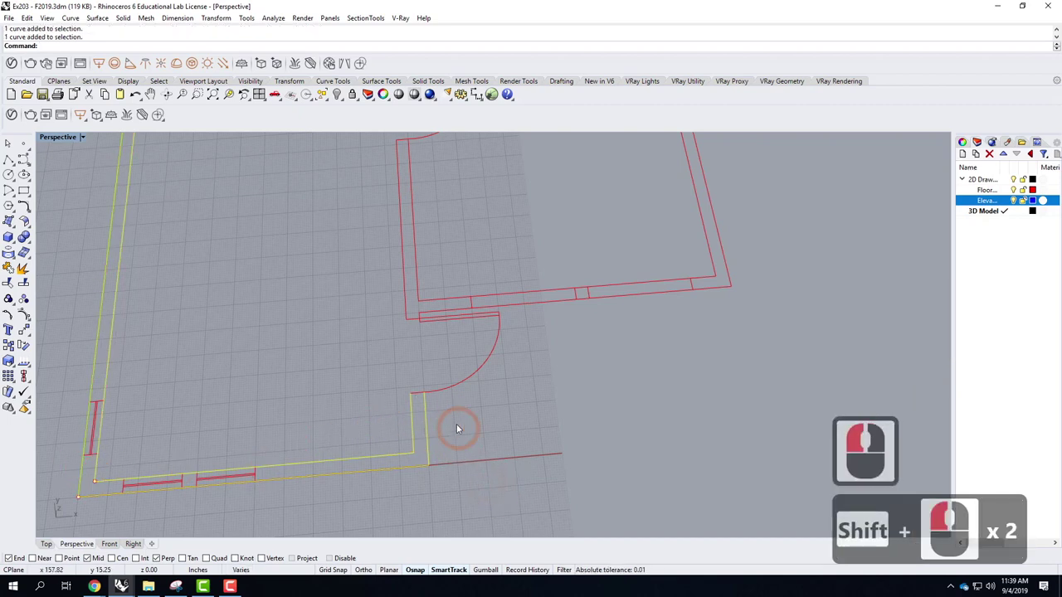
pyautogui.doubleClick(420, 398)
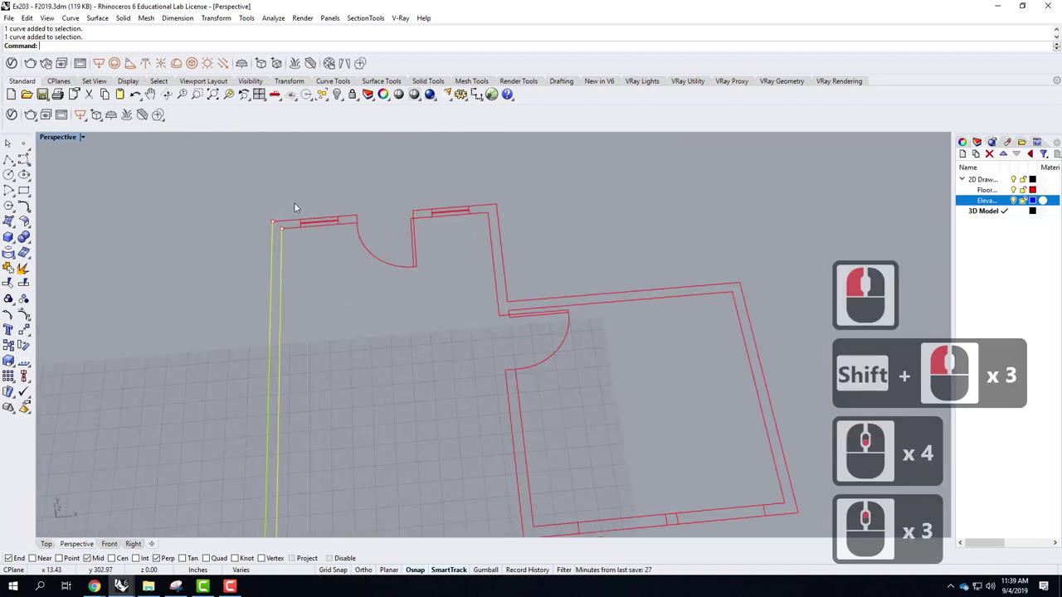
pyautogui.click(294, 237)
pyautogui.click(335, 235)
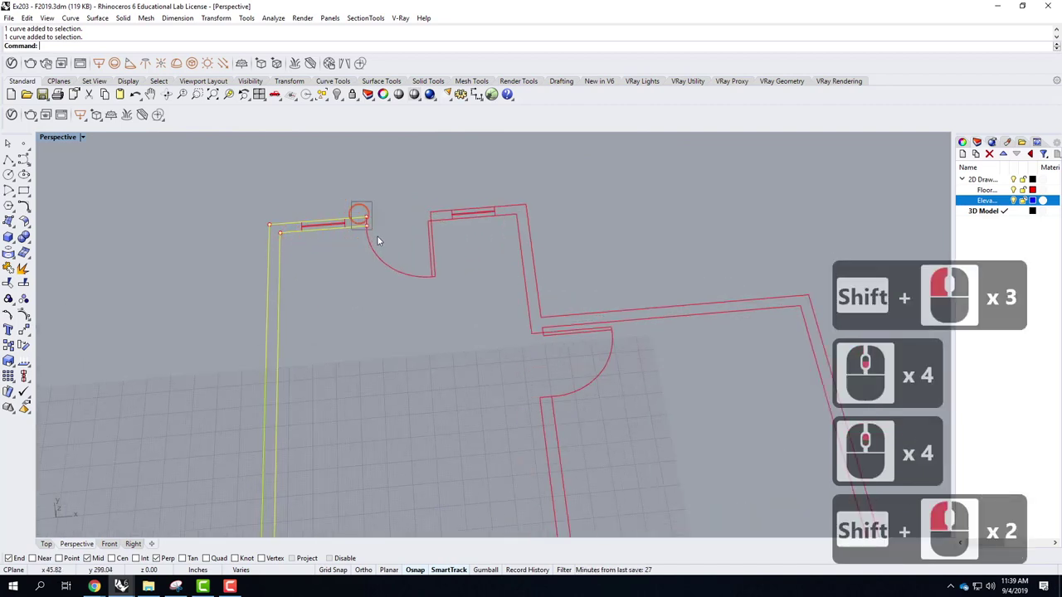
pyautogui.click(382, 241)
pyautogui.write('join')
pyautogui.press('Return')
pyautogui.press('Return')
pyautogui.press('BackSpace')
pyautogui.press('Return')
# Explode the outline again and join its segments, leaving out the short door-side piece
pyautogui.scroll(-3)
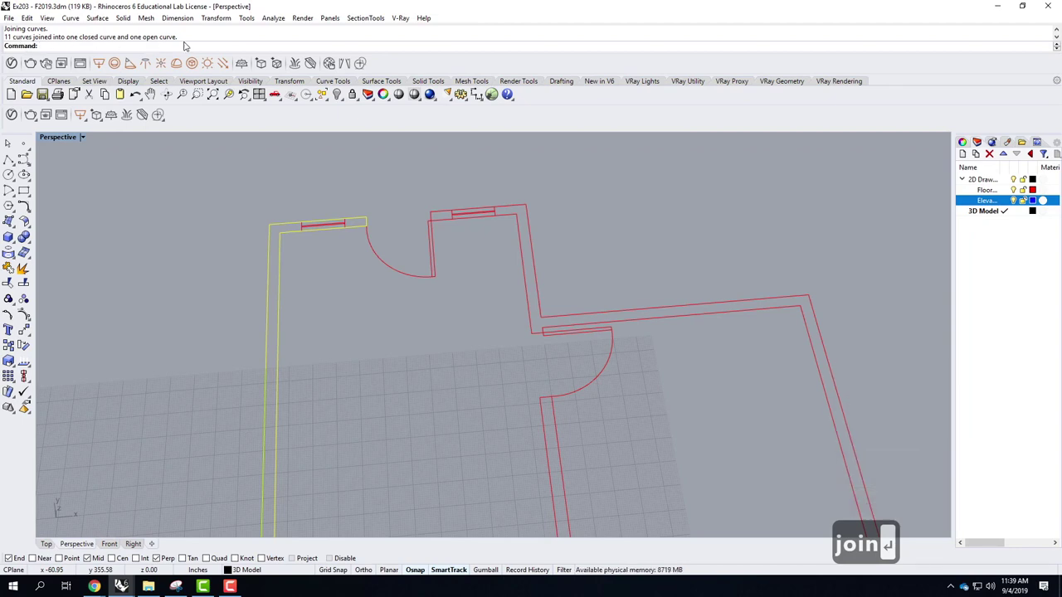
pyautogui.scroll(-3)
pyautogui.scroll(3)
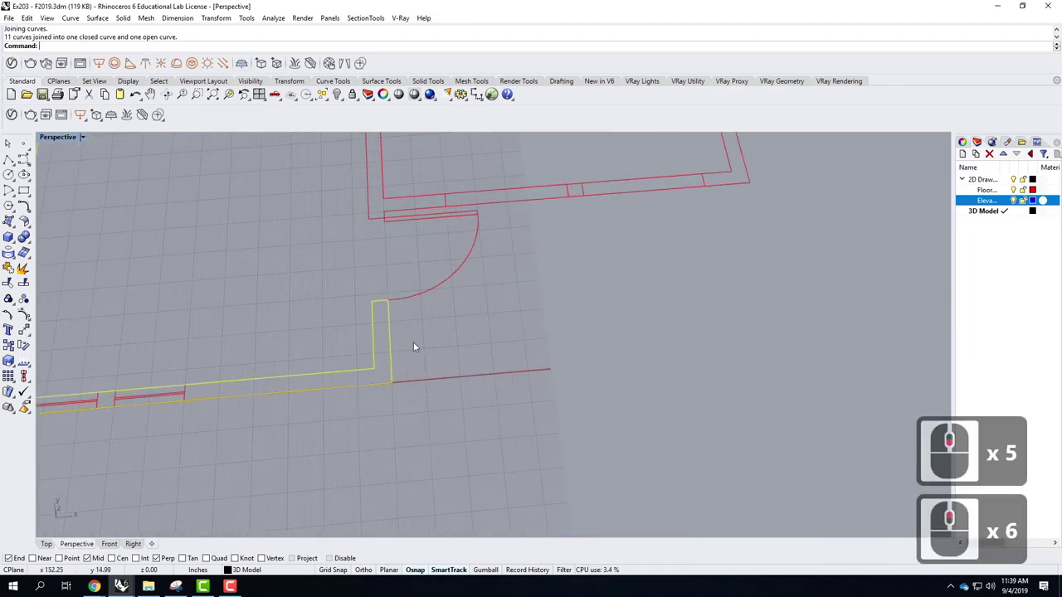
pyautogui.write('explo')
pyautogui.press('Return')
pyautogui.click(378, 322)
pyautogui.press('Return')
pyautogui.click(377, 323)
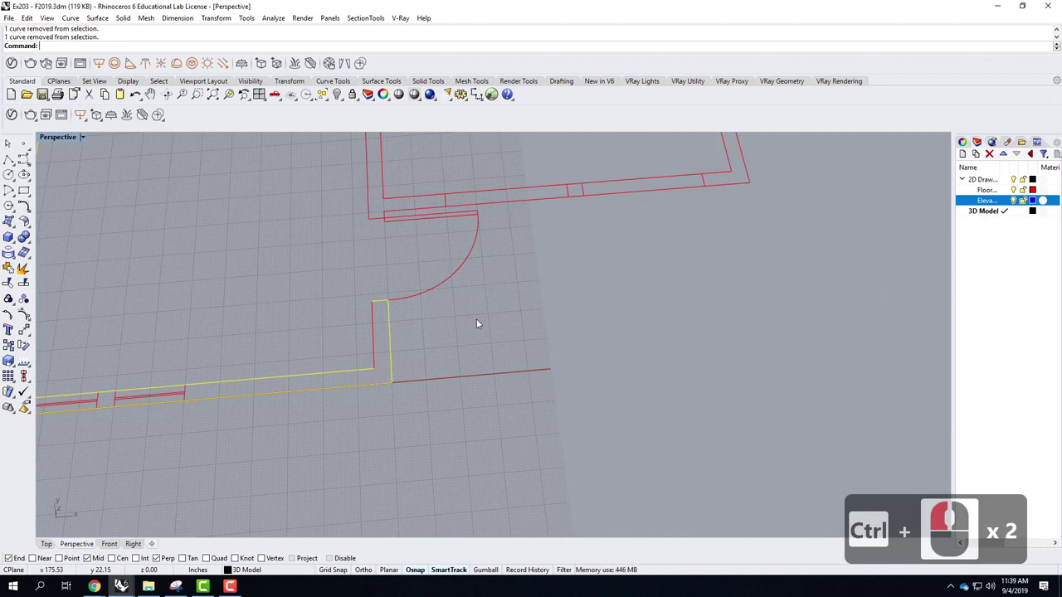
pyautogui.click(303, 378)
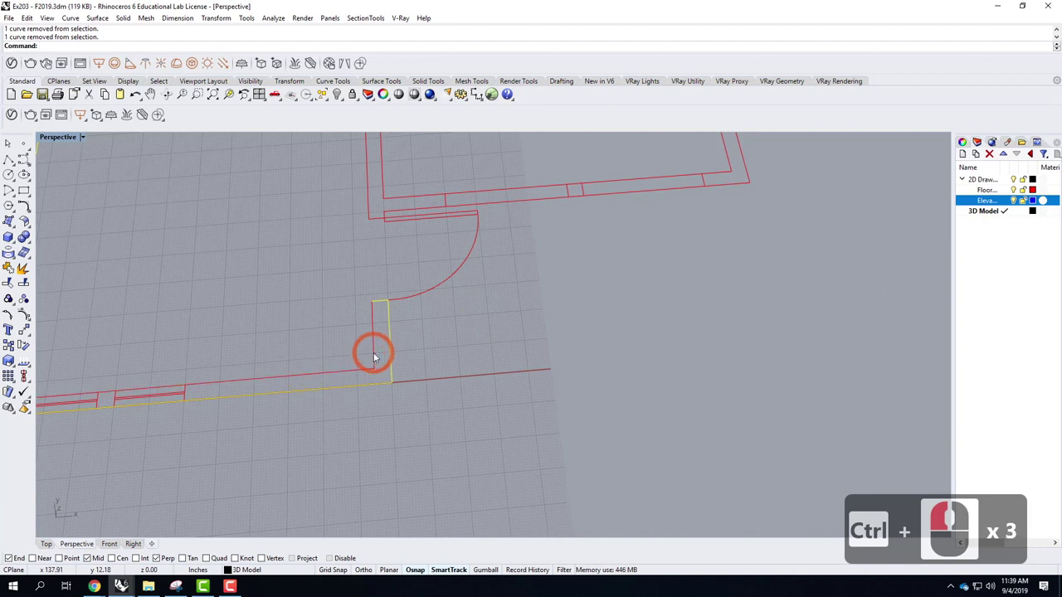
pyautogui.write('join')
pyautogui.press('Return')
# Join the wall curve with overlapping door-corner lines chosen via the Selection Menu
pyautogui.click(376, 356)
pyautogui.doubleClick(444, 382)
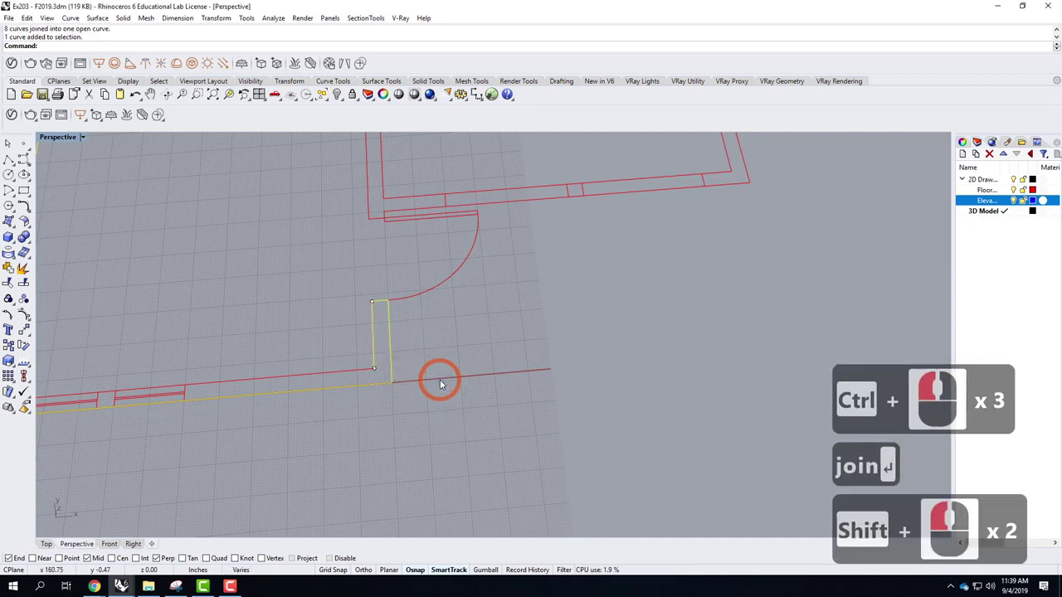
pyautogui.write('oin')
pyautogui.press('Return')
pyautogui.click(437, 381)
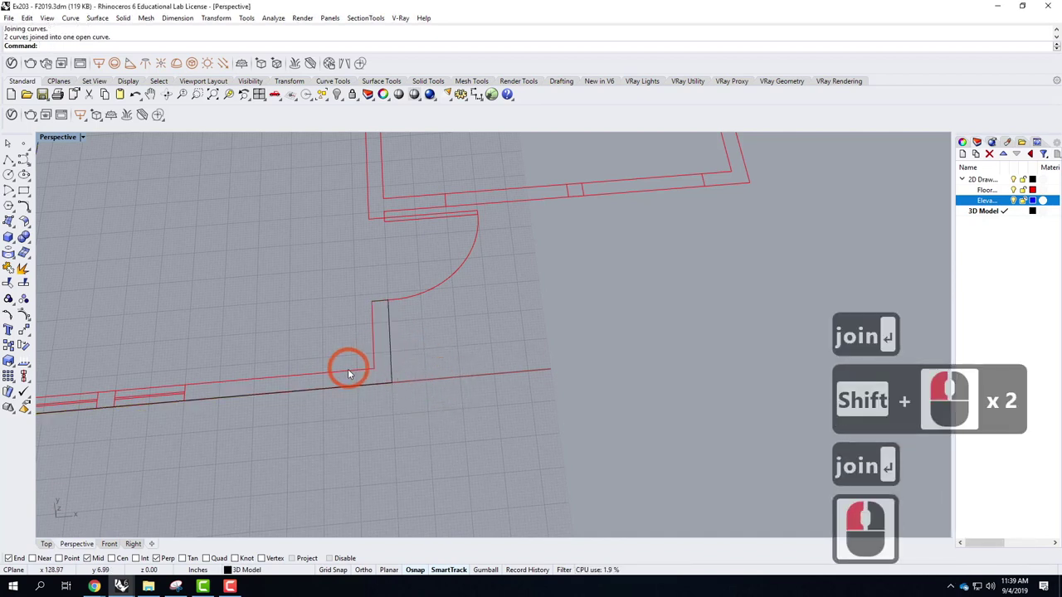
pyautogui.click(370, 365)
pyautogui.click(389, 341)
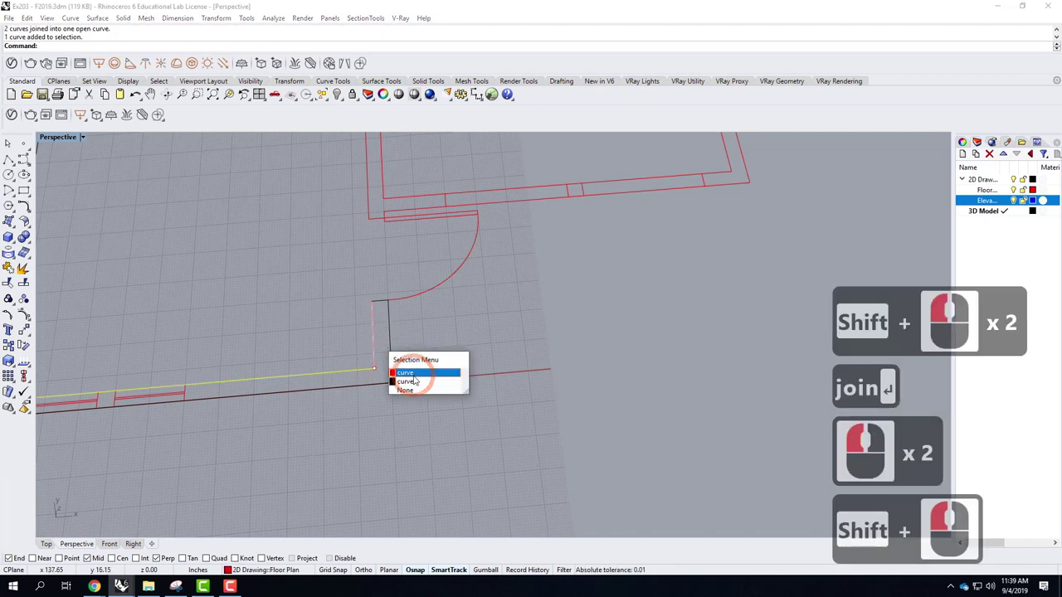
pyautogui.click(427, 372)
pyautogui.write('ion')
pyautogui.press('Return')
# Run Join twice more to attach the remaining door-jamb lines to the wall curve
pyautogui.write('oin')
pyautogui.press('Return')
pyautogui.click(368, 372)
pyautogui.click(368, 370)
pyautogui.click(389, 389)
pyautogui.write('oin')
pyautogui.press('Return')
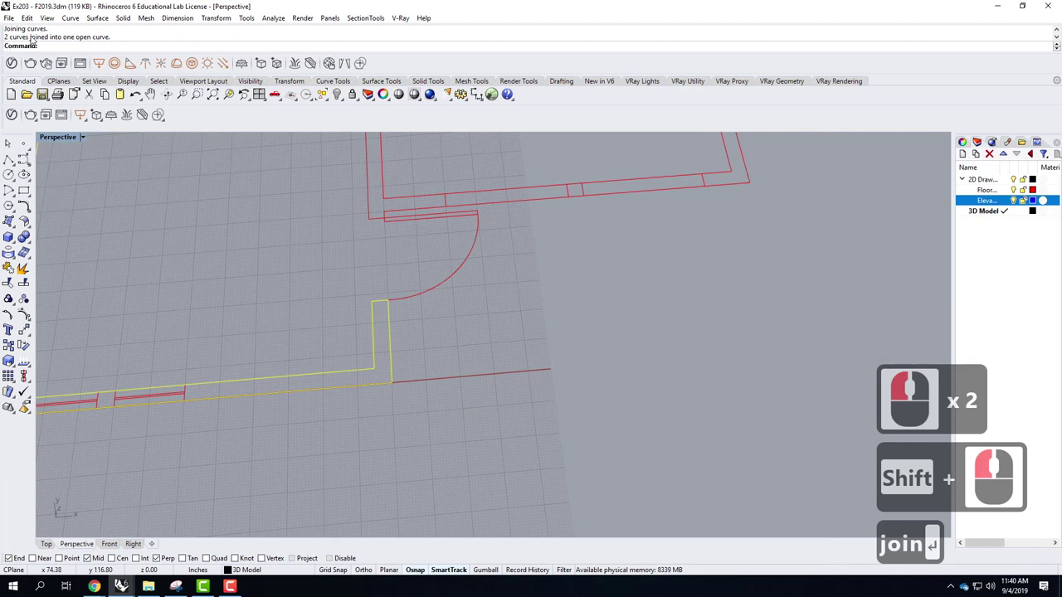
pyautogui.click(436, 360)
pyautogui.click(409, 407)
pyautogui.click(410, 407)
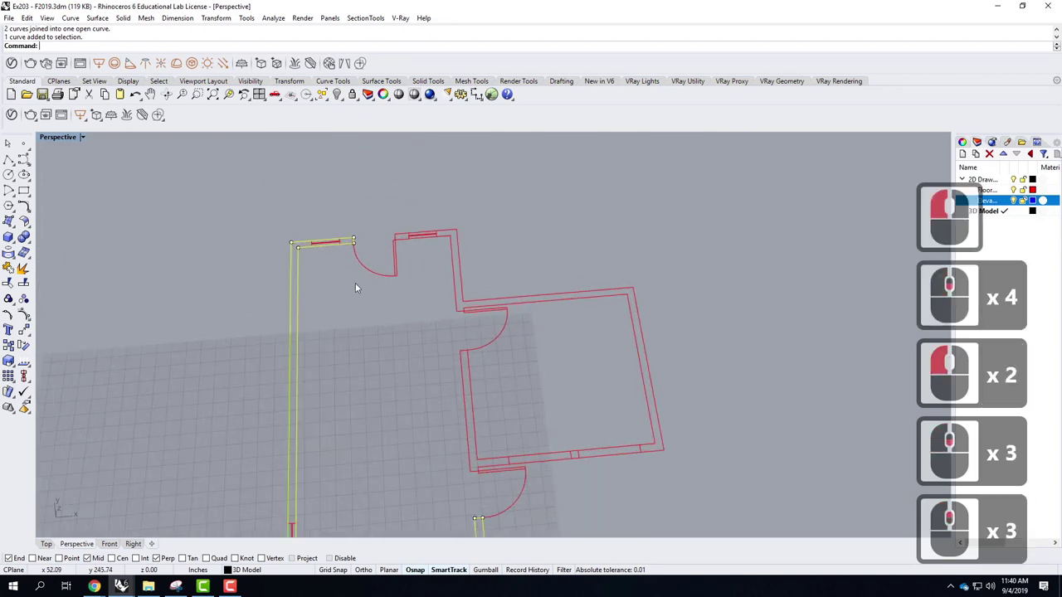
# Explode the joined outline into separate segments via the Edit menu
pyautogui.scroll(-3)
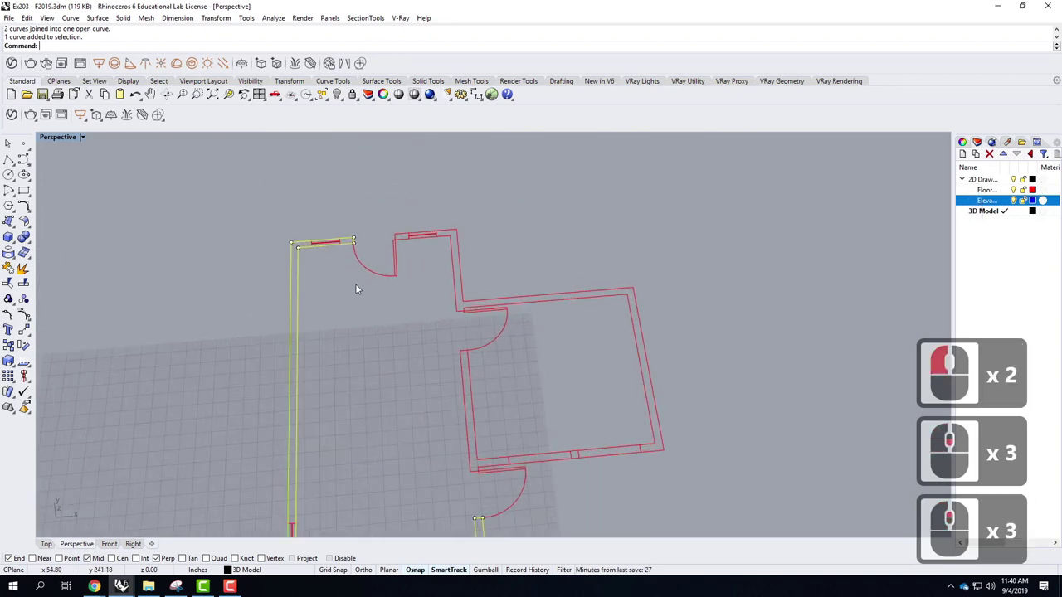
pyautogui.scroll(3)
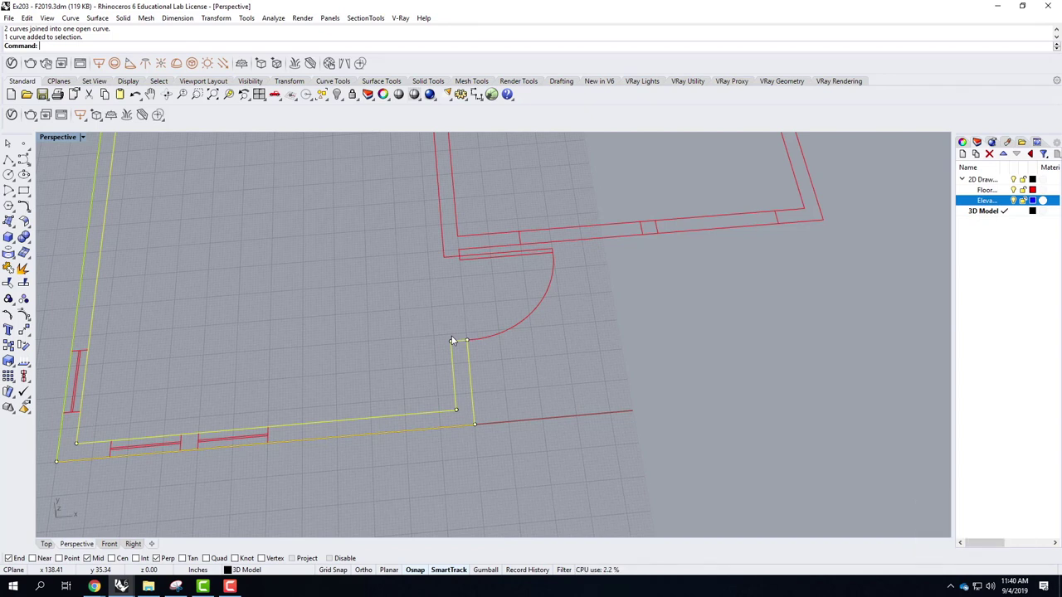
pyautogui.write('explo')
pyautogui.press('Escape')
pyautogui.click(29, 16)
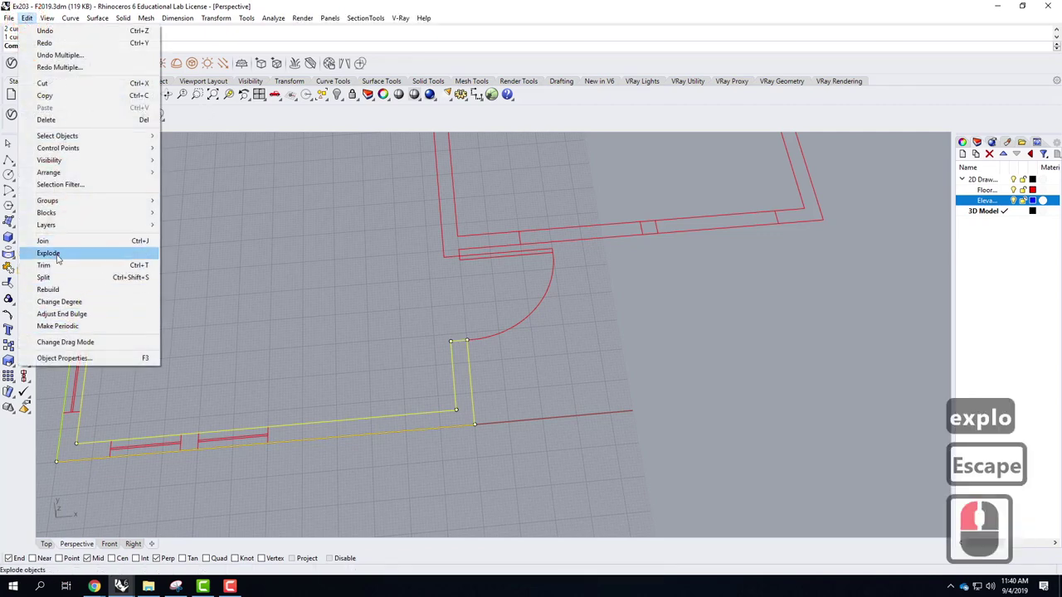
pyautogui.click(100, 254)
# Pick the bottom and door-corner wall segments, resolving overlapping picks
pyautogui.click(490, 424)
pyautogui.click(442, 414)
pyautogui.click(463, 377)
pyautogui.click(458, 365)
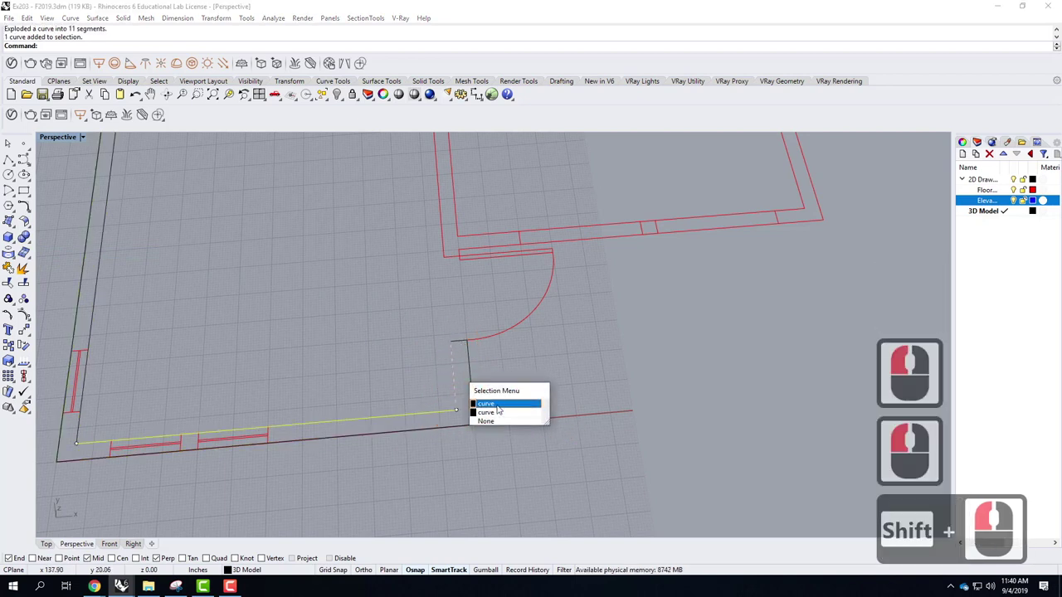
pyautogui.doubleClick(494, 390)
pyautogui.doubleClick(470, 350)
pyautogui.click(475, 388)
pyautogui.click(182, 405)
pyautogui.click(76, 428)
pyautogui.click(86, 428)
# Add the top wall segments and join all ten into one closed outline curve
pyautogui.scroll(-3)
pyautogui.scroll(3)
pyautogui.click(134, 244)
pyautogui.click(155, 245)
pyautogui.click(199, 237)
pyautogui.scroll(3)
pyautogui.scroll(3)
pyautogui.click(202, 238)
pyautogui.write('join')
pyautogui.press('Return')
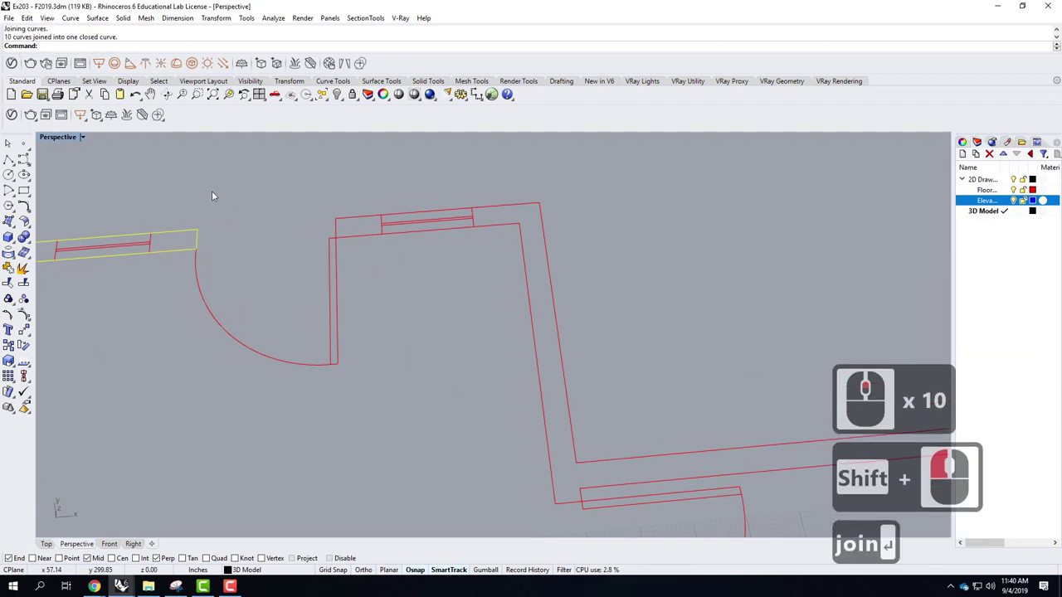
pyautogui.press('Return')
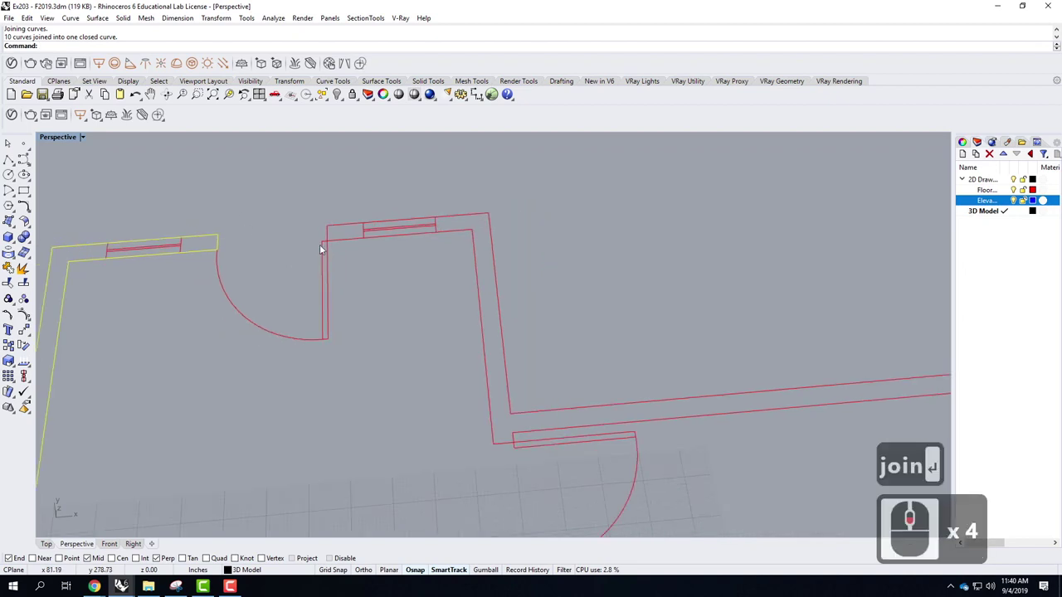
pyautogui.scroll(-3)
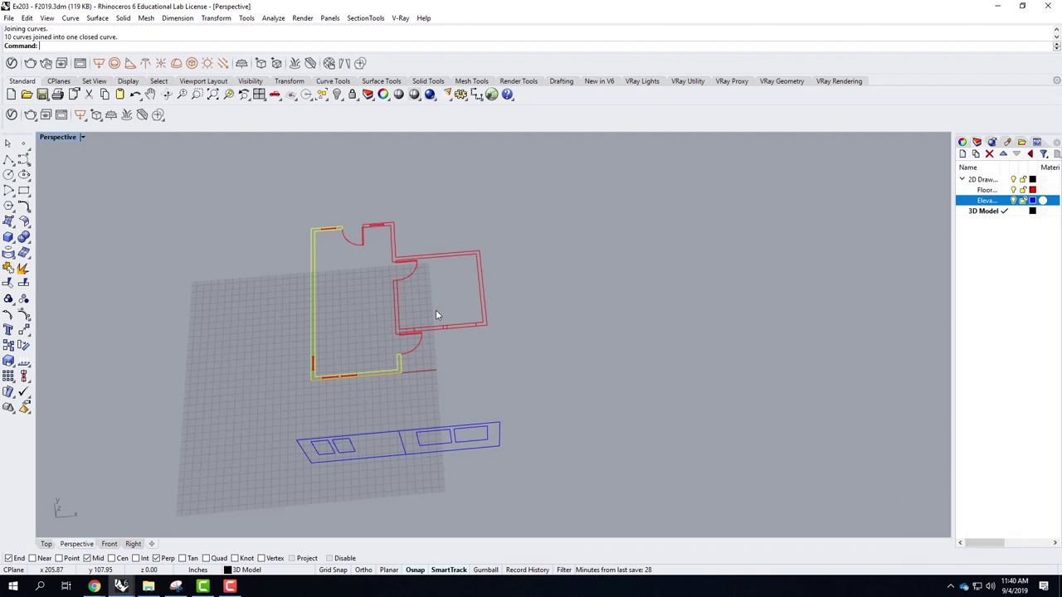
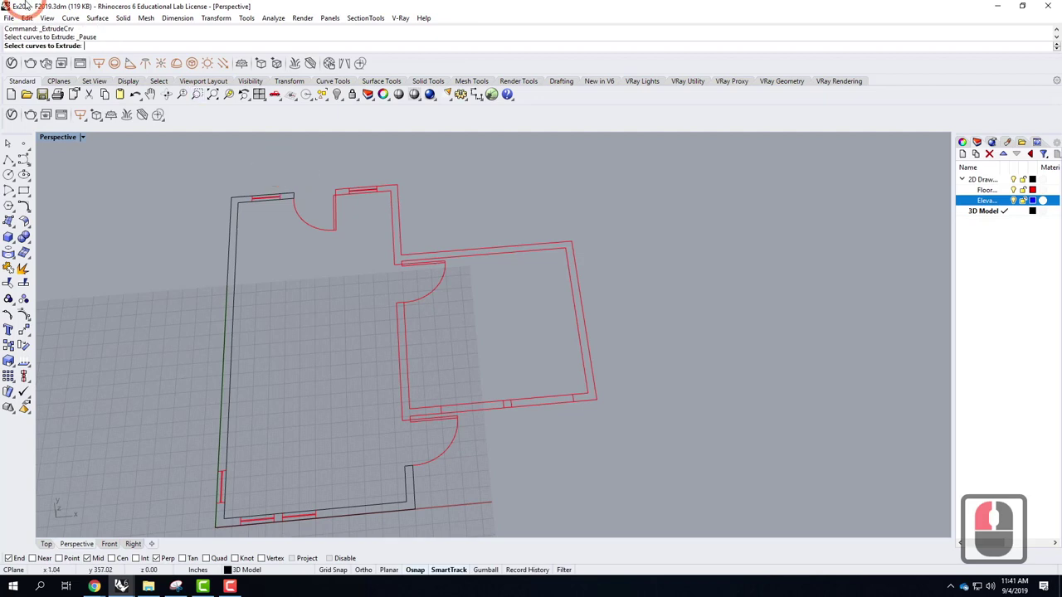
# Start ExtrudeCrv and pick the left room's closed wall outline to extrude
pyautogui.press('Escape')
pyautogui.write('extrudec')
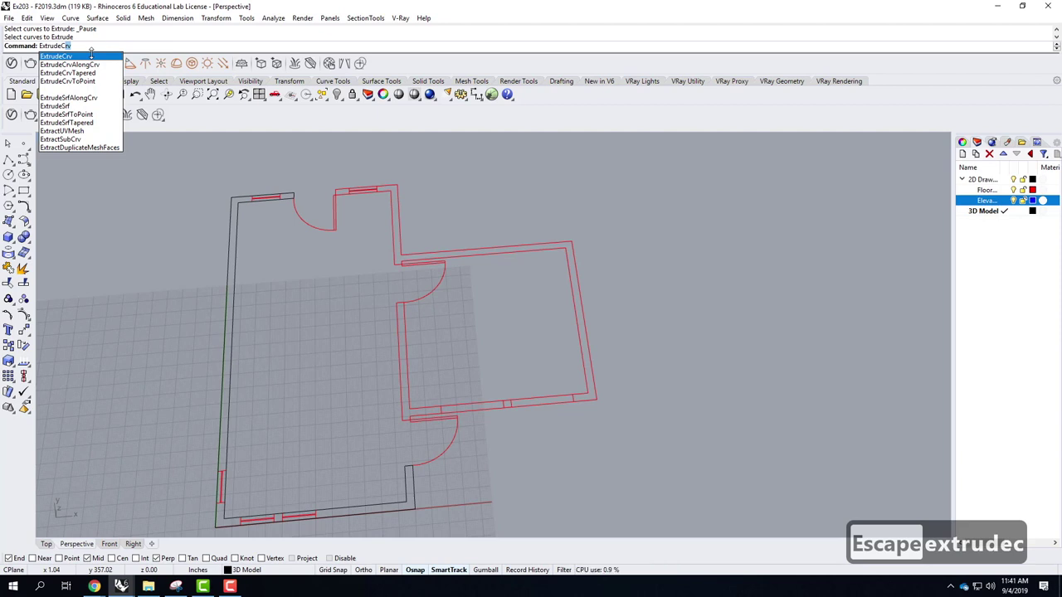
pyautogui.press('Return')
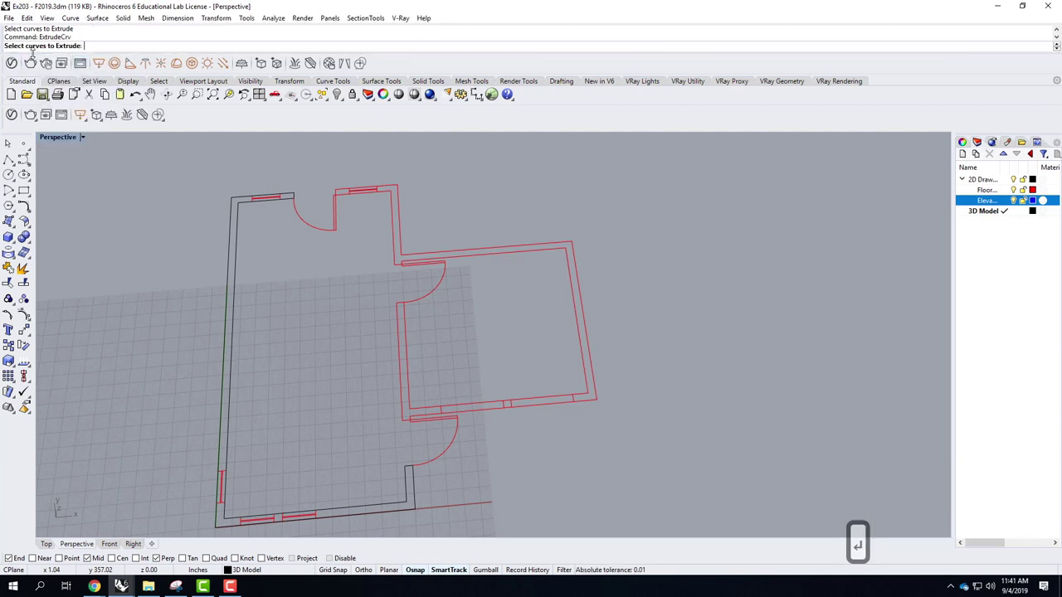
pyautogui.scroll(3)
pyautogui.scroll(-3)
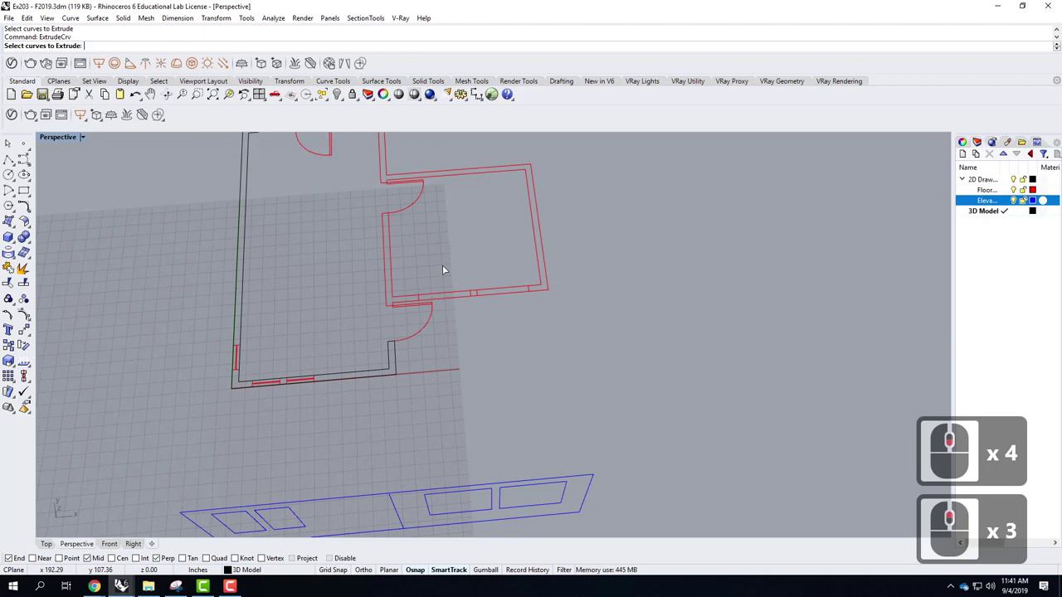
pyautogui.scroll(-3)
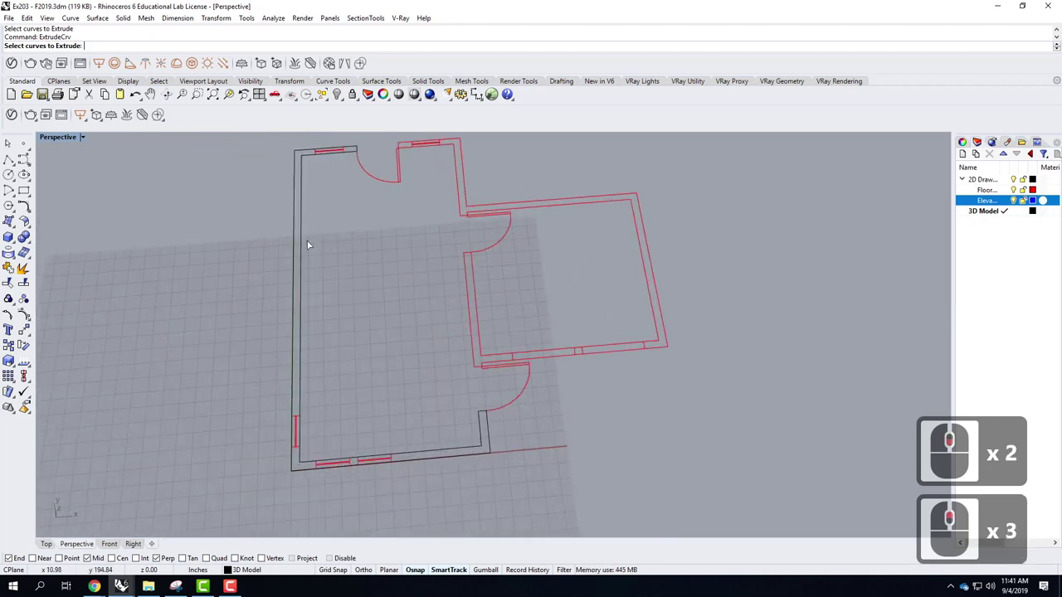
pyautogui.click(305, 243)
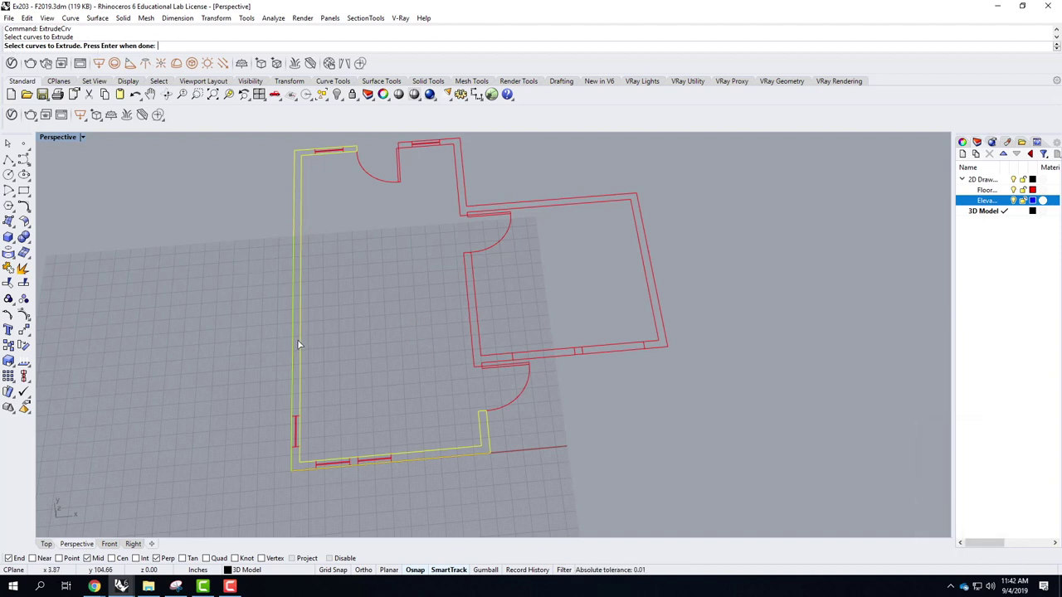
pyautogui.press('Return')
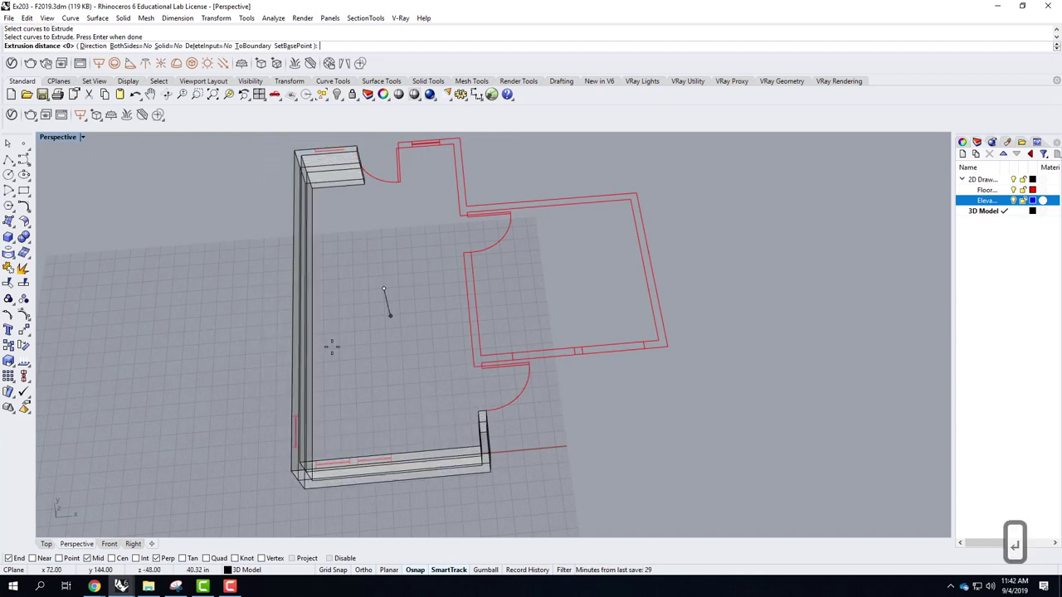
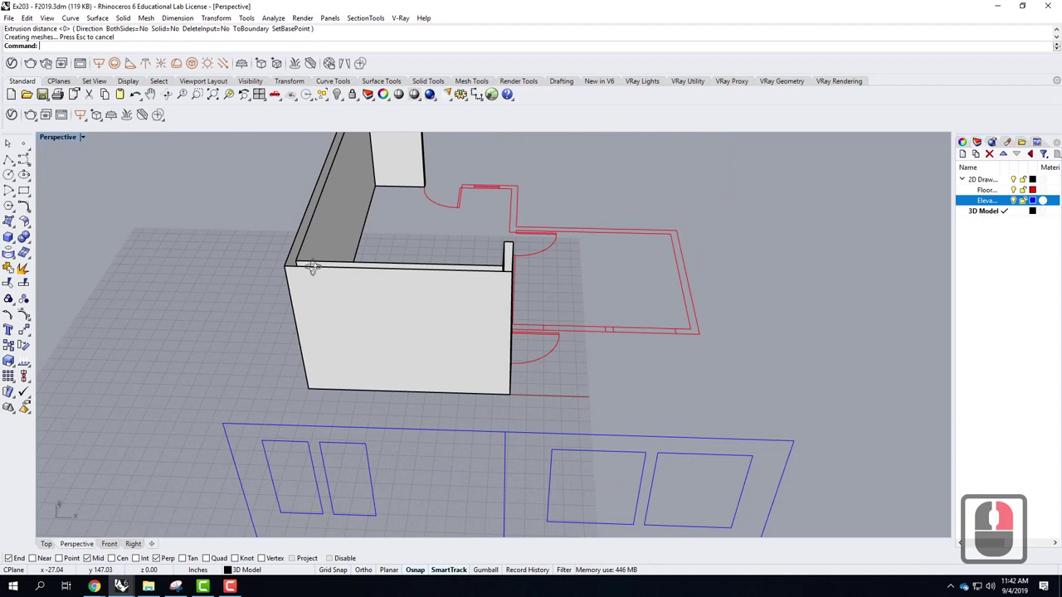
pyautogui.press('ctrl+z')
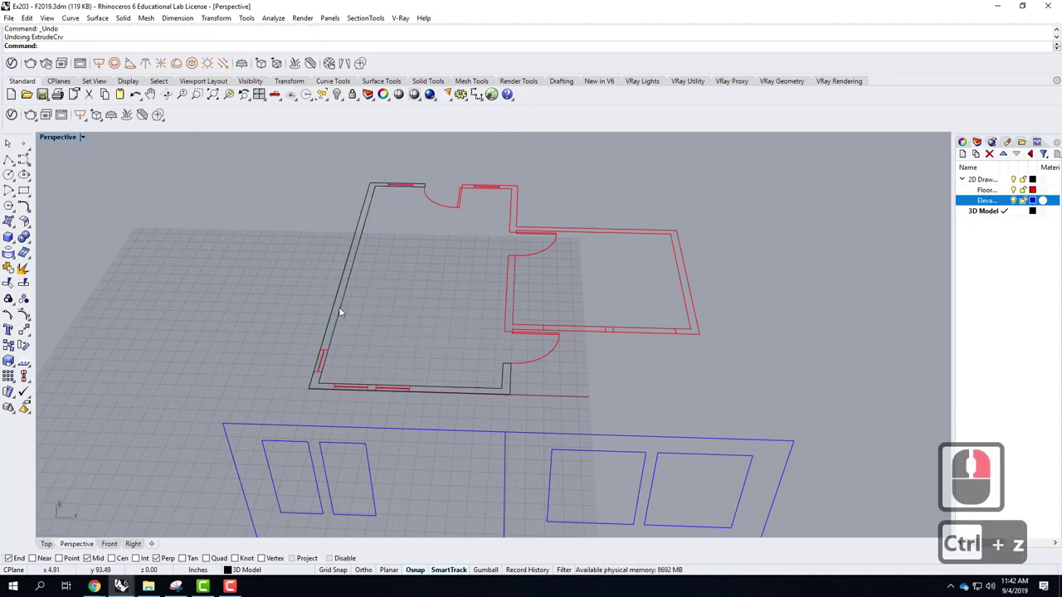
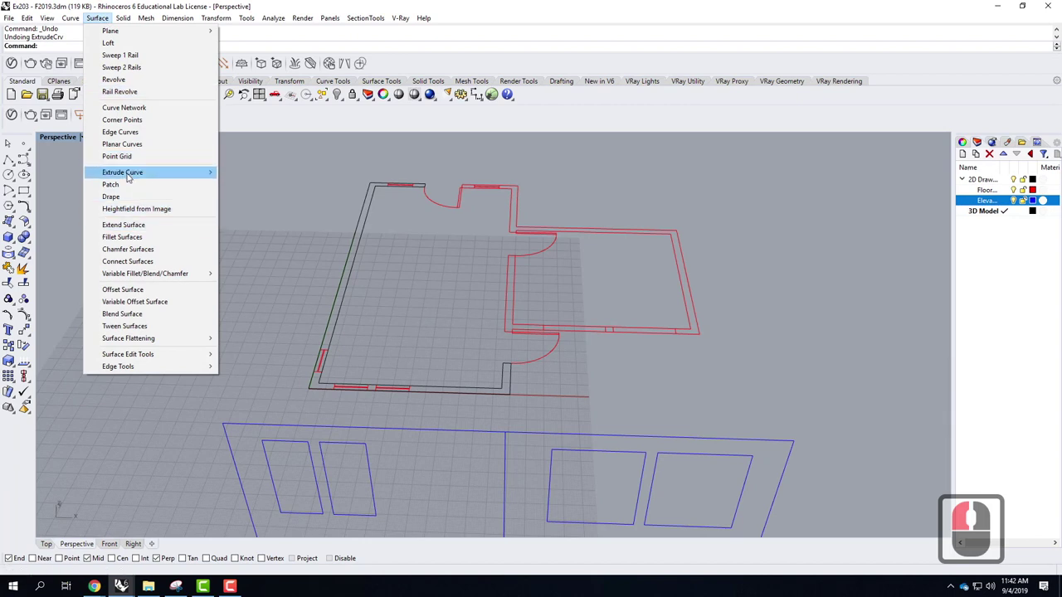
# Extrude the wall outline straight 9' as a solid, then undo the upward result
pyautogui.click(229, 176)
pyautogui.click(382, 254)
pyautogui.press('Return')
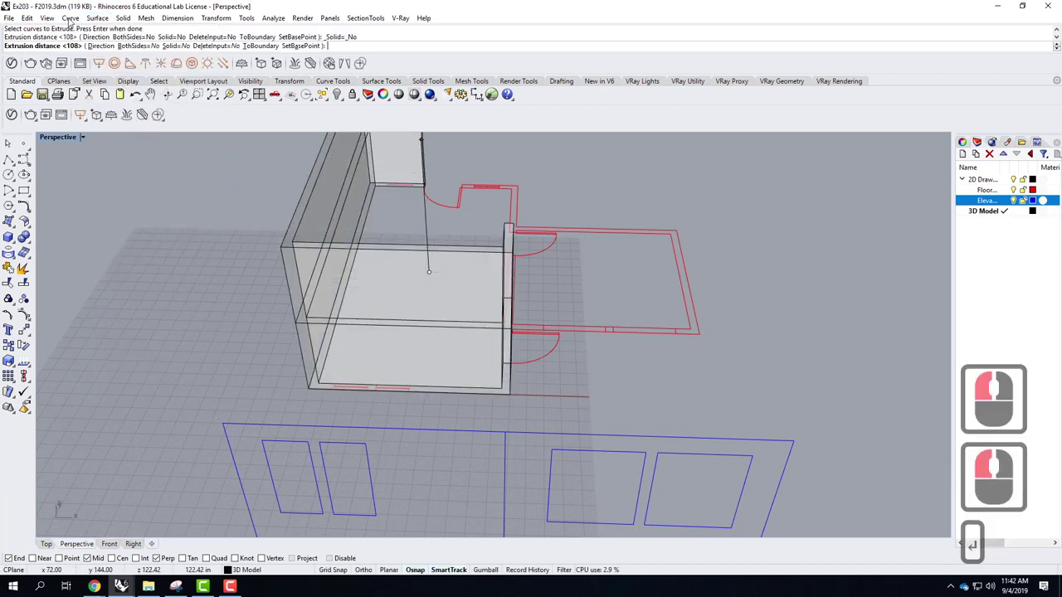
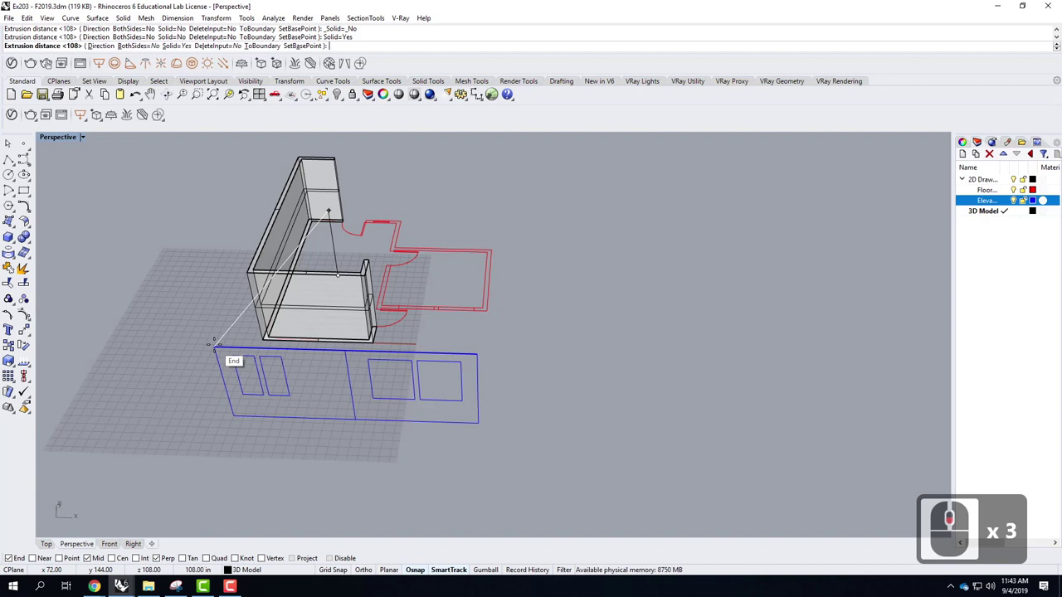
pyautogui.write("9'")
pyautogui.press('Return')
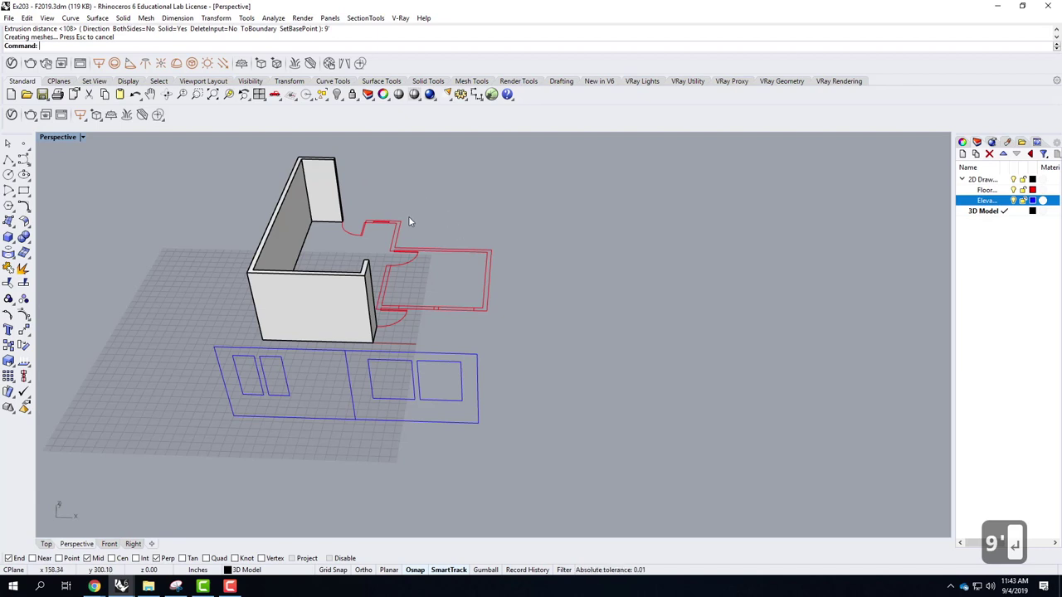
pyautogui.press('ctrl+z')
# Repeat the extrusion on the outline with -9' so the walls go downward
pyautogui.rightClick(289, 265)
pyautogui.click(300, 270)
pyautogui.press('Return')
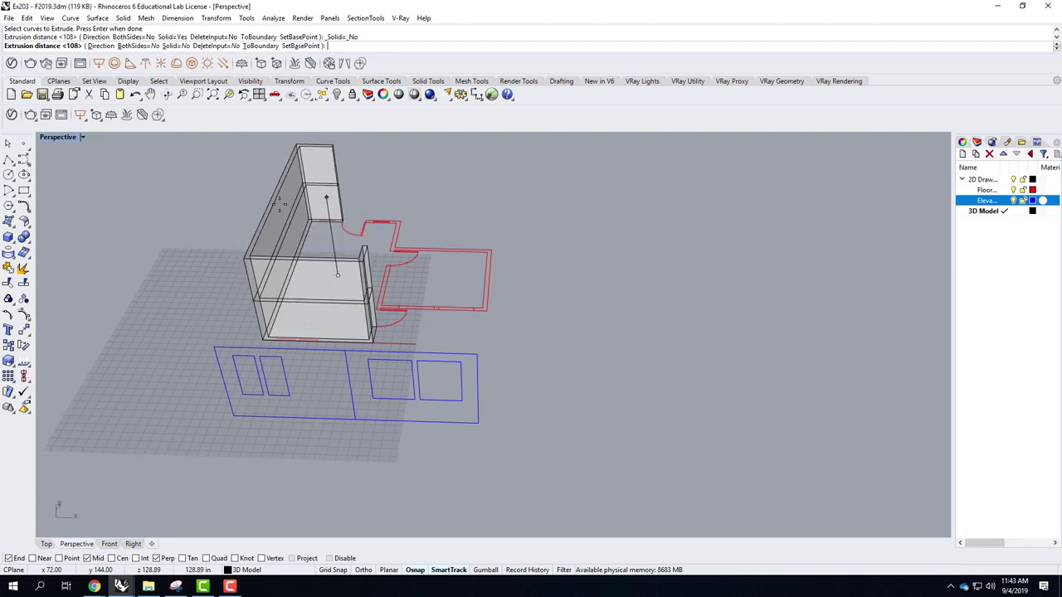
pyautogui.write("-9'")
pyautogui.press('Return')
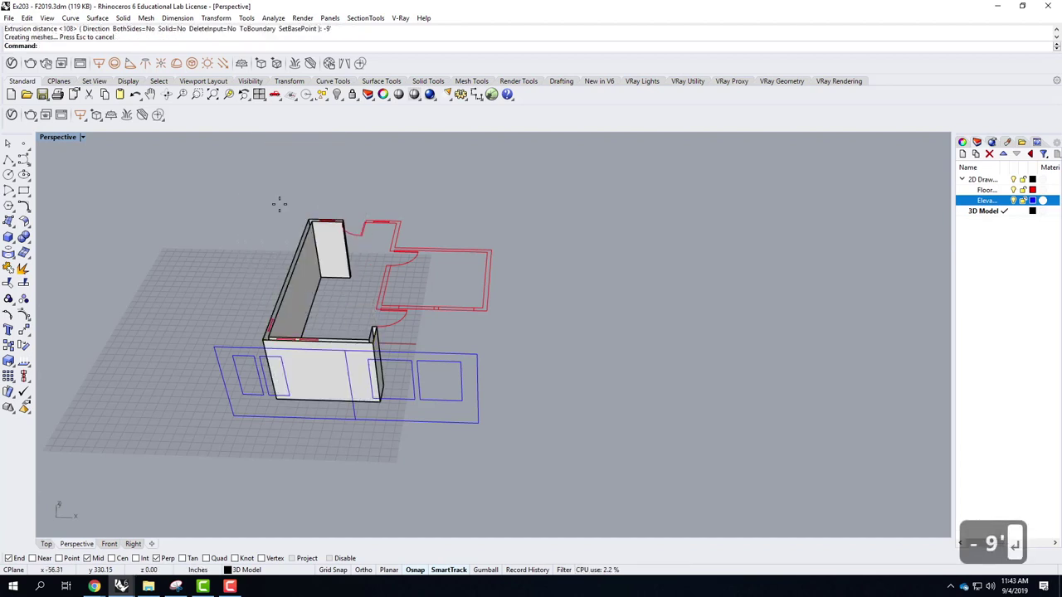
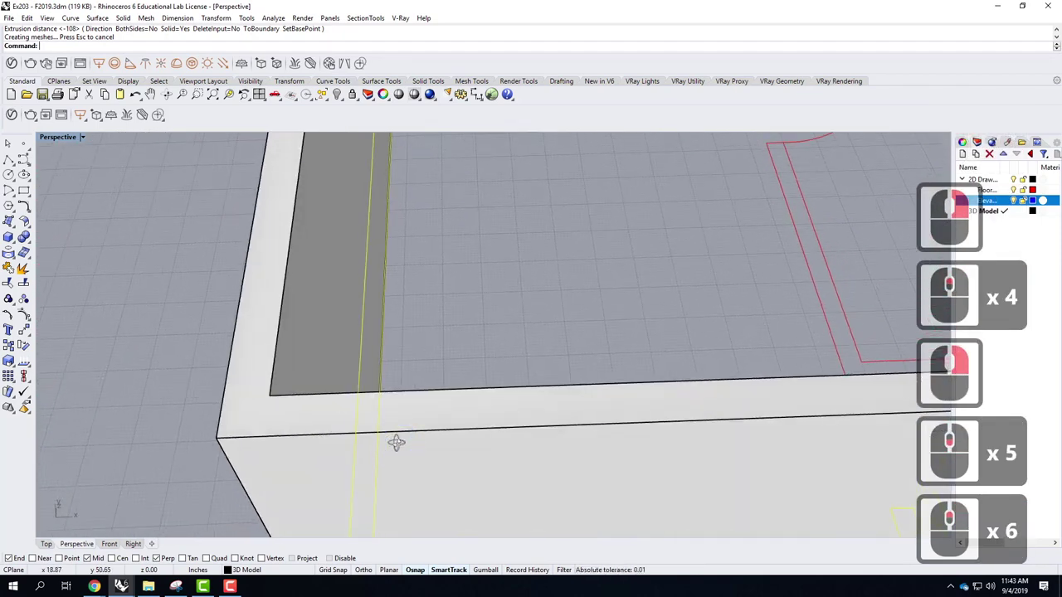
pyautogui.rightClick(400, 446)
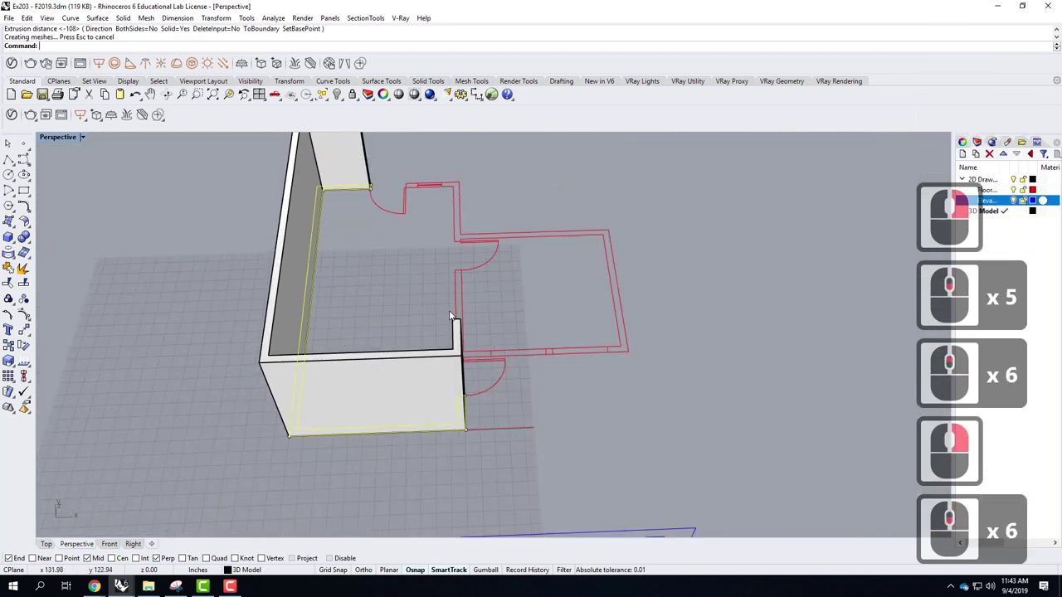
pyautogui.scroll(-3)
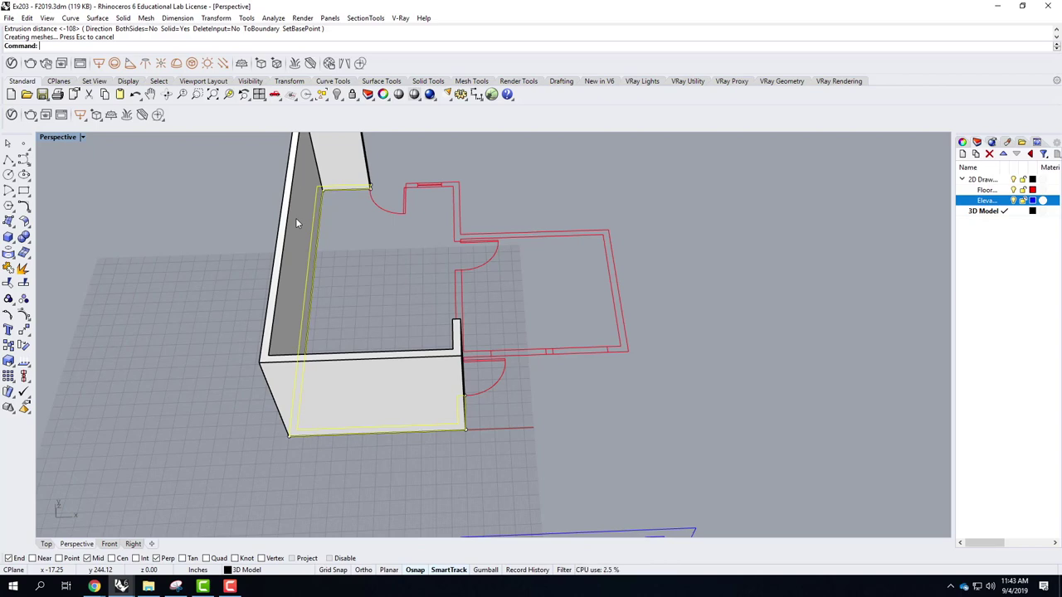
pyautogui.scroll(-3)
pyautogui.rightClick(444, 353)
pyautogui.click(502, 341)
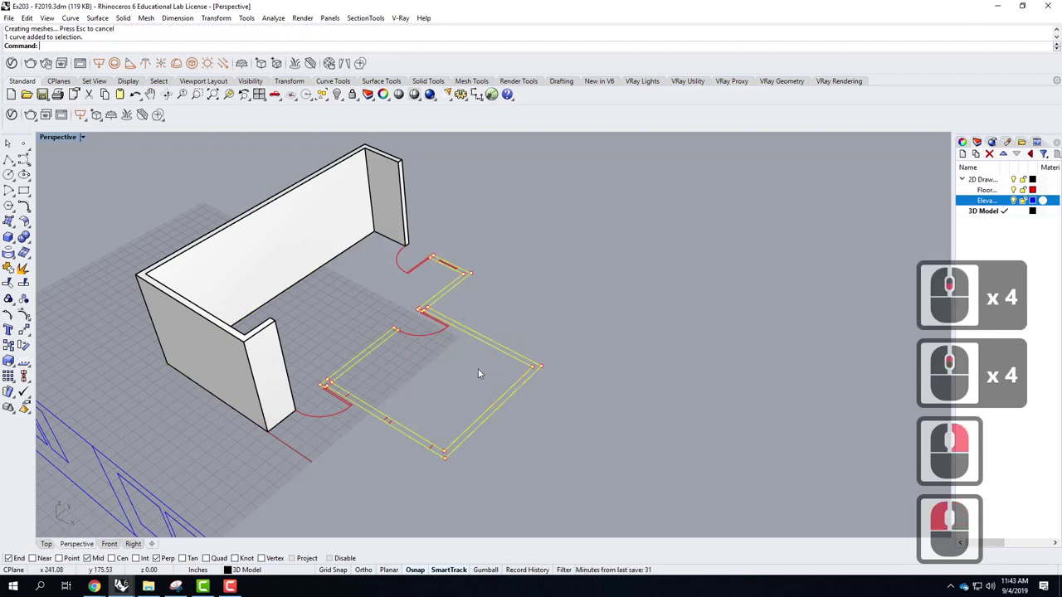
# Extrude the second room's outline straight up into walls 108 inches tall
pyautogui.click(542, 322)
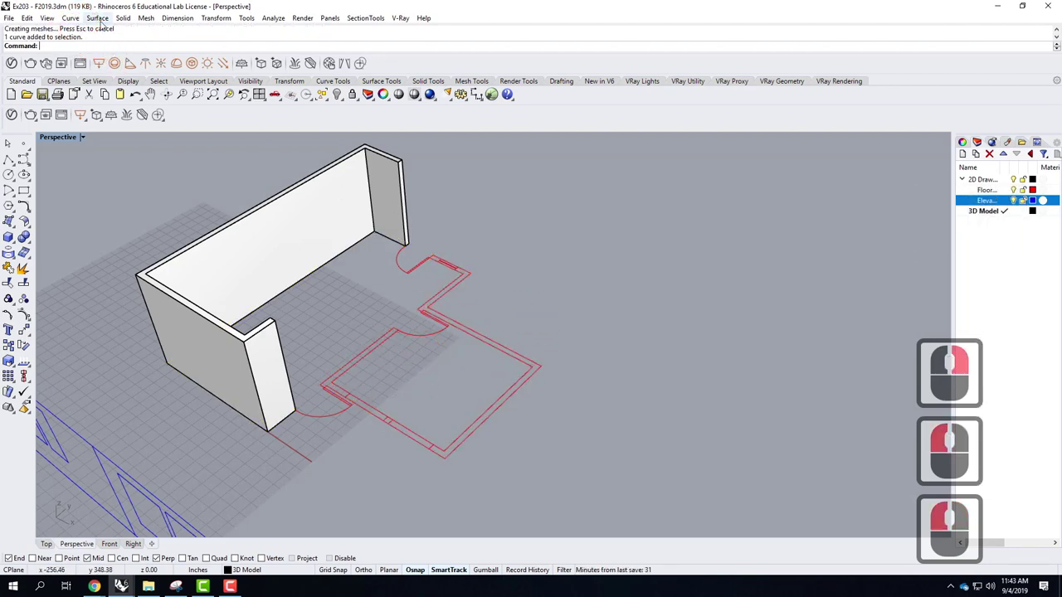
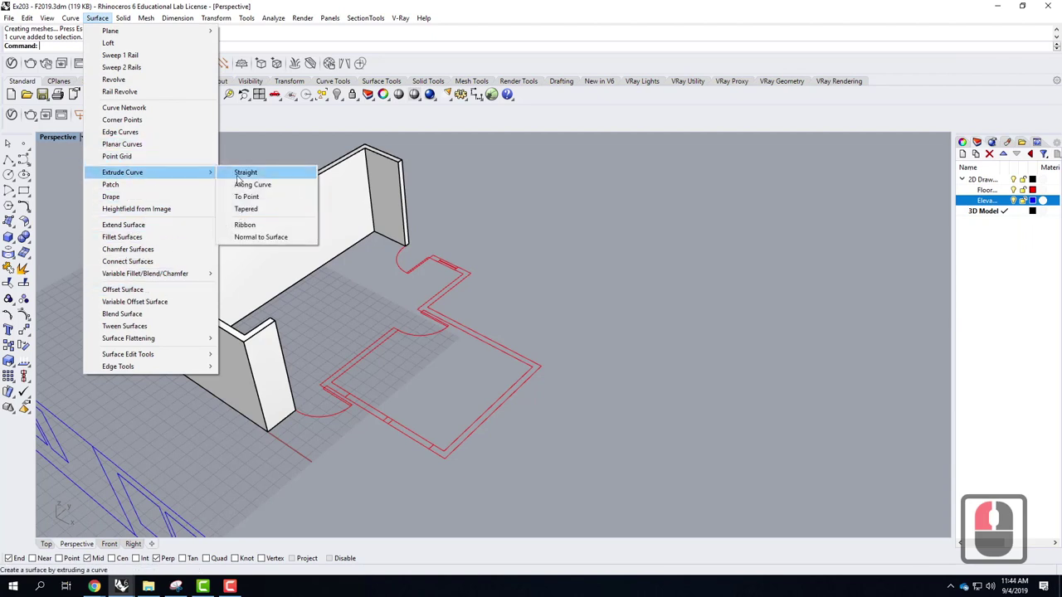
pyautogui.click(241, 176)
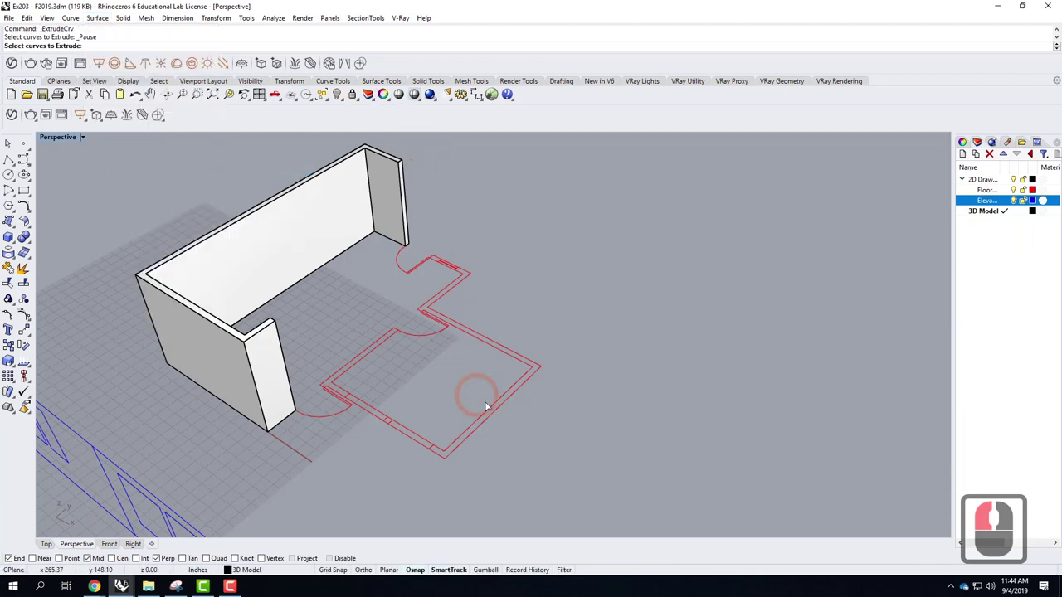
pyautogui.click(495, 414)
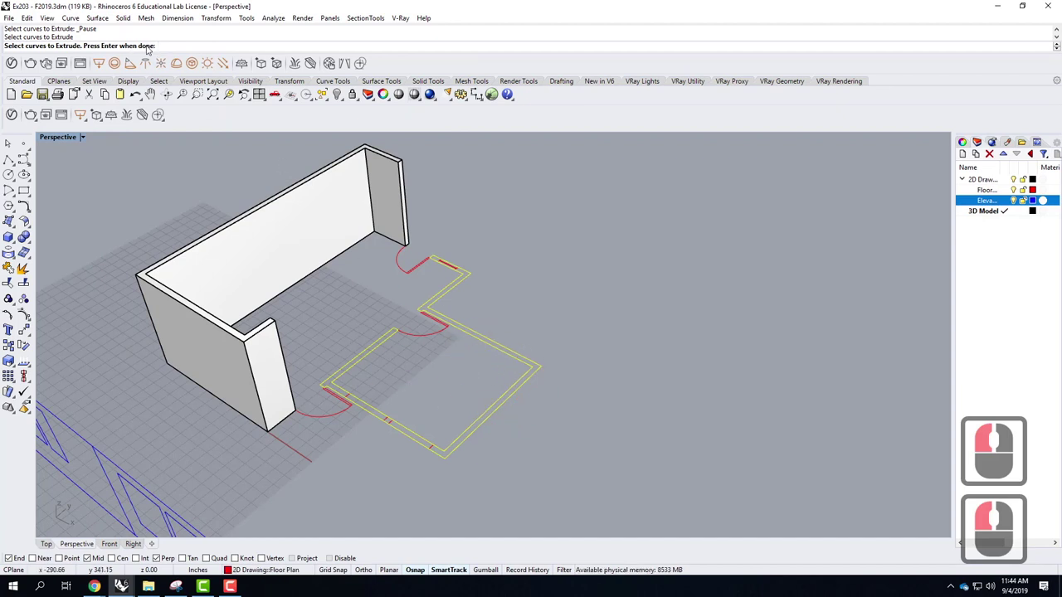
pyautogui.press('Return')
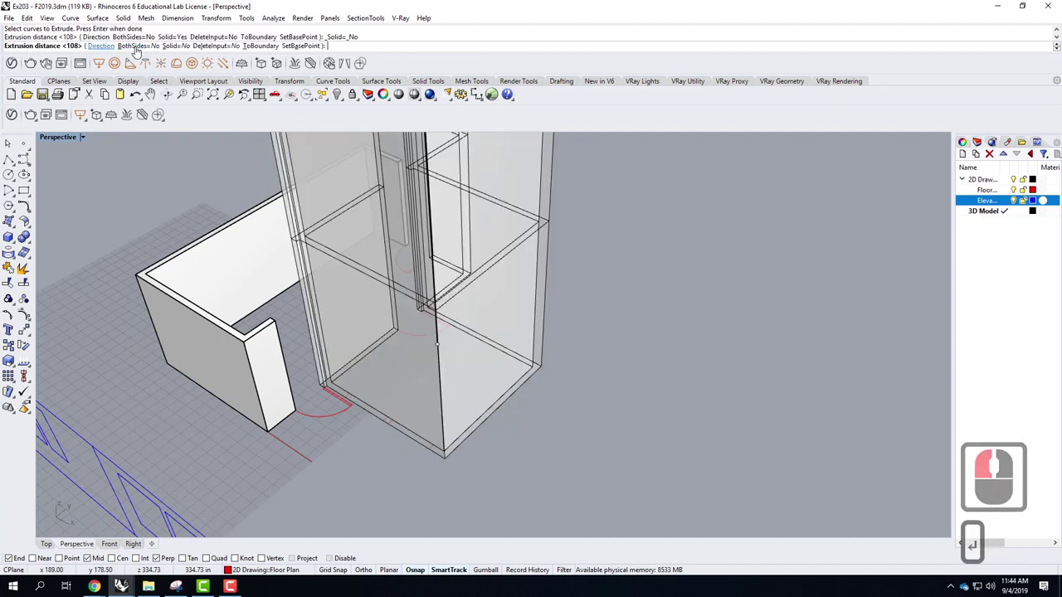
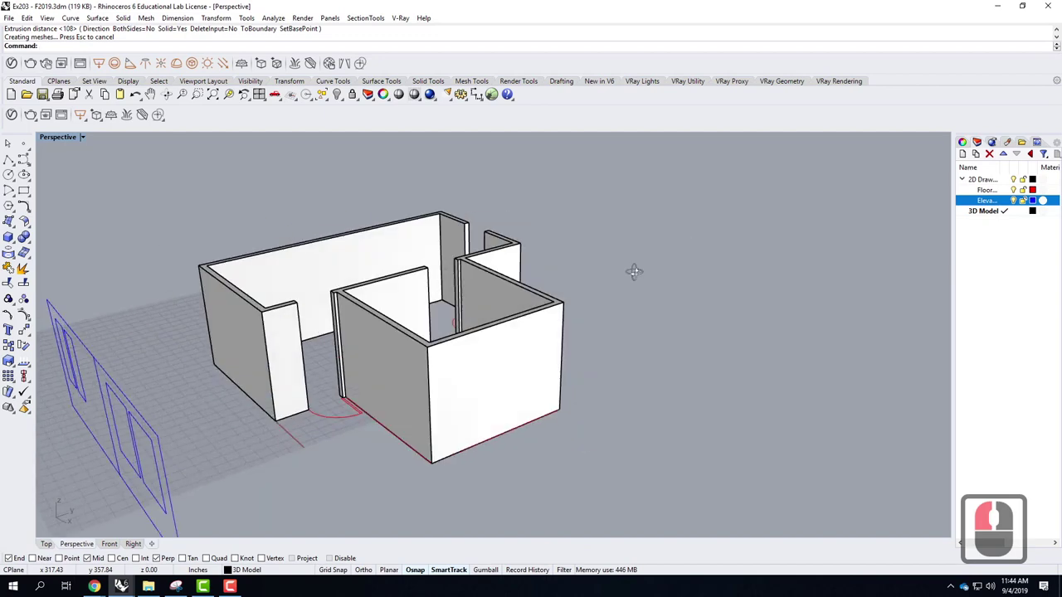
# Orbit to inspect the new walls, then select the left window outline and the first room's walls
pyautogui.rightClick(611, 275)
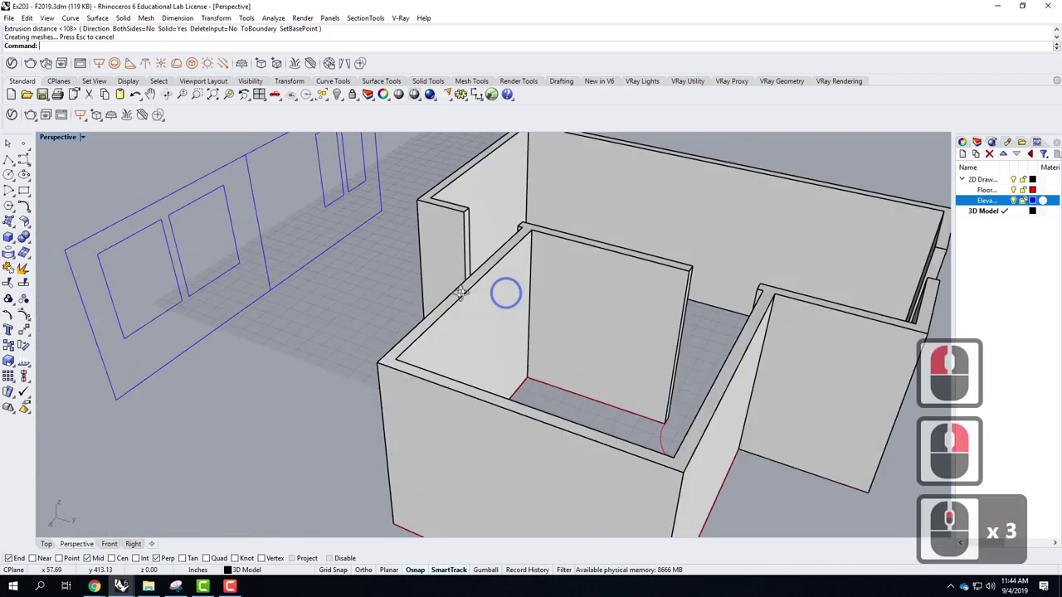
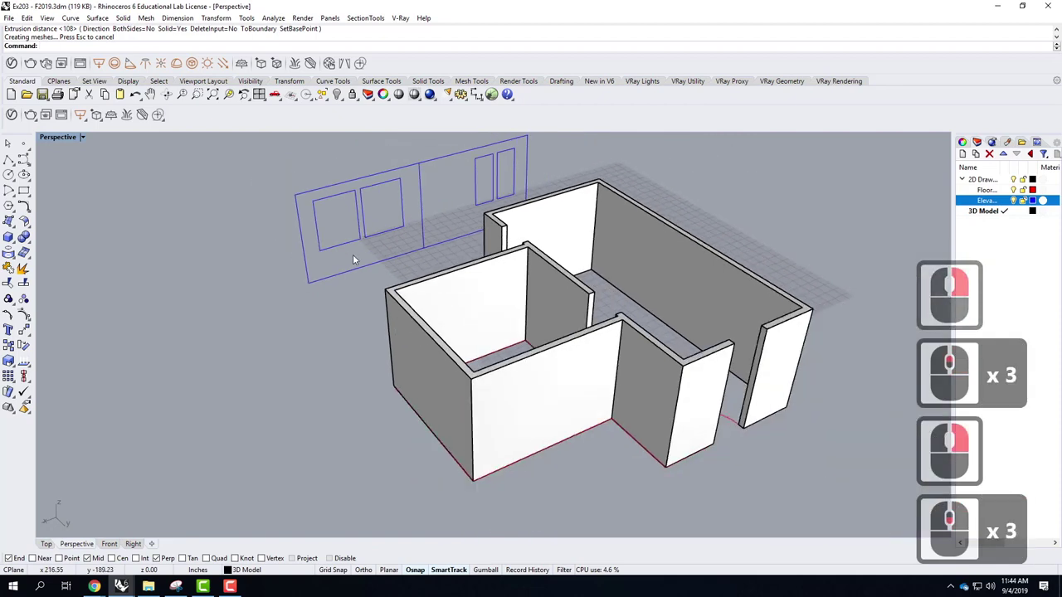
pyautogui.rightClick(547, 249)
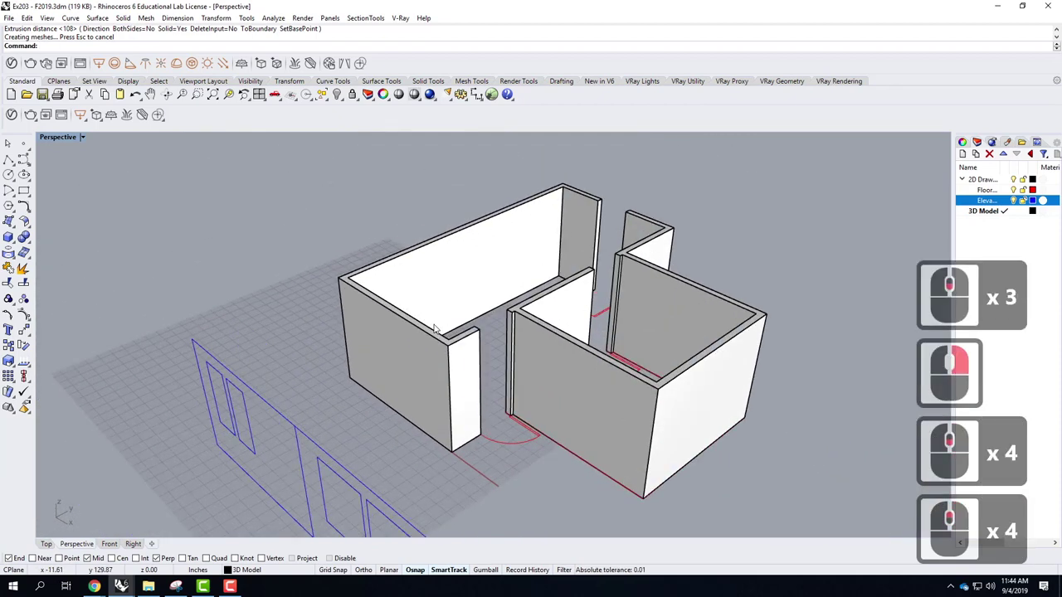
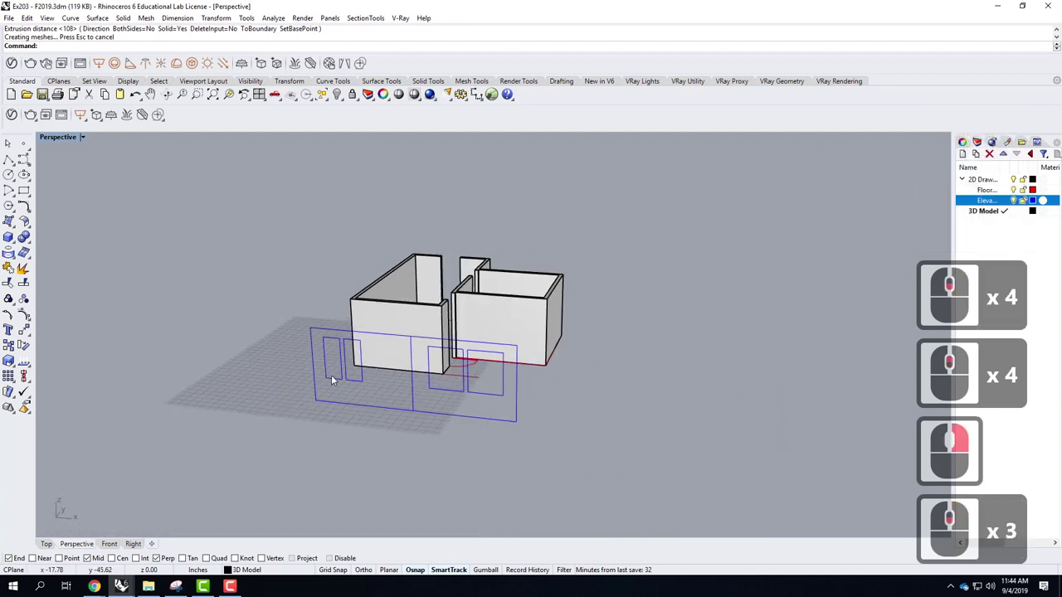
pyautogui.click(334, 379)
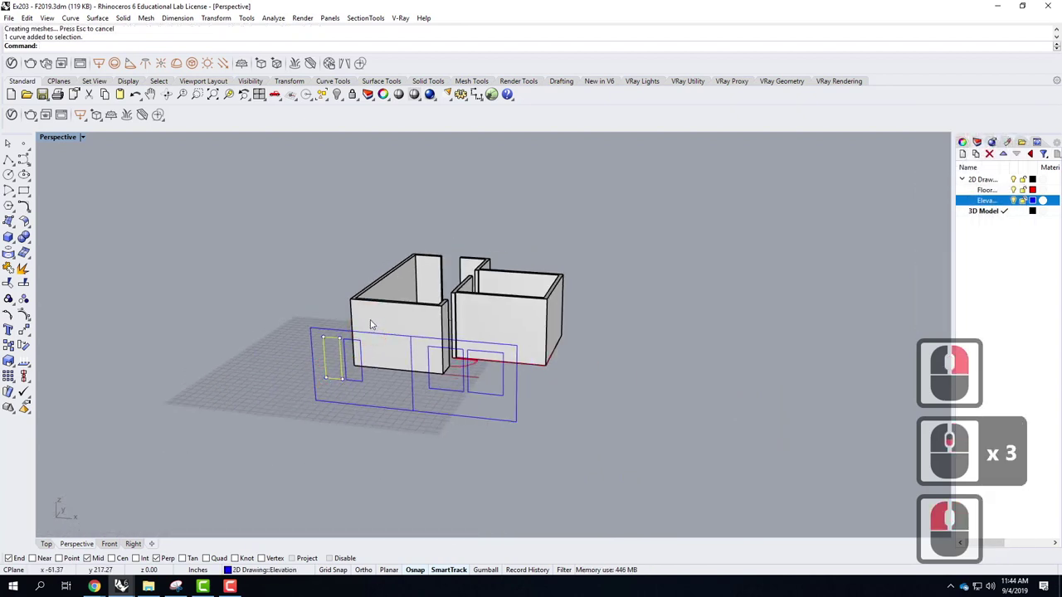
pyautogui.click(373, 324)
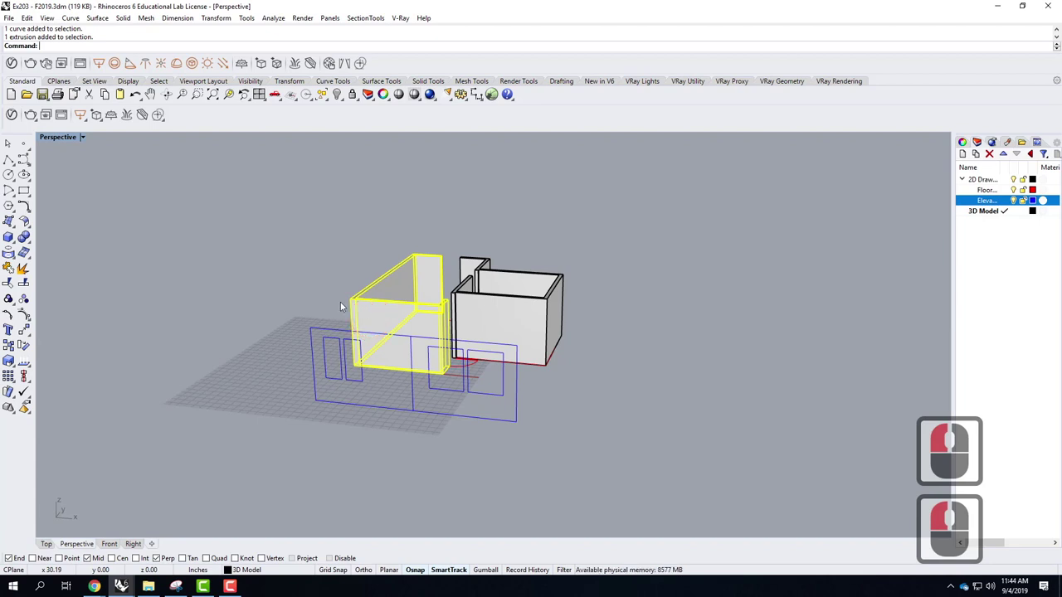
pyautogui.click(312, 282)
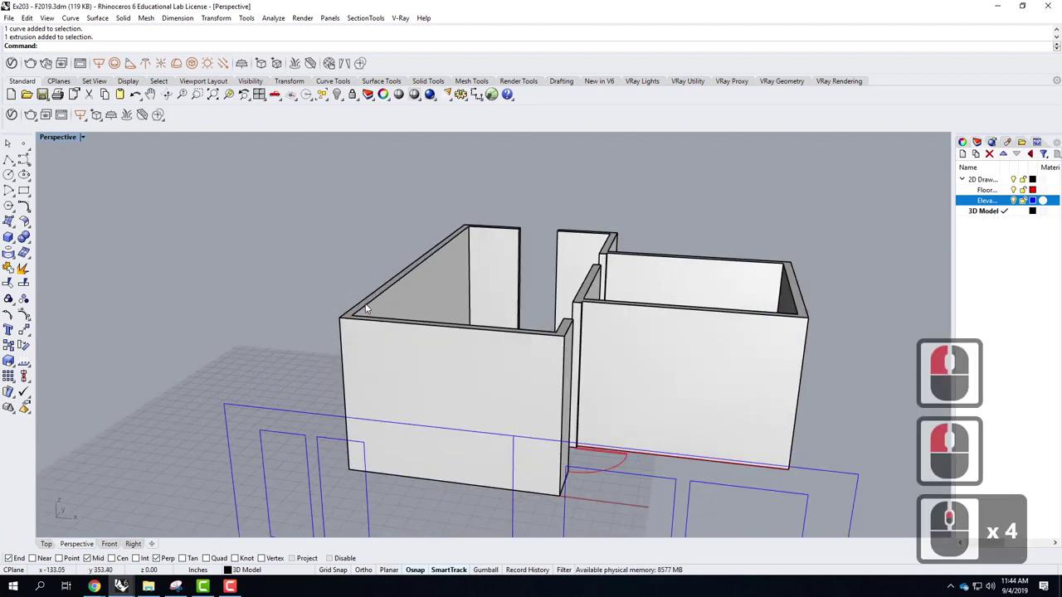
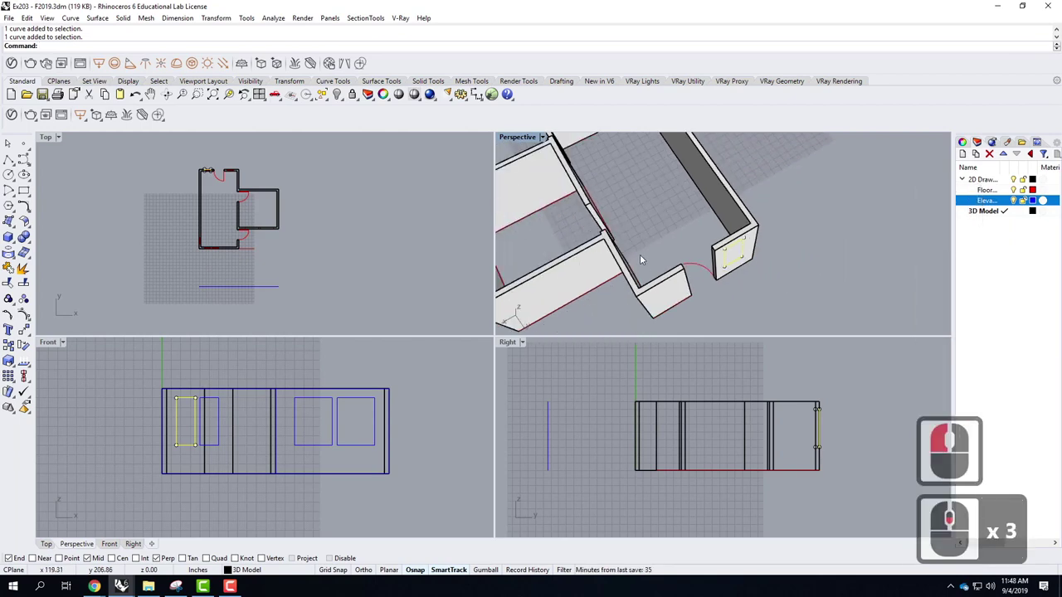
pyautogui.rightClick(796, 224)
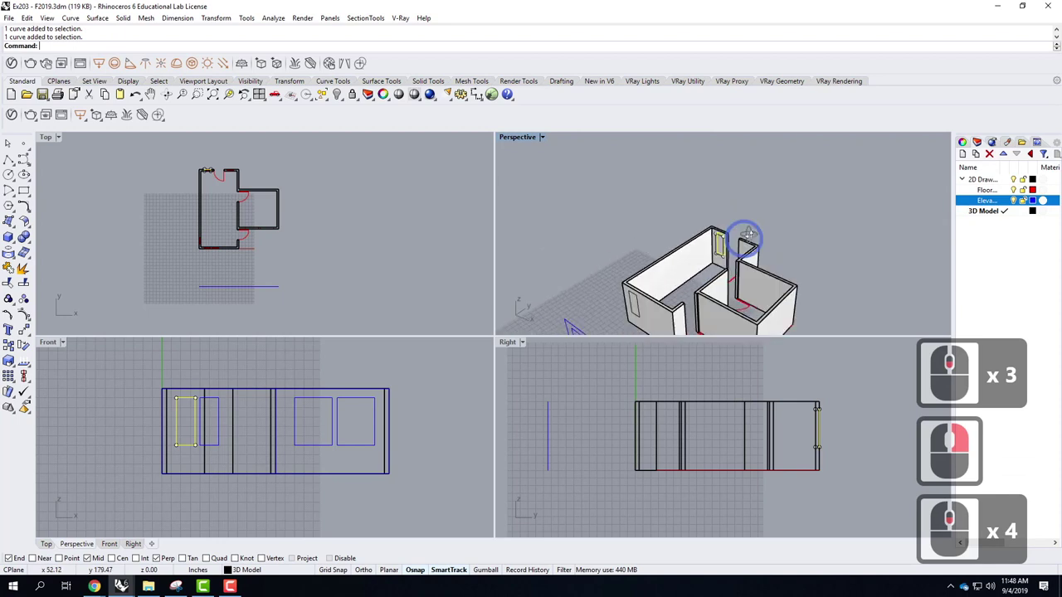
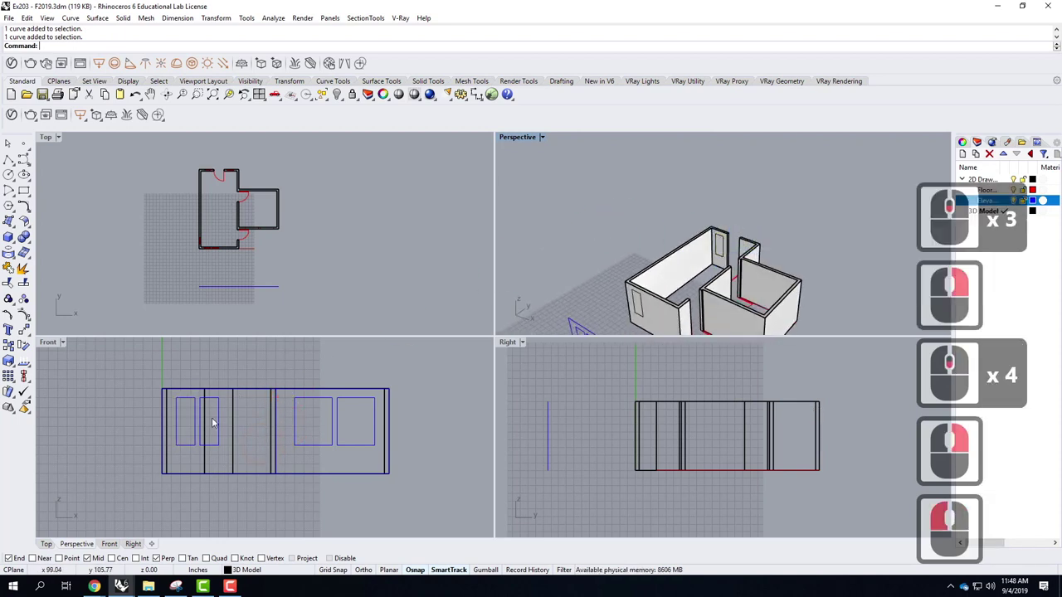
pyautogui.scroll(-3)
pyautogui.scroll(3)
pyautogui.scroll(-3)
pyautogui.click(127, 389)
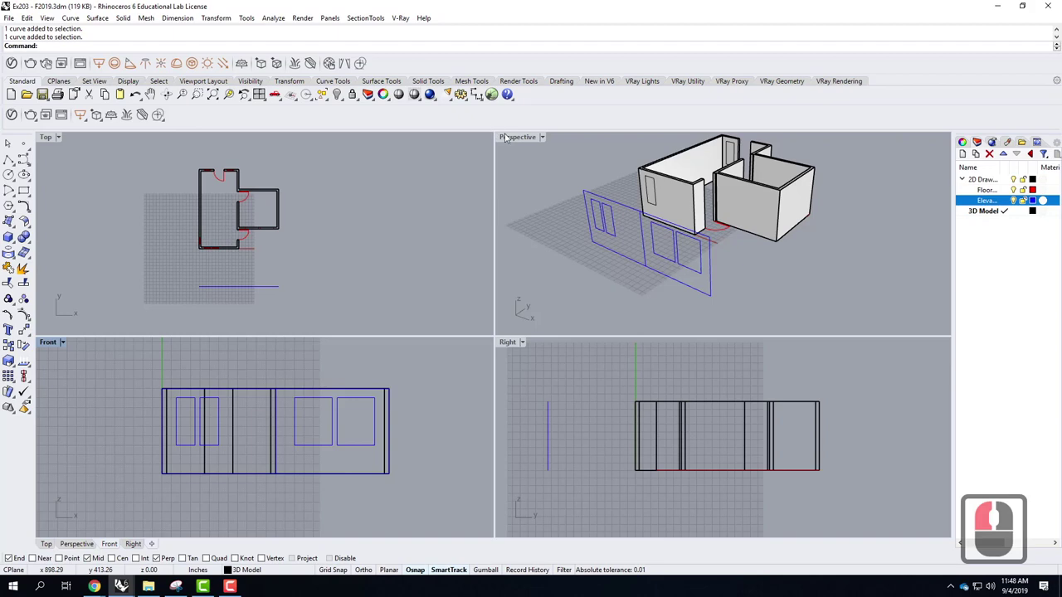
pyautogui.click(513, 140)
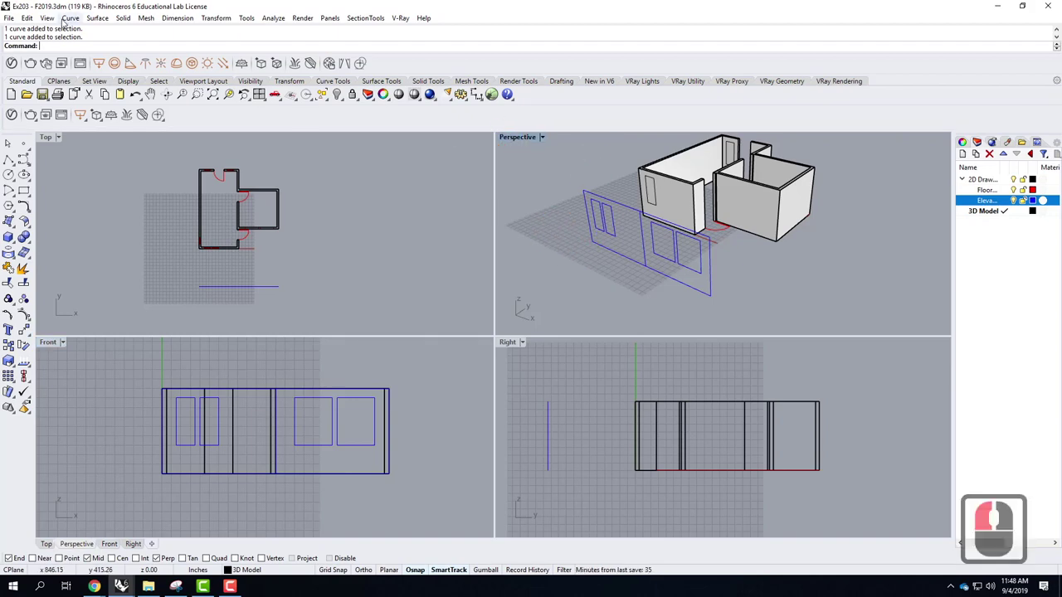
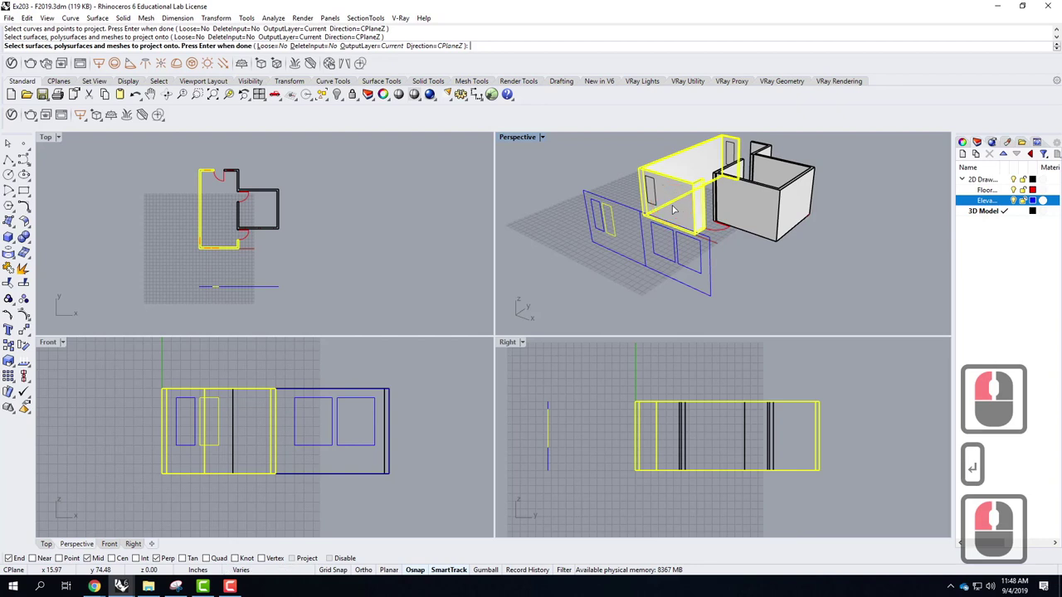
pyautogui.press('Return')
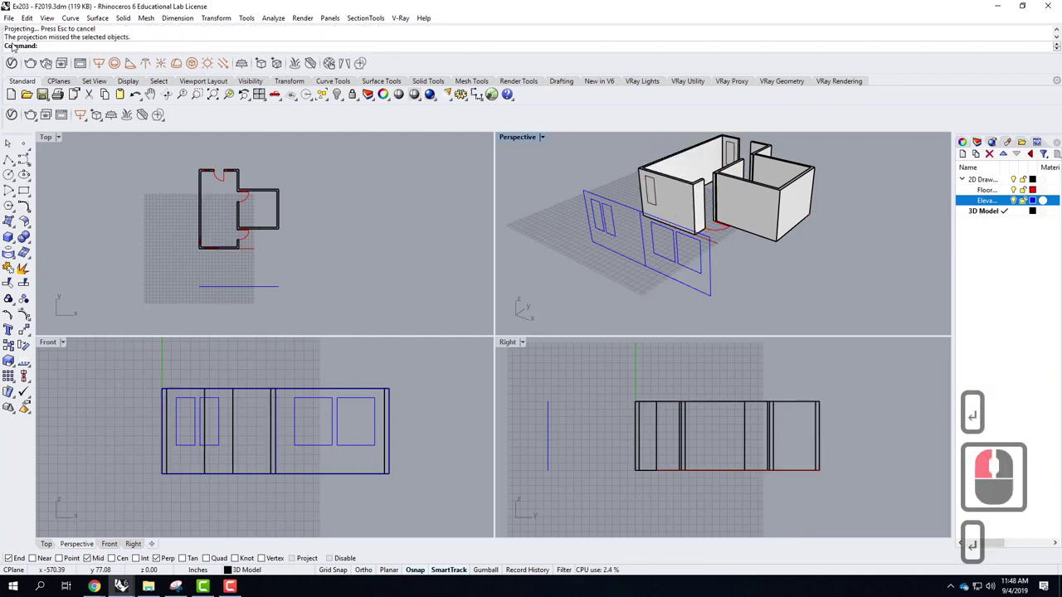
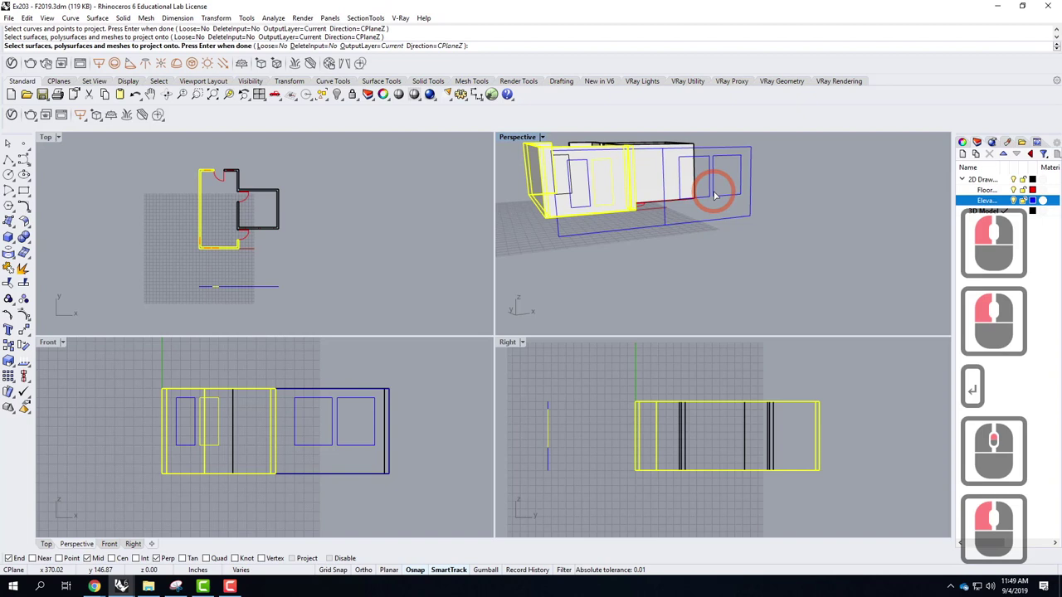
pyautogui.press('Return')
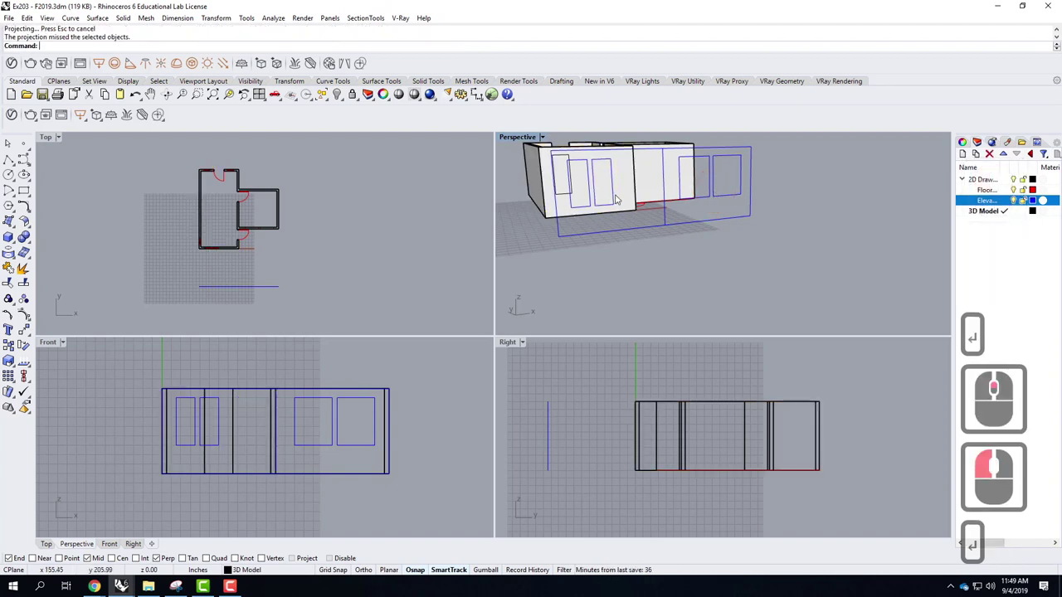
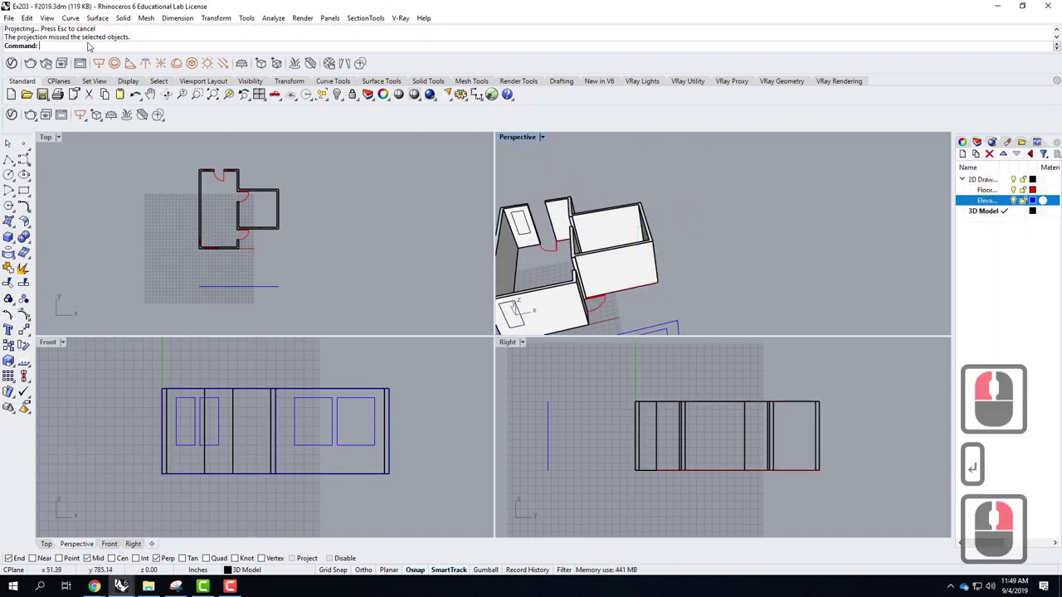
pyautogui.rightClick(586, 196)
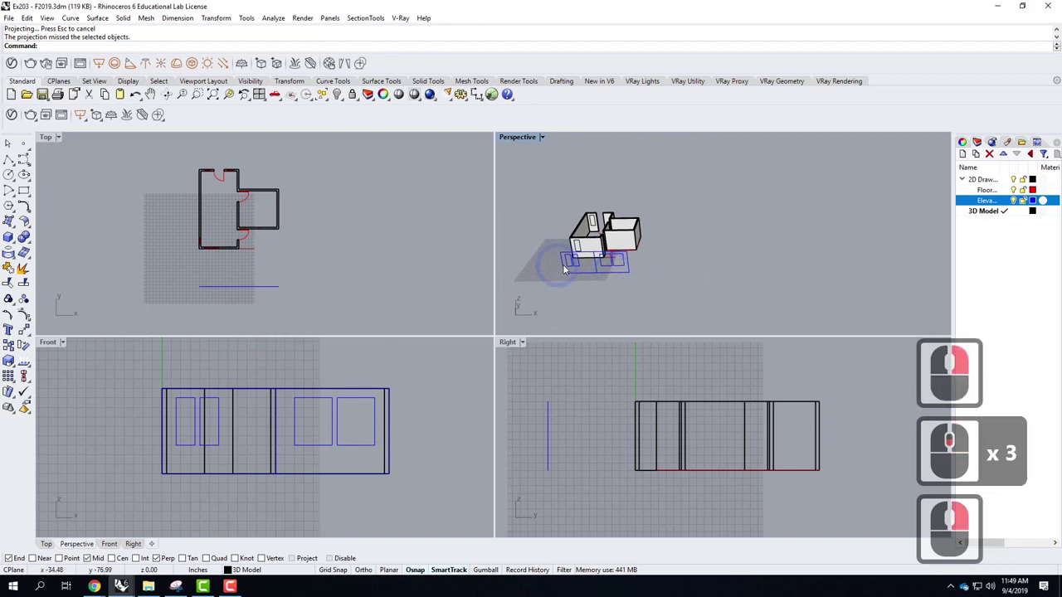
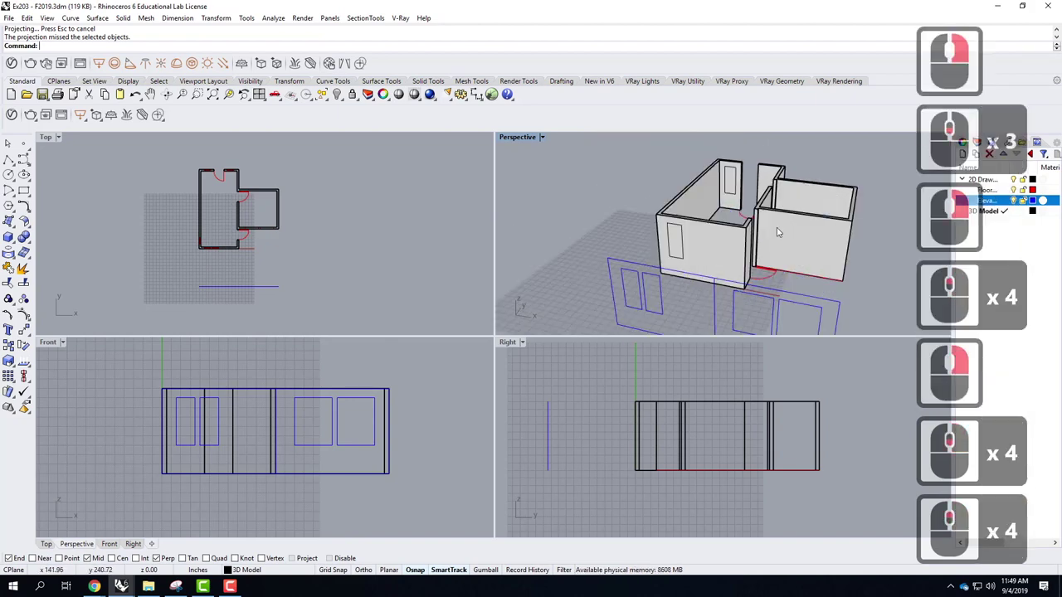
pyautogui.rightClick(687, 244)
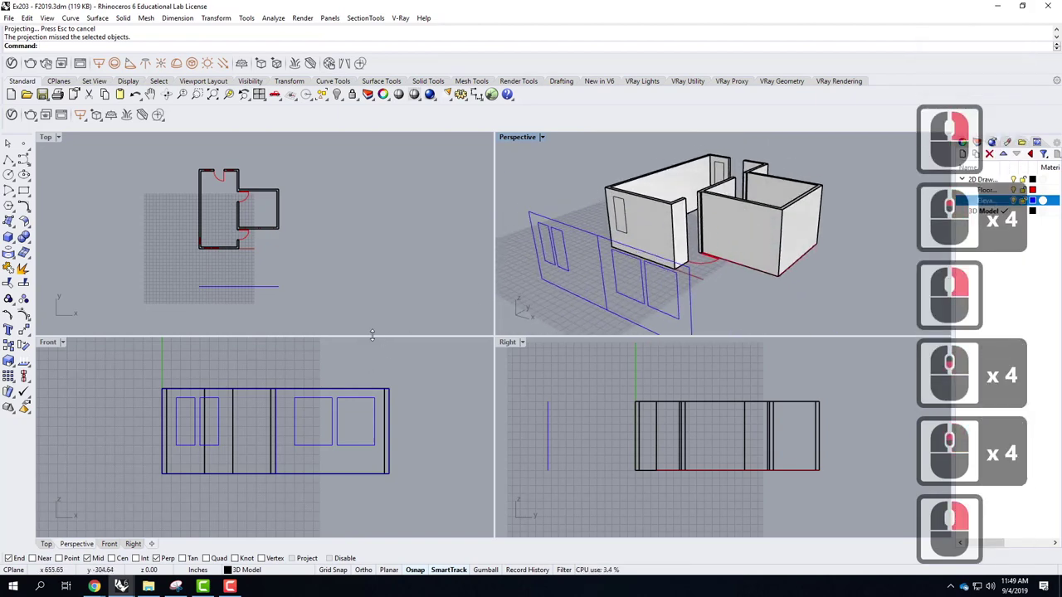
pyautogui.click(217, 374)
pyautogui.scroll(-3)
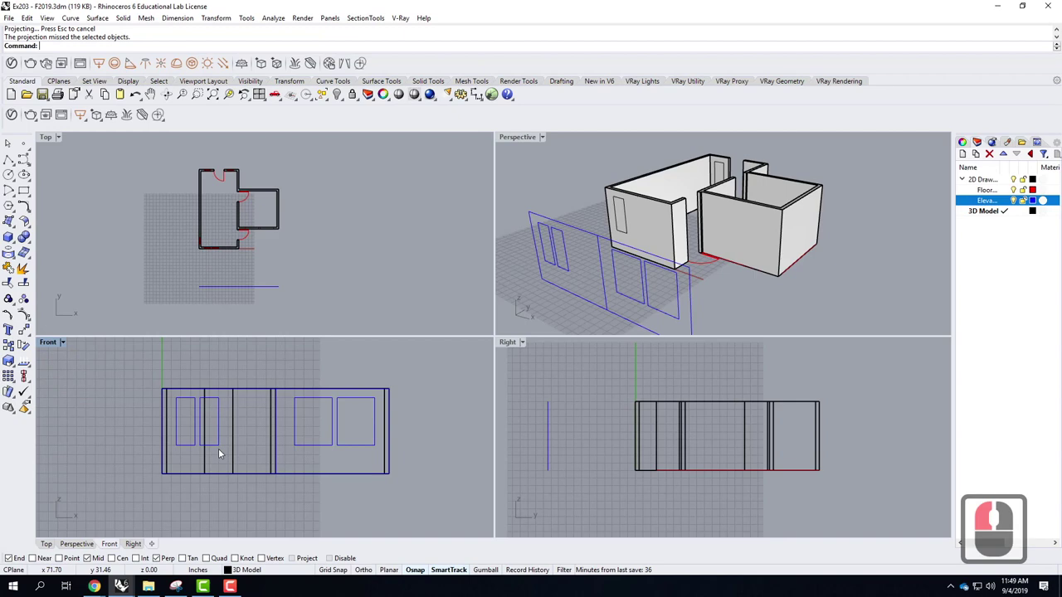
pyautogui.click(544, 141)
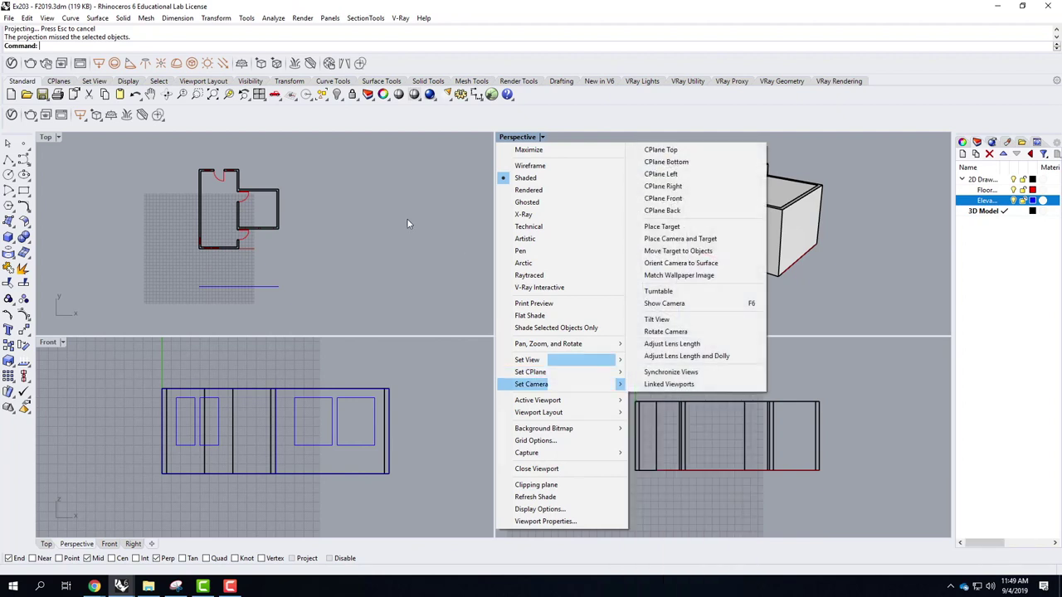
# Project the narrow window outline from the Front elevation onto the large room's outer wall
pyautogui.click(451, 257)
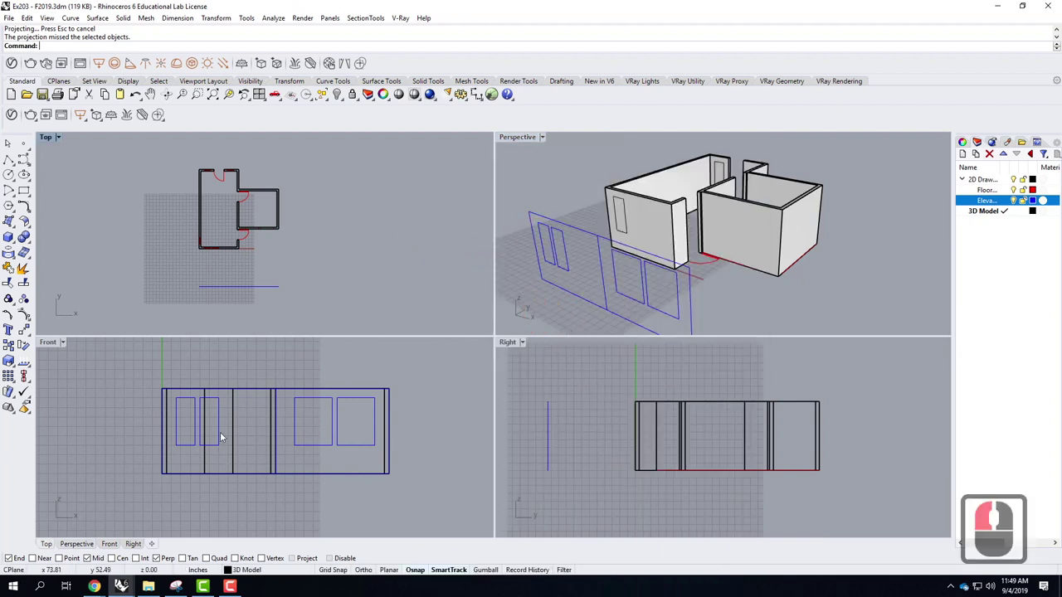
pyautogui.click(235, 432)
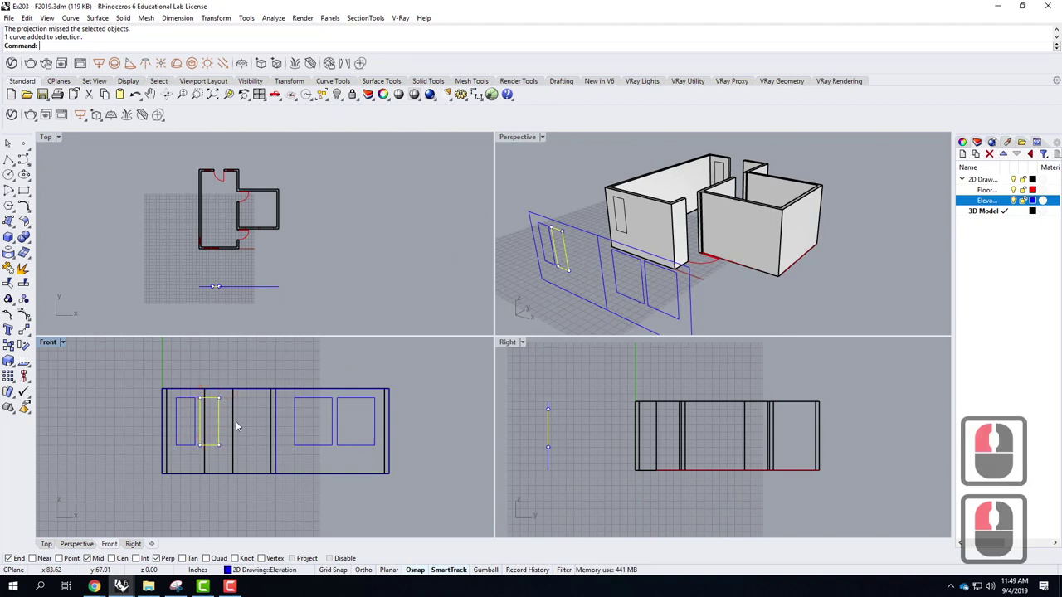
pyautogui.click(237, 426)
pyautogui.click(209, 395)
pyautogui.click(232, 386)
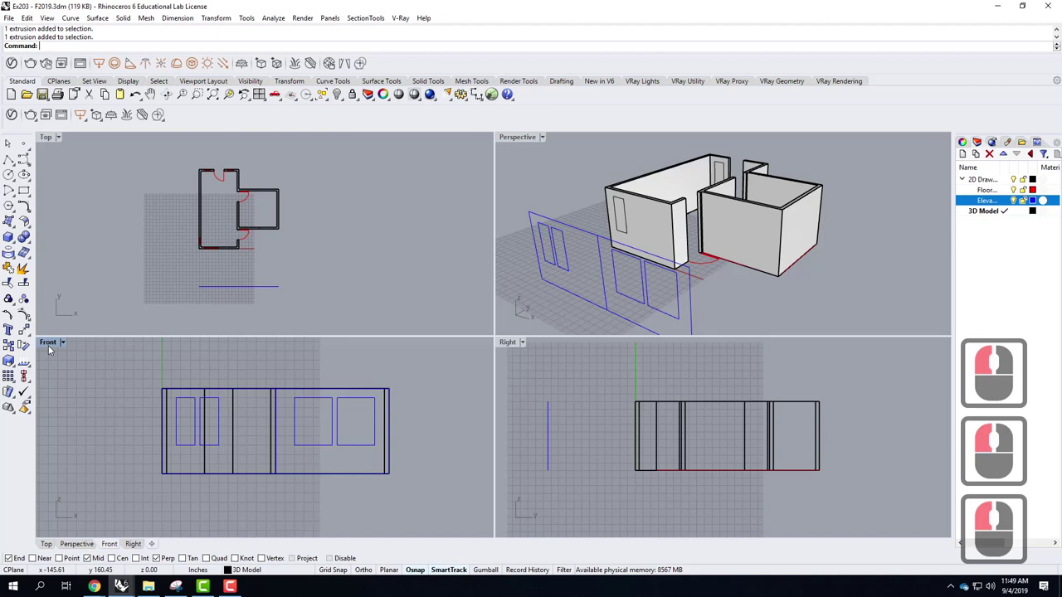
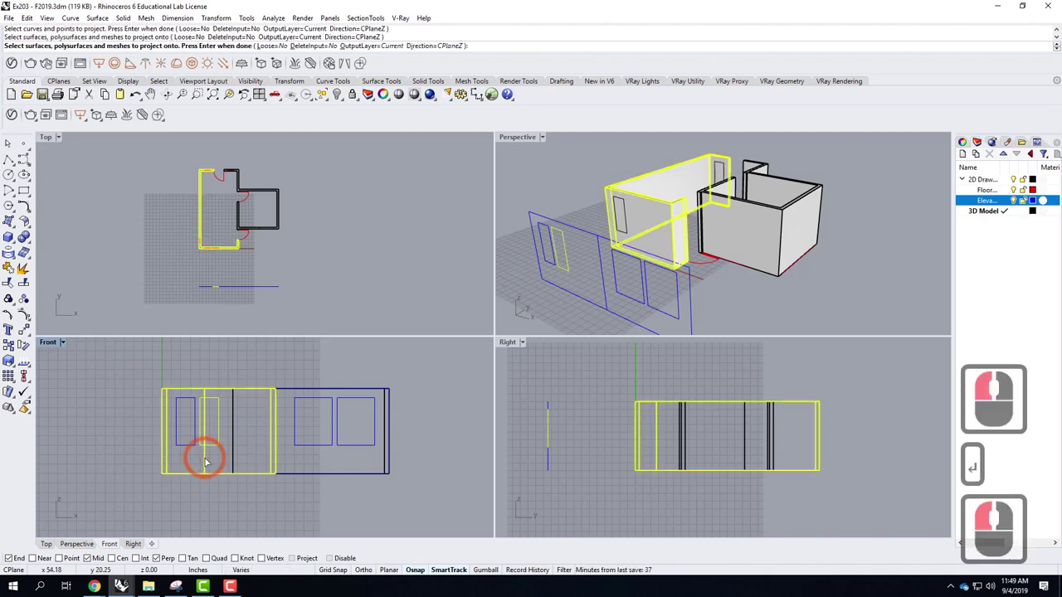
pyautogui.press('Return')
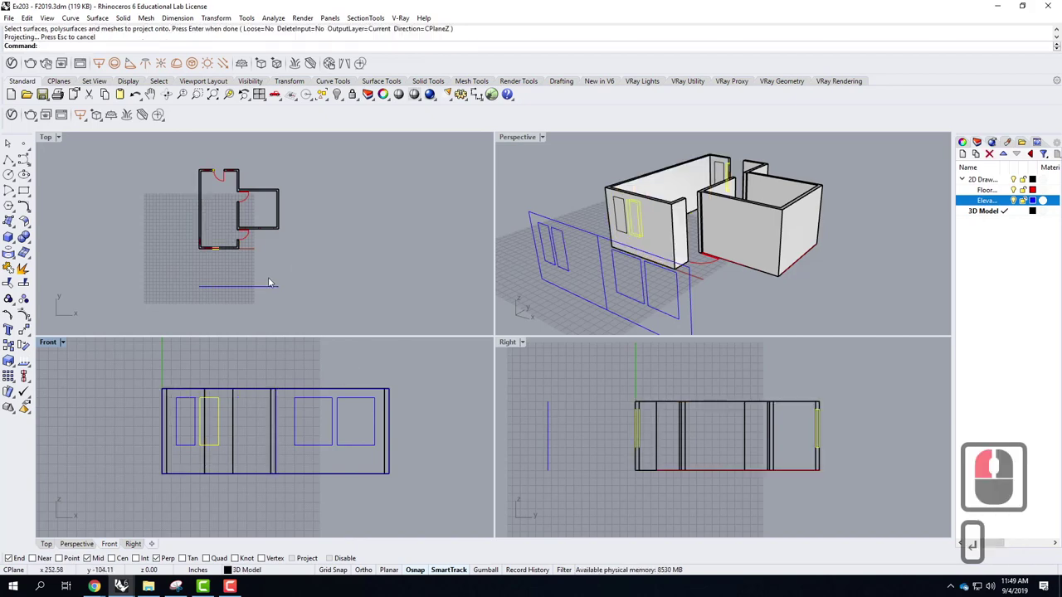
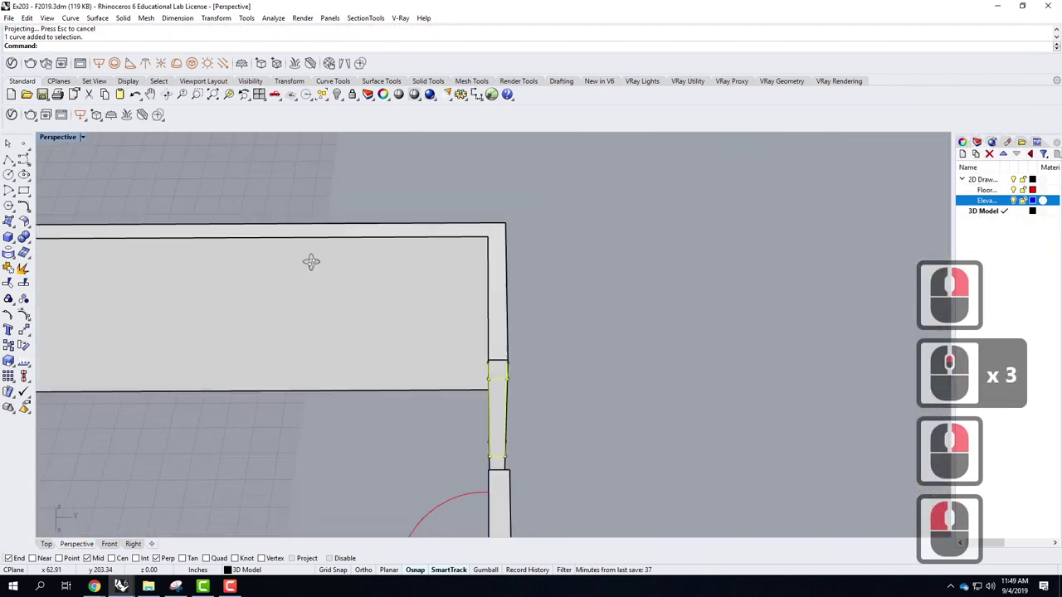
# Delete the stray projected curve left on the end of the wall
pyautogui.rightClick(492, 254)
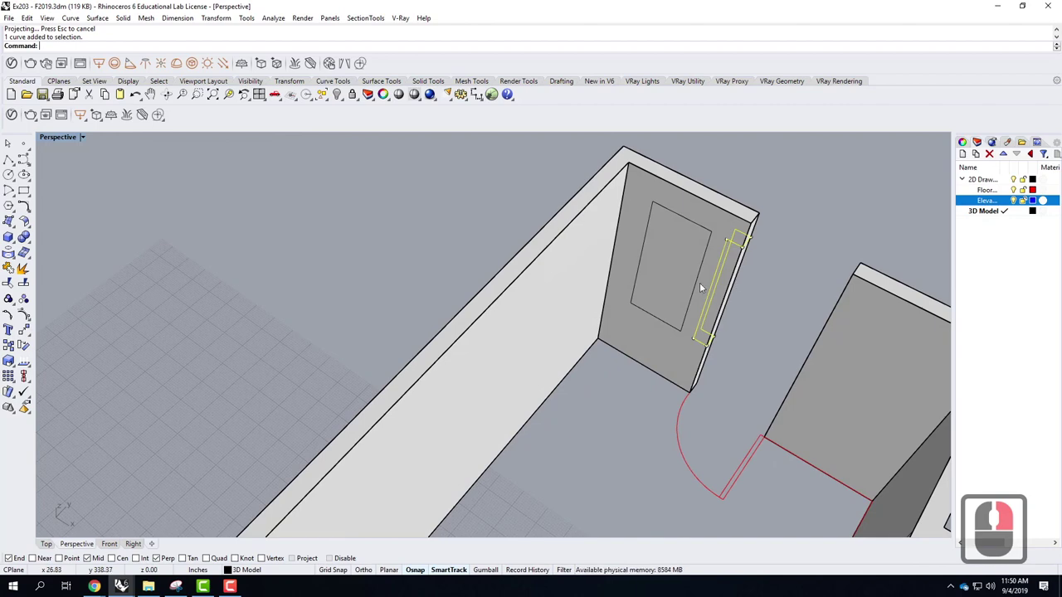
pyautogui.press('Delete')
pyautogui.scroll(-3)
pyautogui.scroll(3)
pyautogui.scroll(3)
# Restore the four-view layout and select the left outline of the right window pair
pyautogui.click(562, 322)
pyautogui.click(55, 141)
# Project the left window outline of the right pair onto the smaller room's walls
pyautogui.doubleClick(163, 191)
pyautogui.click(410, 434)
pyautogui.click(350, 405)
pyautogui.write('proj')
pyautogui.press('Return')
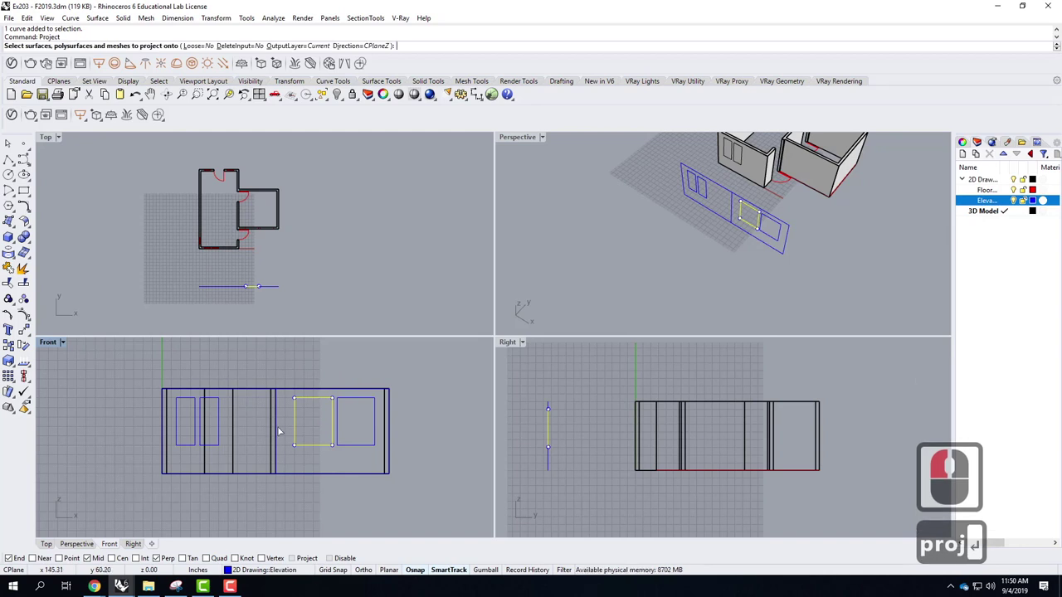
pyautogui.click(282, 431)
pyautogui.click(314, 462)
pyautogui.press('Return')
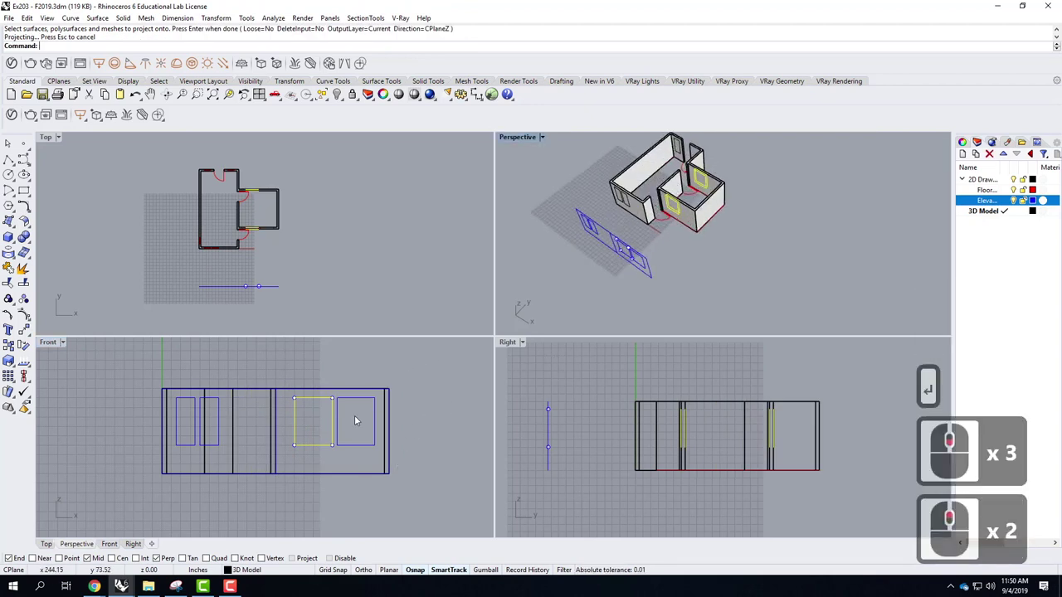
# Project the right window outline of the pair onto the smaller room's walls
pyautogui.click(358, 418)
pyautogui.write('proj')
pyautogui.press('Return')
pyautogui.click(366, 401)
pyautogui.press('Return')
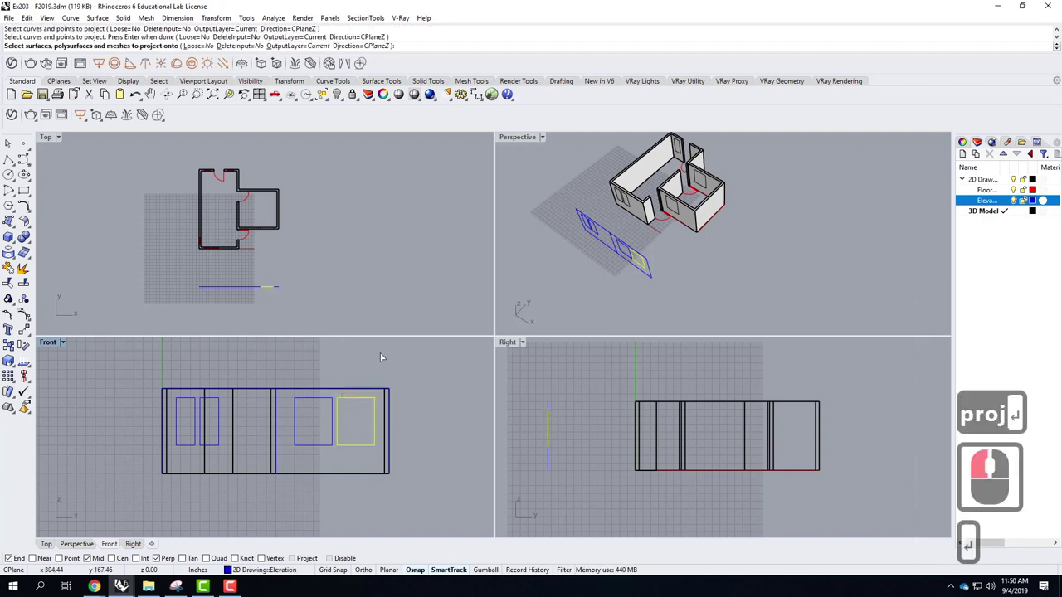
pyautogui.click(371, 389)
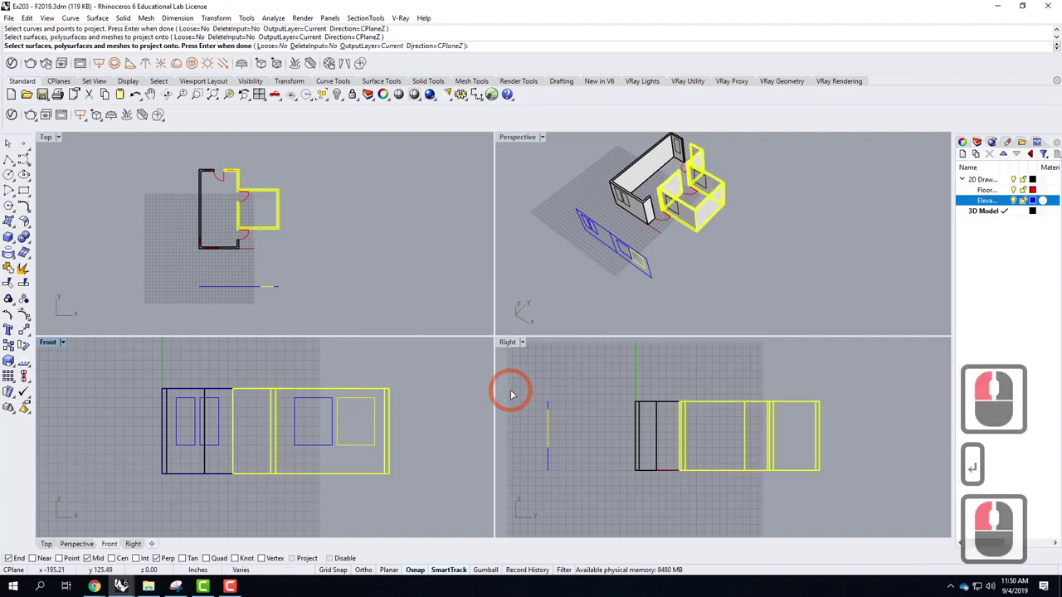
pyautogui.press('Return')
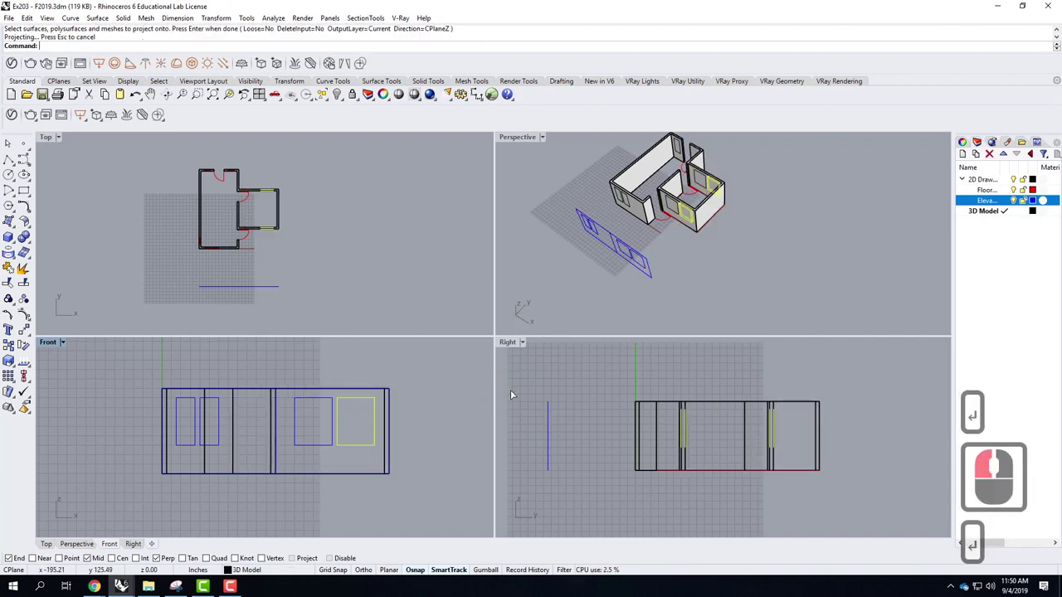
# Undo the last projection and retry projecting the right window outline, missing the wall
pyautogui.press('ctrl+z')
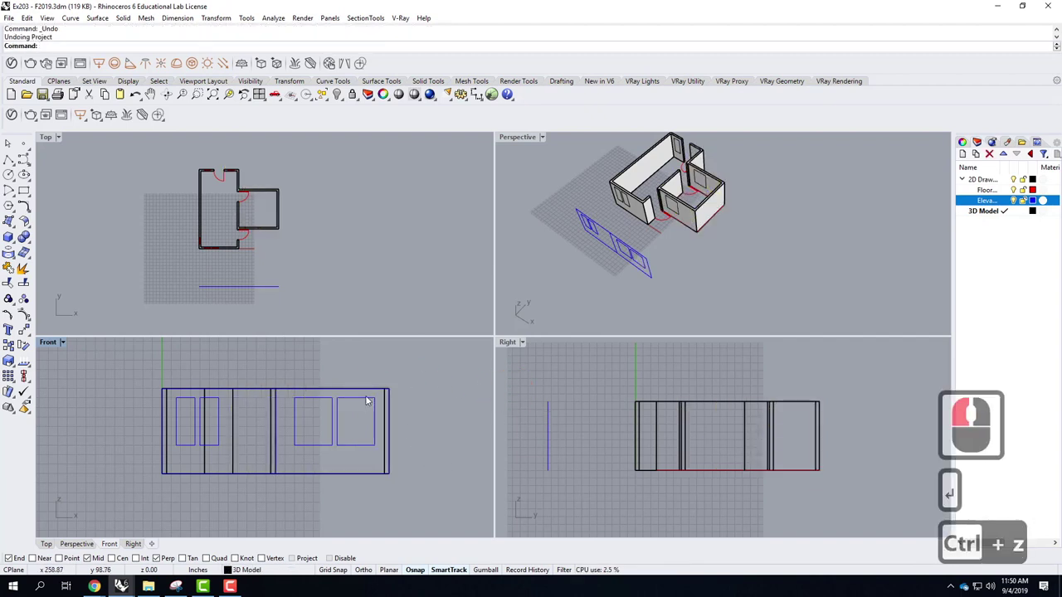
pyautogui.click(370, 401)
pyautogui.write('proj')
pyautogui.press('Return')
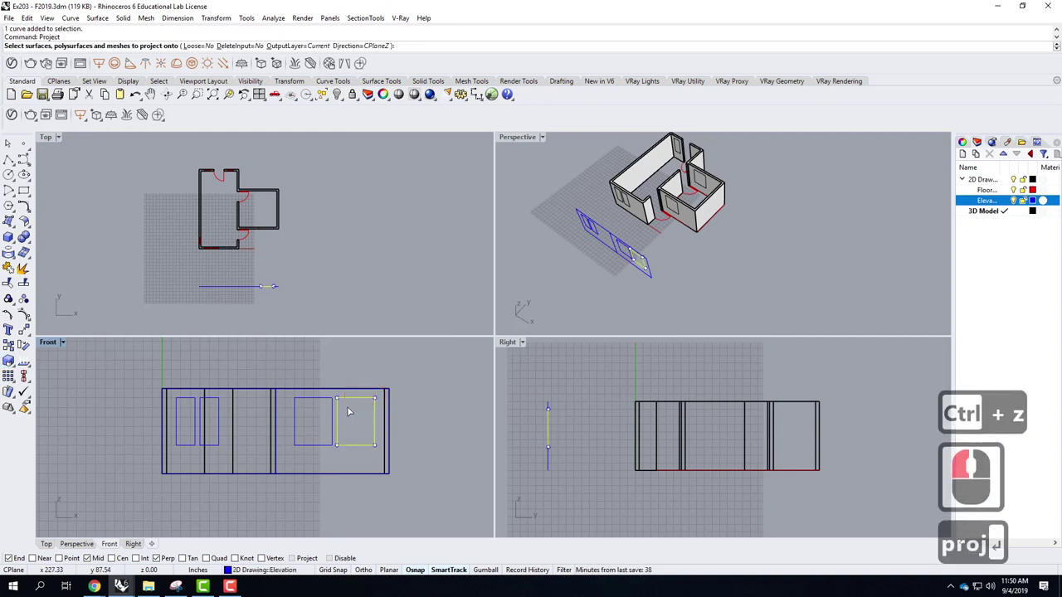
pyautogui.press('Return')
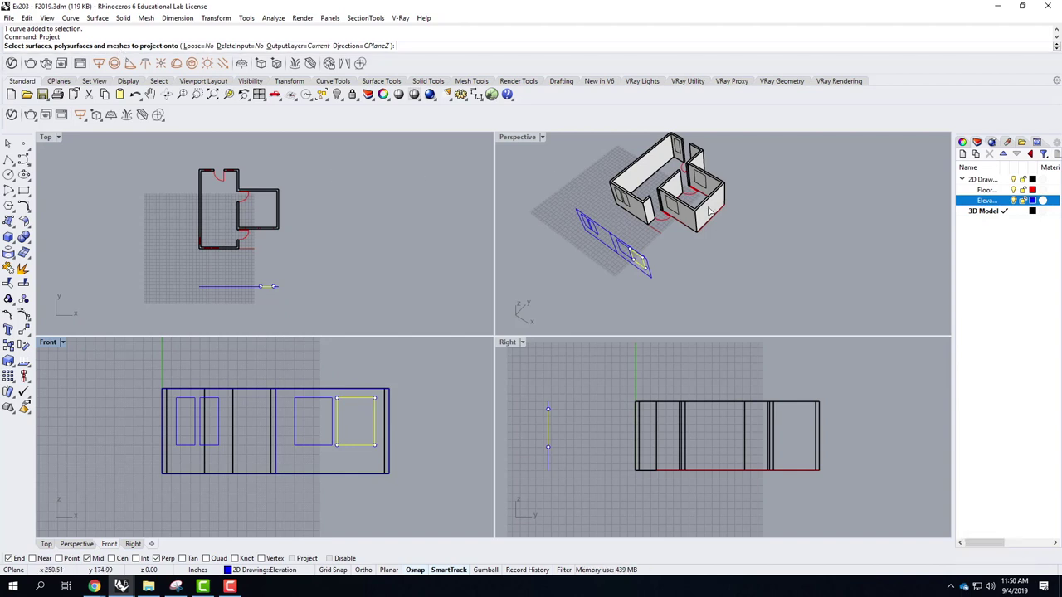
pyautogui.click(711, 210)
pyautogui.press('Return')
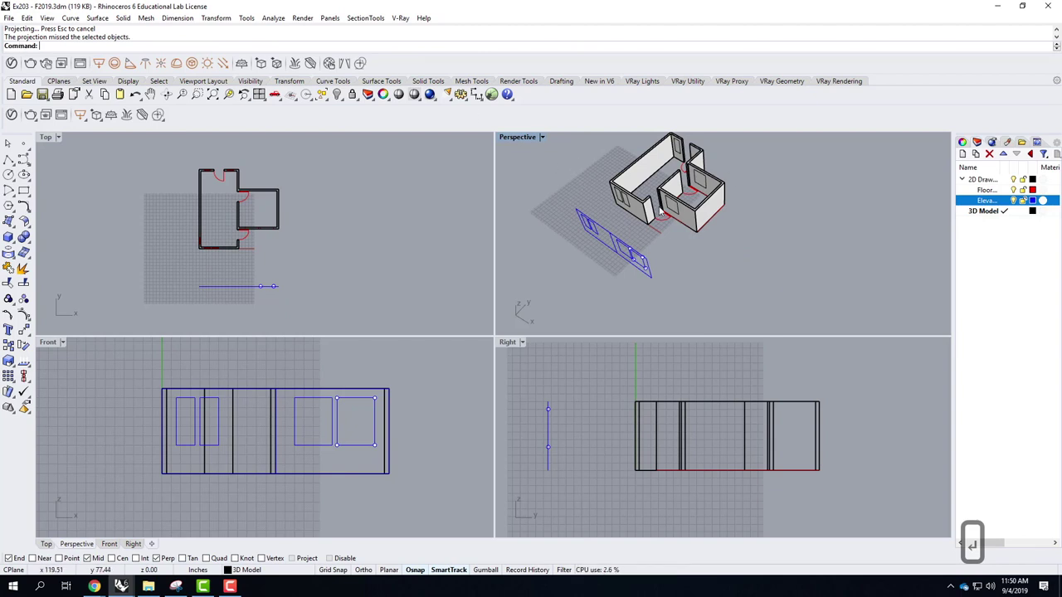
# Project the right window outline onto the smaller room's walls and maximize the Perspective viewport
pyautogui.click(367, 380)
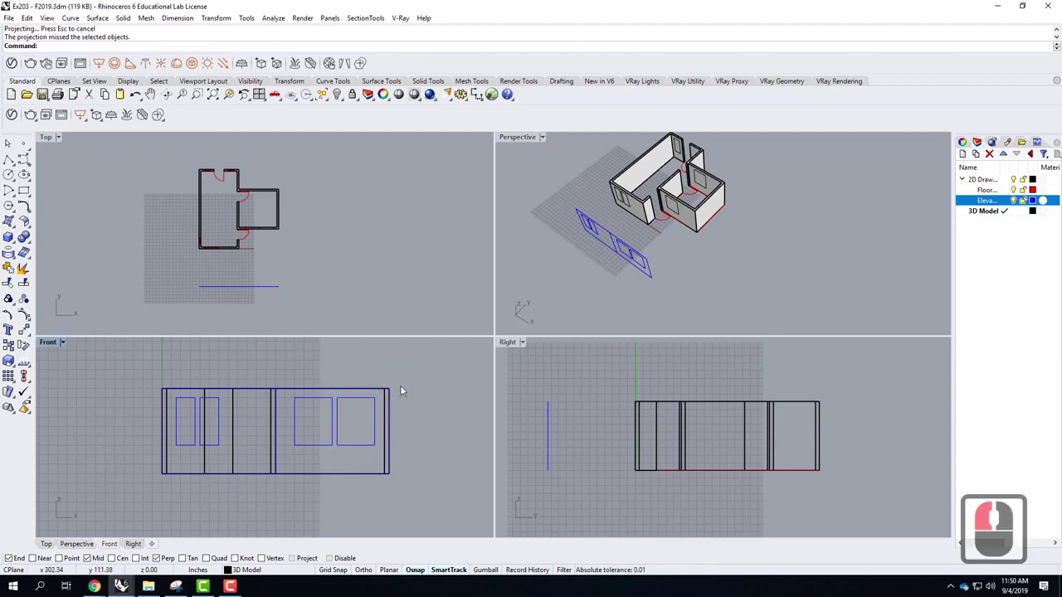
pyautogui.write('proj')
pyautogui.press('Return')
pyautogui.click(354, 401)
pyautogui.press('Return')
pyautogui.click(387, 402)
pyautogui.press('Return')
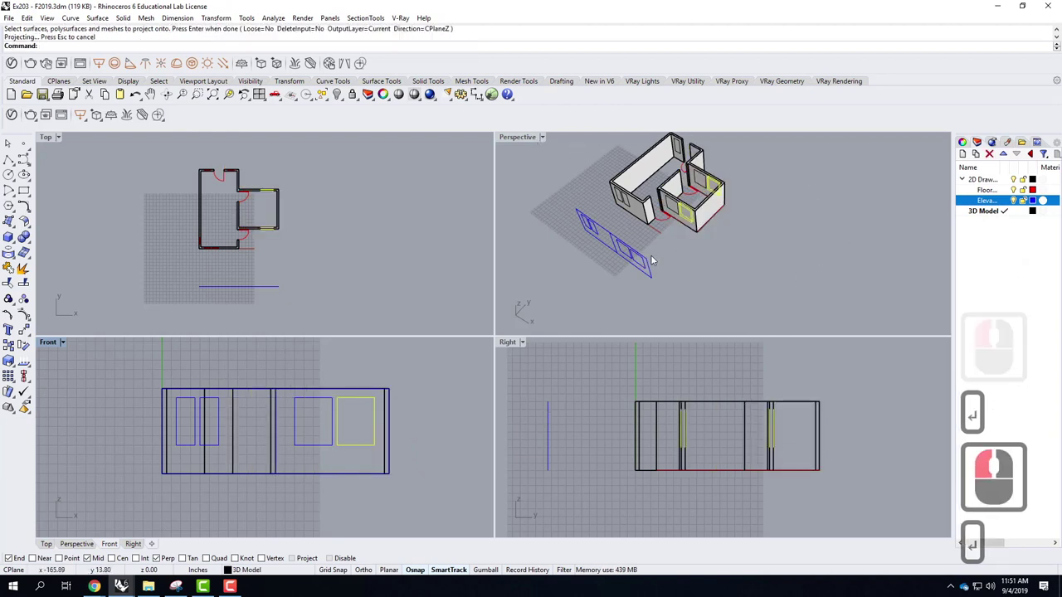
pyautogui.click(427, 382)
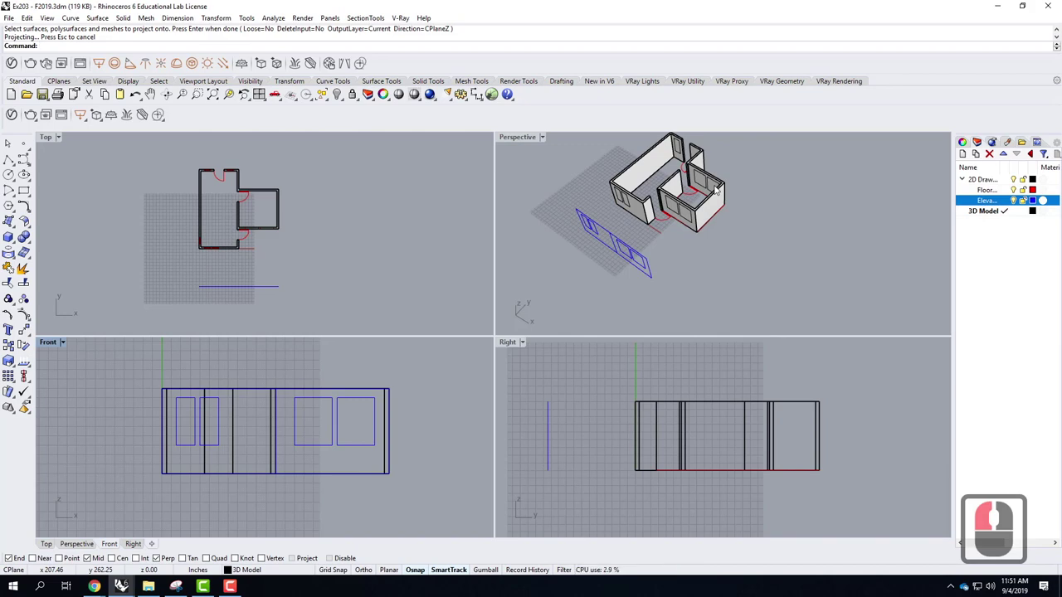
pyautogui.click(525, 141)
# Enlarge the perspective view and bring up the Solid Tools flyout for MakeHole
pyautogui.doubleClick(525, 142)
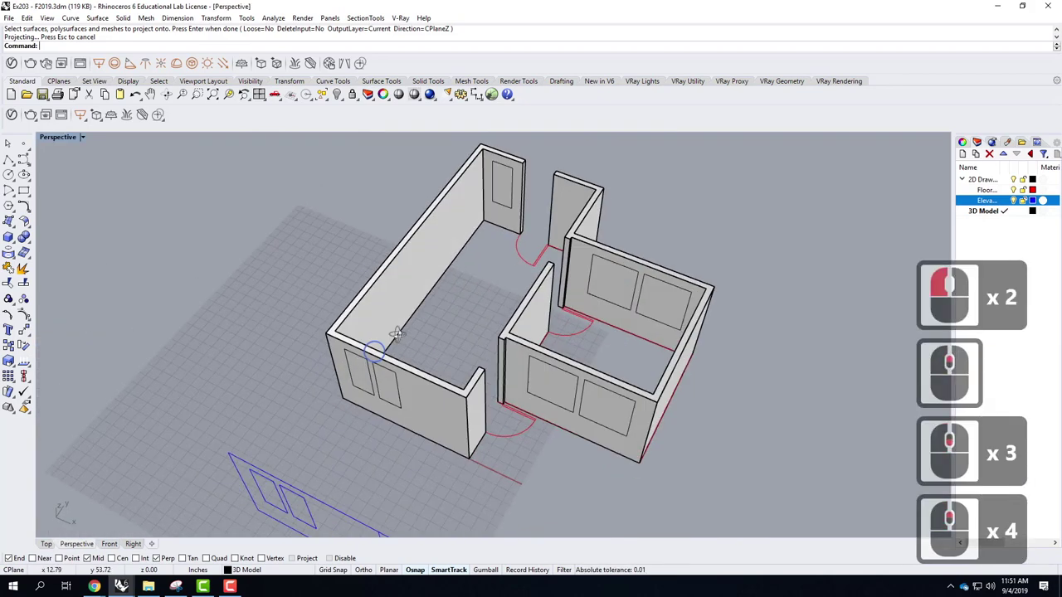
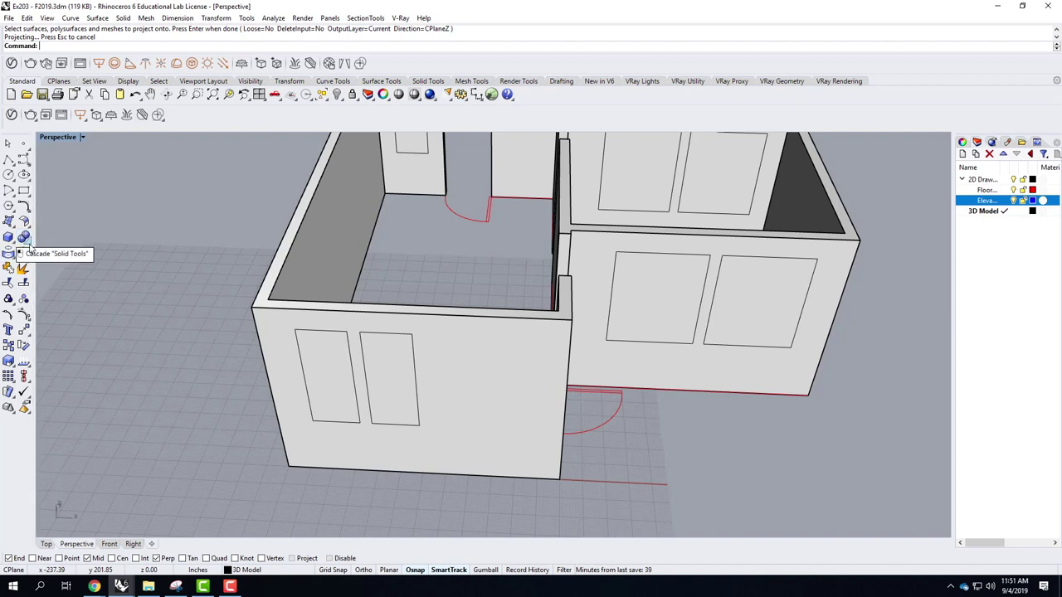
pyautogui.click(32, 247)
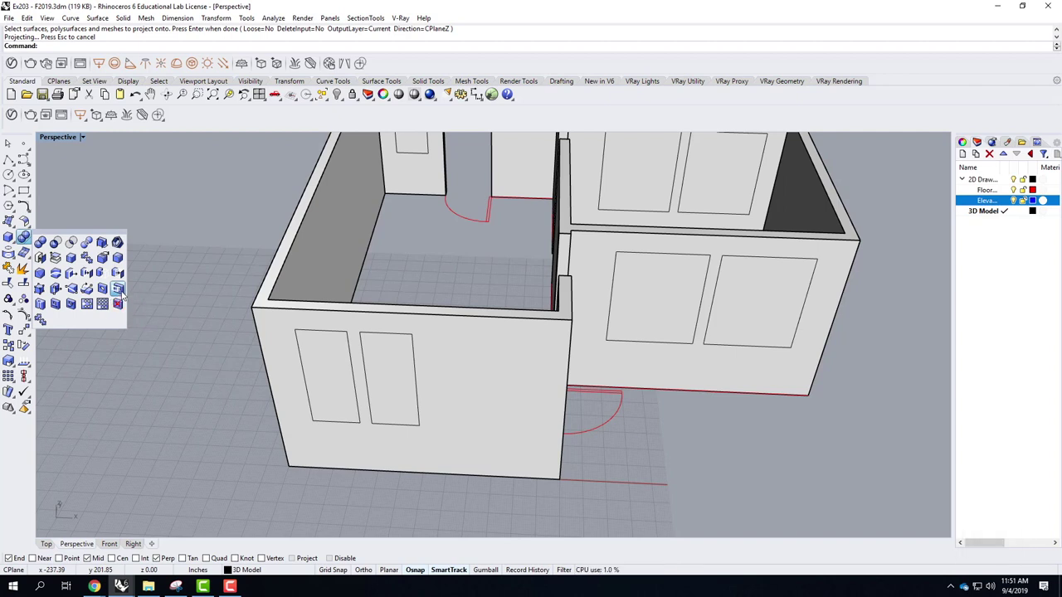
pyautogui.click(126, 293)
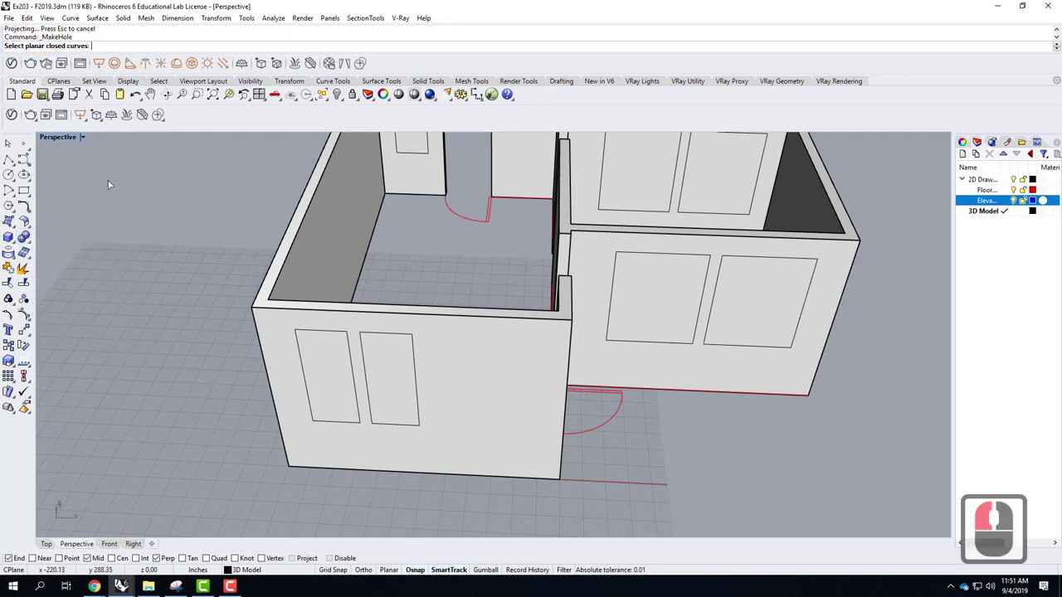
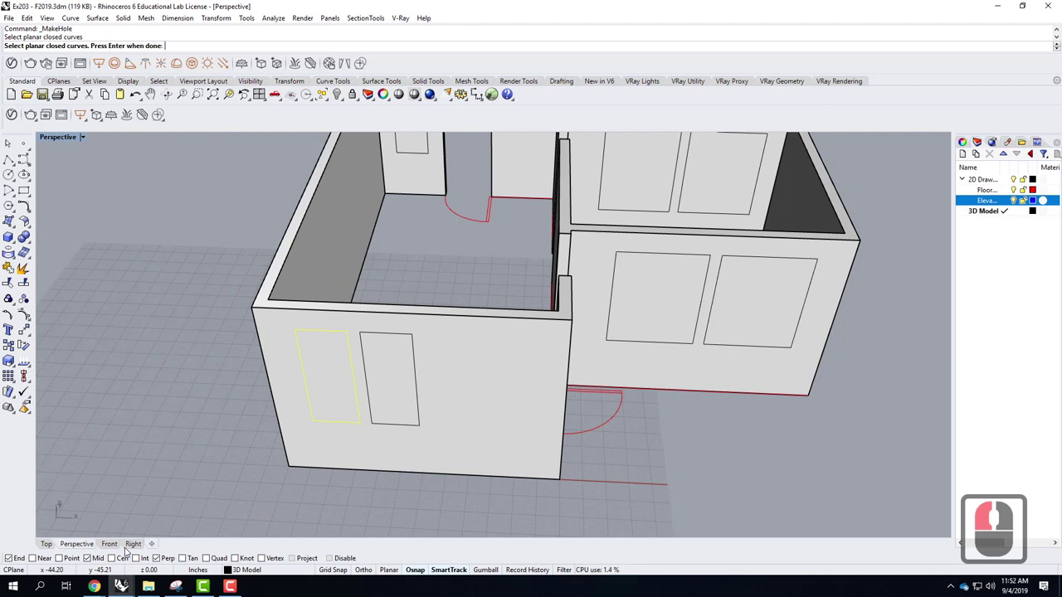
pyautogui.press('Return')
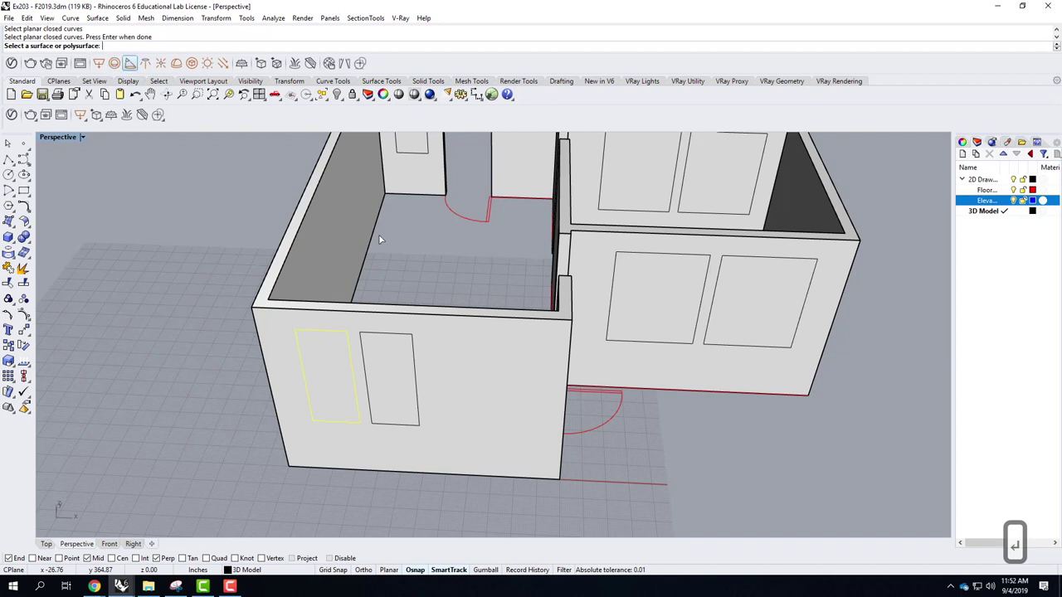
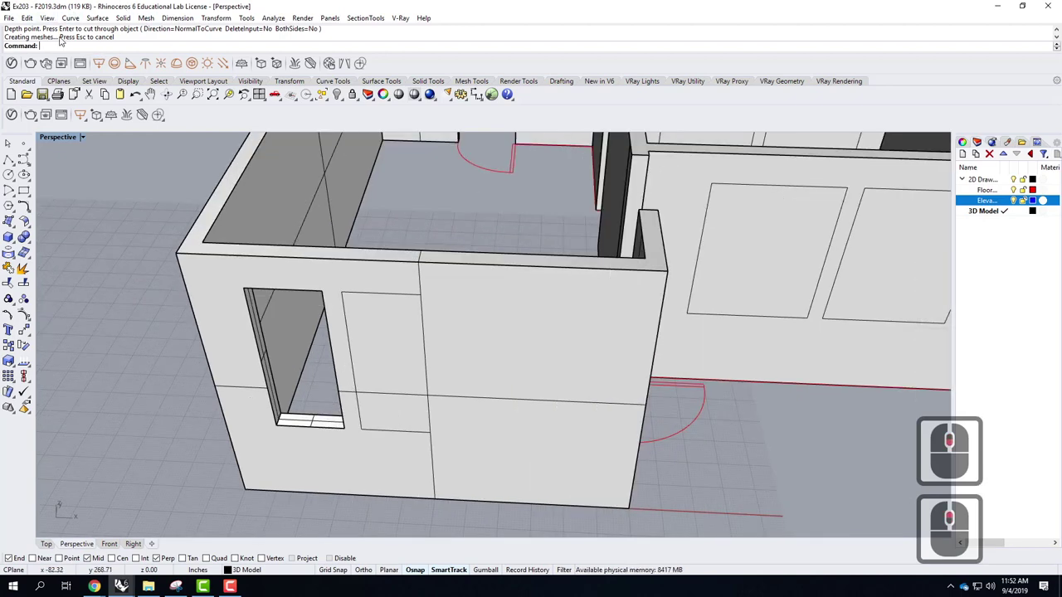
pyautogui.write('make')
pyautogui.press('Return')
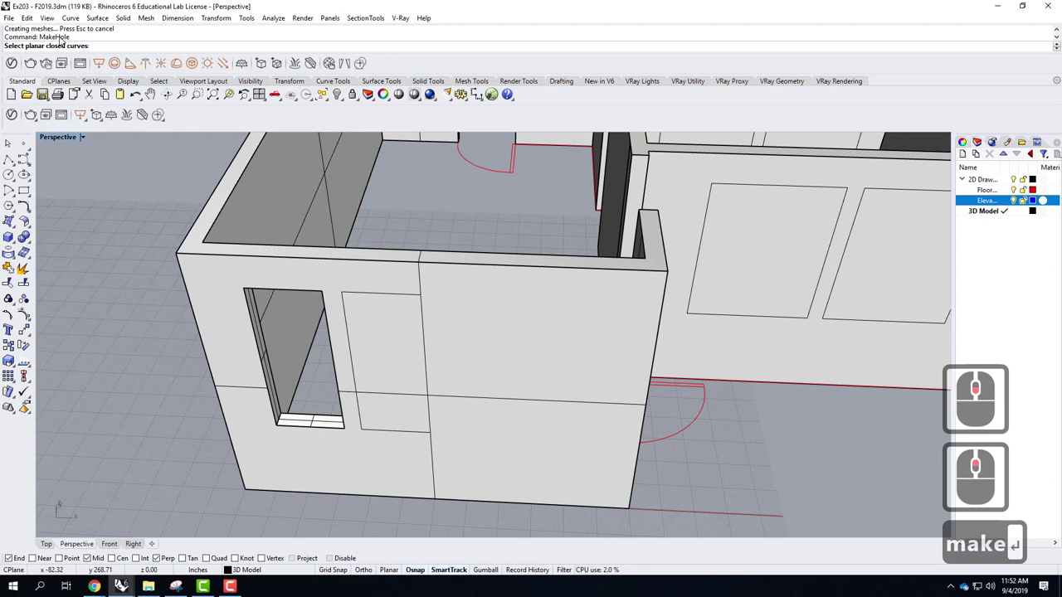
pyautogui.press('Escape')
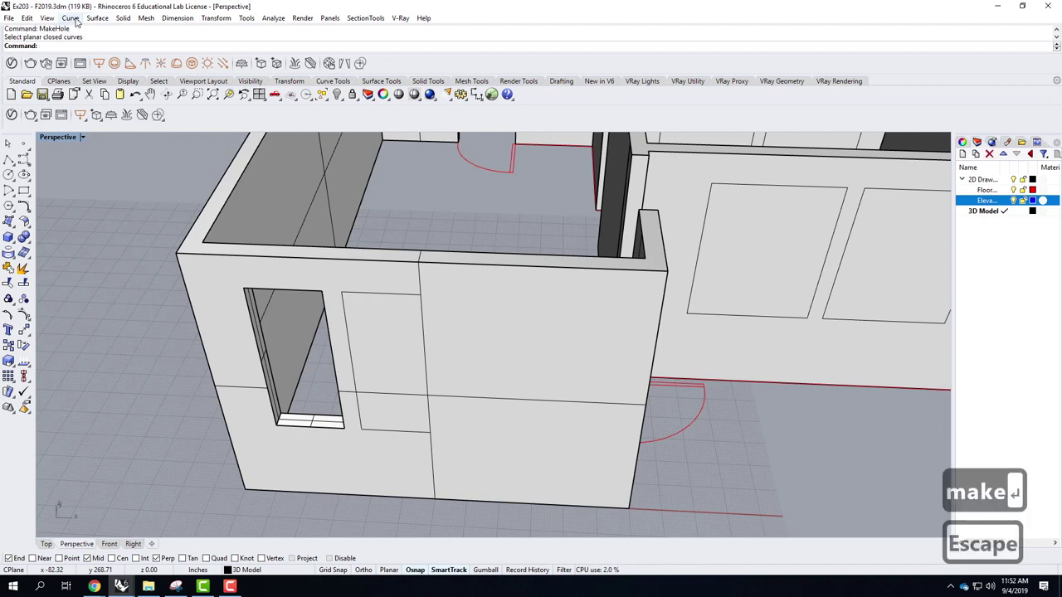
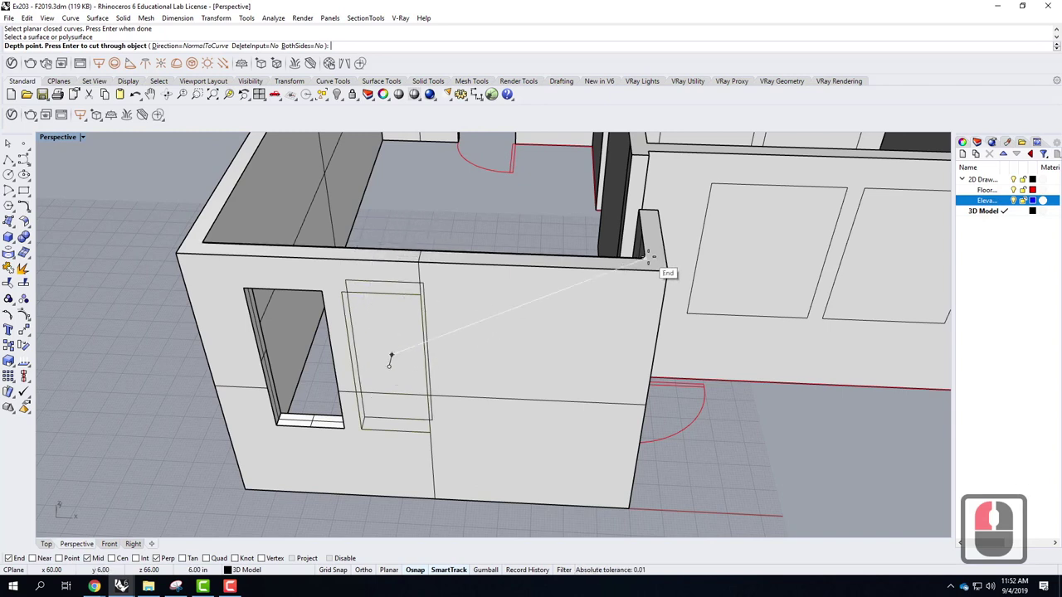
# Cut the second window hole, undo it, and re-enter a 3-inch hole depth instead
pyautogui.click(651, 261)
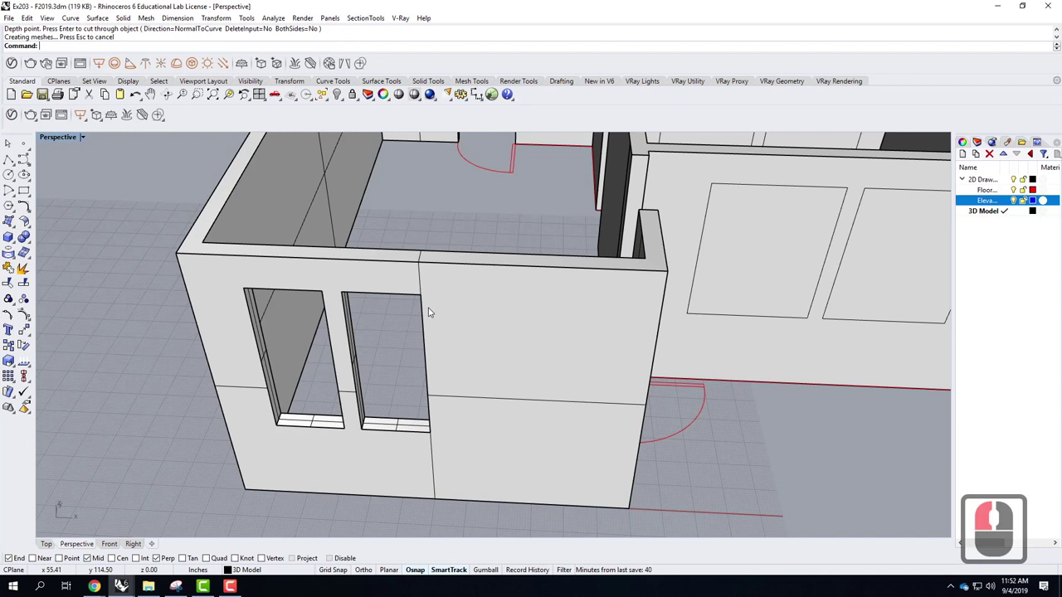
pyautogui.press('ctrl+z')
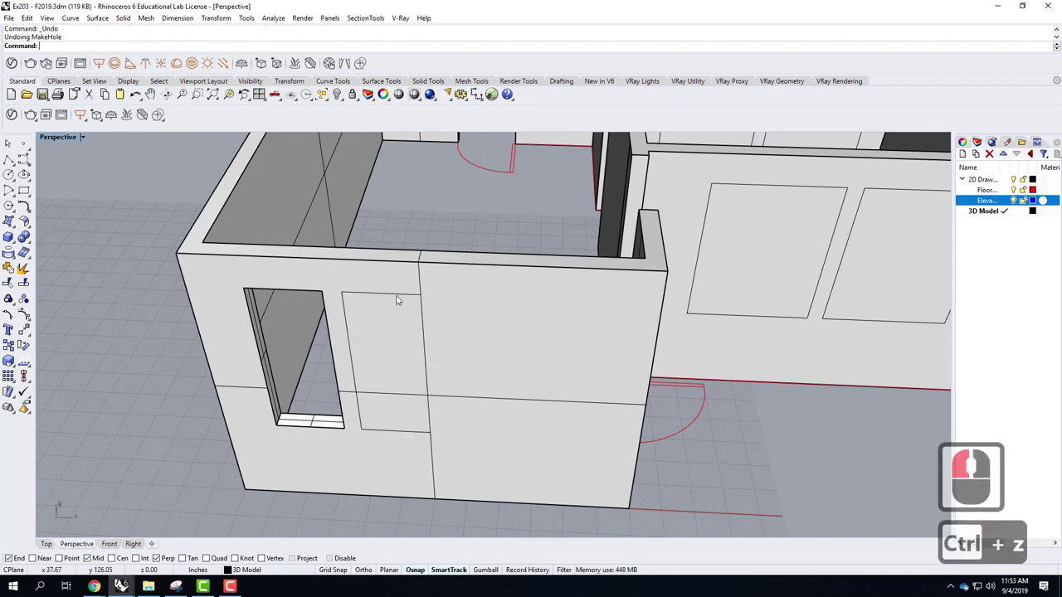
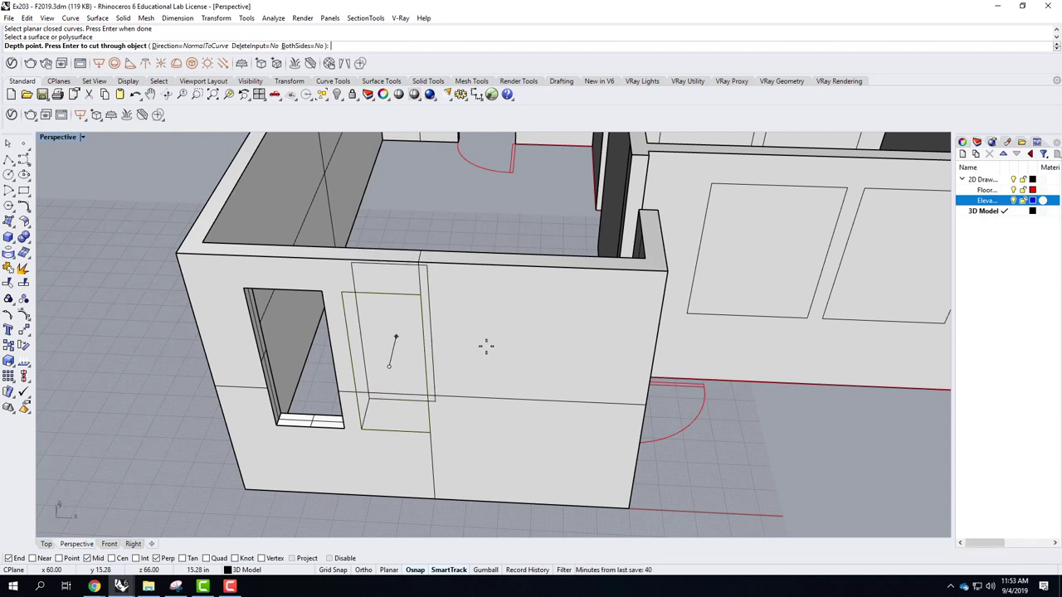
pyautogui.press('3')
pyautogui.press("shift+'")
pyautogui.press('Return')
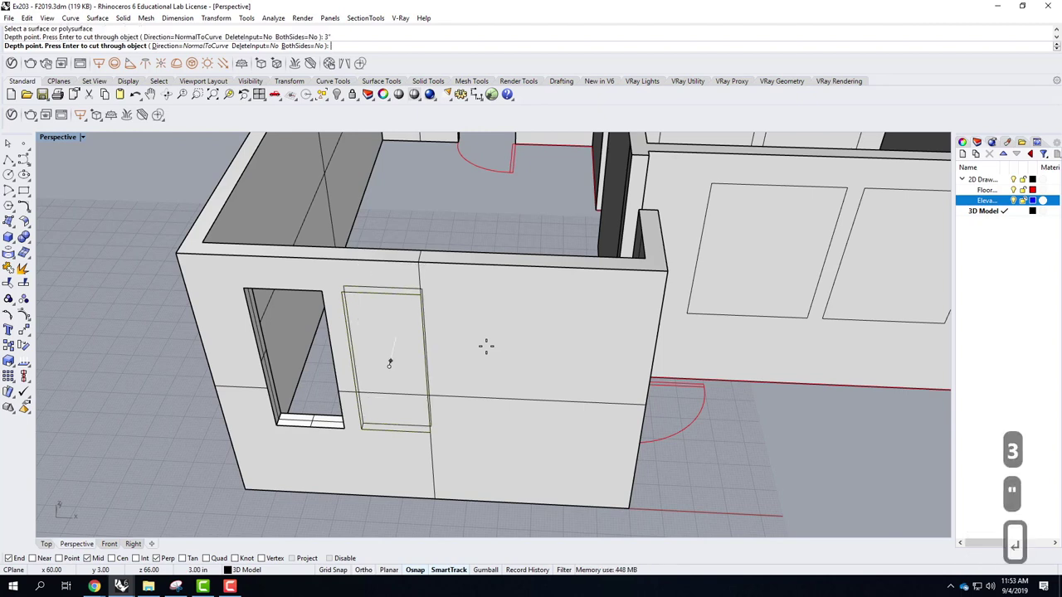
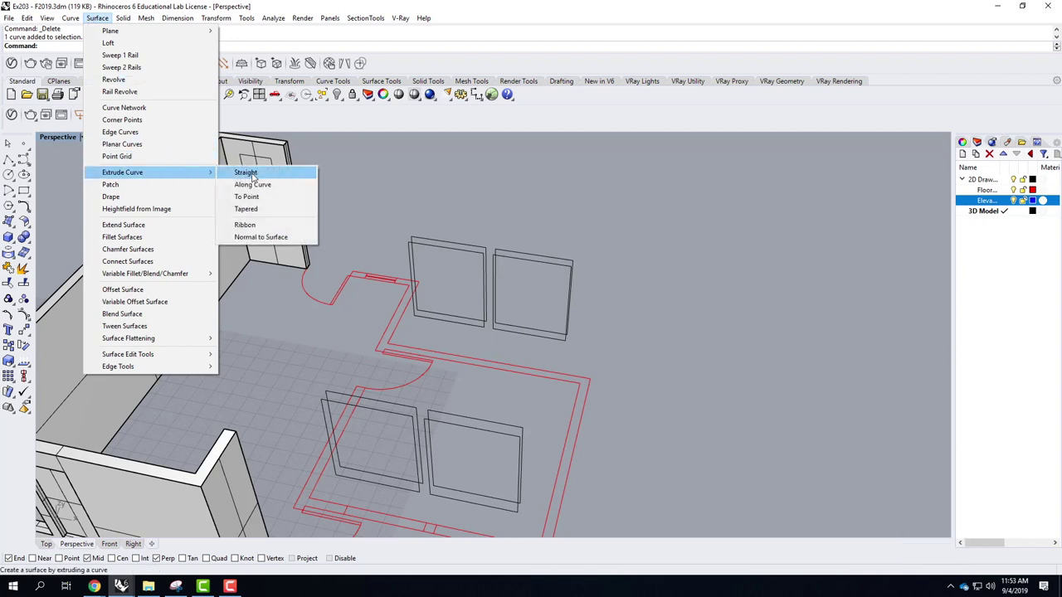
# Extrude the second room's floor-plan curves into walls and toggle the viewport between Wireframe and Shaded
pyautogui.click(254, 177)
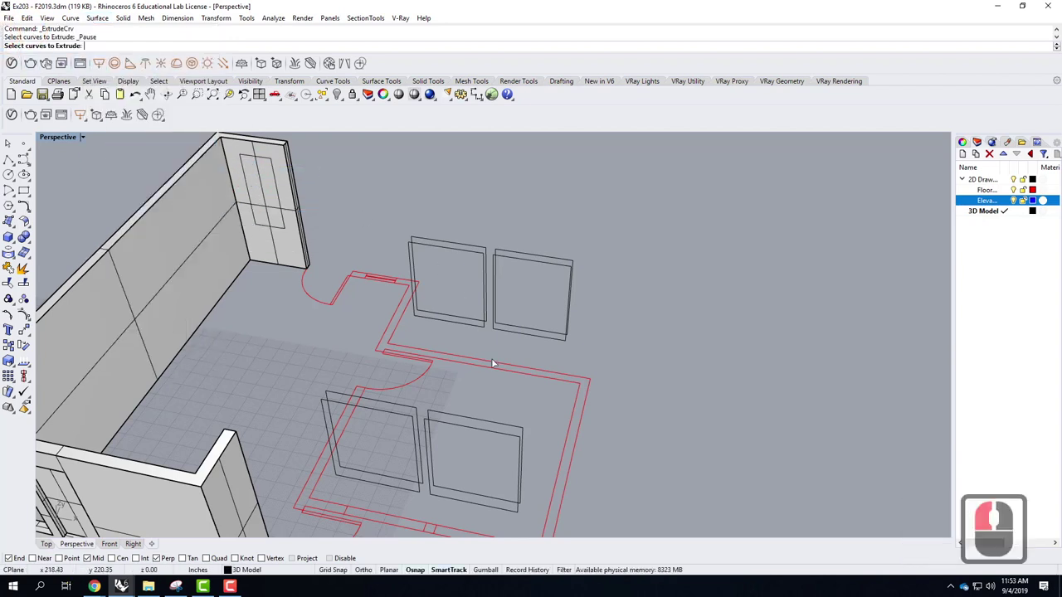
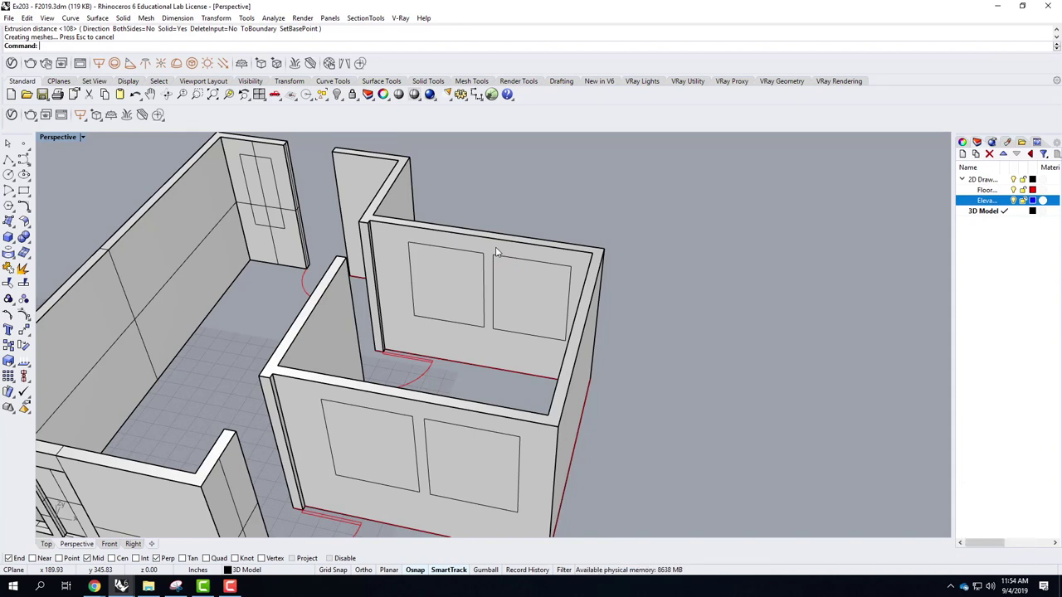
pyautogui.click(88, 140)
pyautogui.click(127, 185)
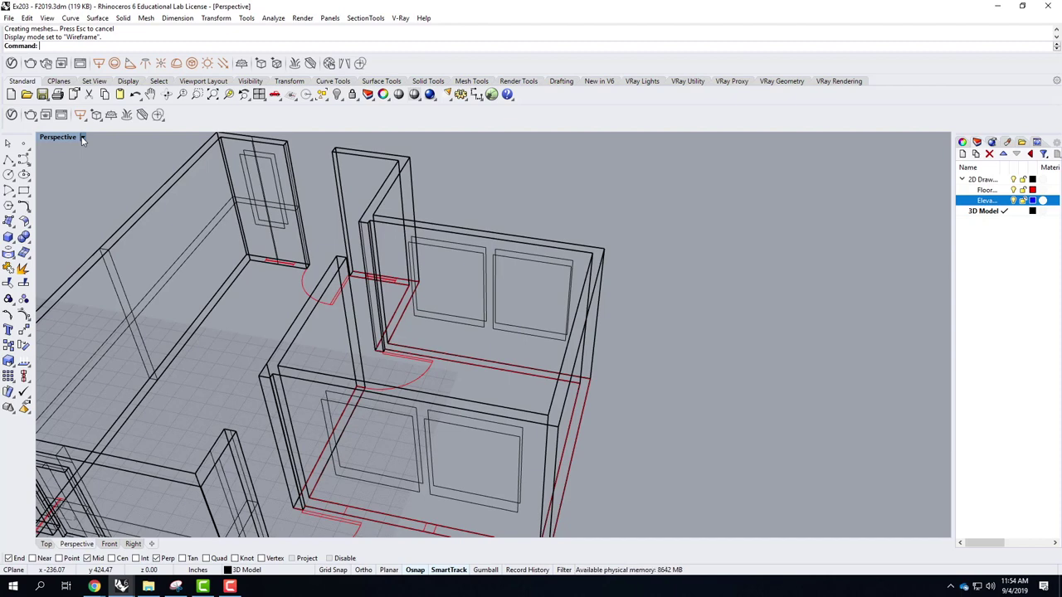
pyautogui.click(85, 140)
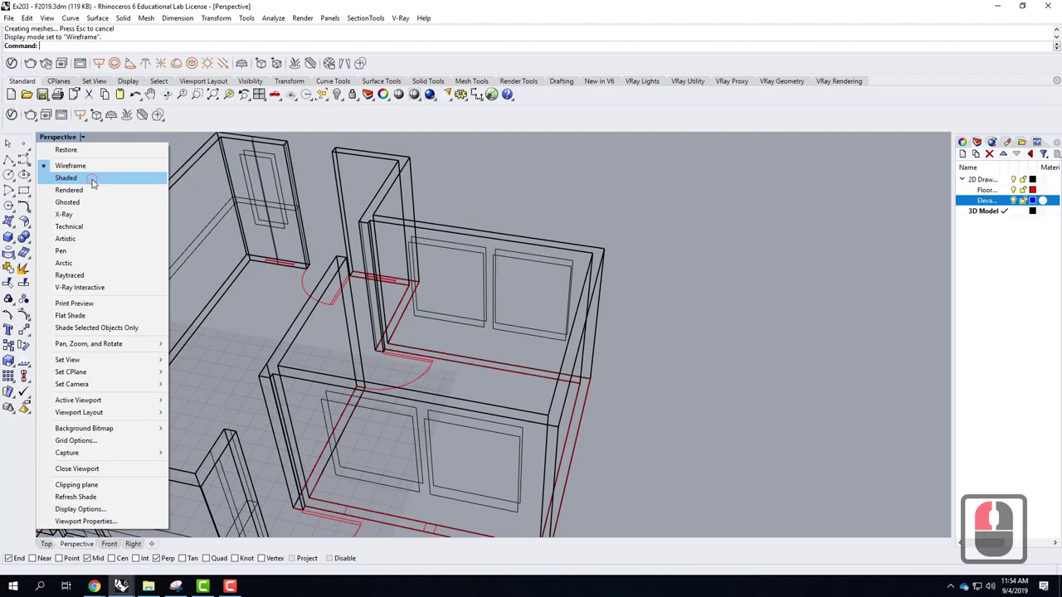
pyautogui.click(96, 181)
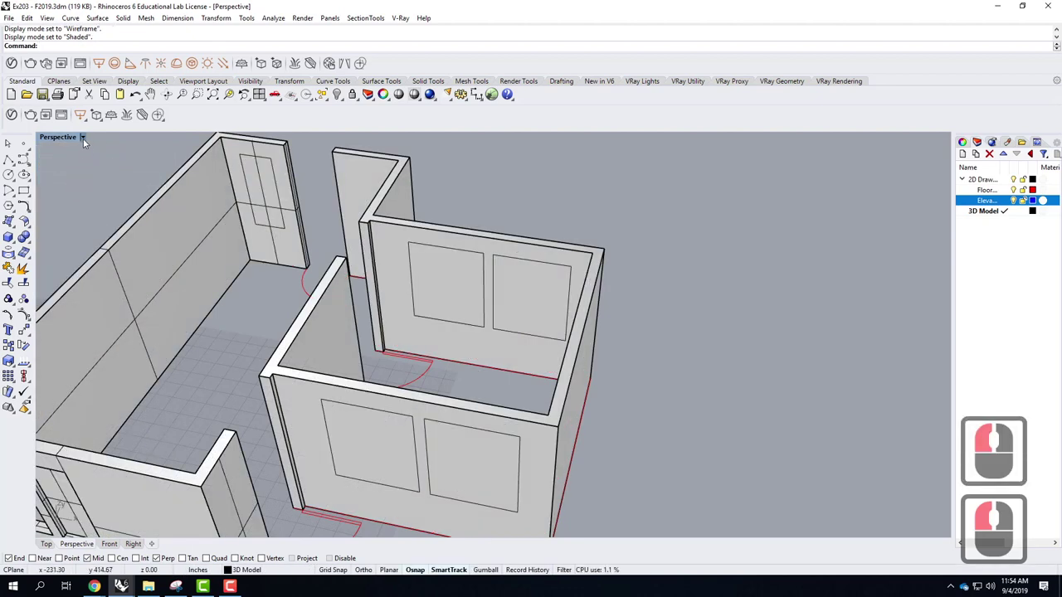
# Switch the viewport back to Shaded and navigate to the second room's front wall
pyautogui.click(79, 167)
pyautogui.click(85, 142)
pyautogui.click(79, 177)
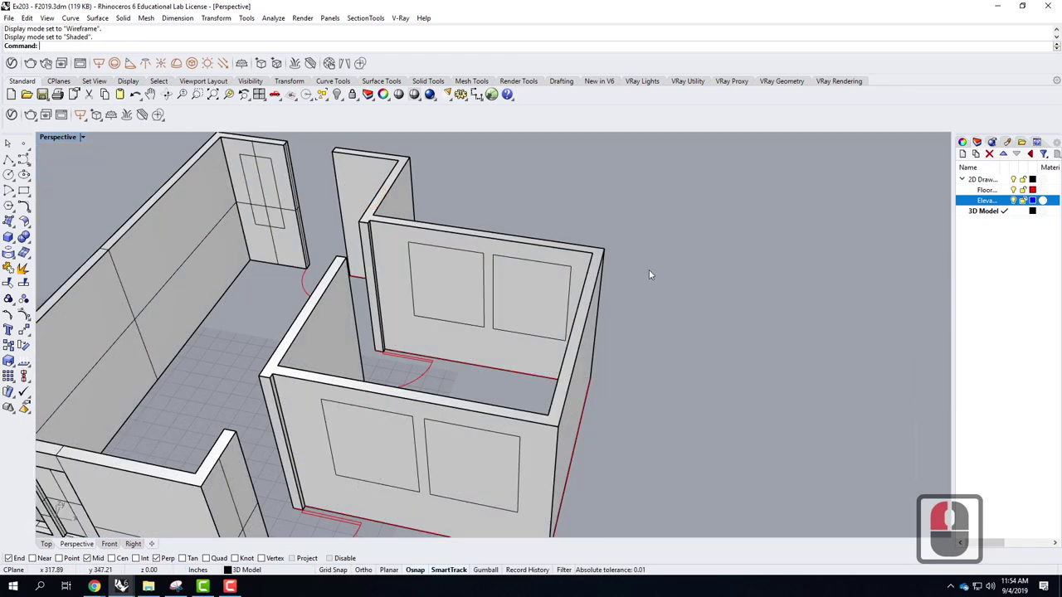
pyautogui.scroll(-3)
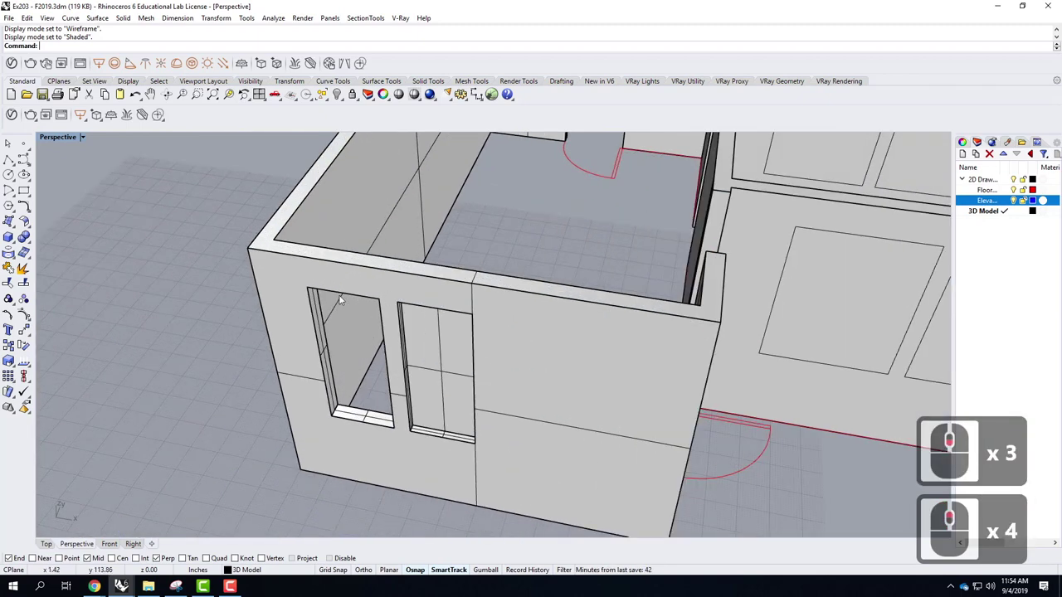
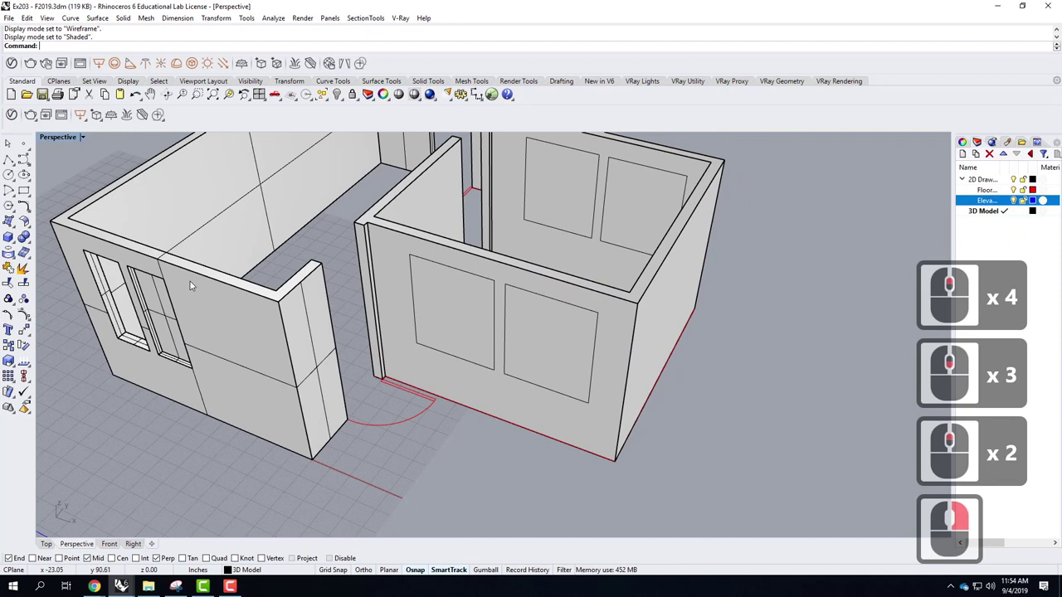
pyautogui.middleClick(487, 292)
# Select the left window outline on the wall and start the Trim tool
pyautogui.click(488, 275)
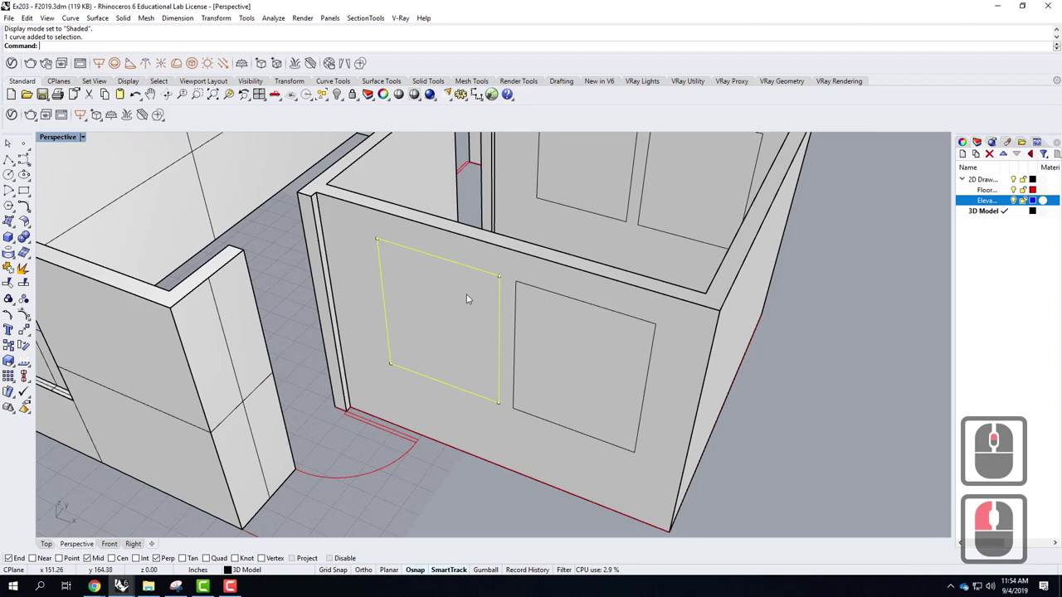
pyautogui.click(402, 490)
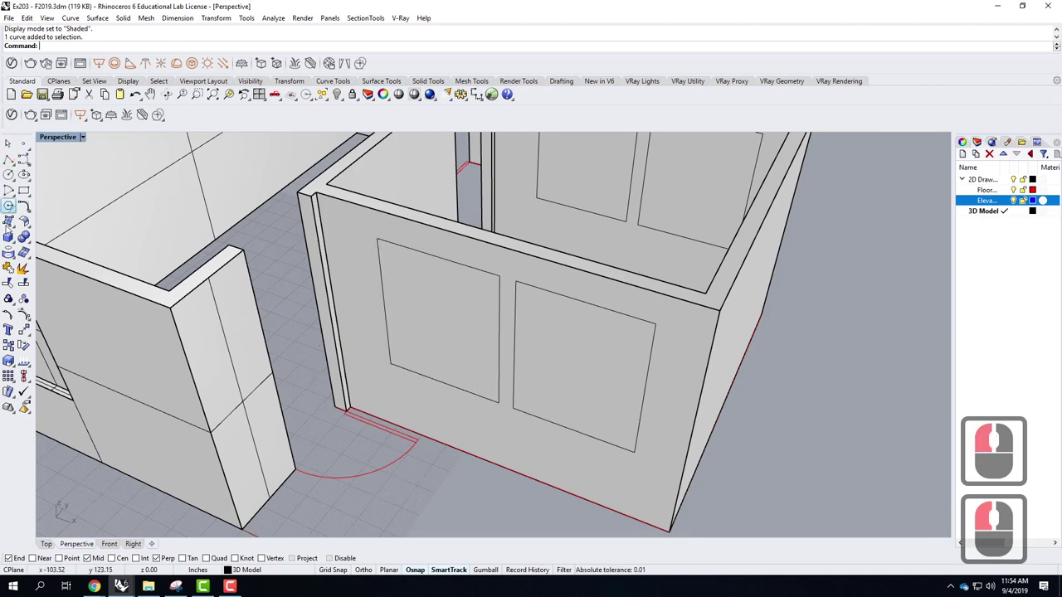
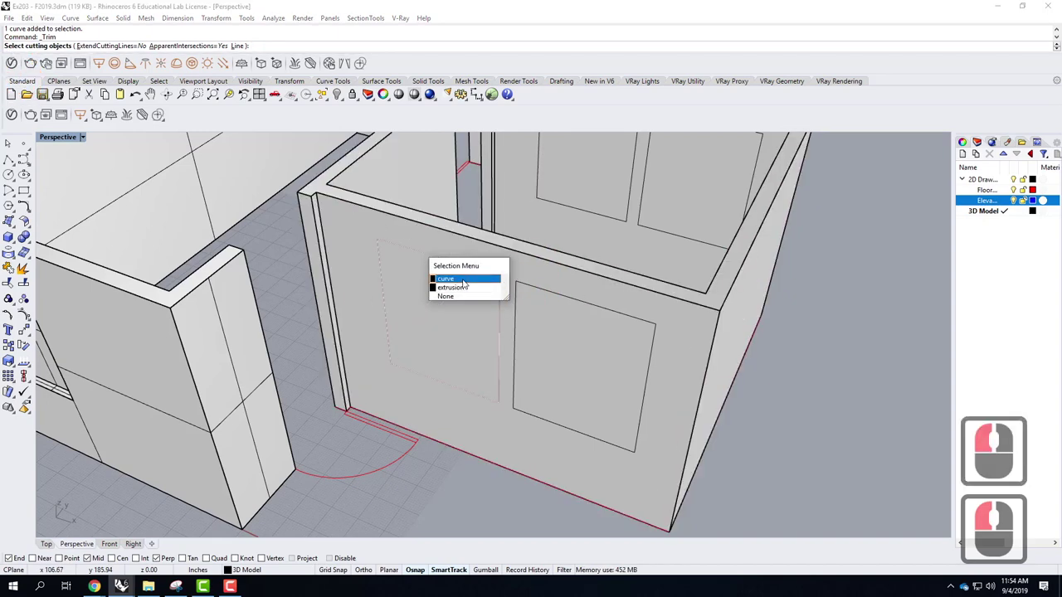
# Trim the front wall inside the left window outline to open the window
pyautogui.click(516, 310)
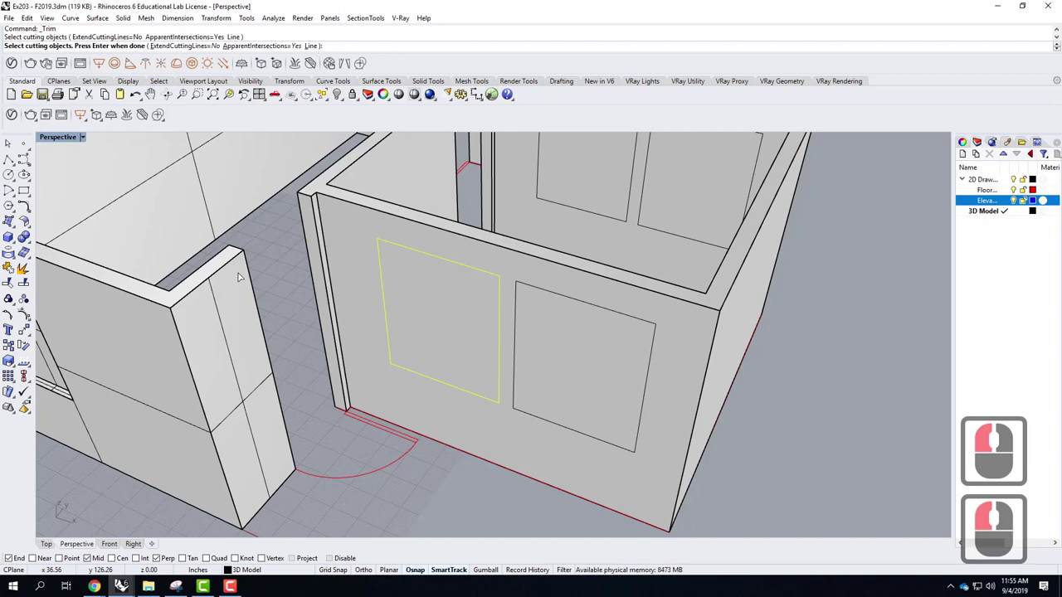
pyautogui.press('Return')
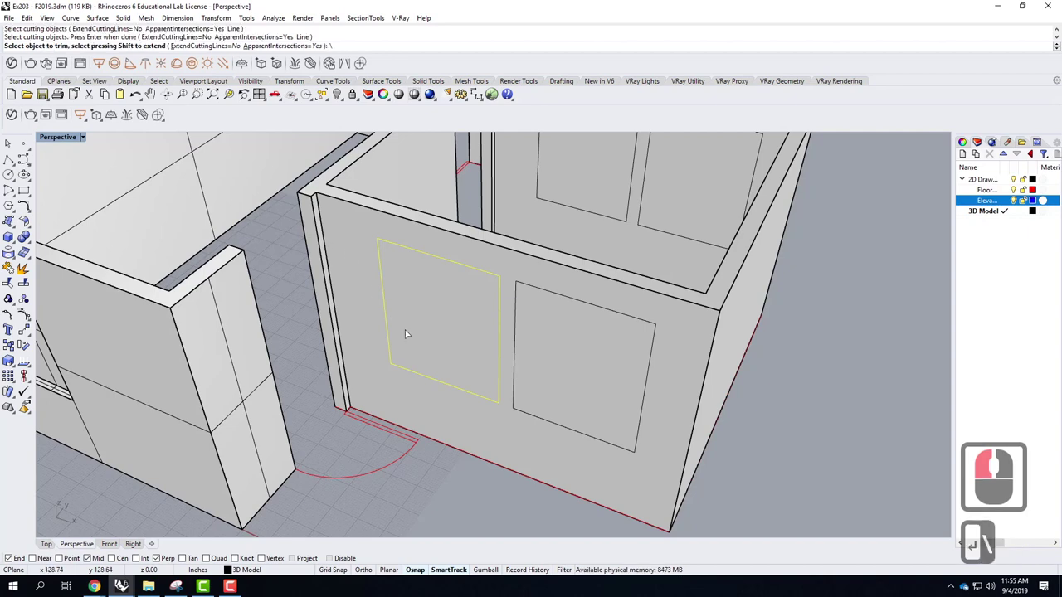
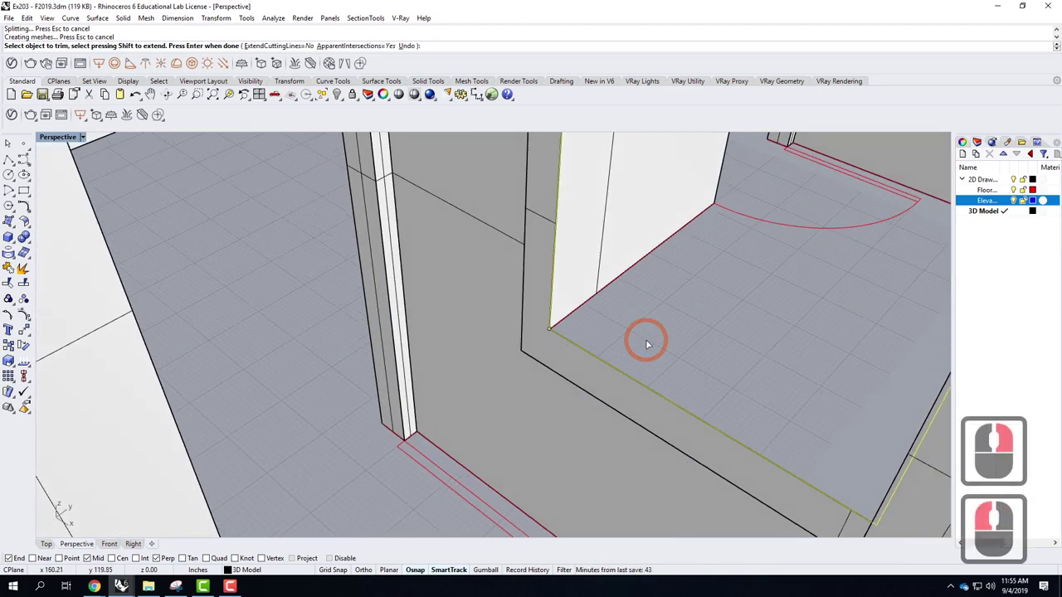
pyautogui.press('Return')
pyautogui.click(643, 347)
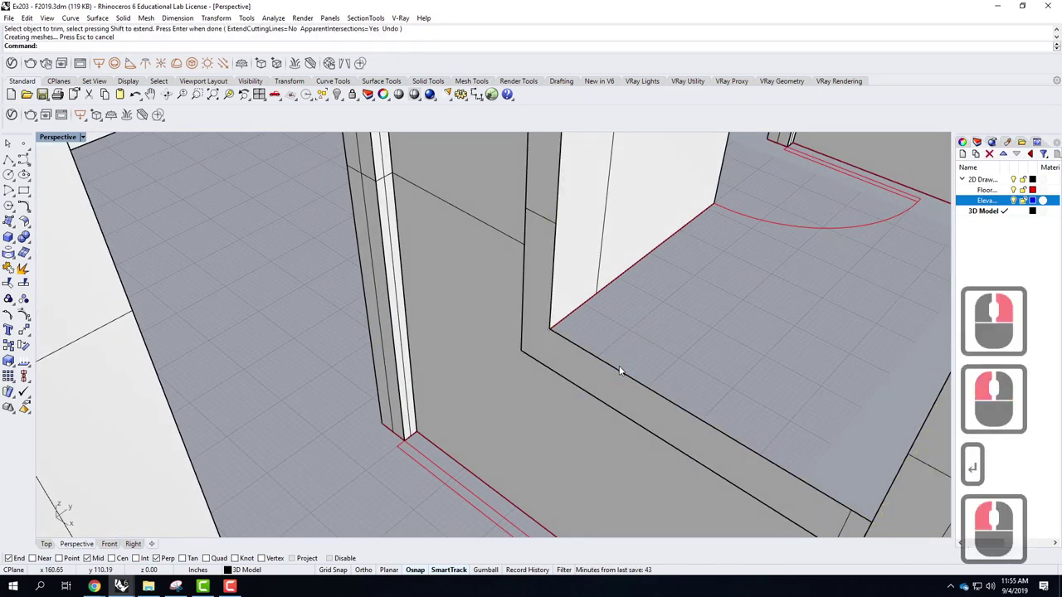
# Select the window outline curves around the new opening
pyautogui.click(622, 370)
pyautogui.click(657, 398)
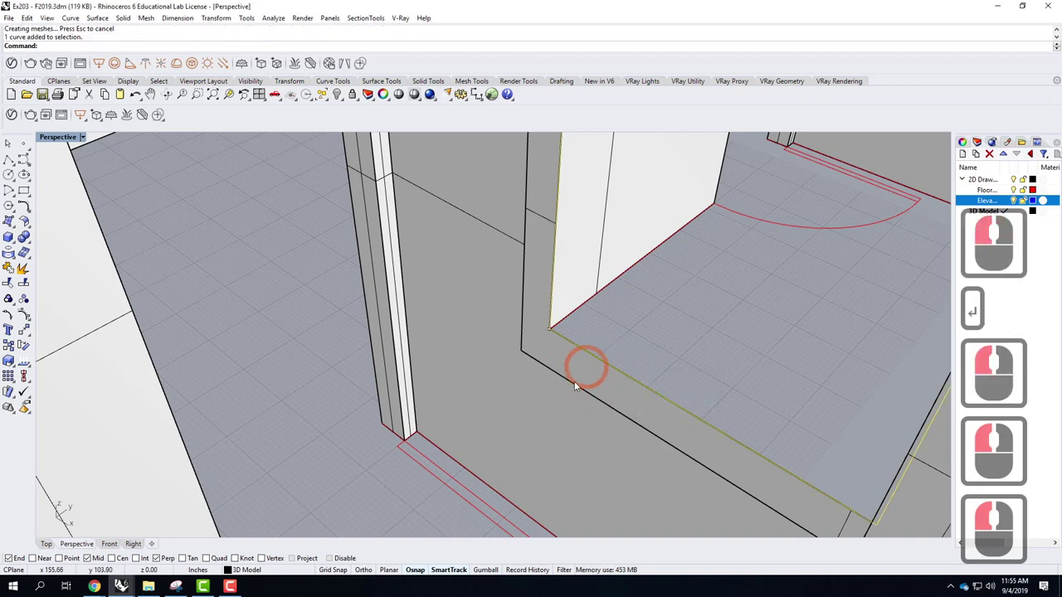
pyautogui.click(591, 393)
pyautogui.scroll(3)
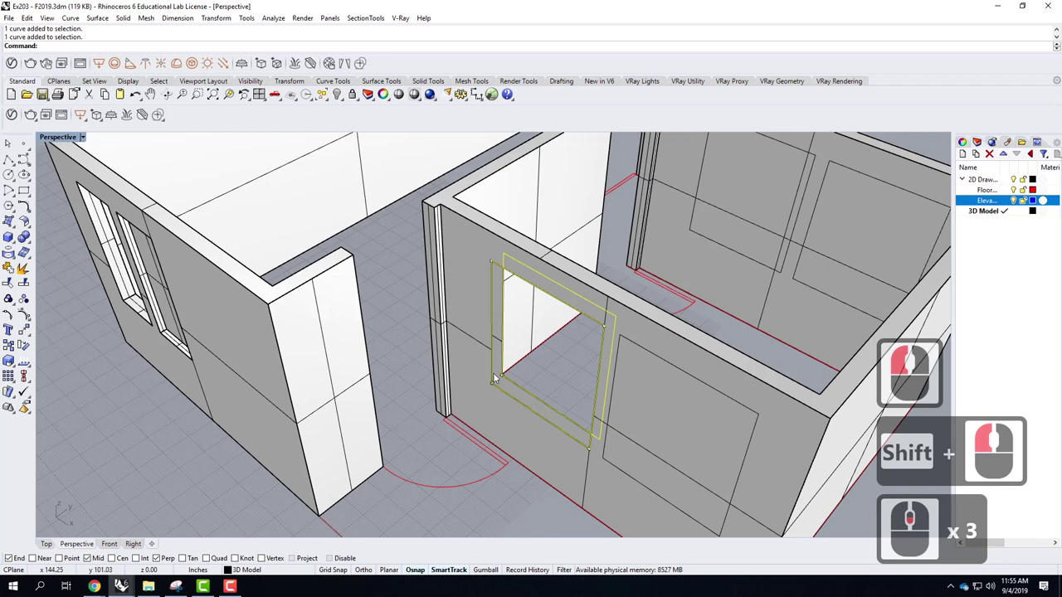